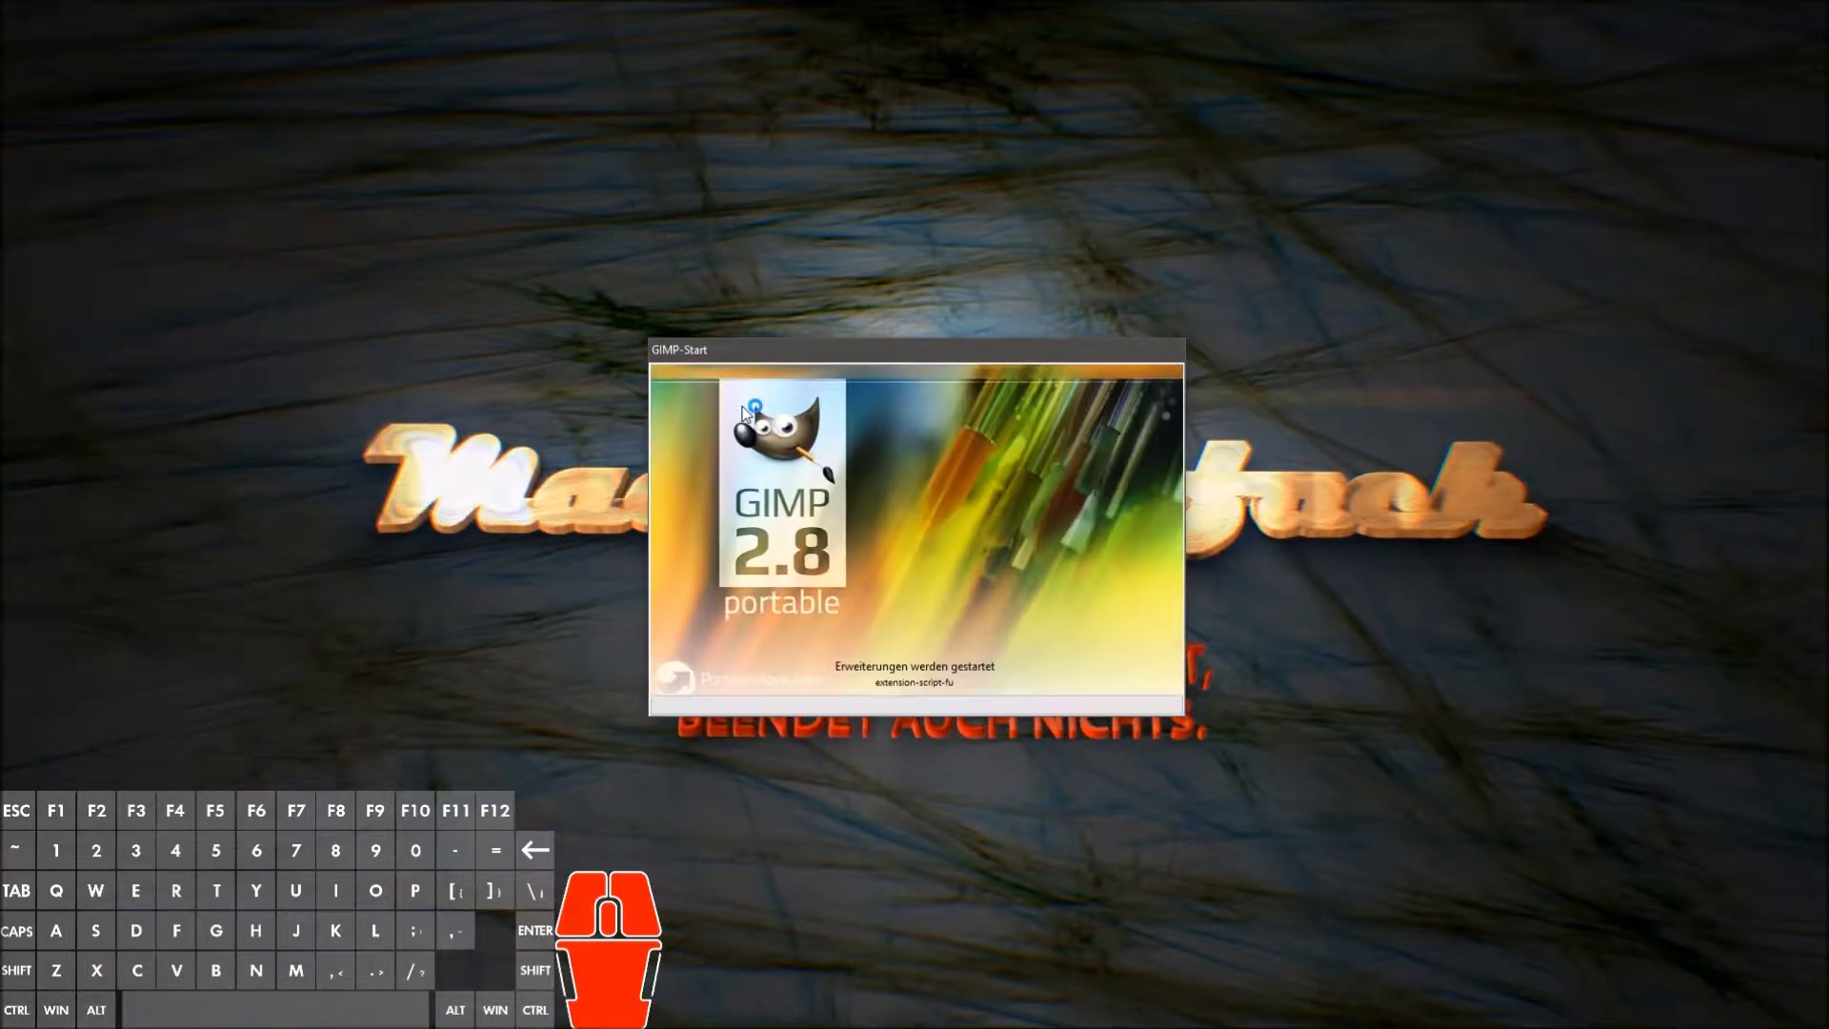
# Step: Create a new blank image from the A4 (300 ppi) template
pyautogui.click(620, 90)
pyautogui.click(677, 105)
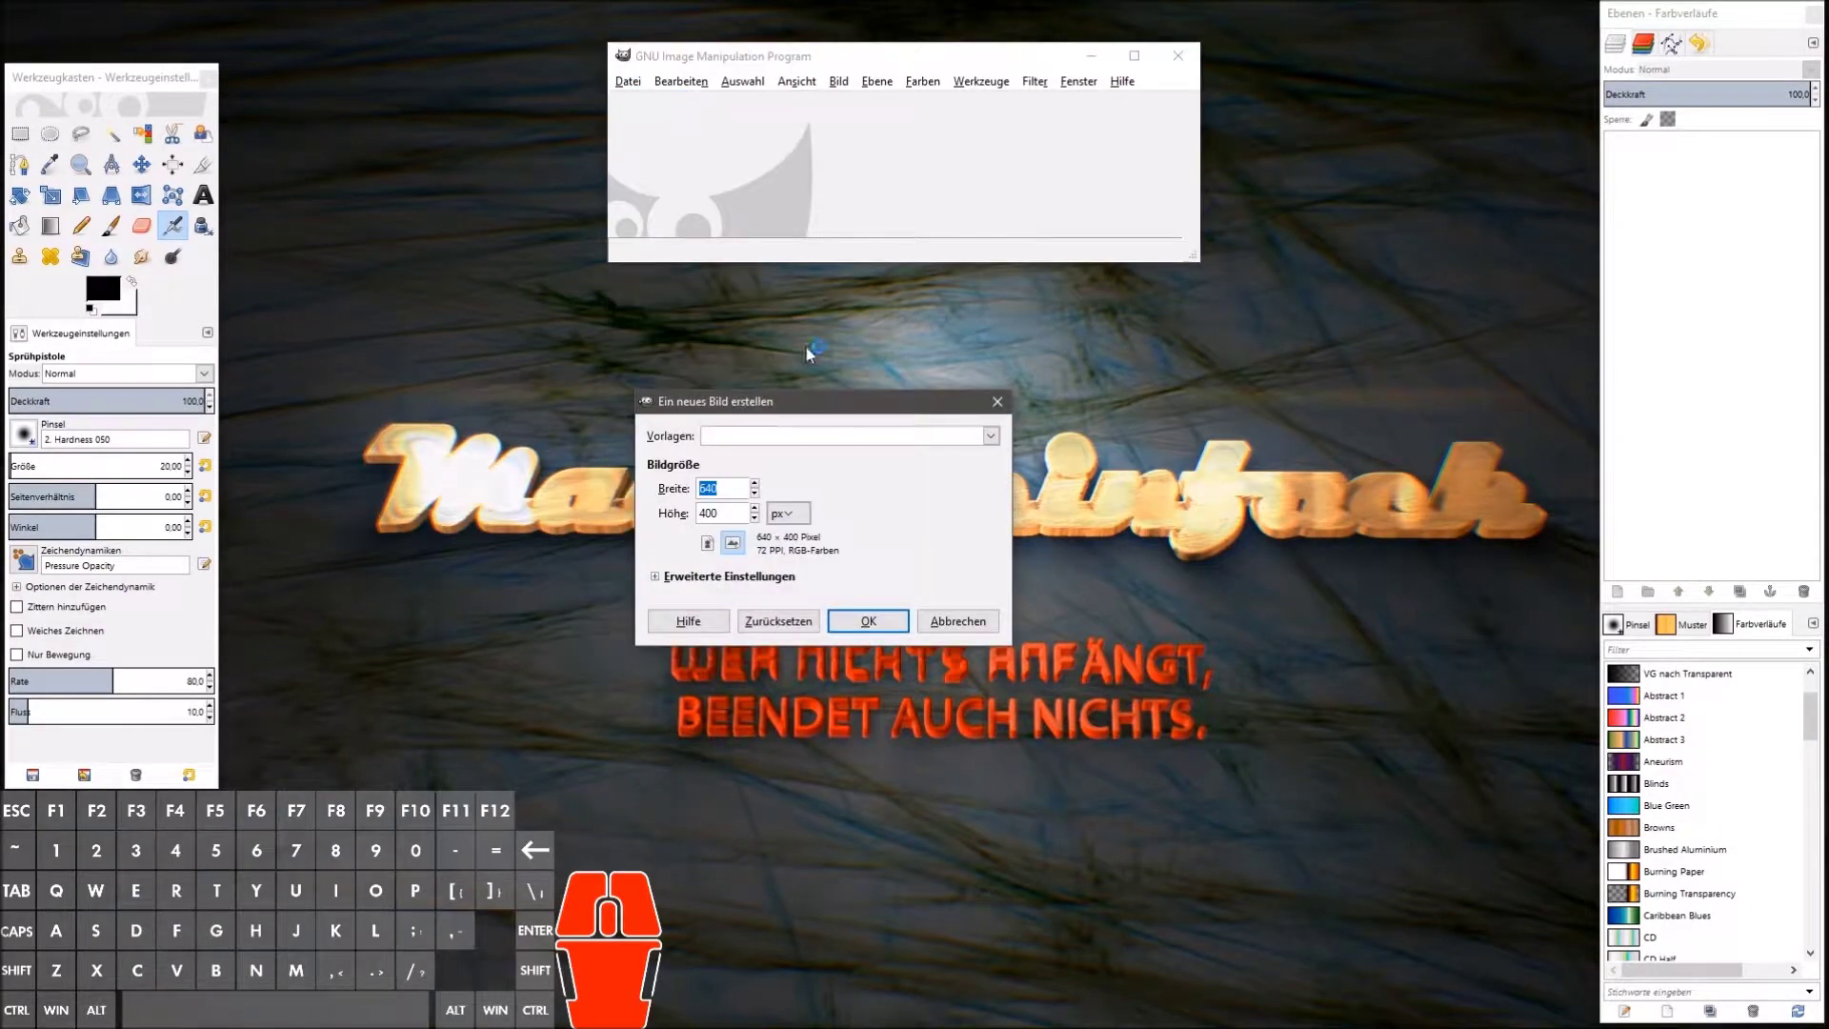
pyautogui.moveTo(1004, 442); pyautogui.dragTo(776, 578)
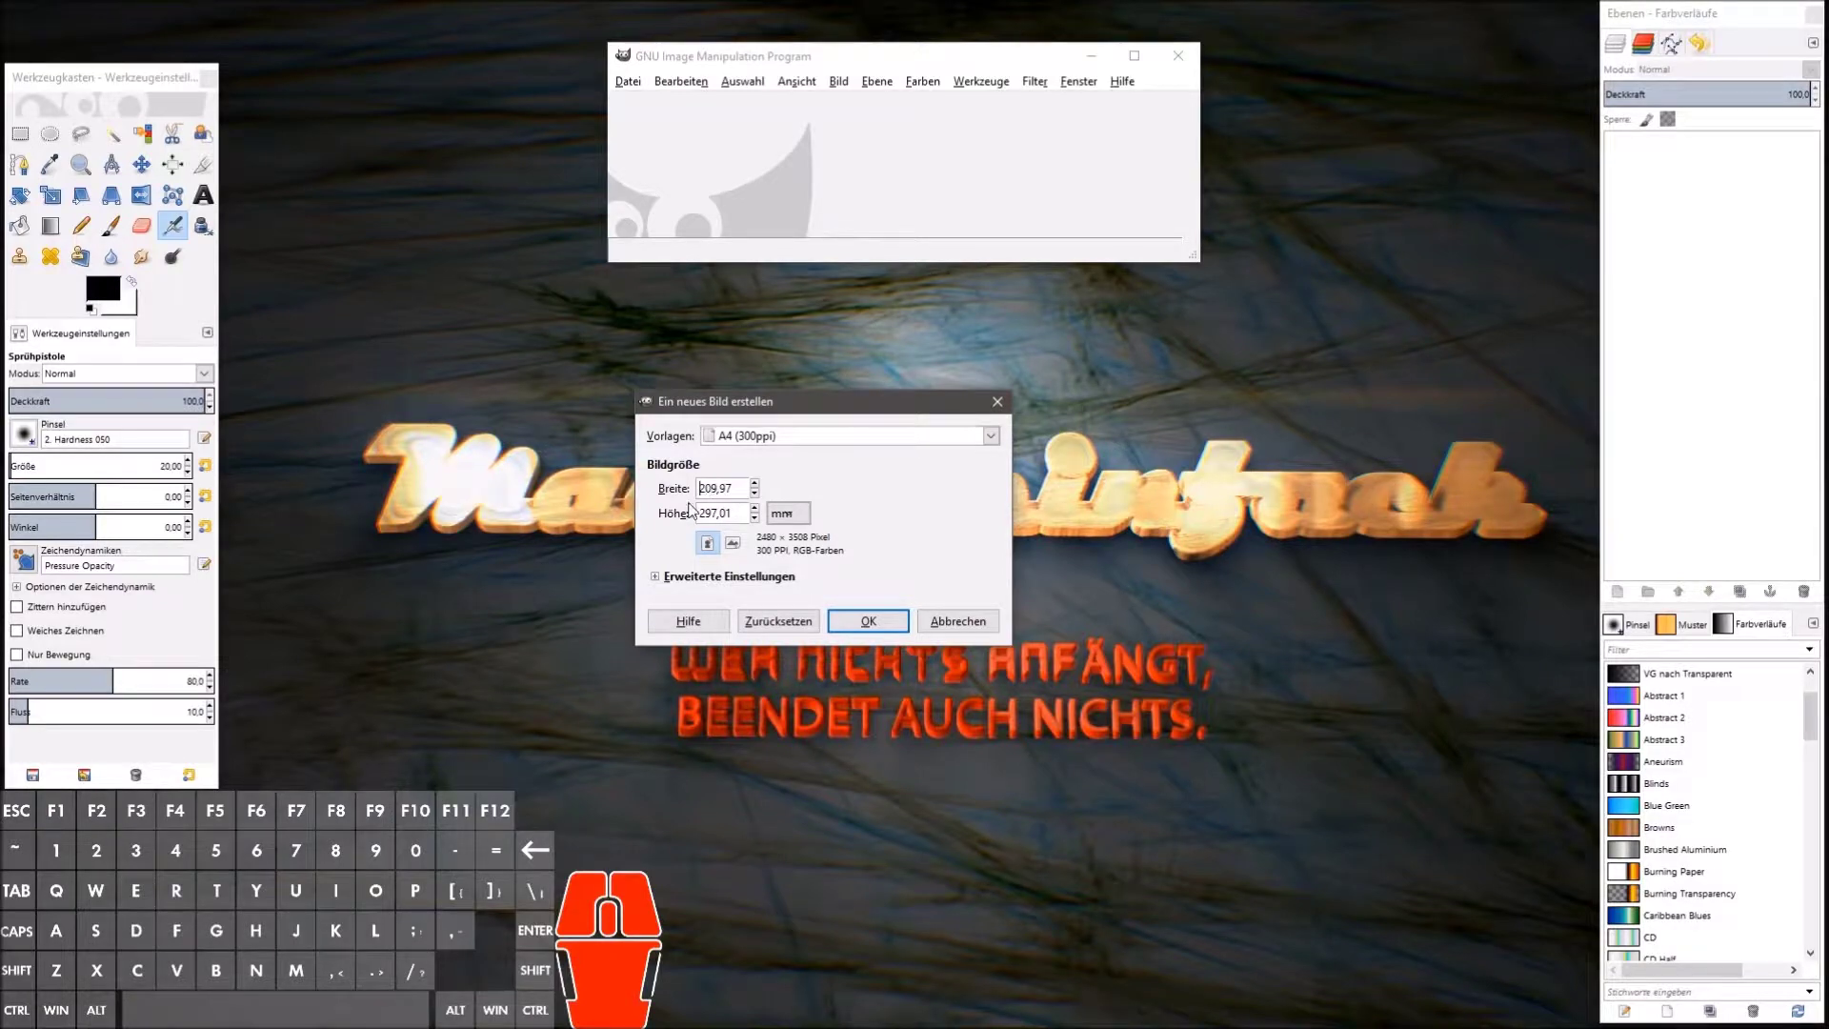
pyautogui.click(887, 628)
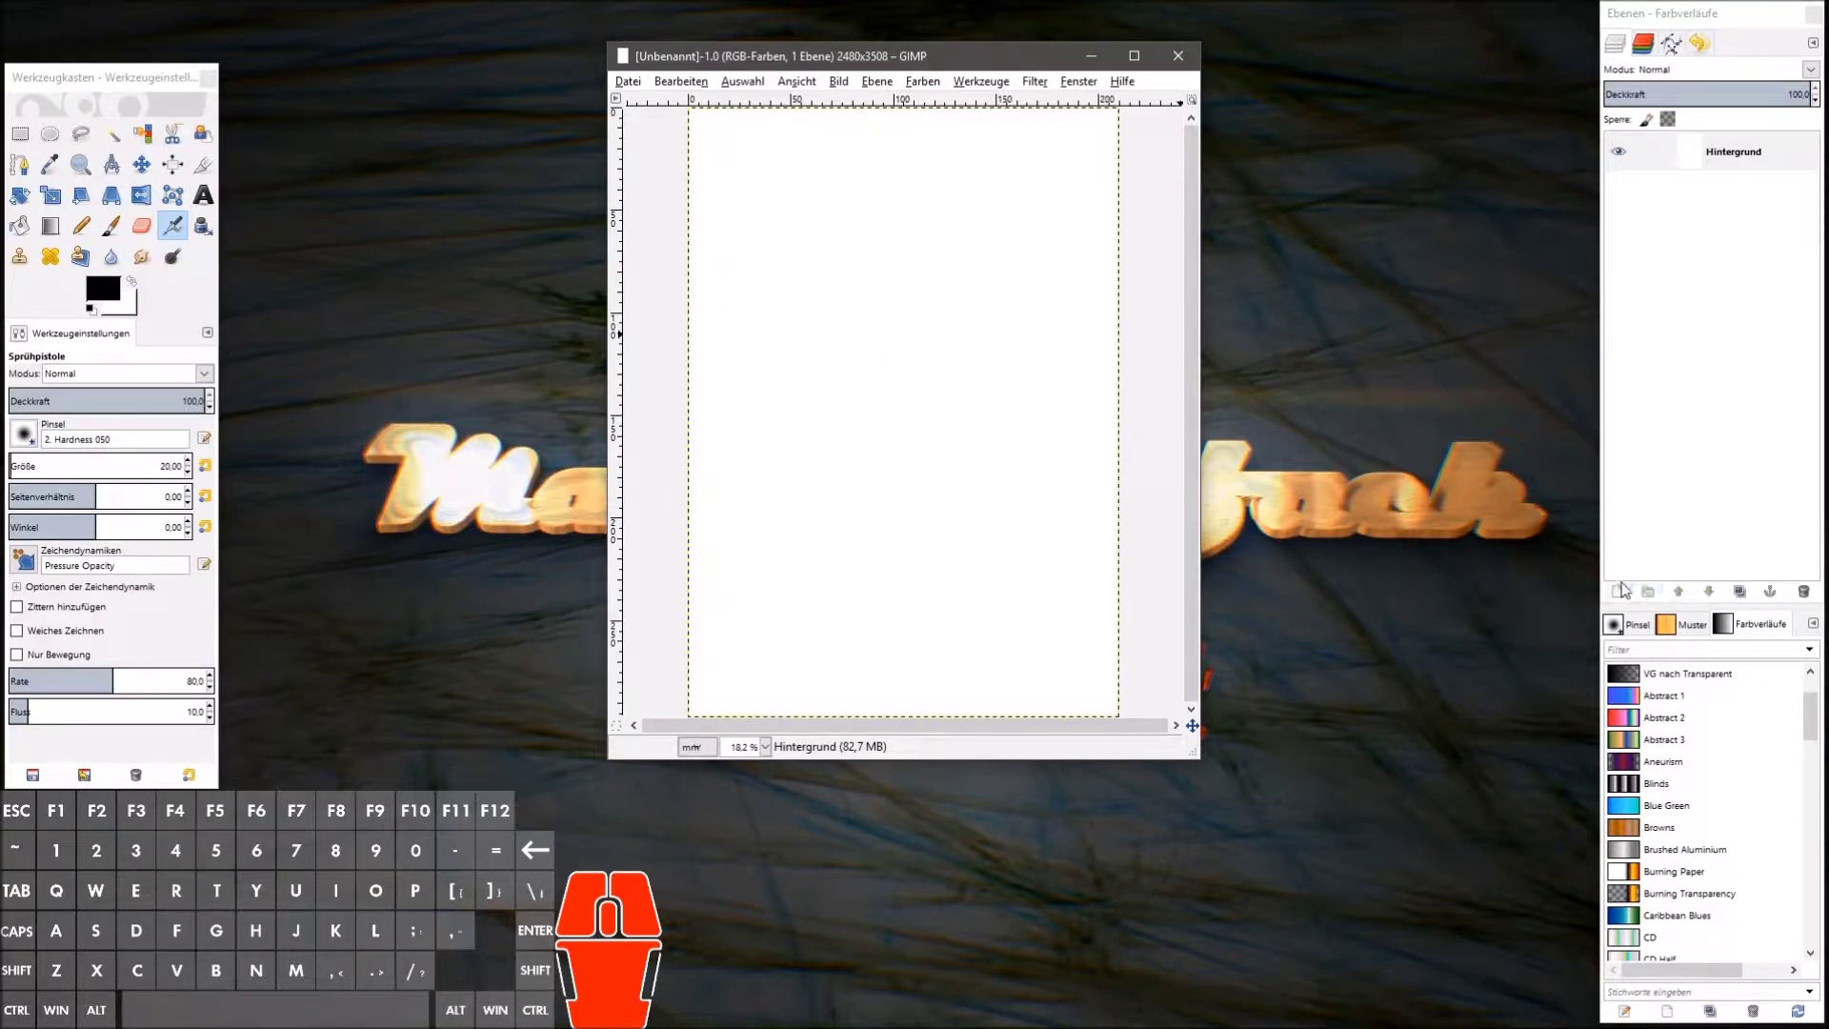
# Step: Add a transparent layer and load the yellow cabinet photo as its own layer
pyautogui.click(1627, 592)
pyautogui.click(1635, 753)
pyautogui.click(615, 448)
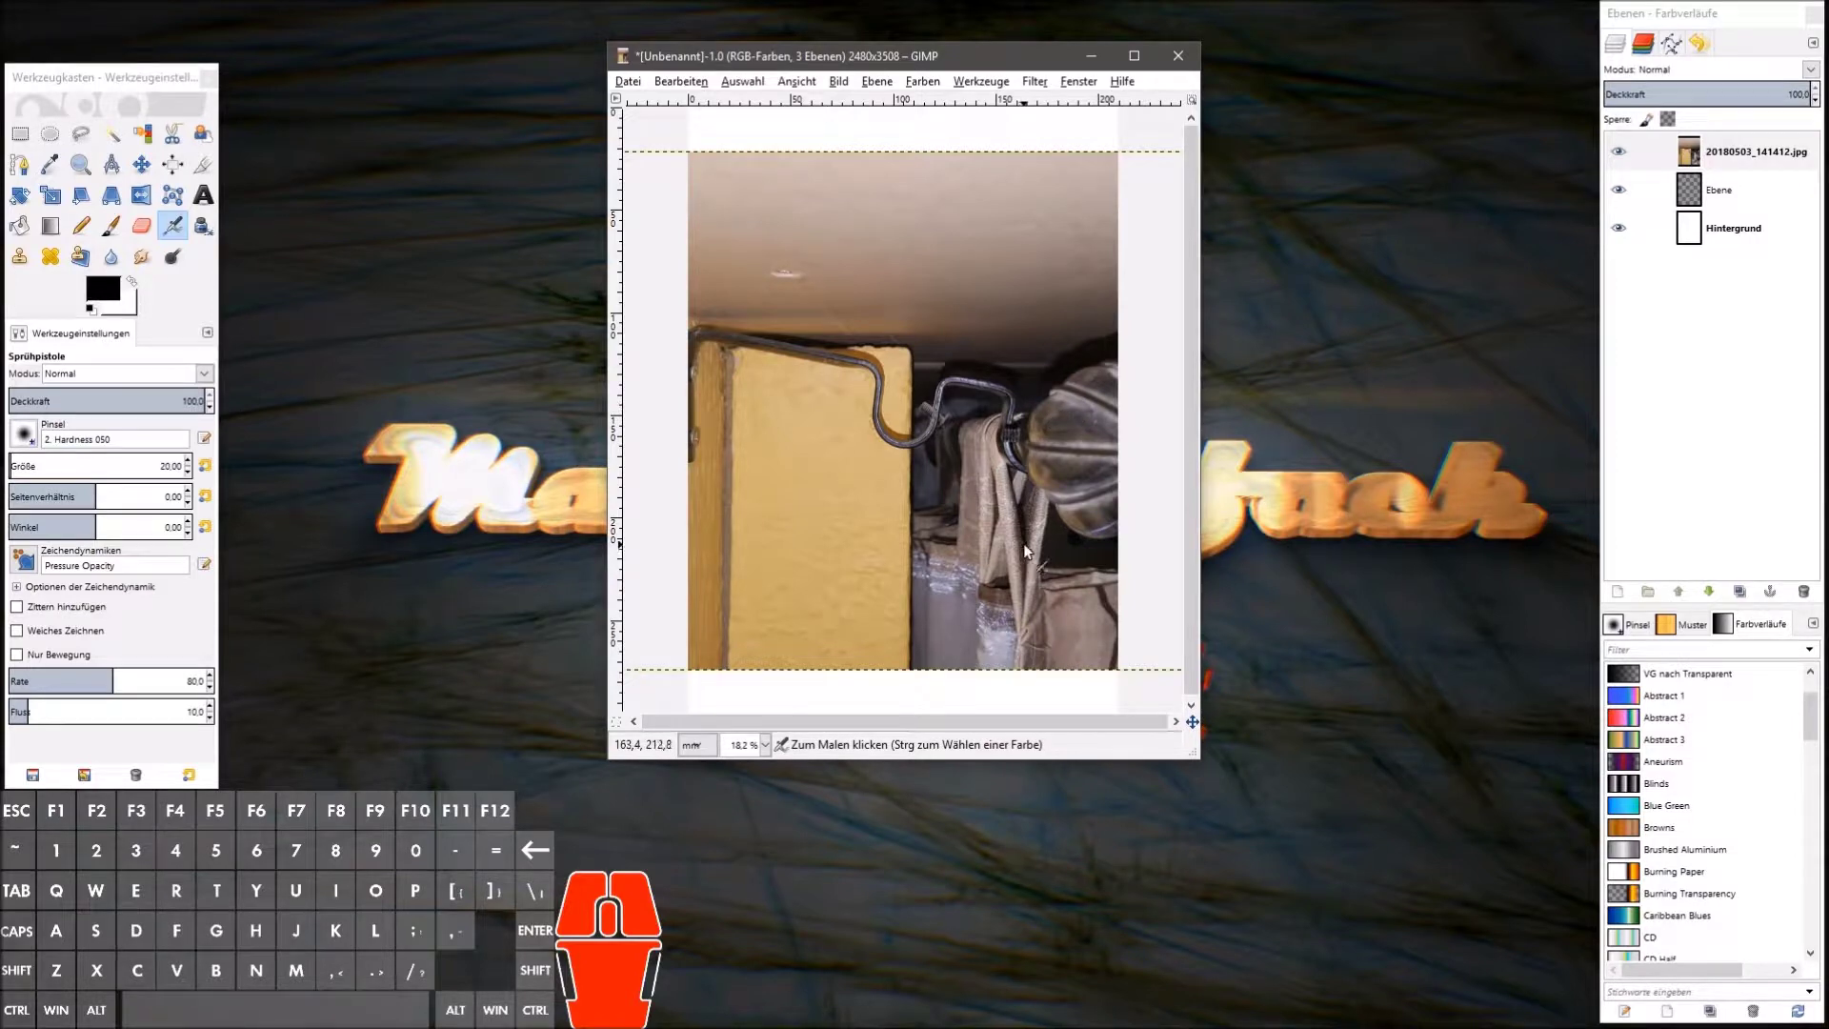
pyautogui.click(78, 230)
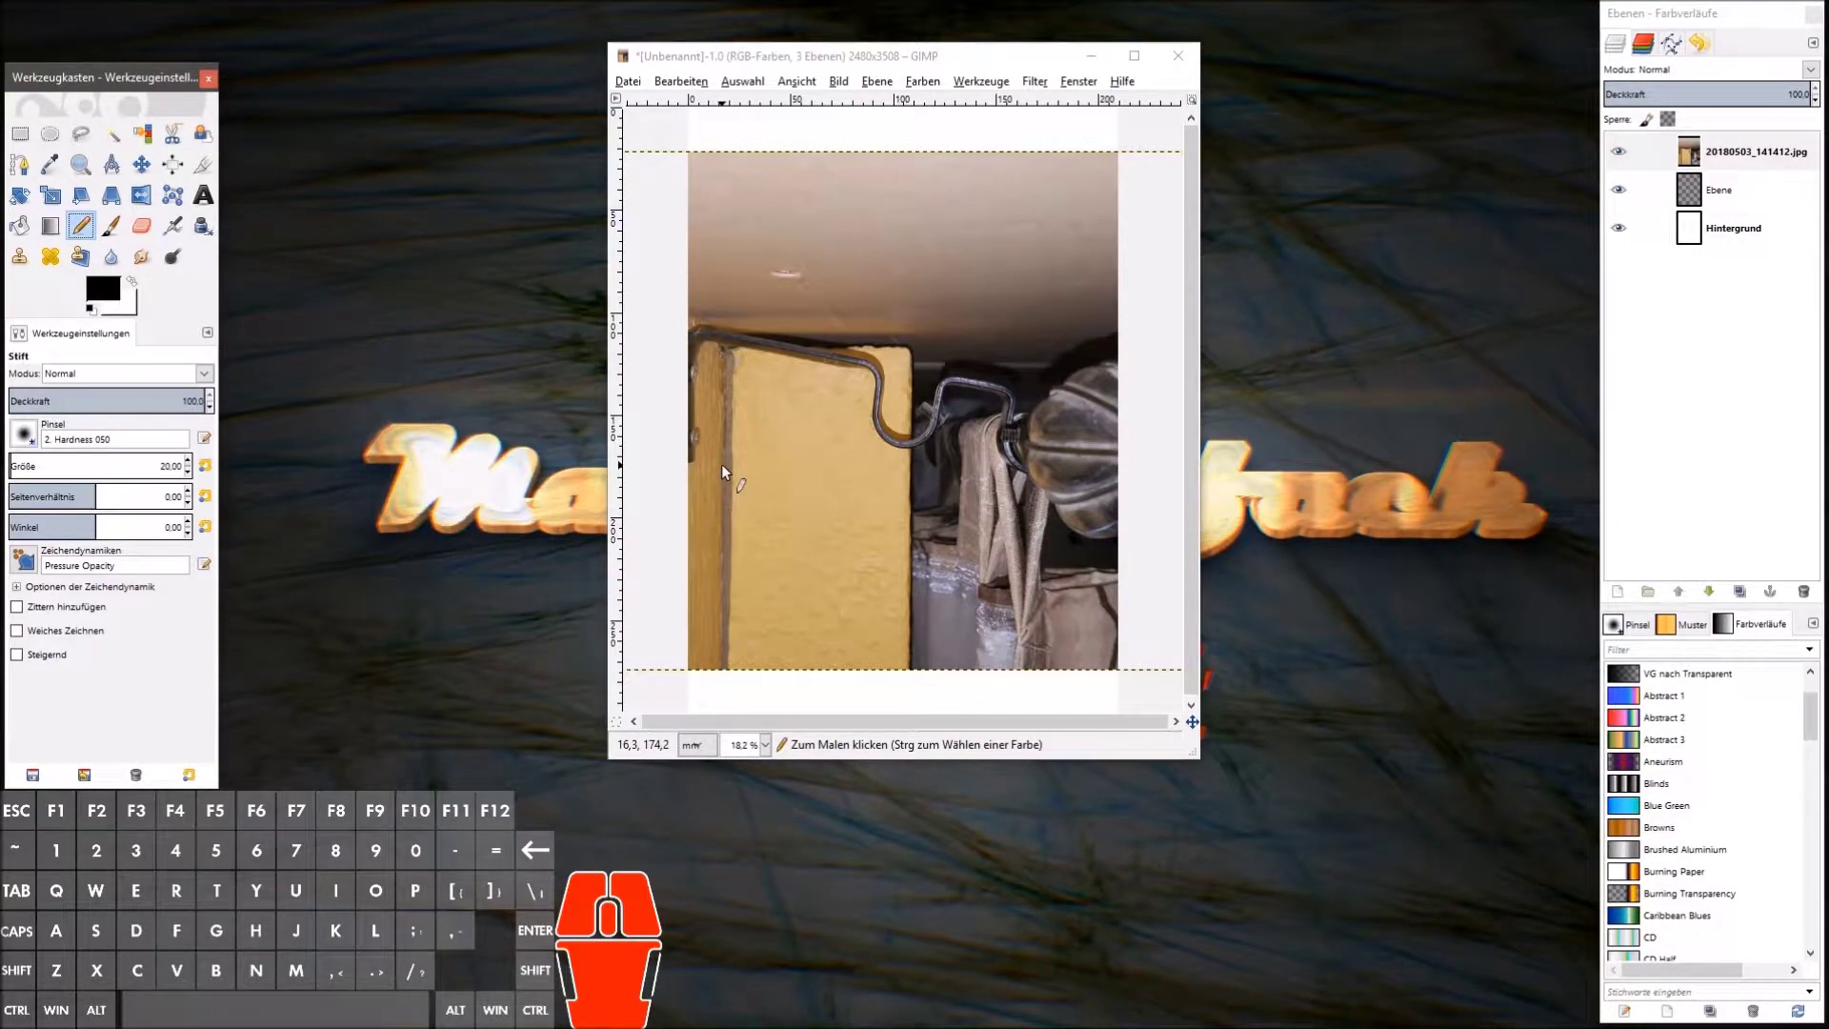
pyautogui.click(729, 470)
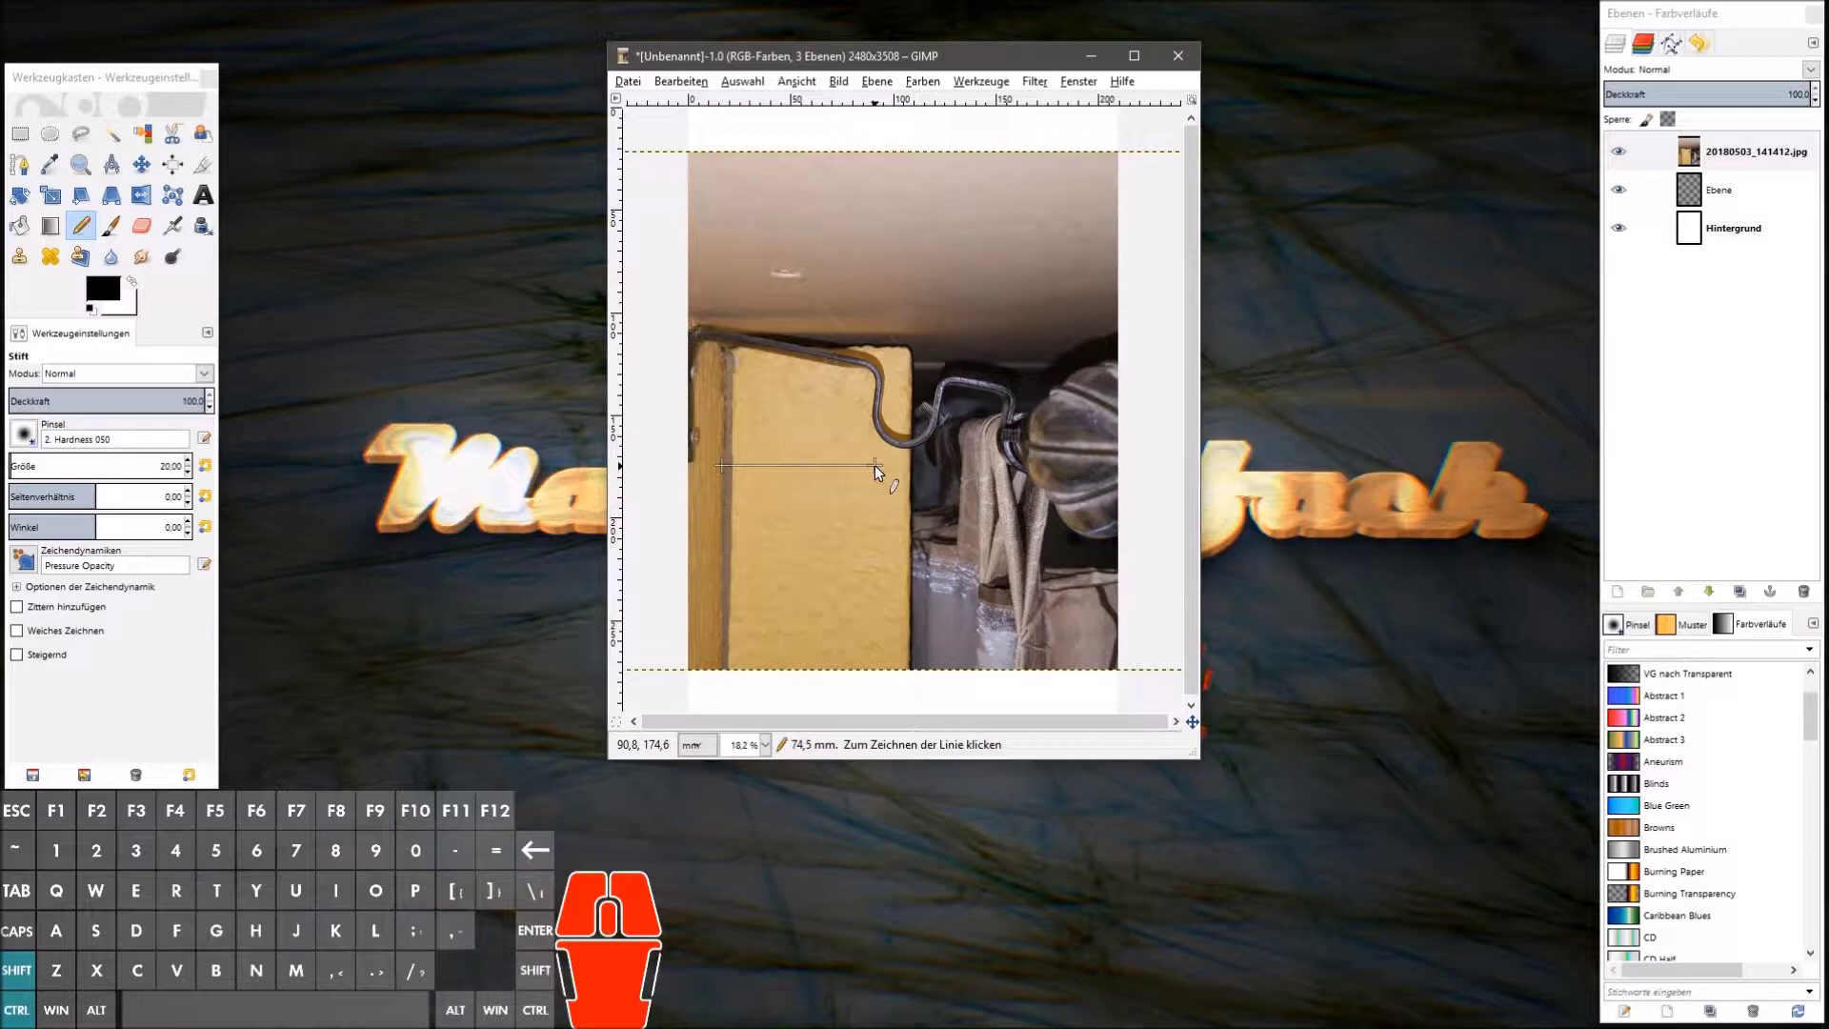
pyautogui.click(881, 474)
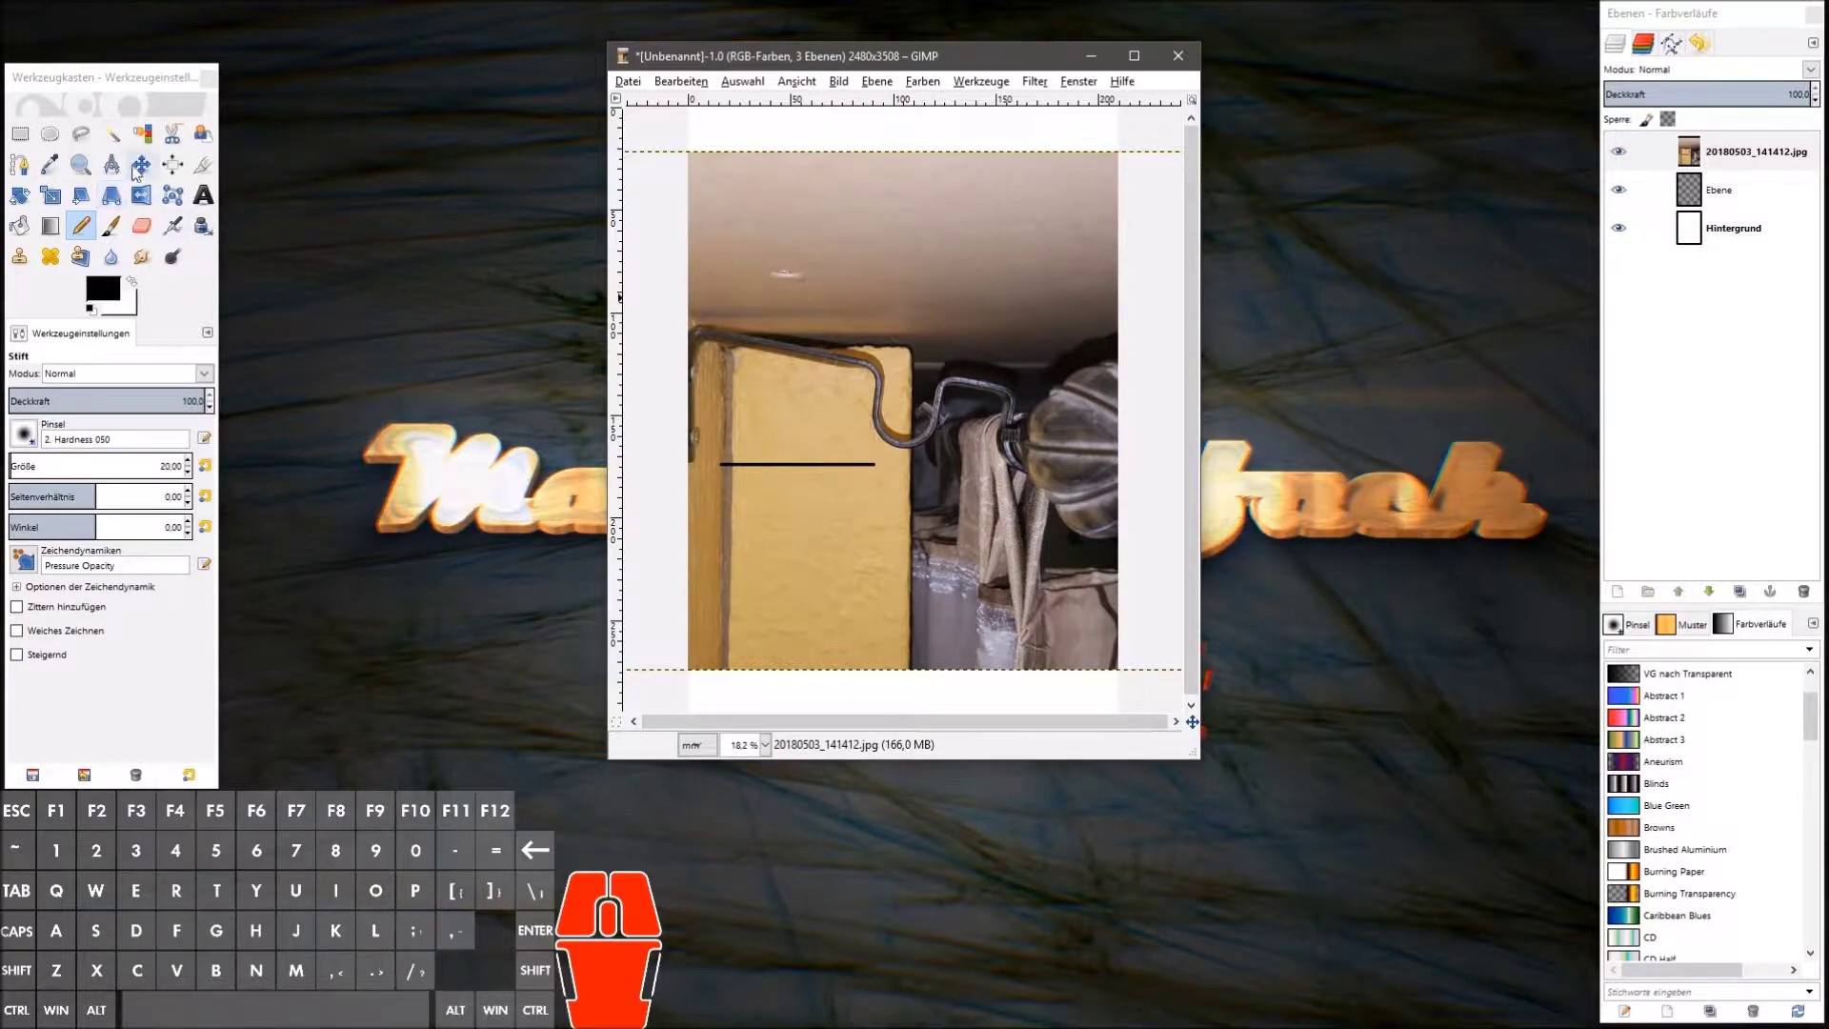
pyautogui.click(143, 172)
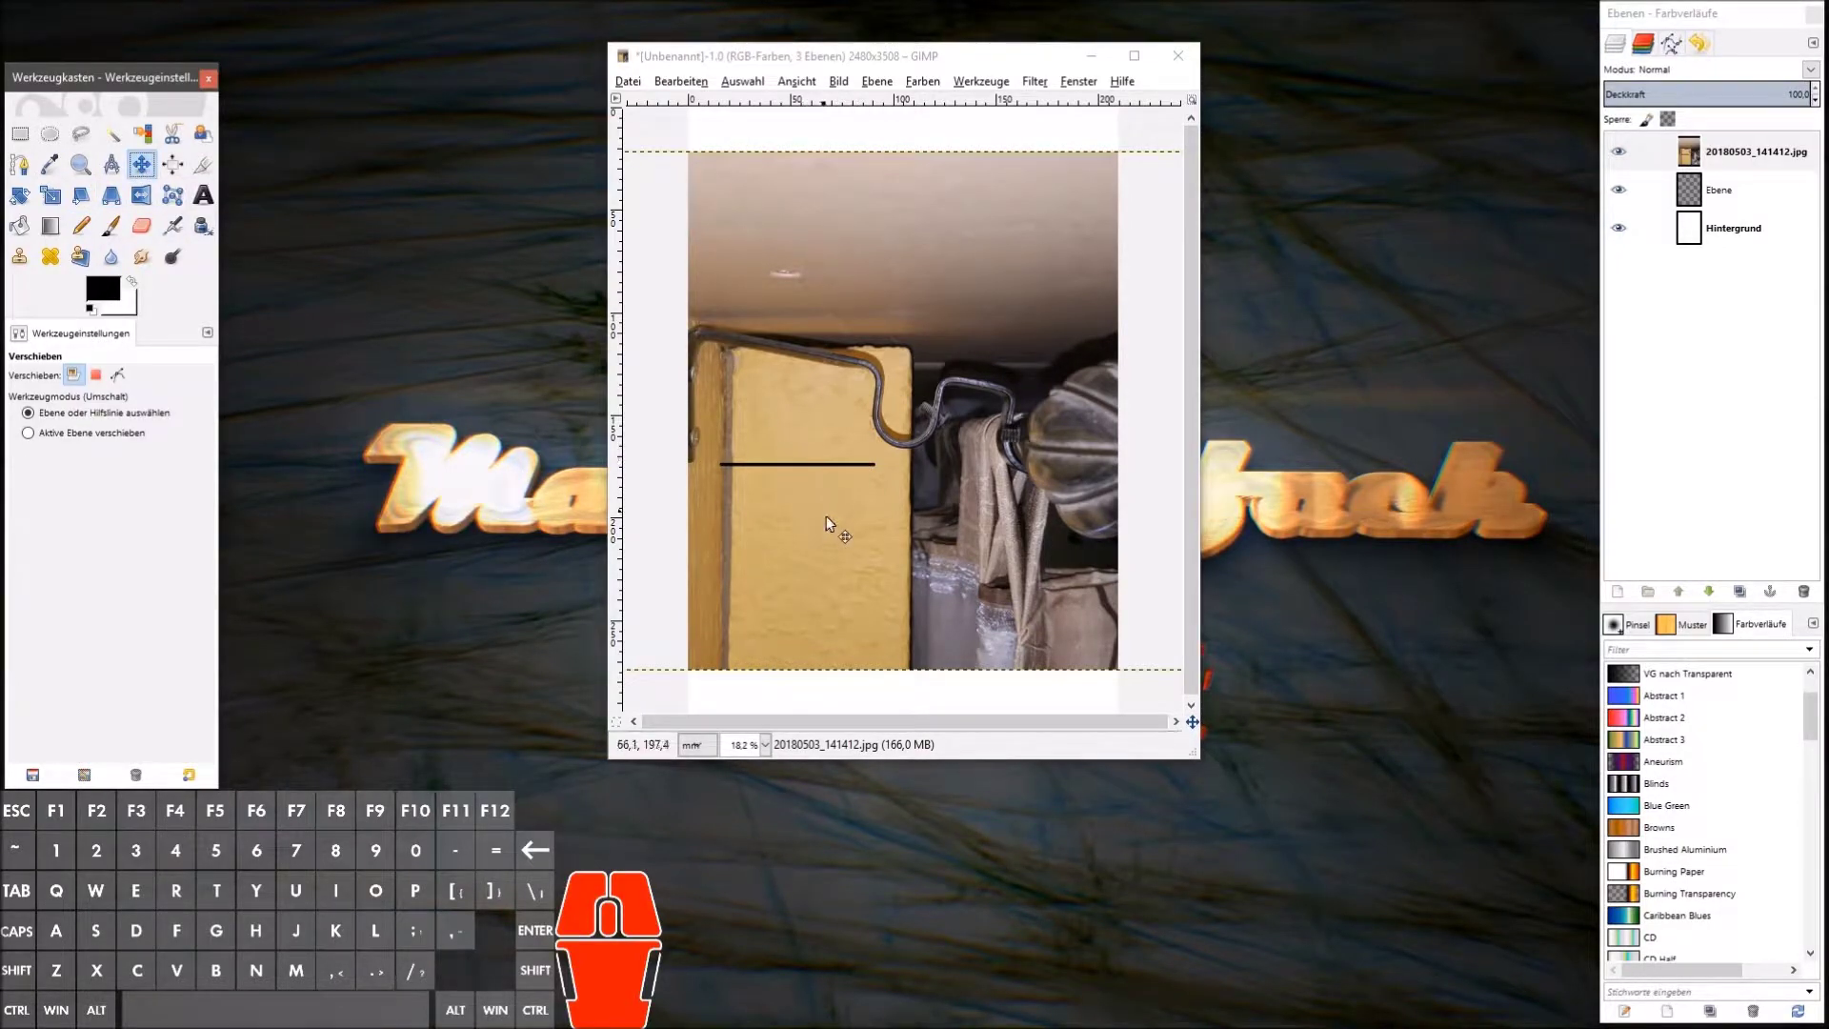
pyautogui.click(833, 531)
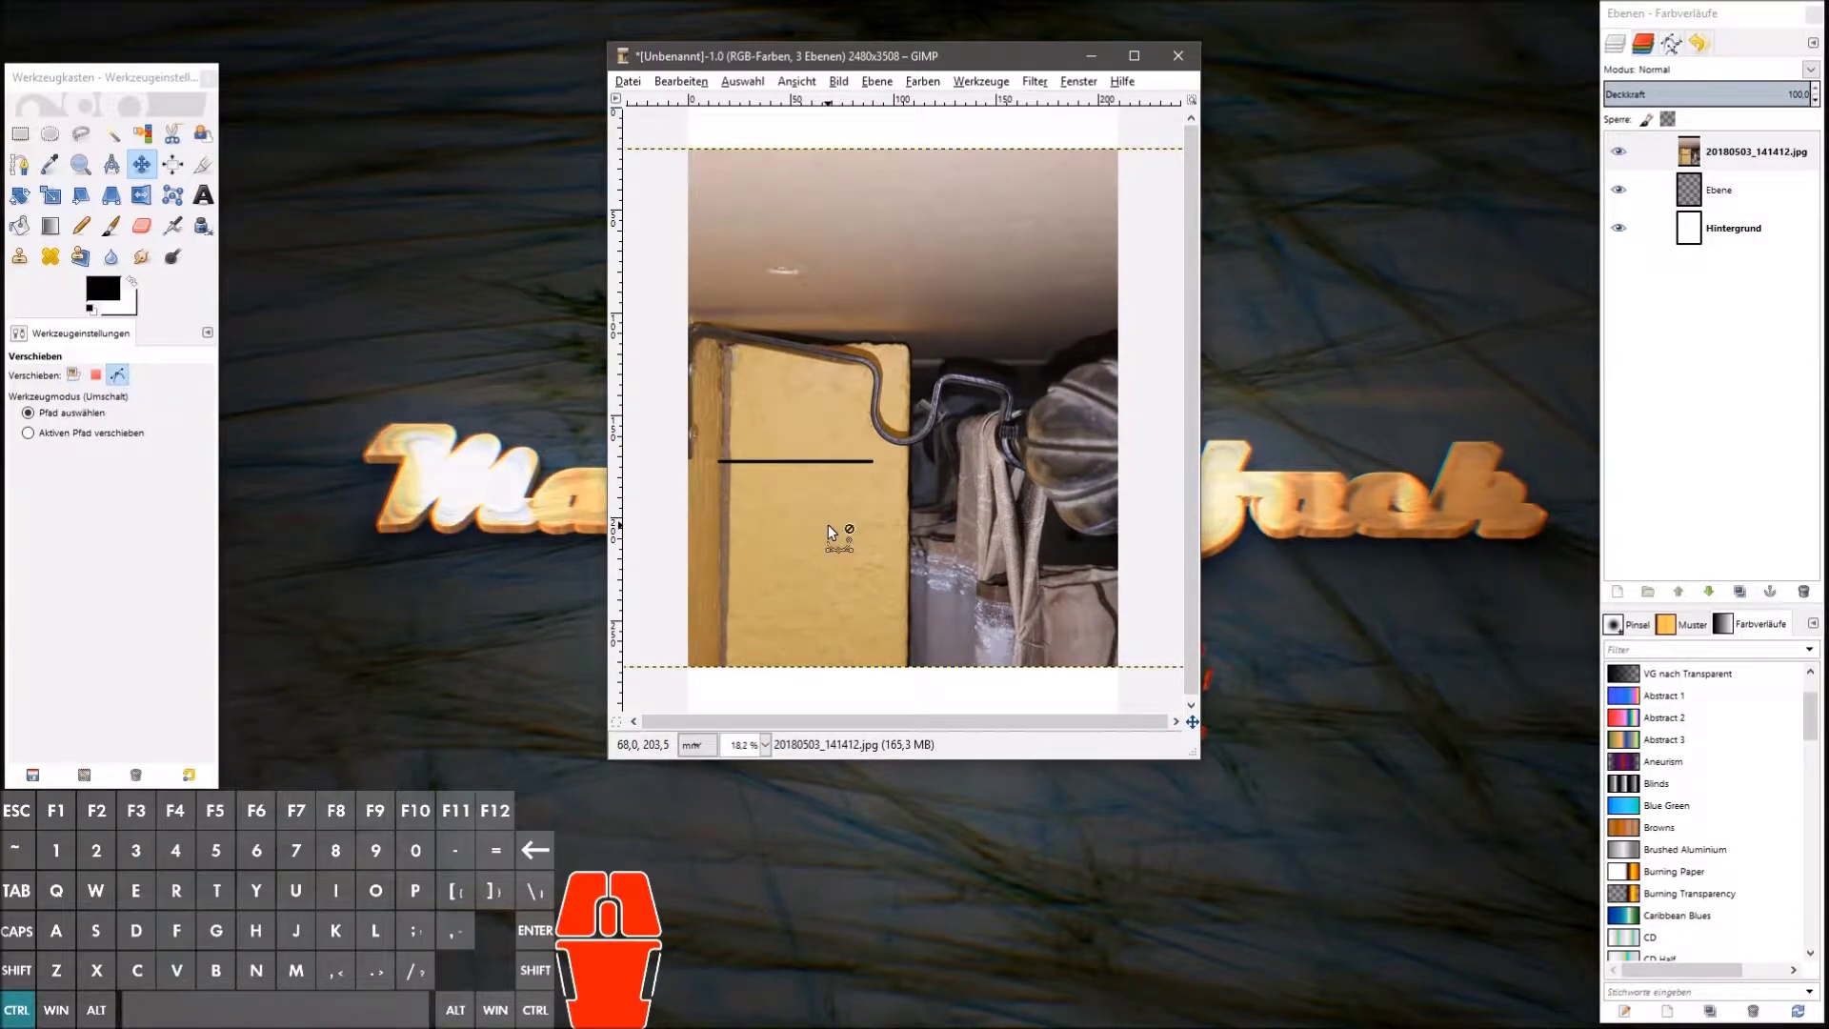
pyautogui.press('ctrl+z')
pyautogui.press('ctrl+z')
pyautogui.press('ctrl+z')
# Step: Move the transparent layer above the photo and draw a straight black pencil line on it
pyautogui.click(1753, 200)
pyautogui.moveTo(1734, 162); pyautogui.dragTo(1735, 218)
pyautogui.click(1732, 167)
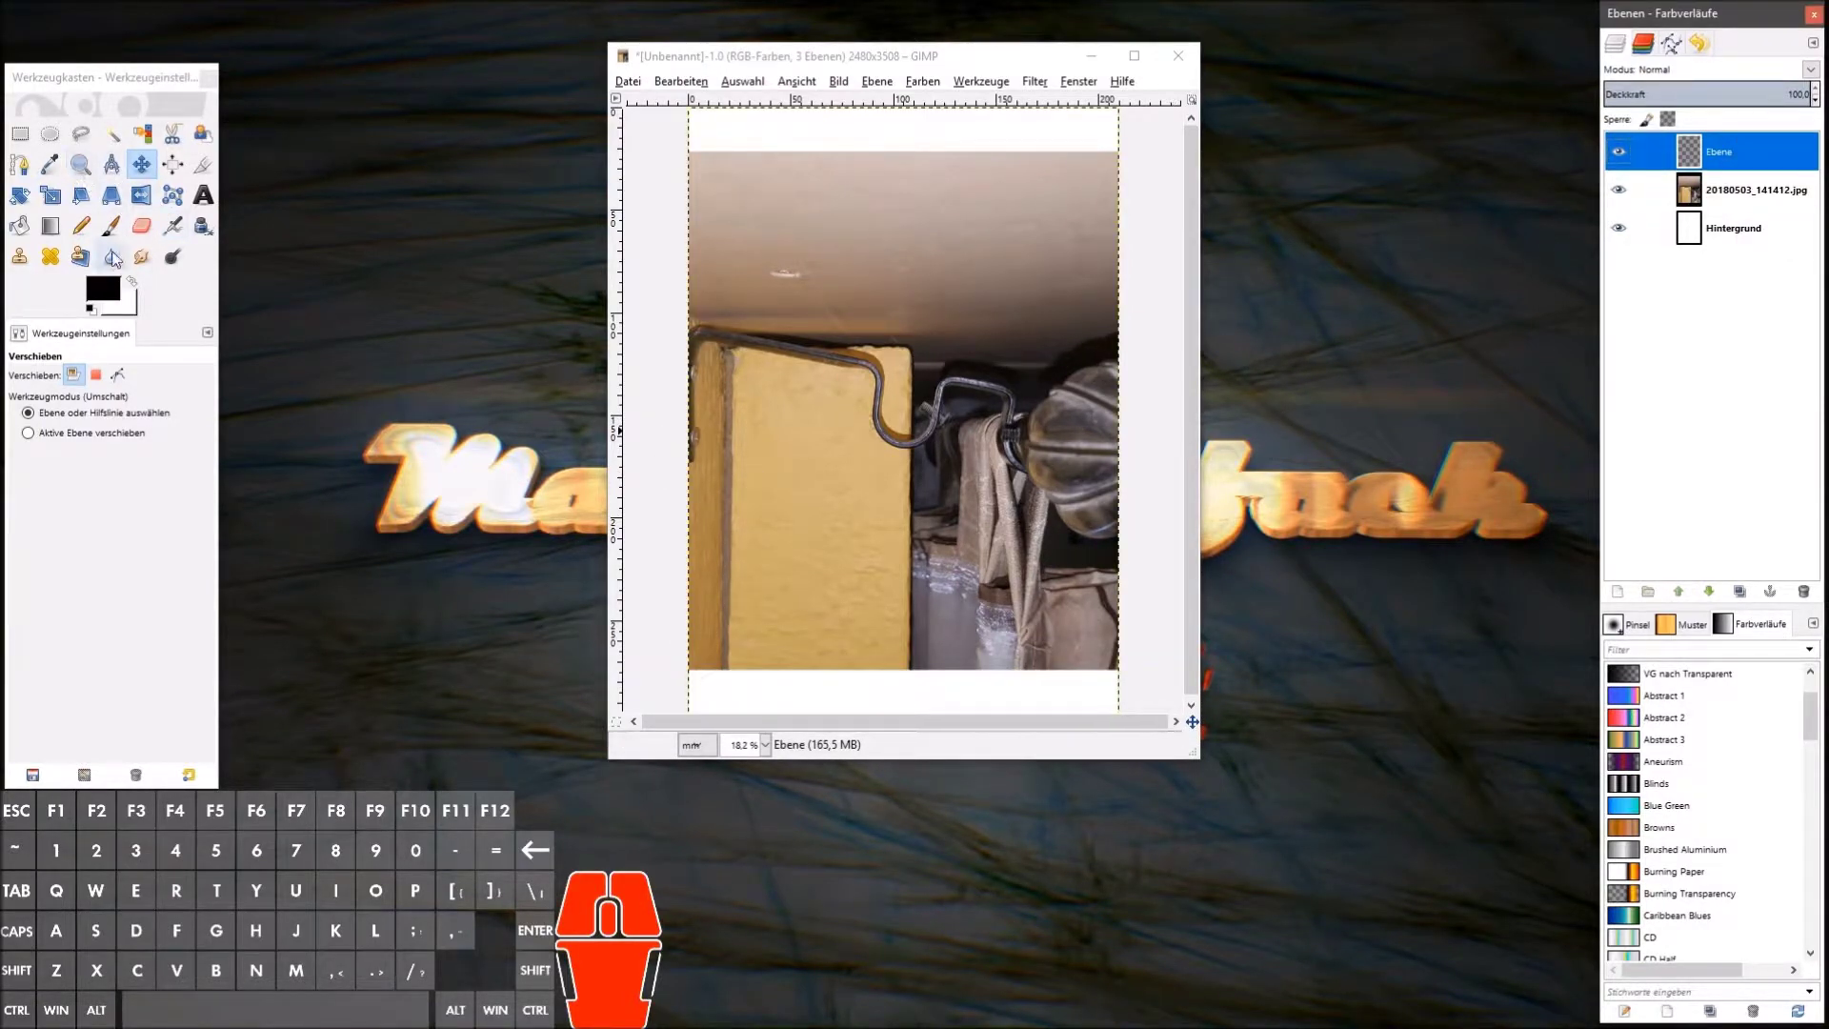
pyautogui.click(93, 230)
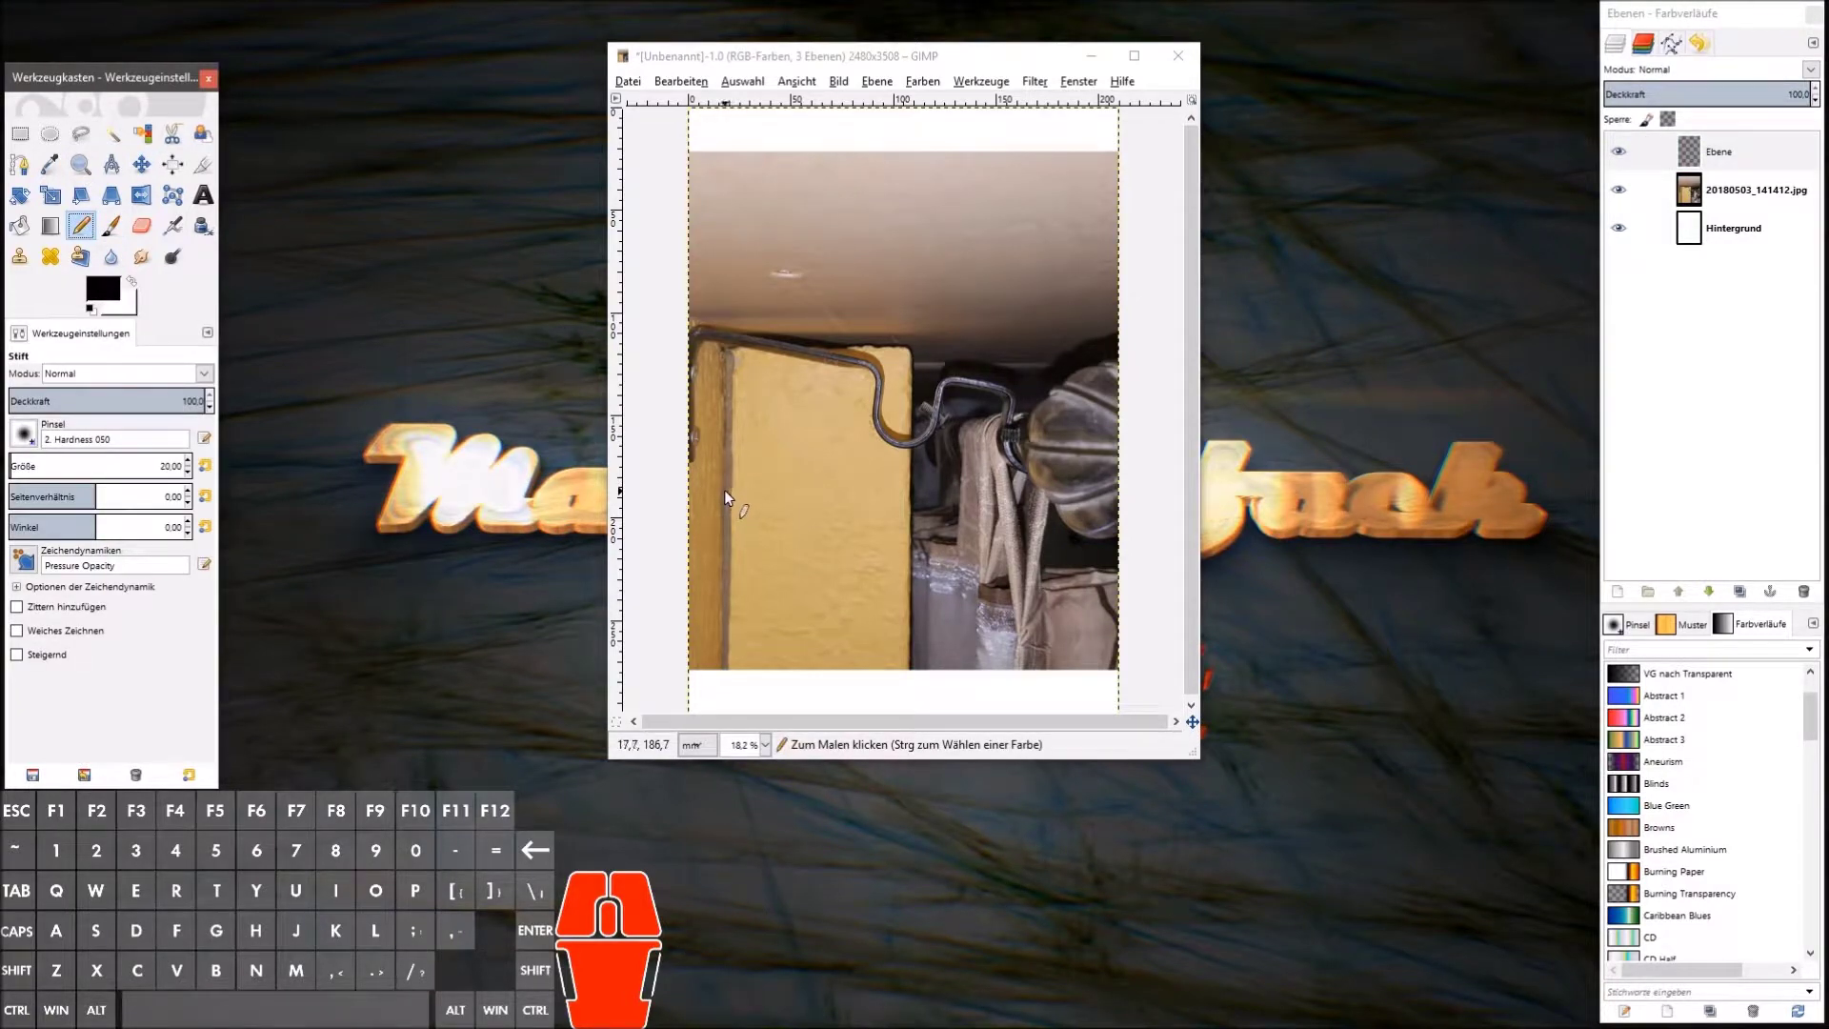
pyautogui.click(731, 498)
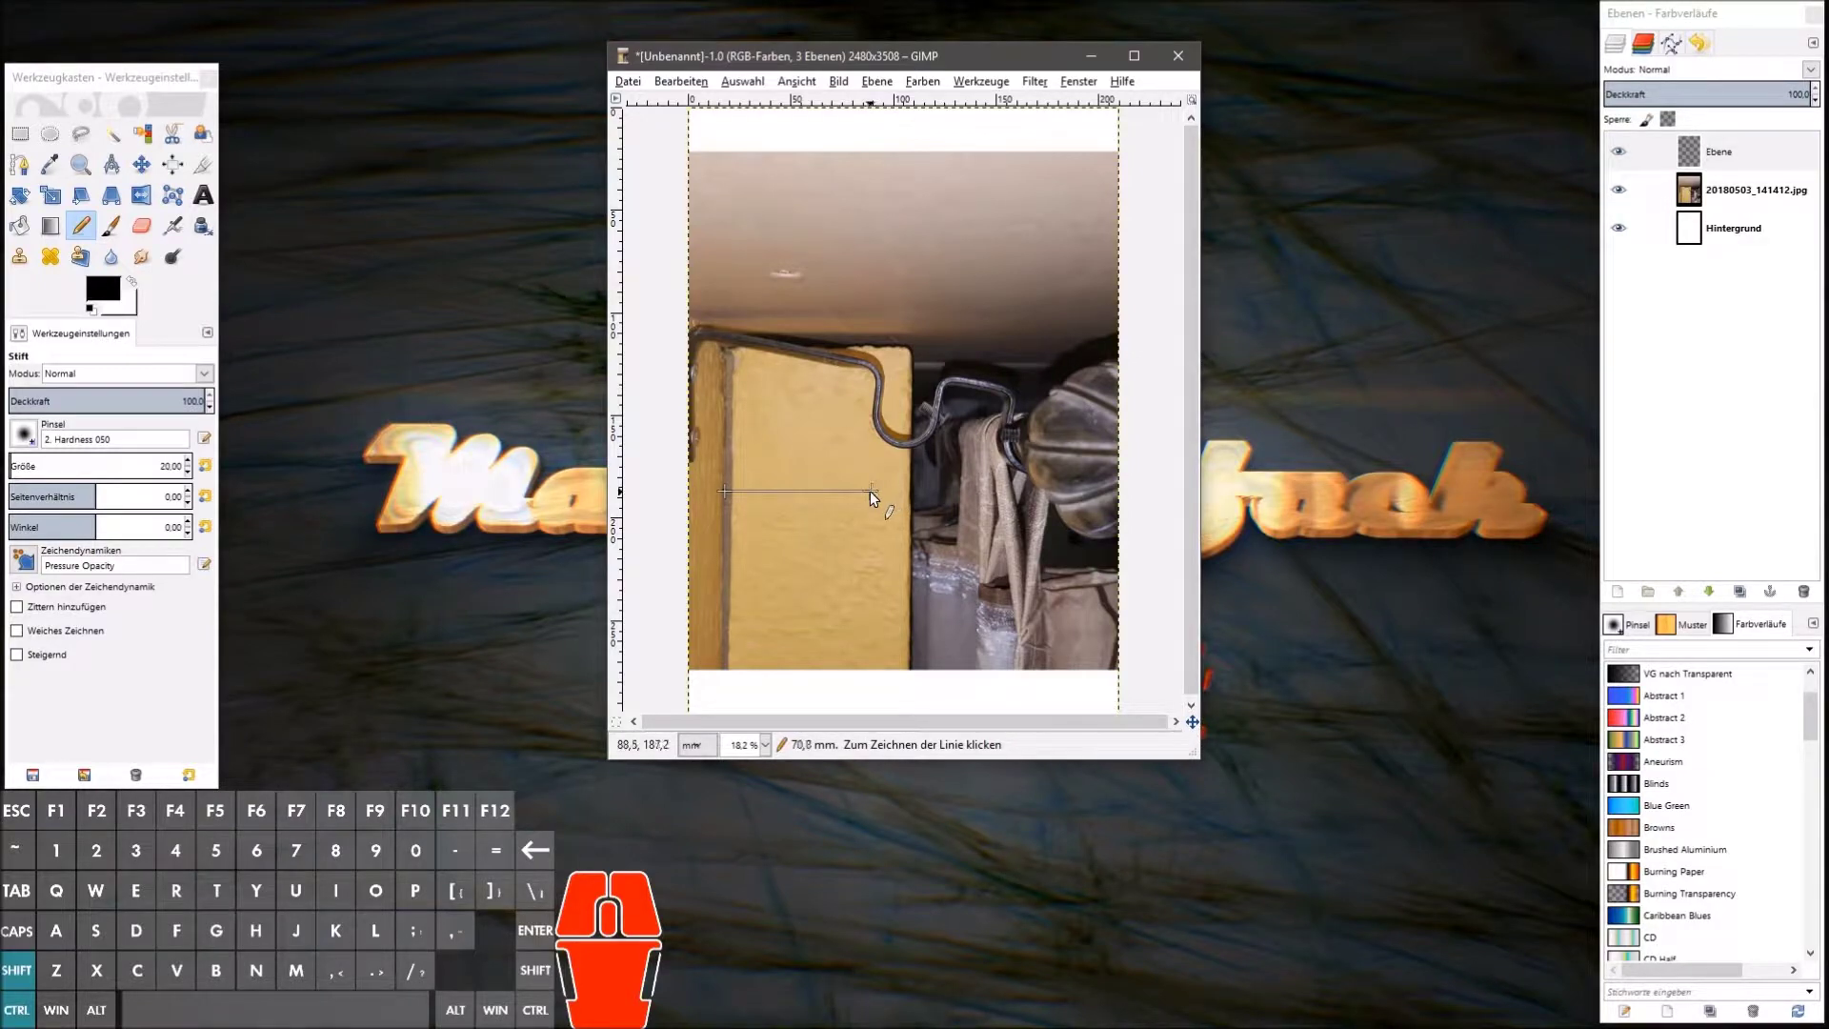
pyautogui.click(880, 498)
# Step: Select the photo layer and shift the cabinet photo behind the line
pyautogui.click(1746, 160)
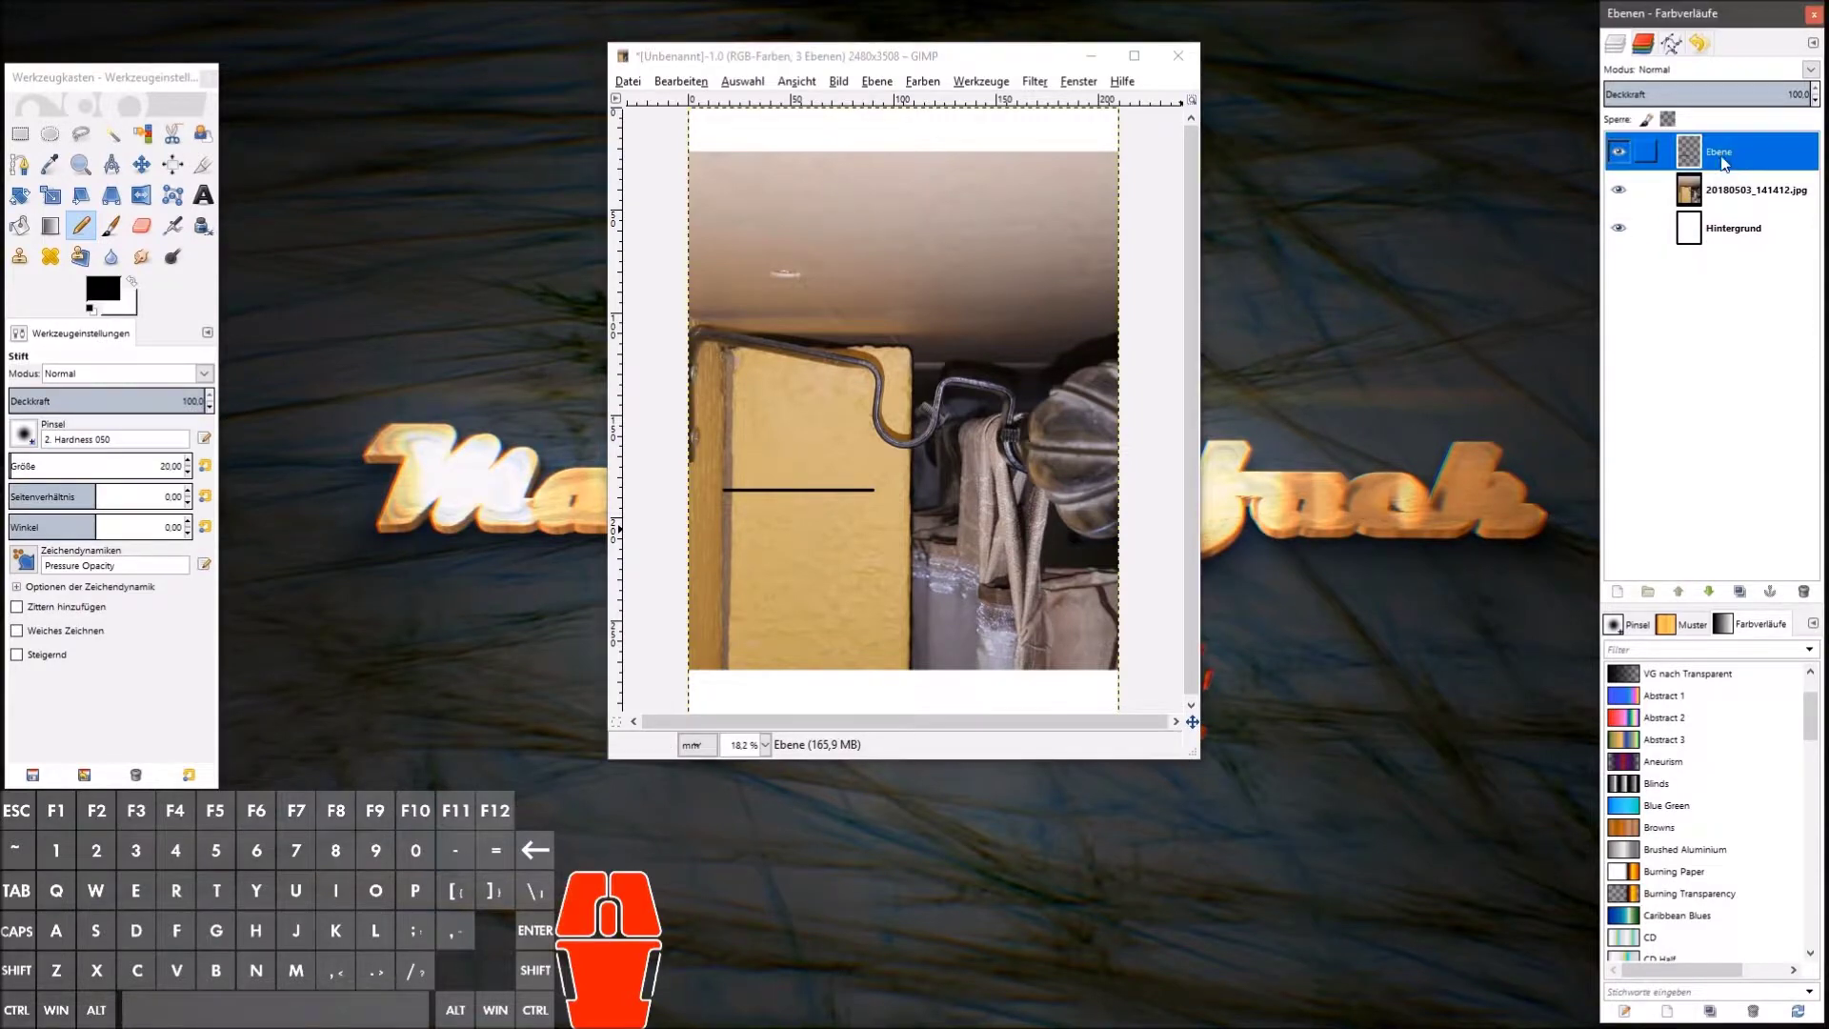
pyautogui.click(1745, 194)
pyautogui.click(148, 174)
pyautogui.moveTo(849, 575); pyautogui.dragTo(929, 550)
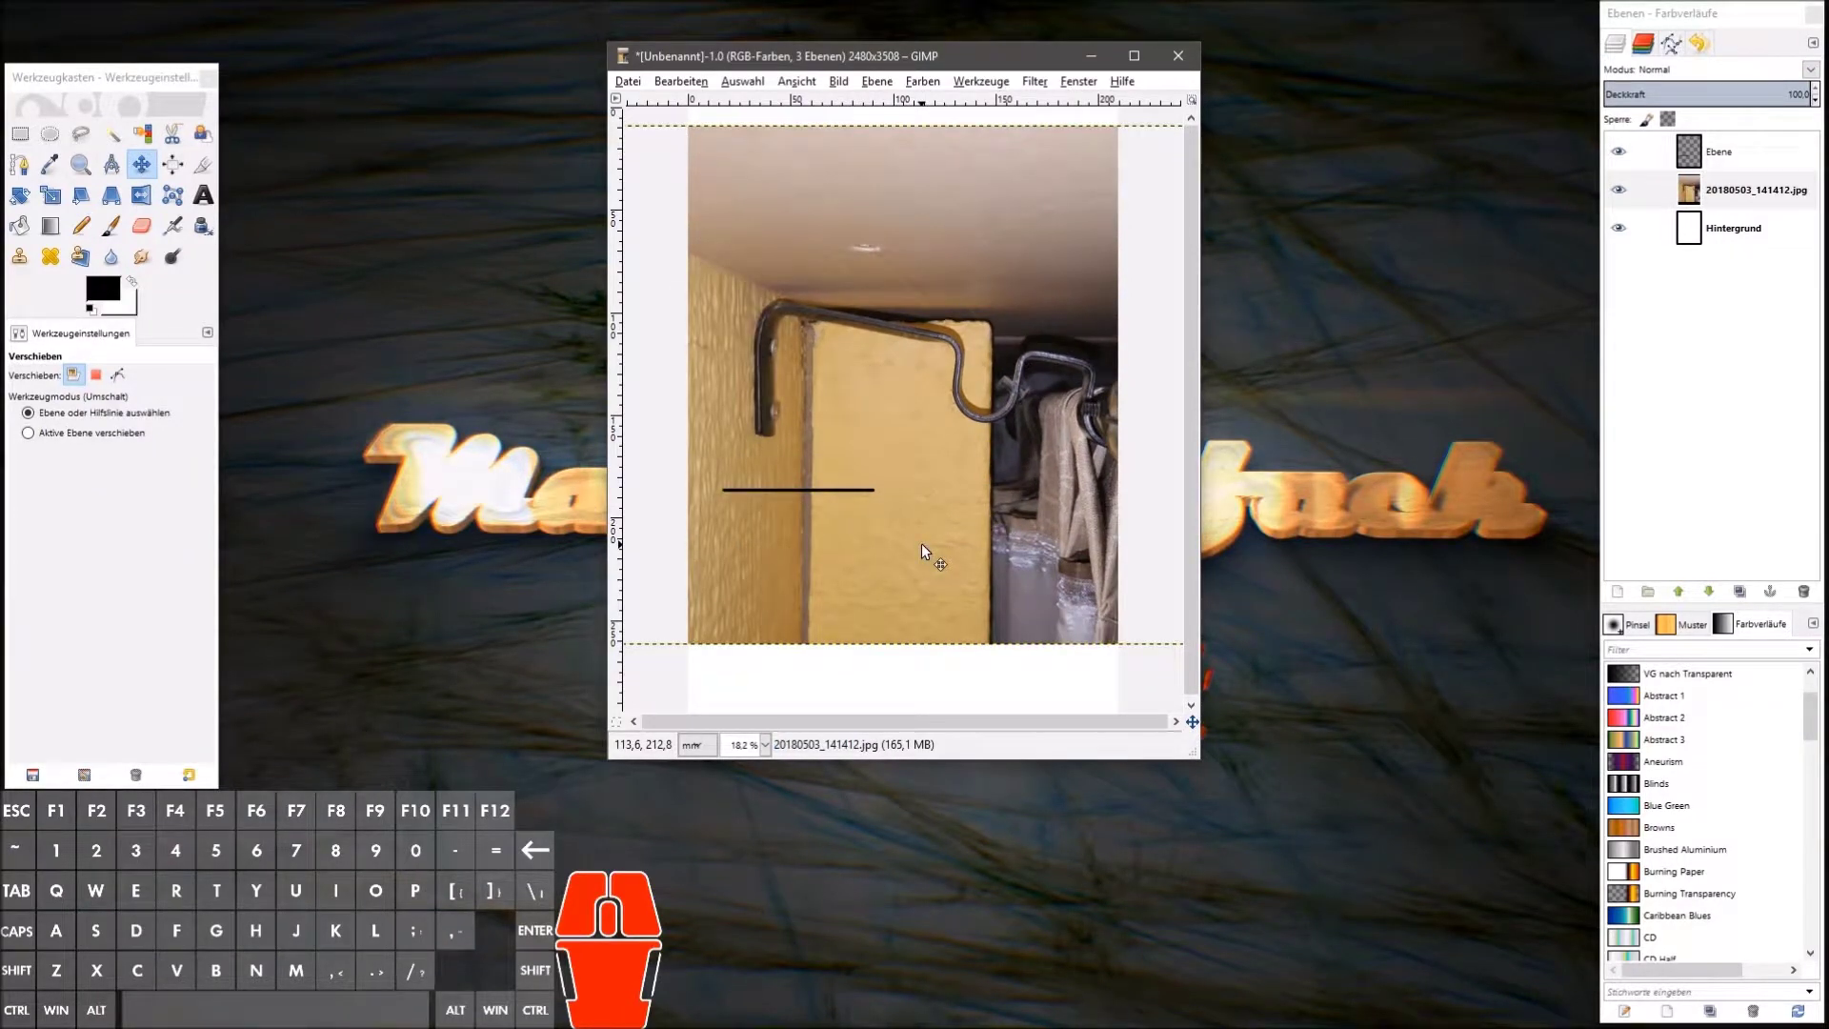
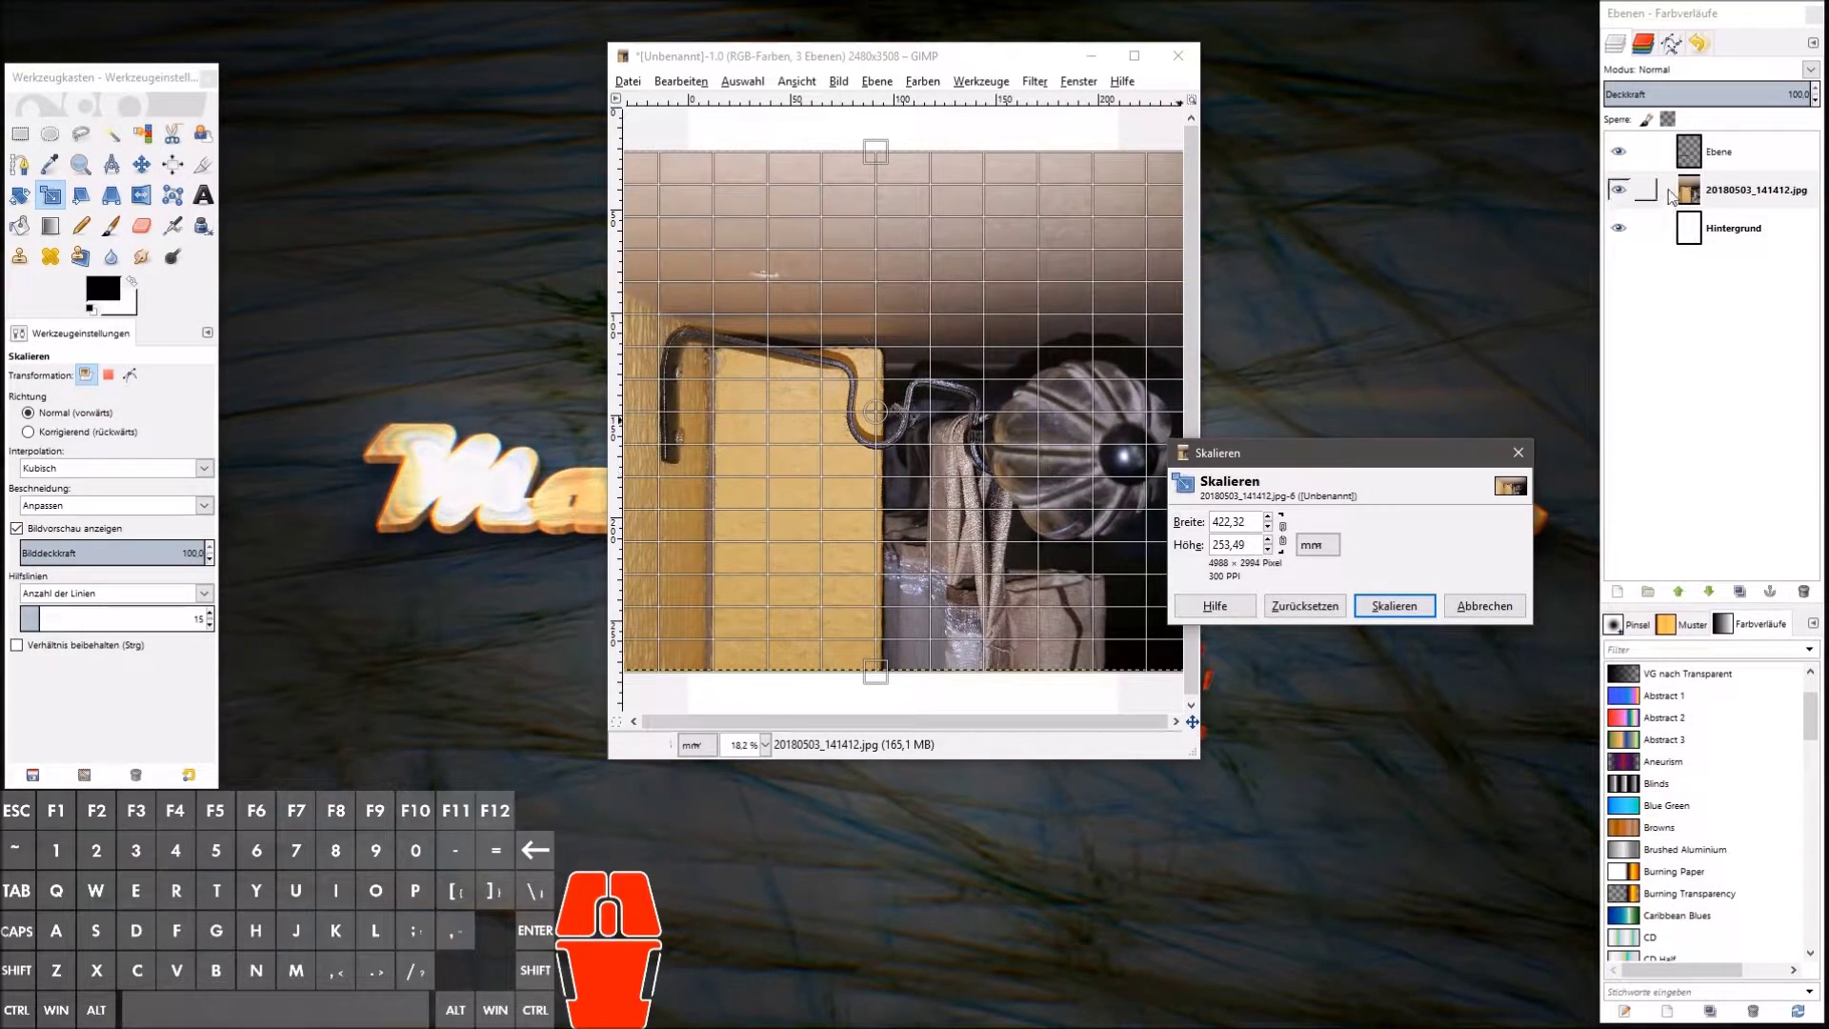
# Step: Rescale the cabinet photo and nudge it so the board edge meets the line's end
pyautogui.click(1418, 613)
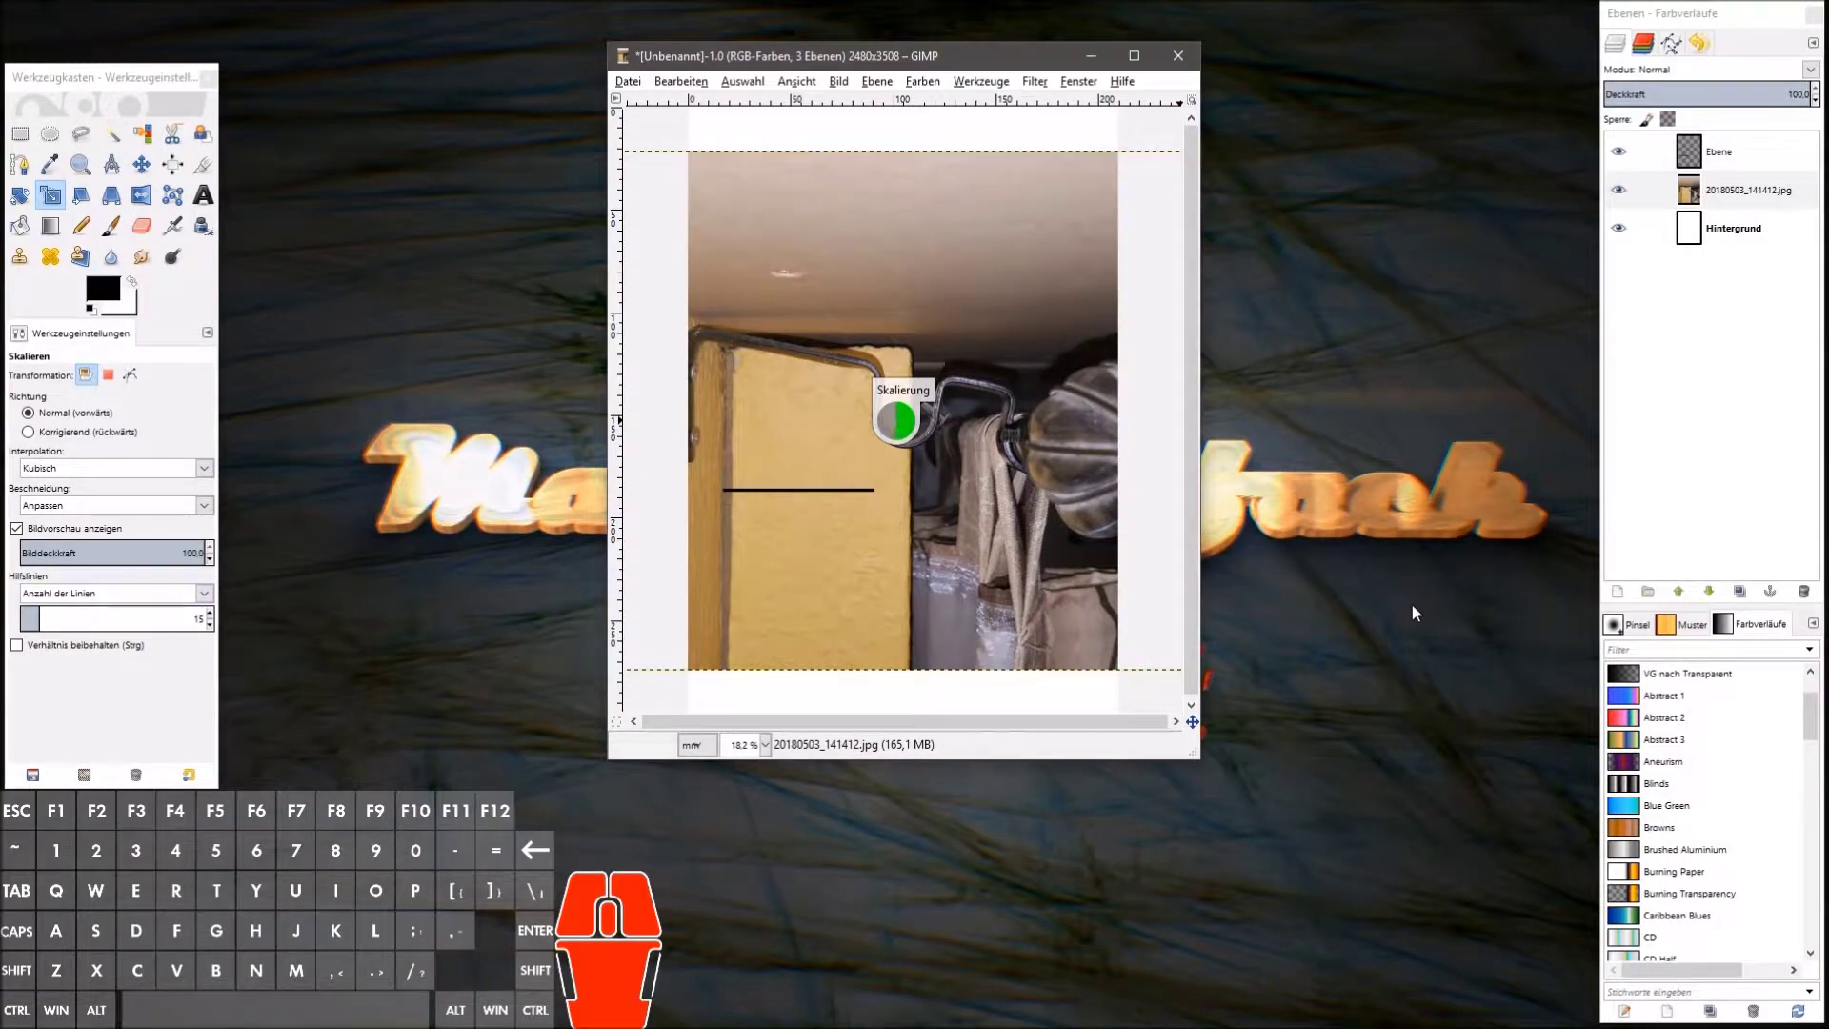
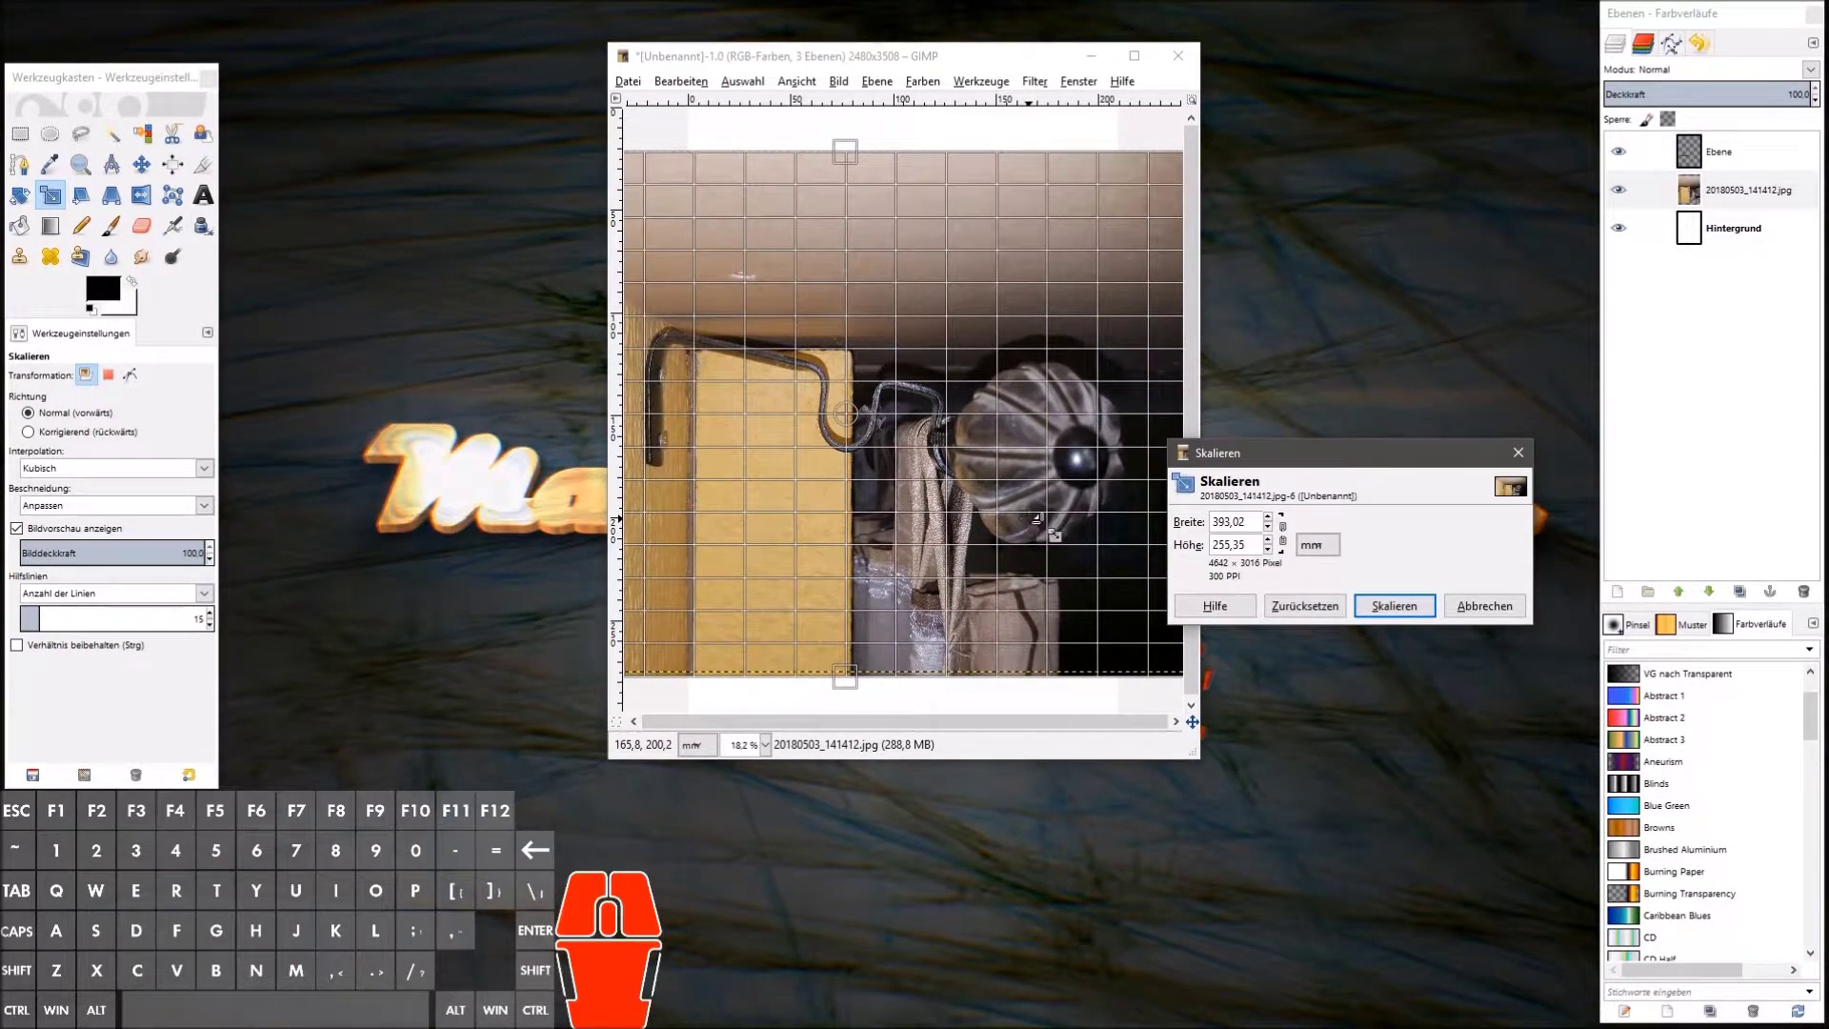
pyautogui.click(1410, 612)
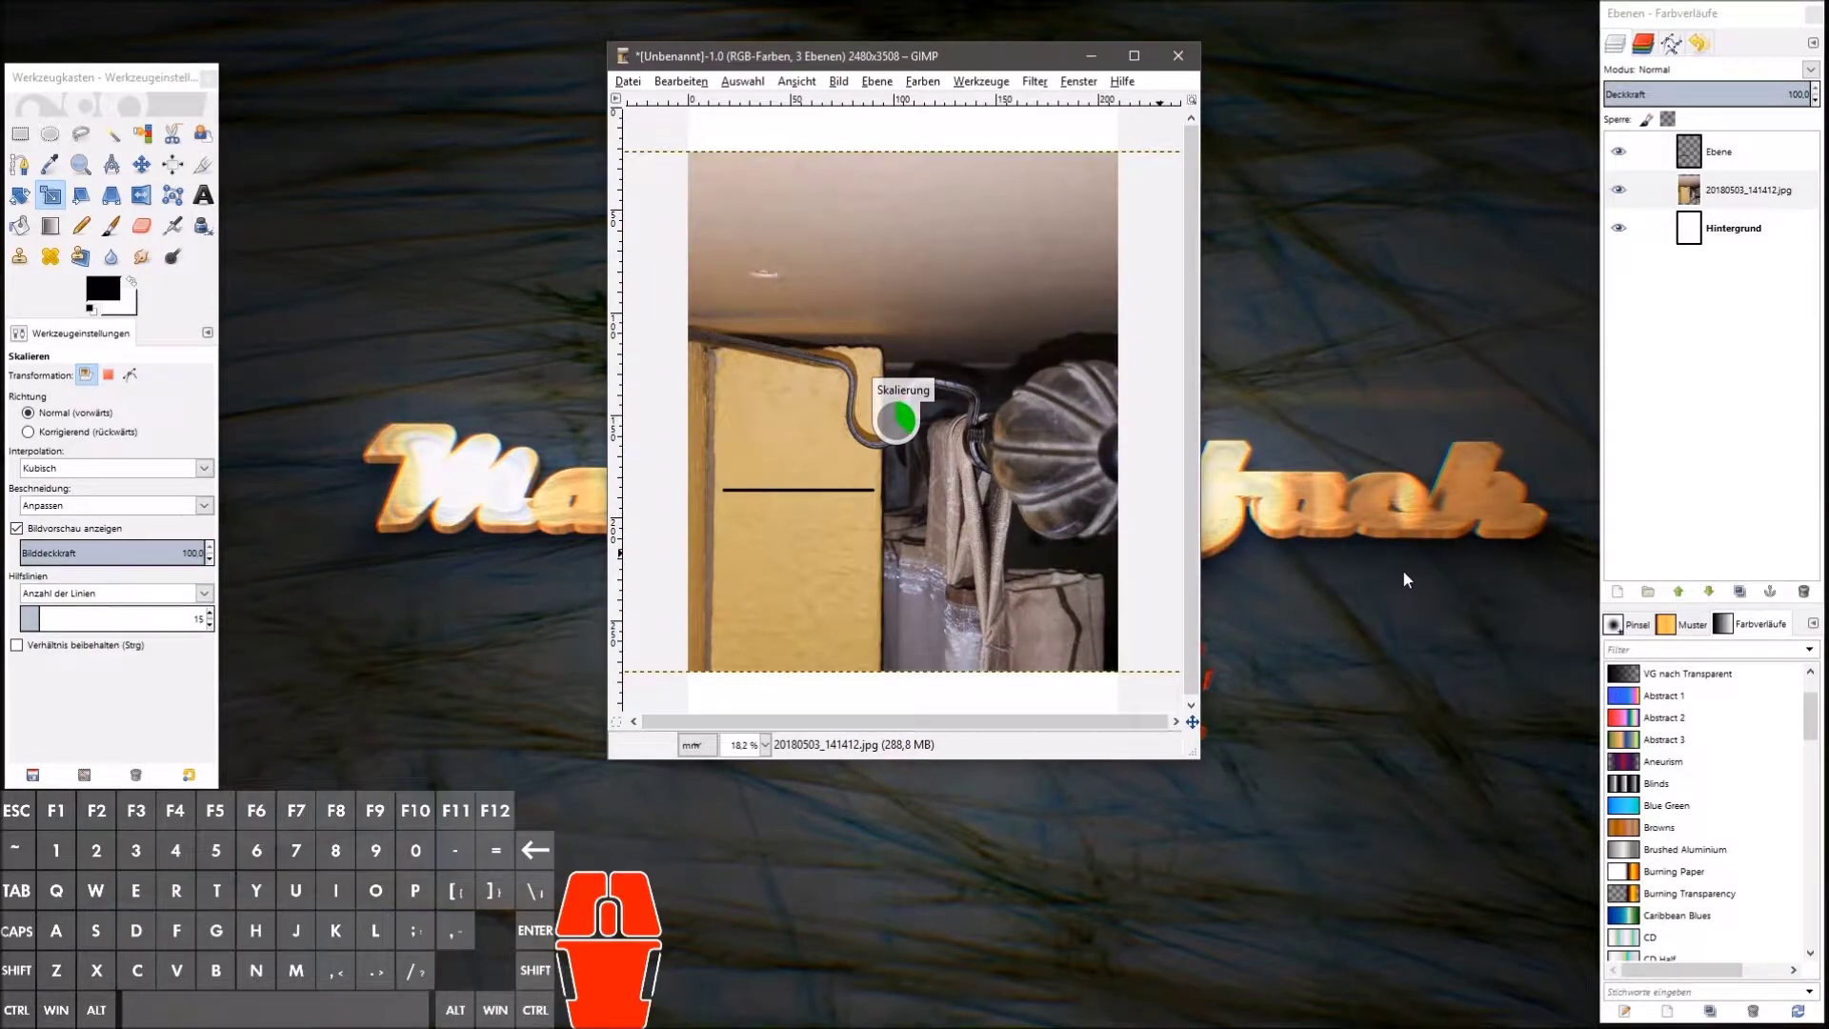
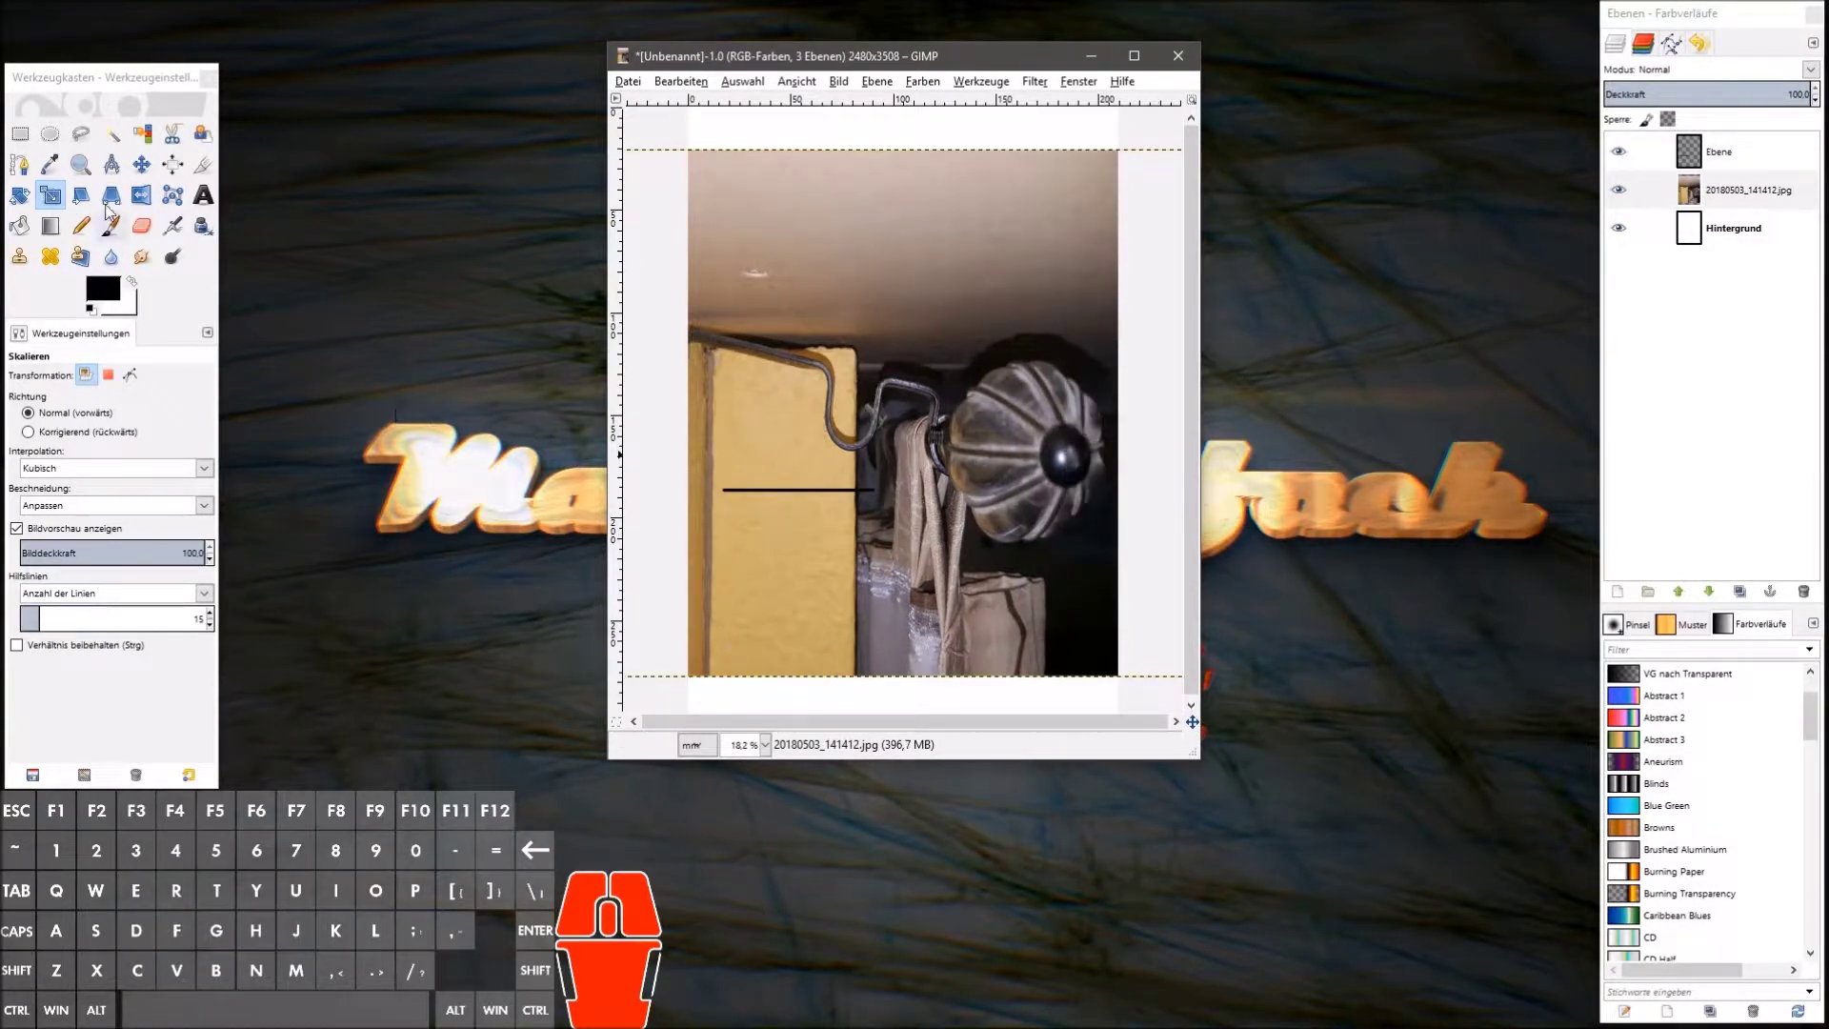
pyautogui.click(151, 172)
pyautogui.moveTo(785, 612); pyautogui.dragTo(804, 608)
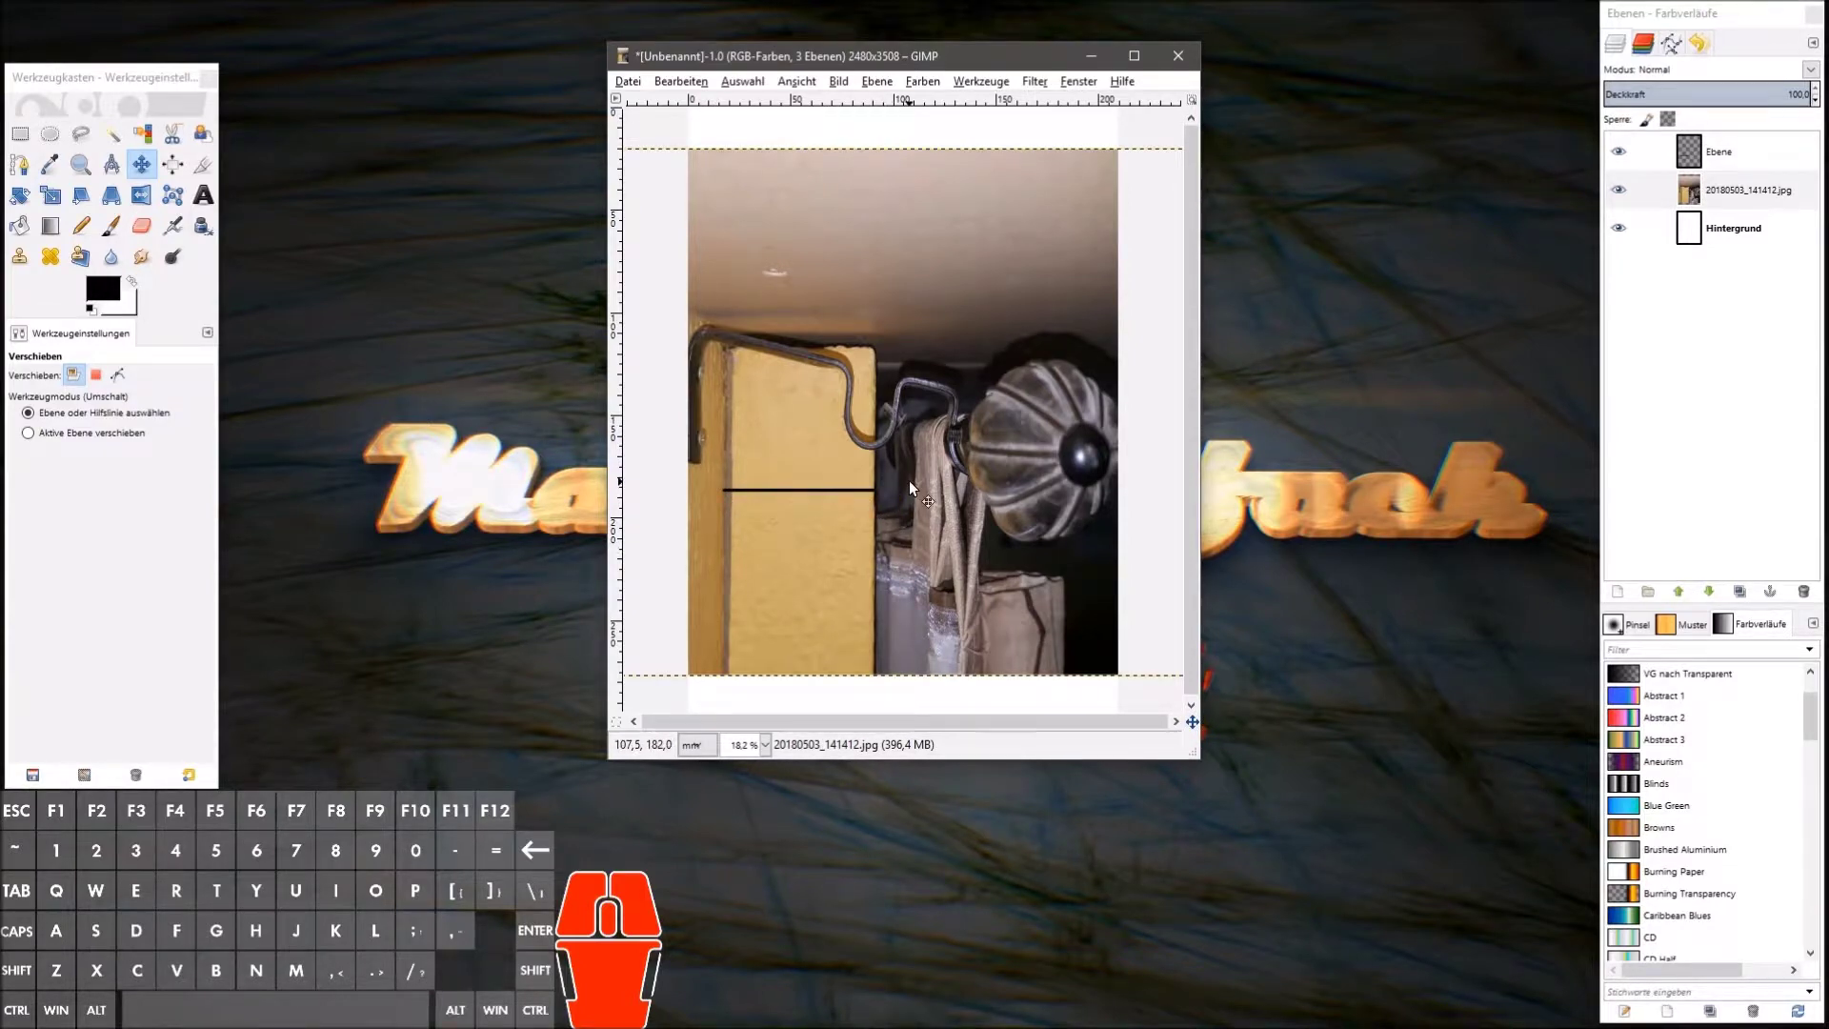
# Step: Lower the photo layer's opacity to about 24 percent as a faint reference
pyautogui.click(1713, 192)
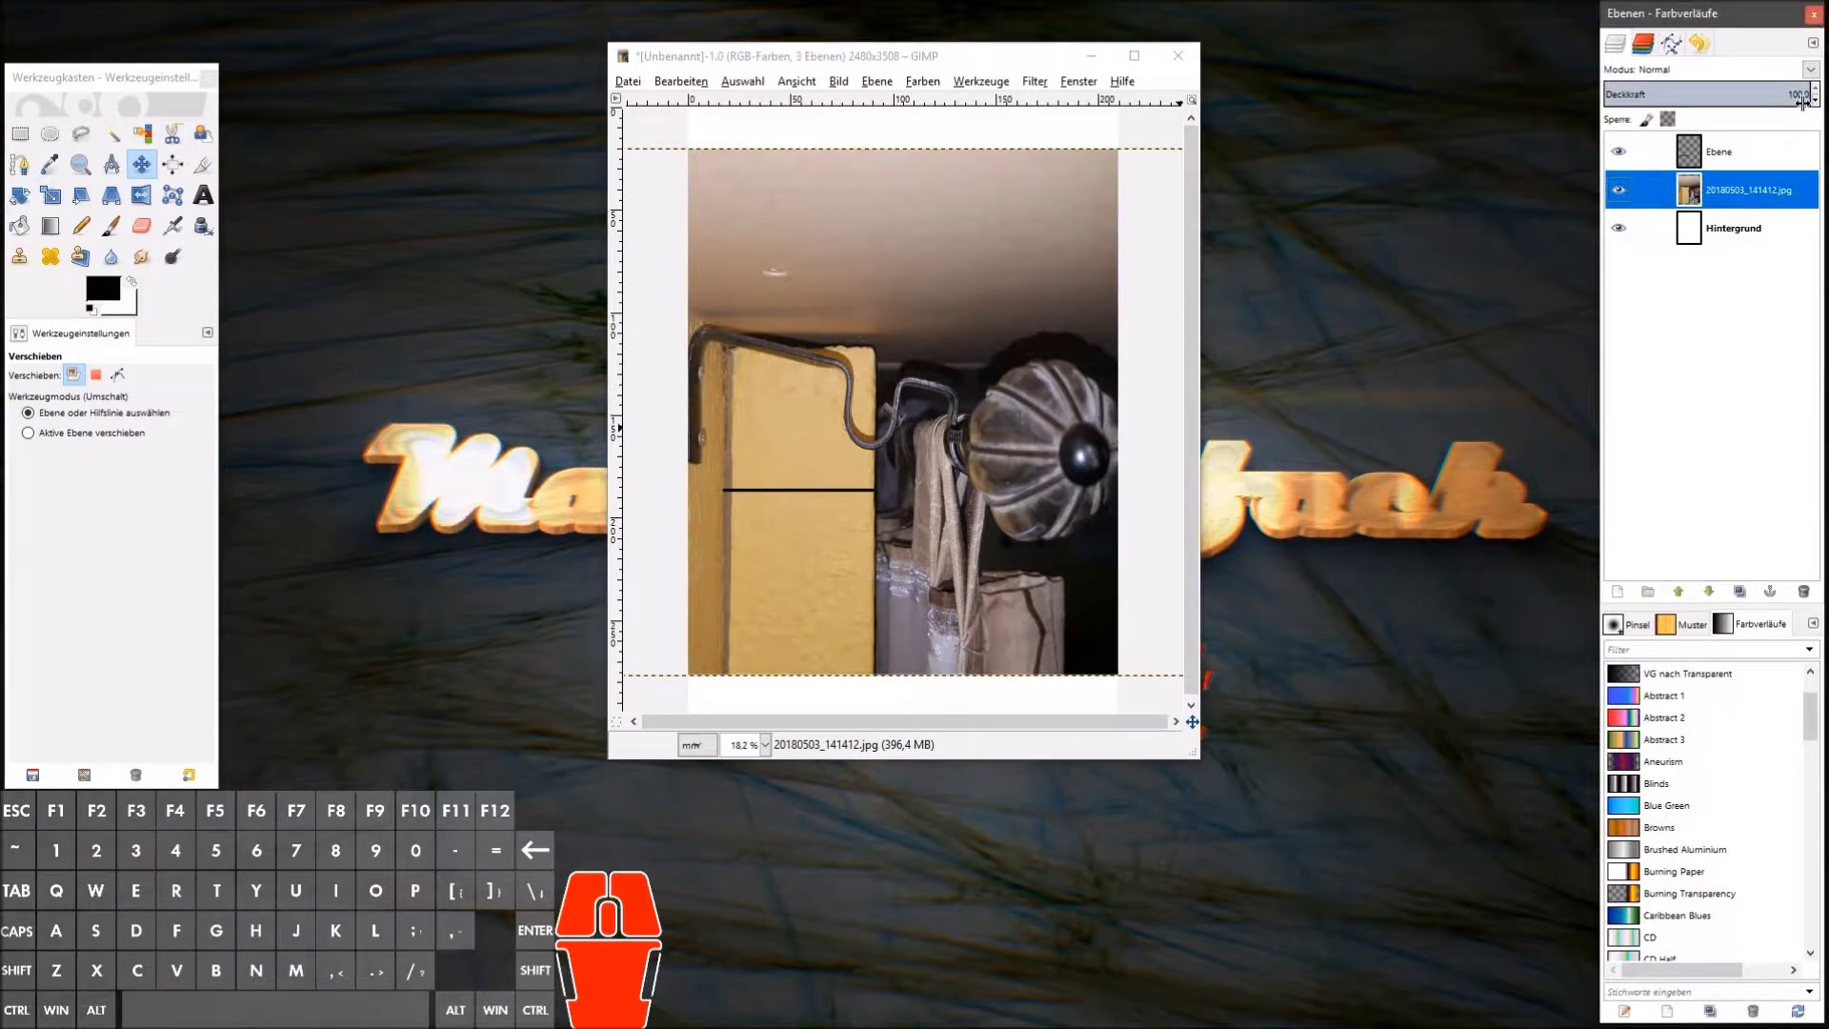
pyautogui.moveTo(615, 432); pyautogui.dragTo(237, 284)
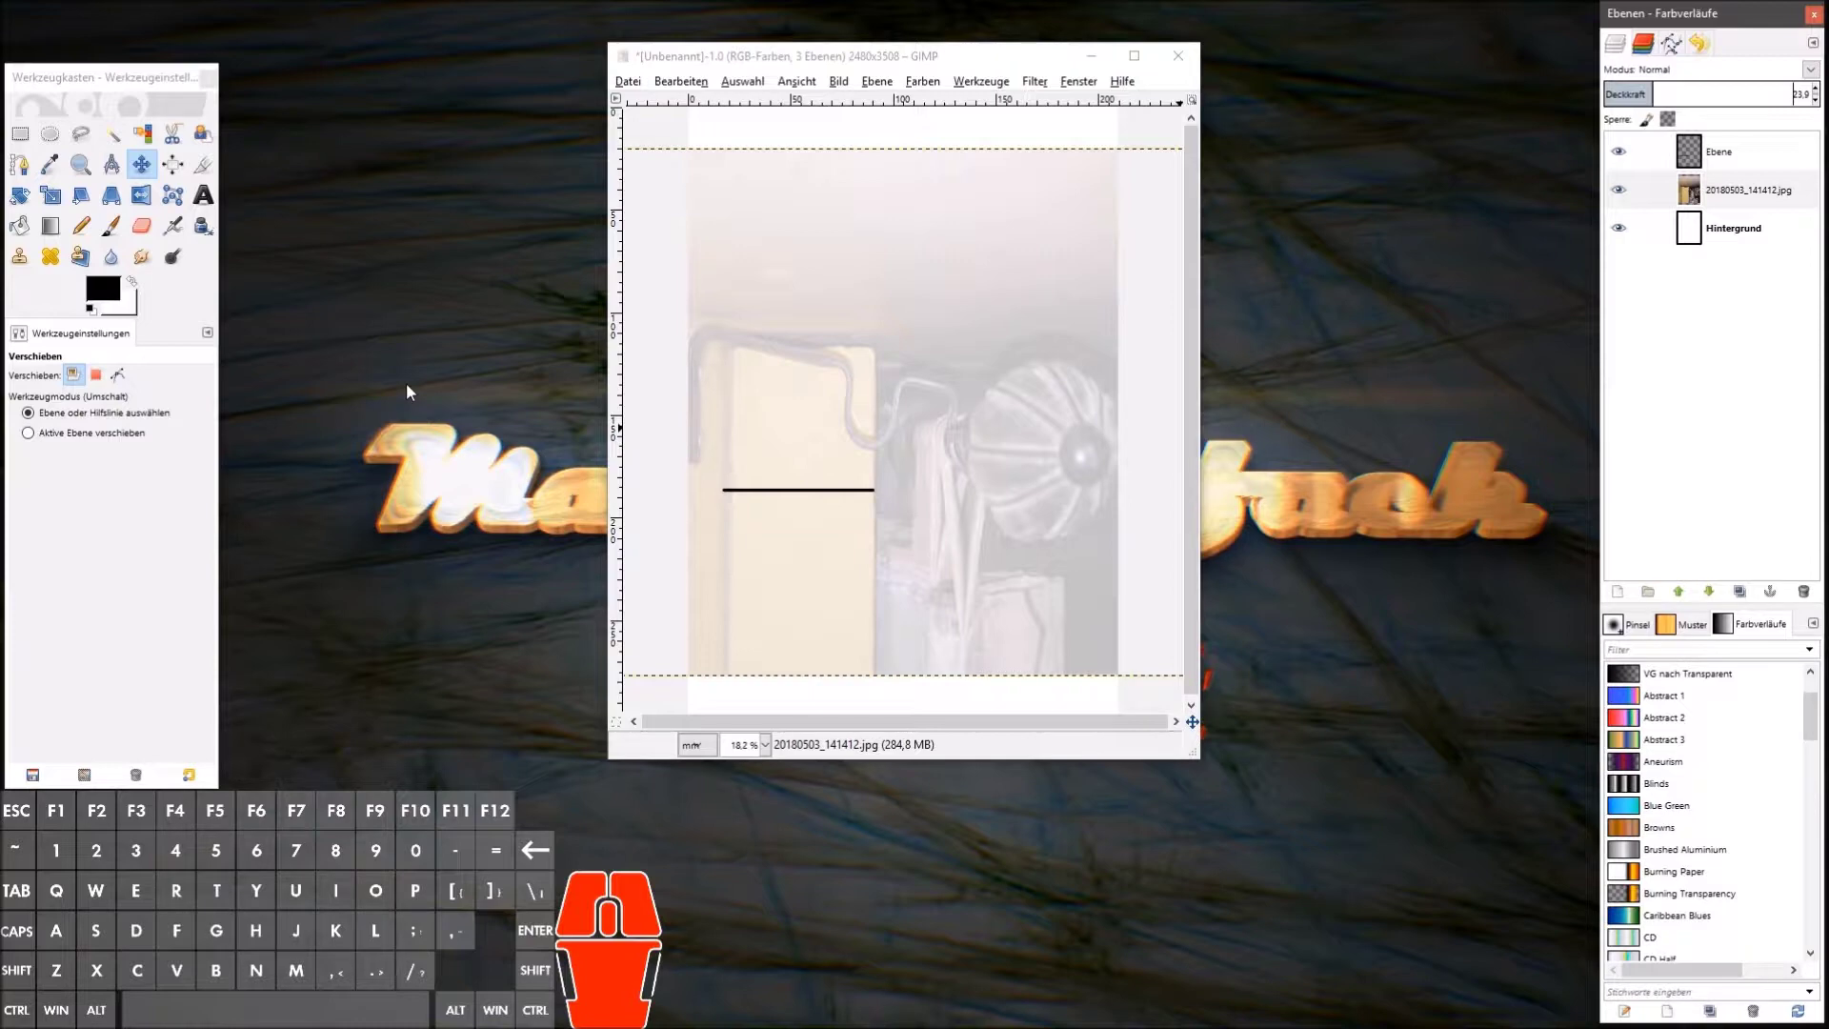
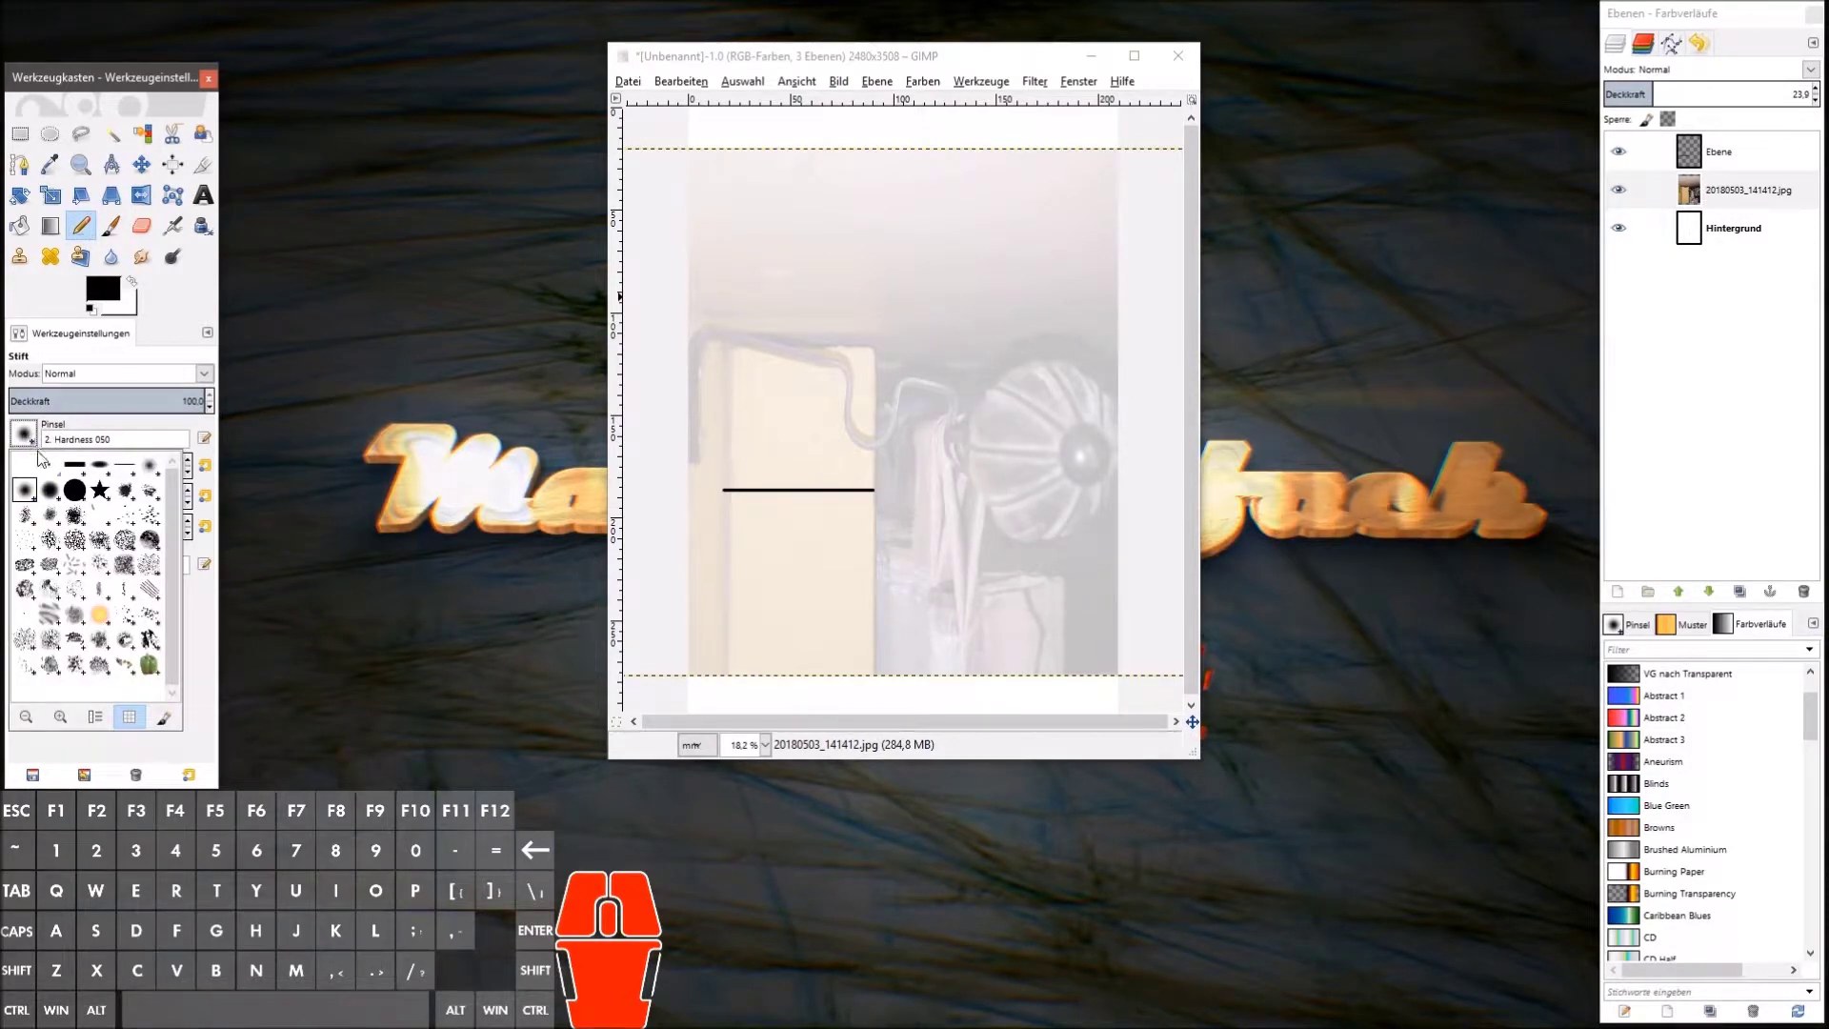
# Step: Give the pencil the square Block 01 tip at size 332.26, angle 90, and test a stroke
pyautogui.scroll(-3)
pyautogui.scroll(3)
pyautogui.click(80, 469)
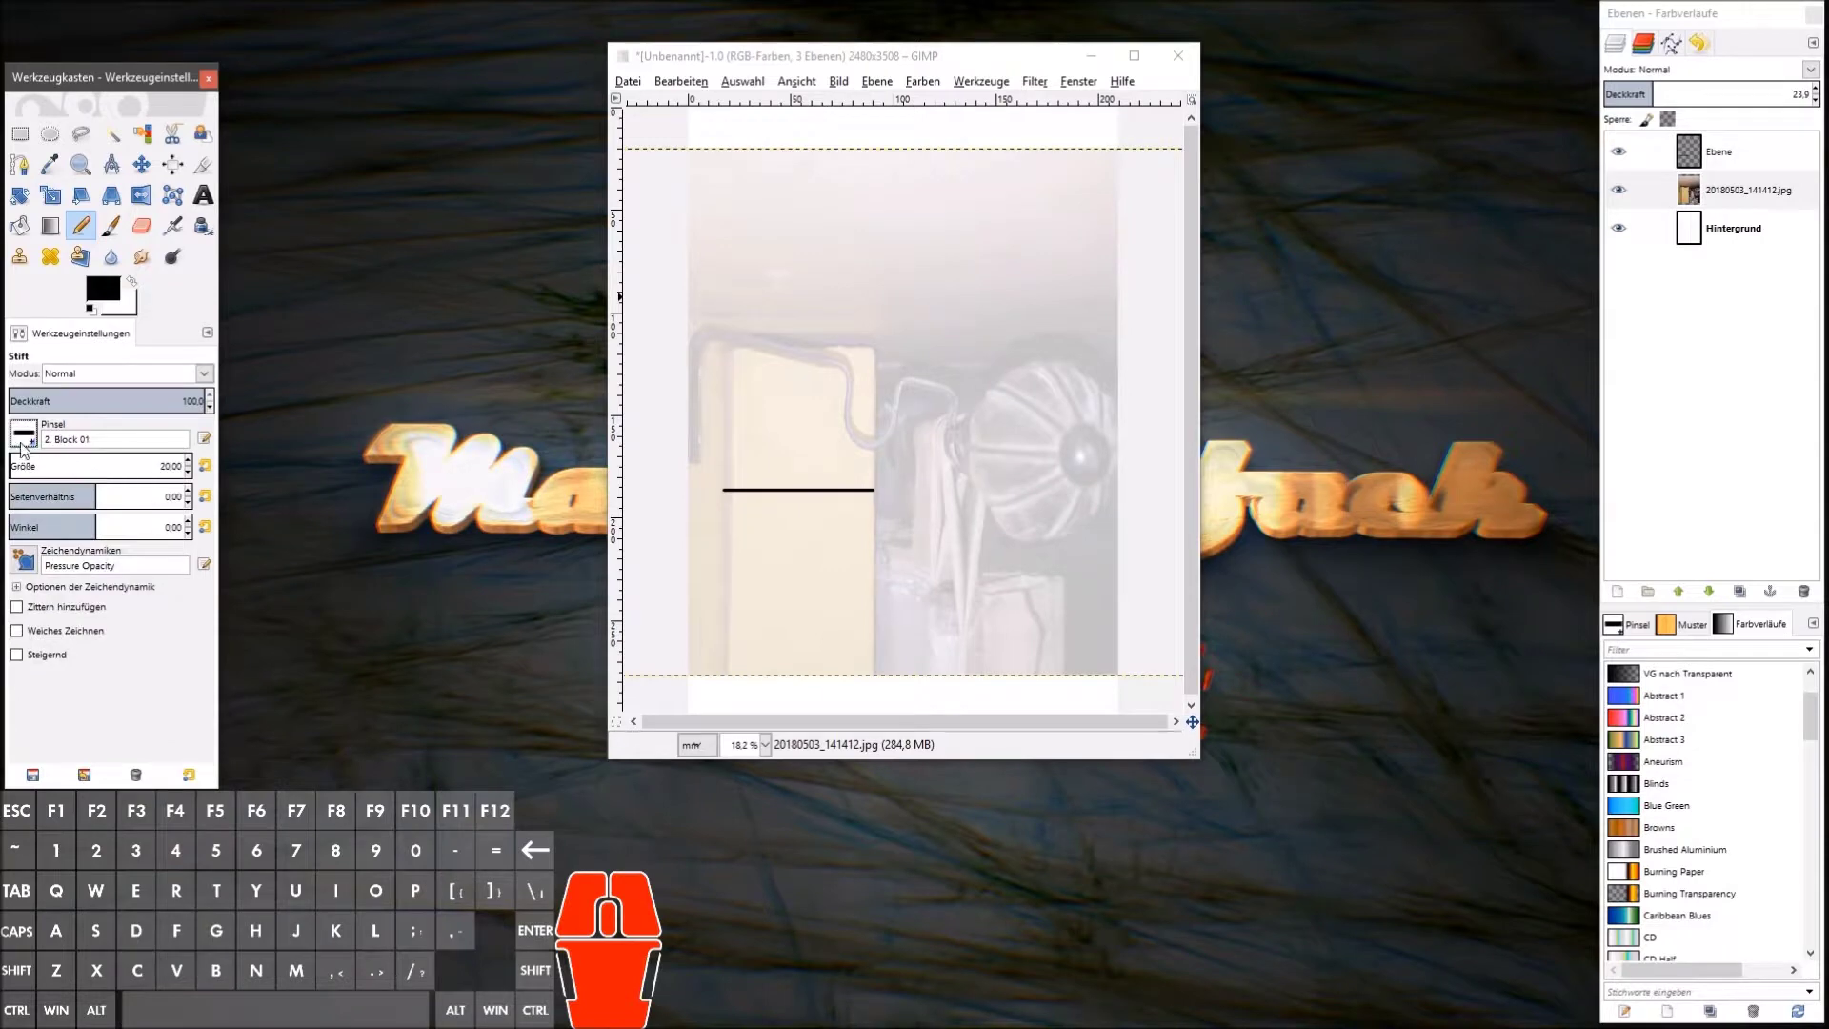
pyautogui.moveTo(42, 463); pyautogui.dragTo(389, 492)
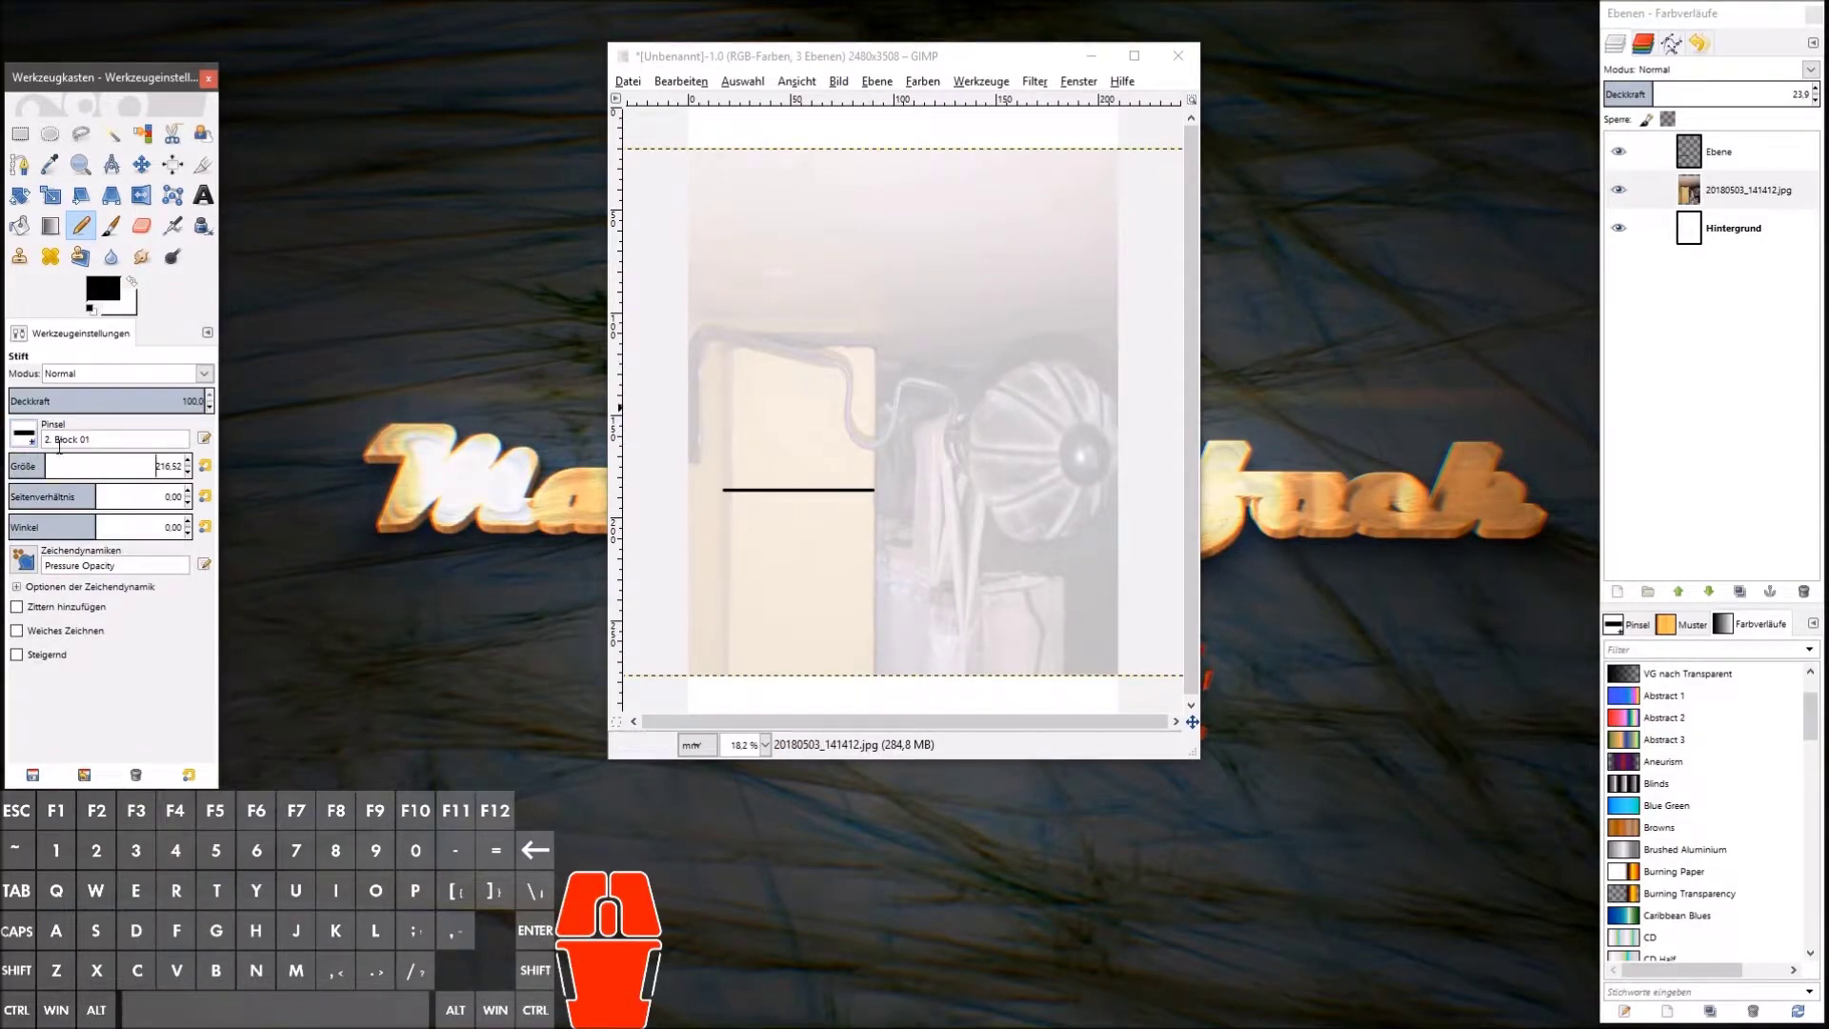
pyautogui.click(50, 463)
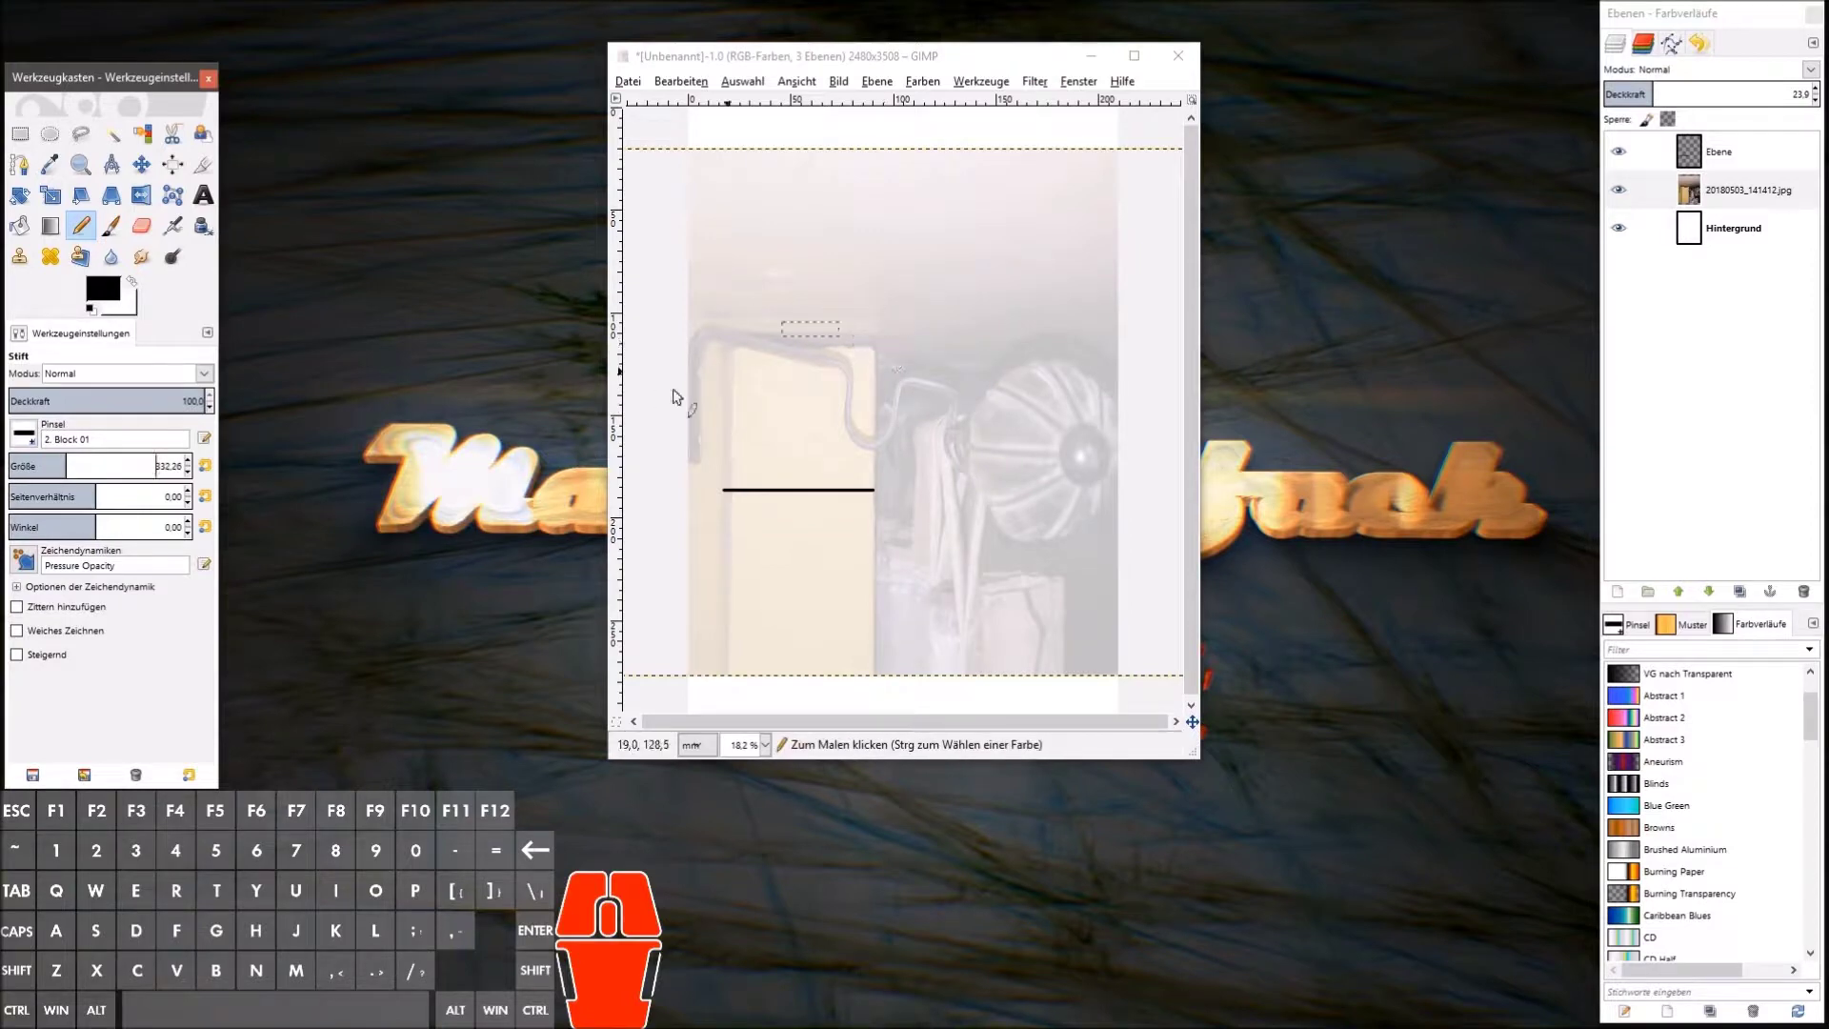
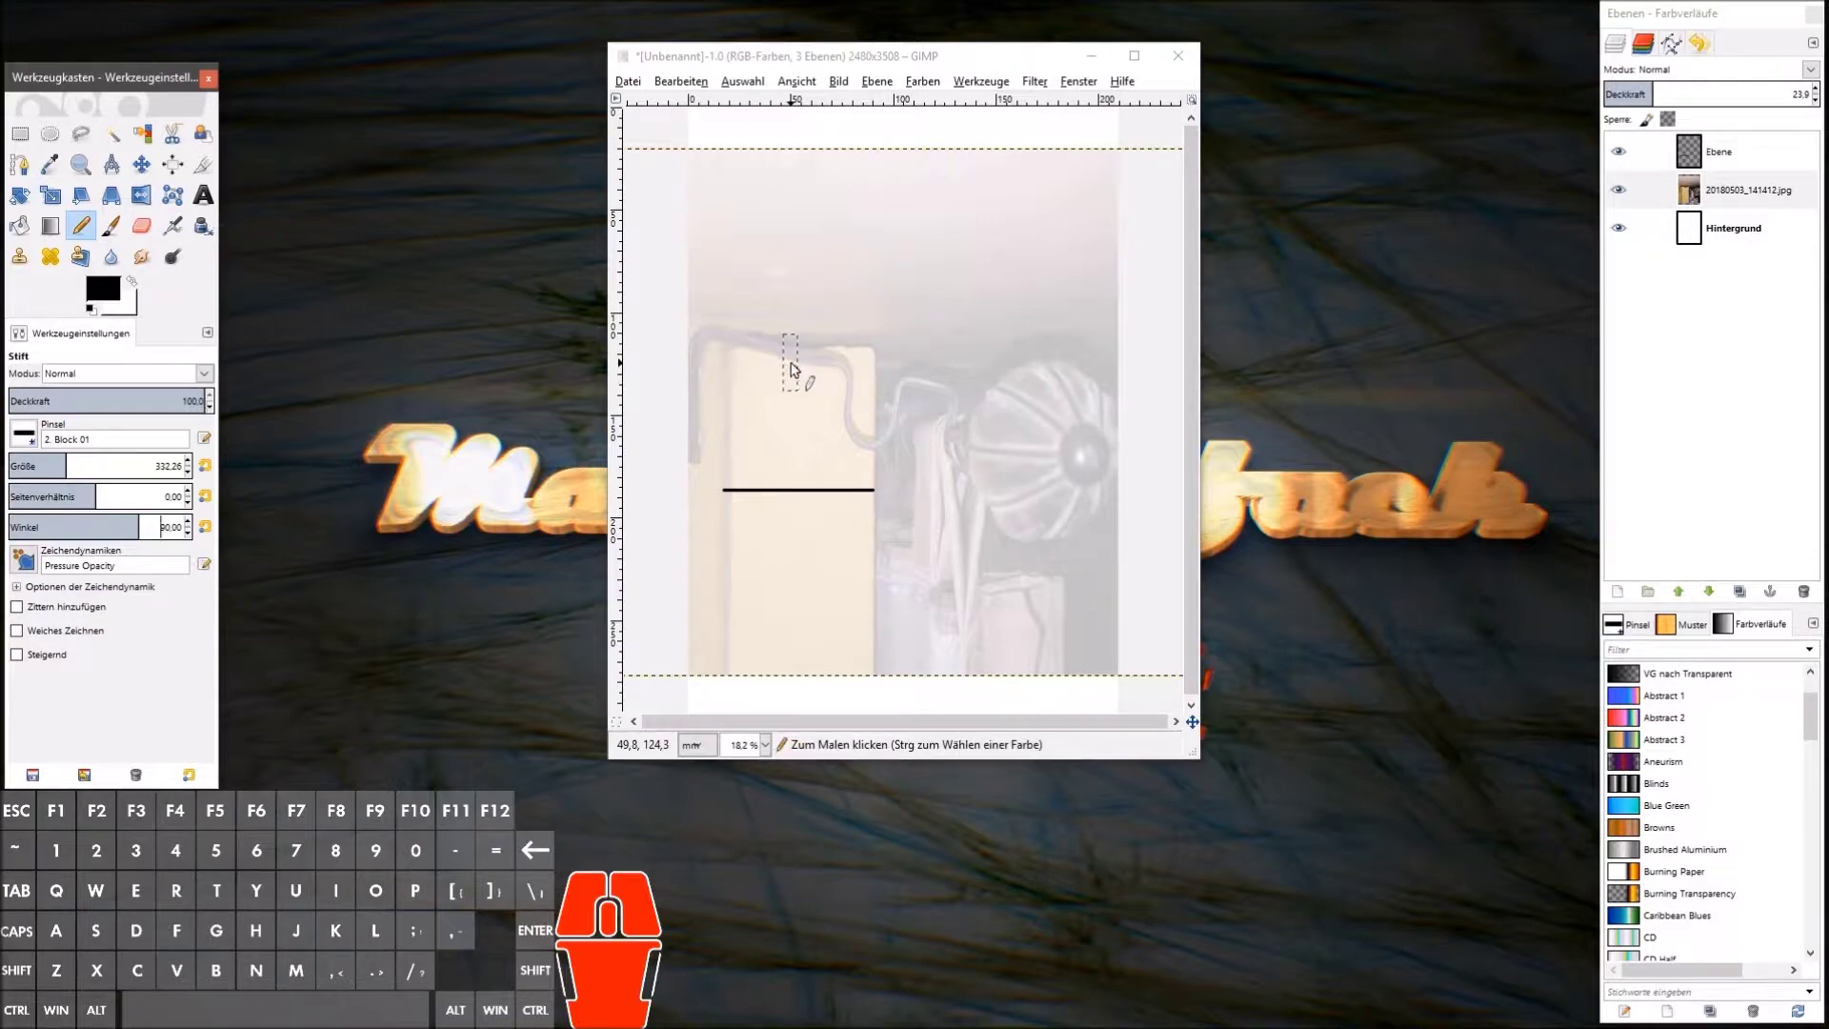
pyautogui.moveTo(758, 422); pyautogui.dragTo(999, 448)
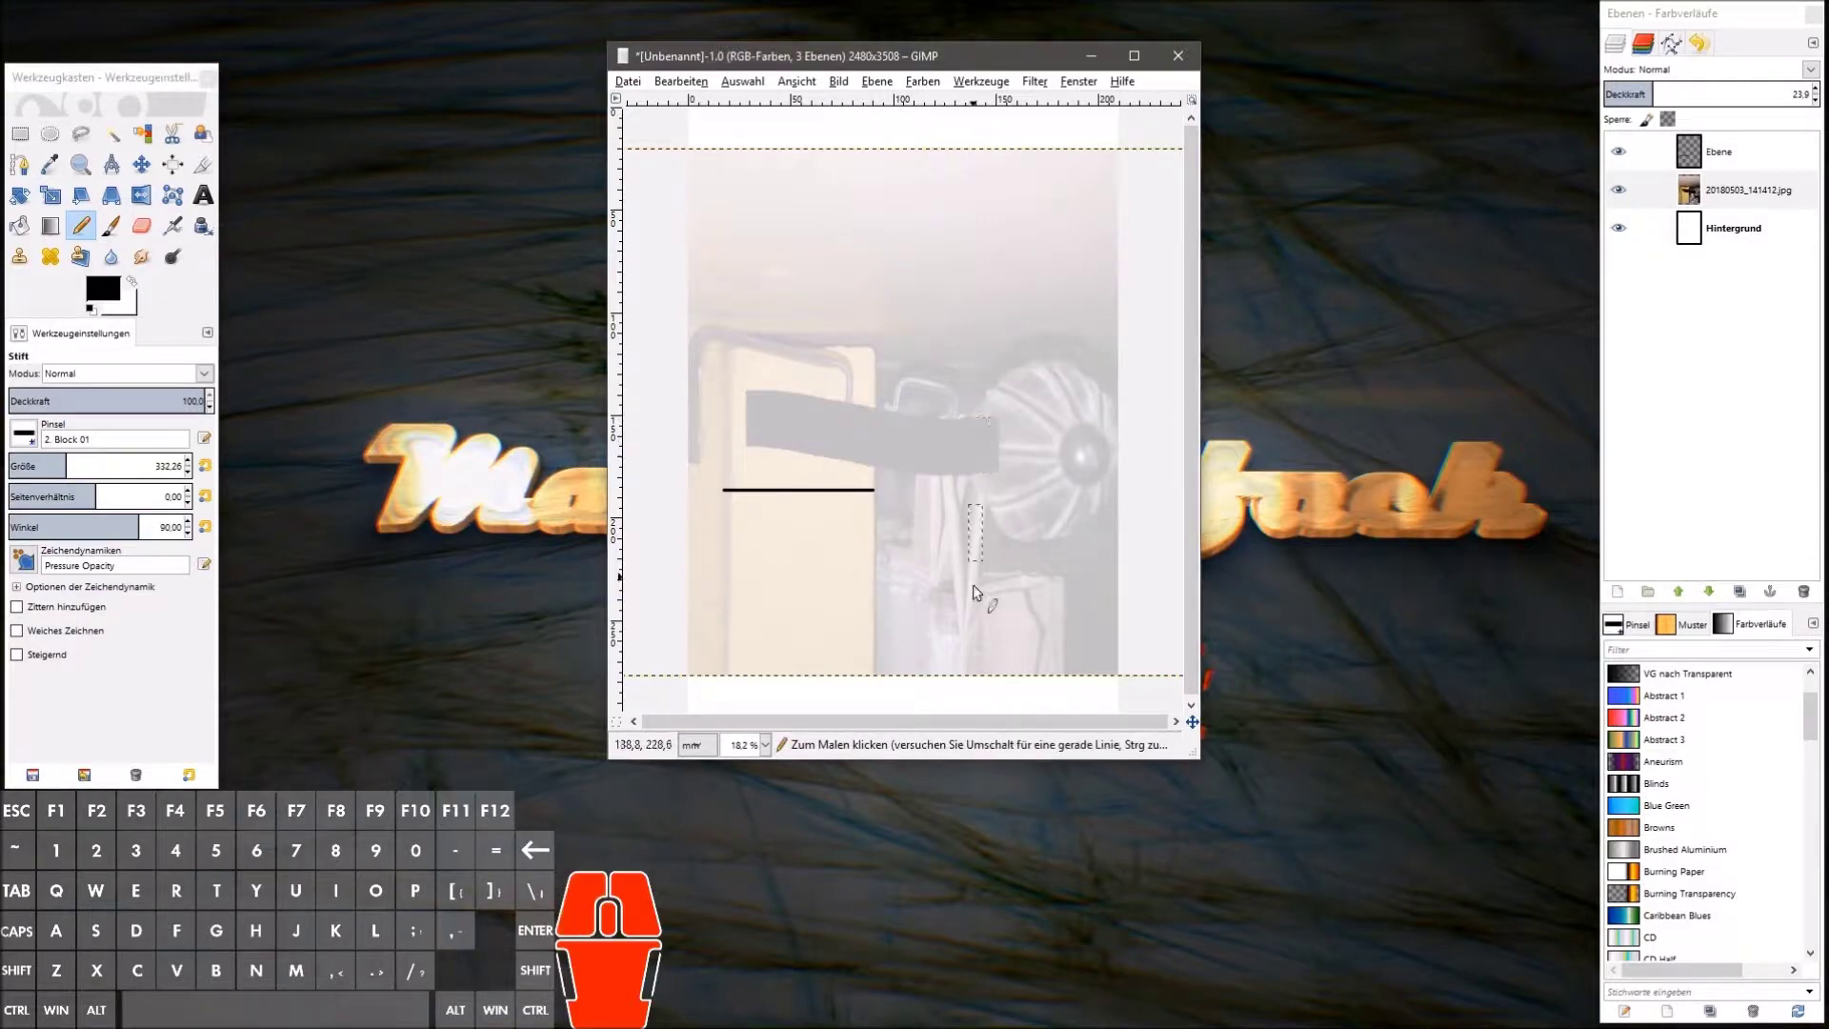
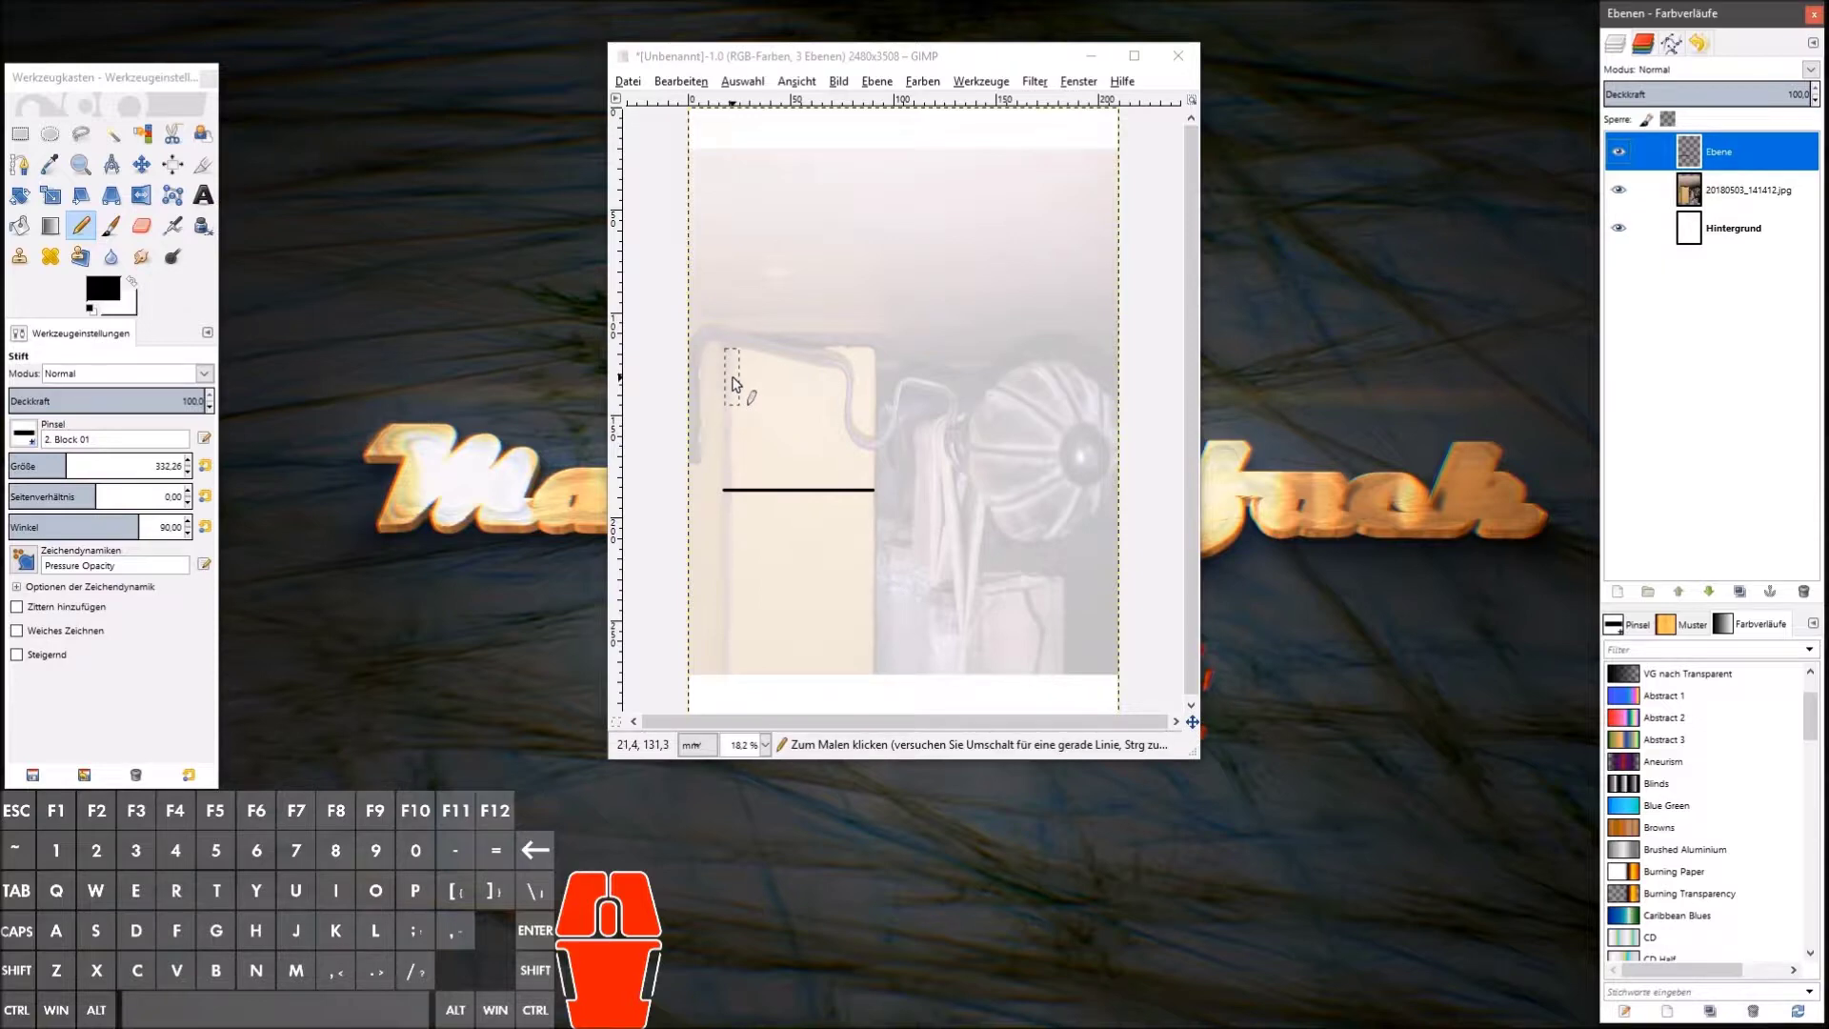
# Step: Stamp a thick black bar straight across the top of the cream cabinet
pyautogui.click(737, 380)
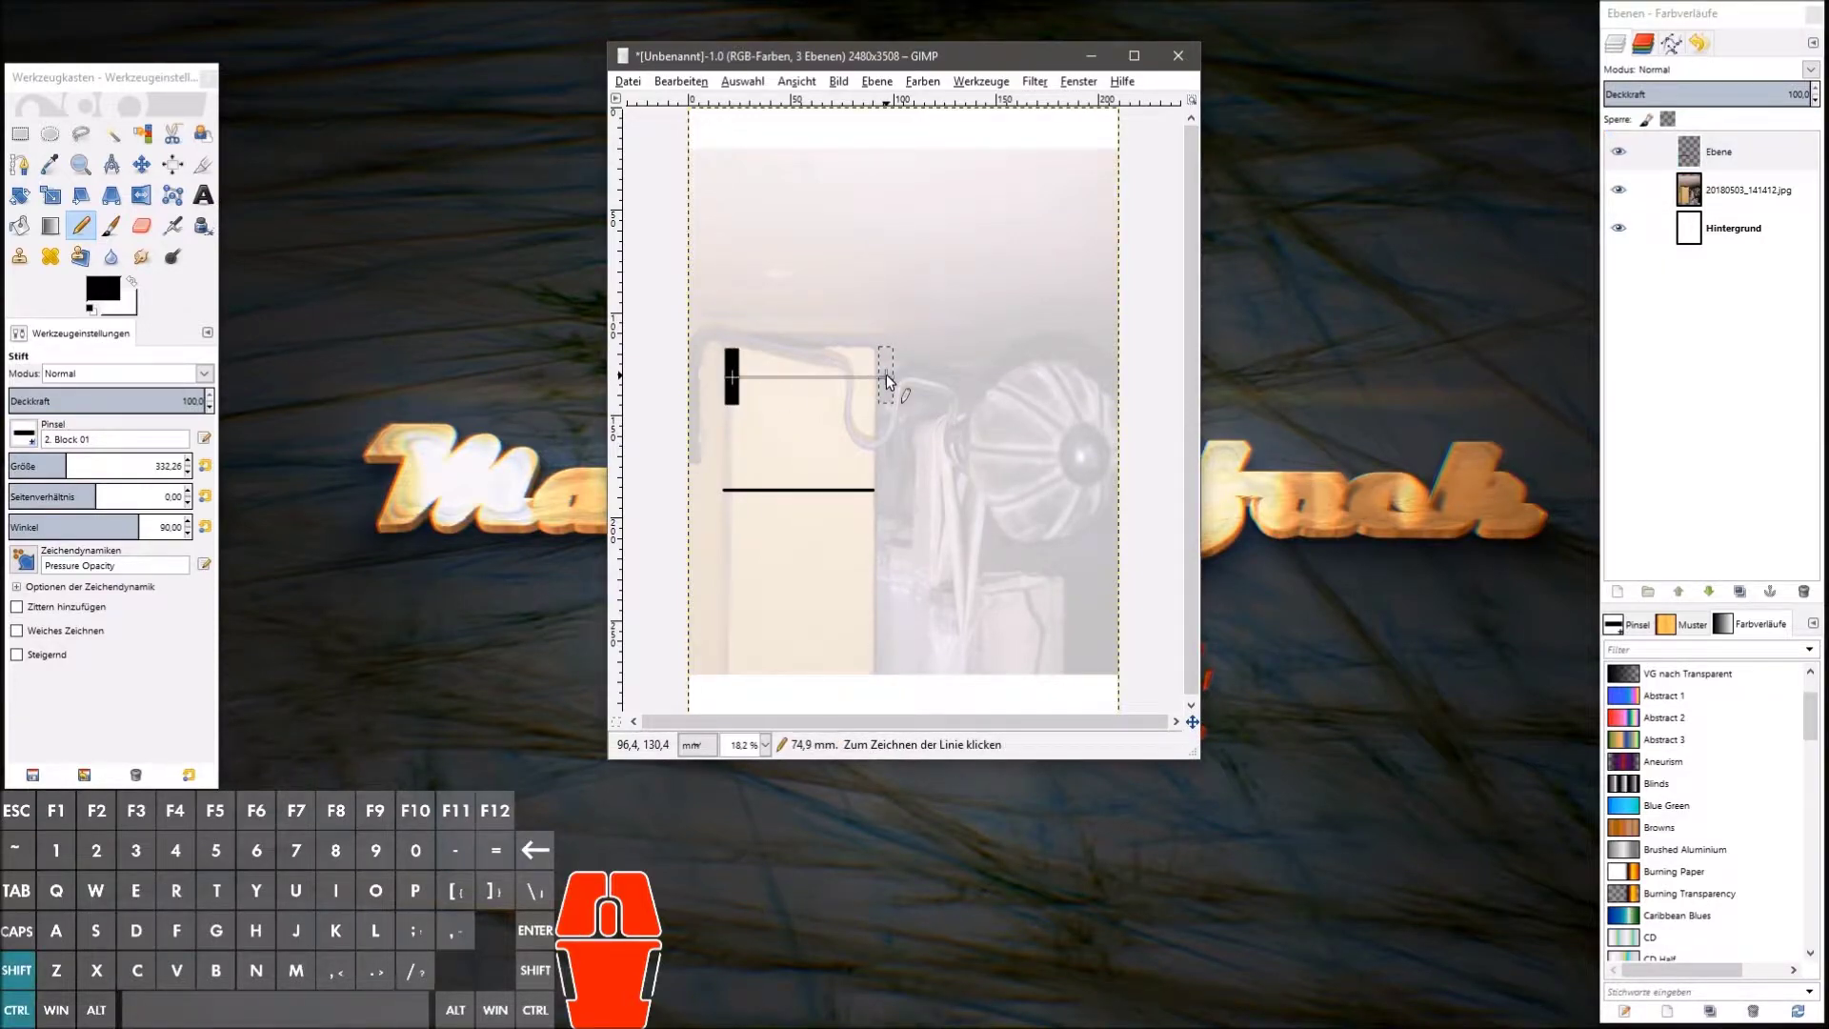
pyautogui.click(901, 380)
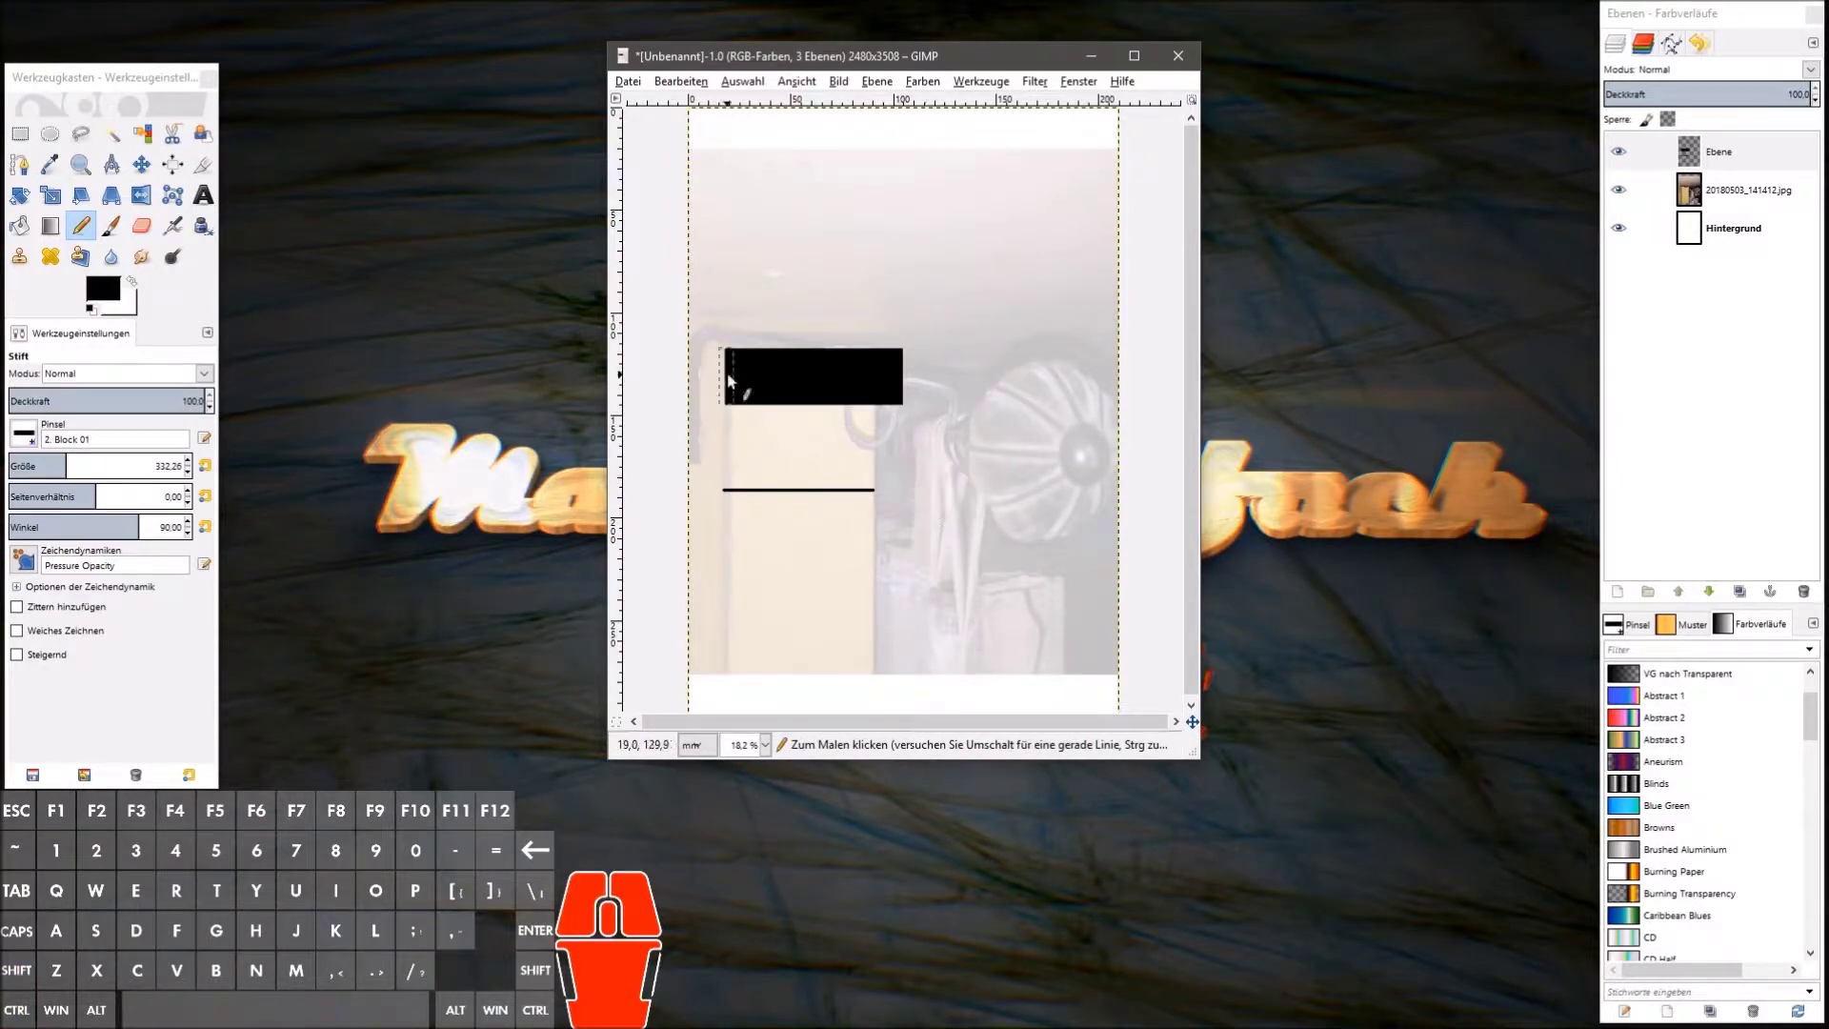
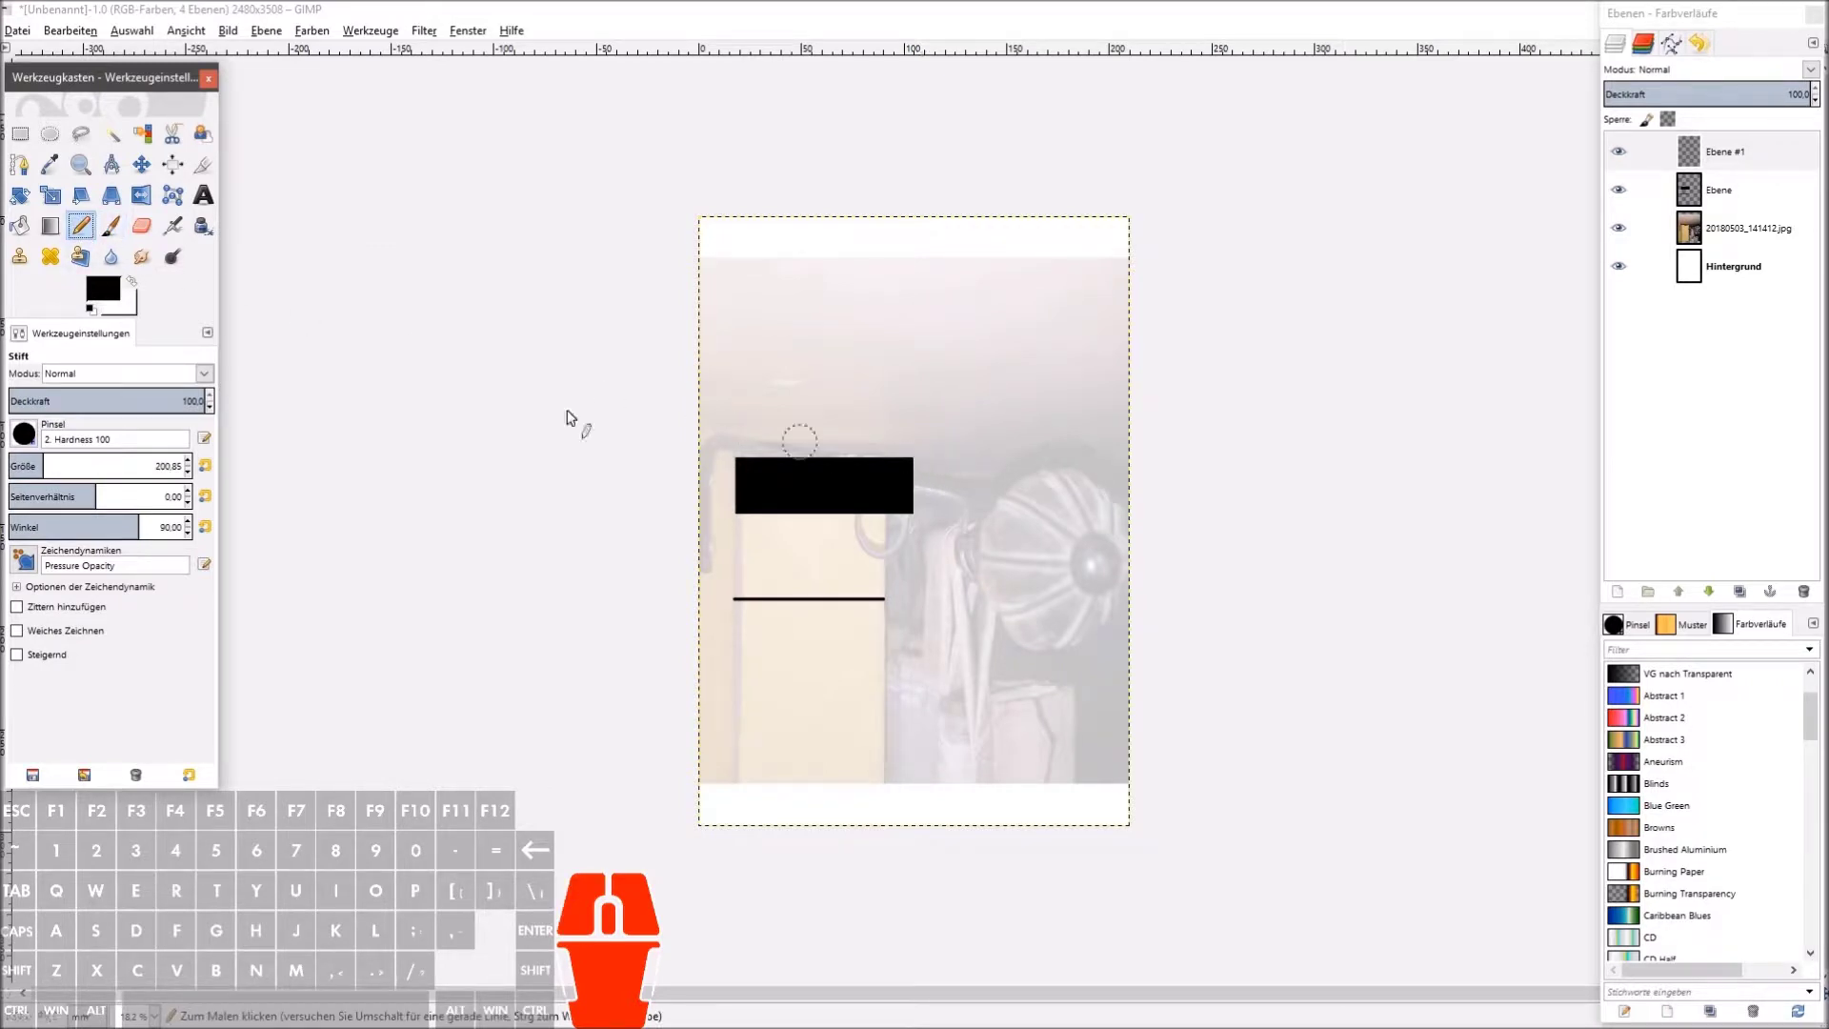
# Step: Switch the pencil to the 1. Pixel tip at a thin size around 5.6
pyautogui.click(32, 447)
pyautogui.click(50, 469)
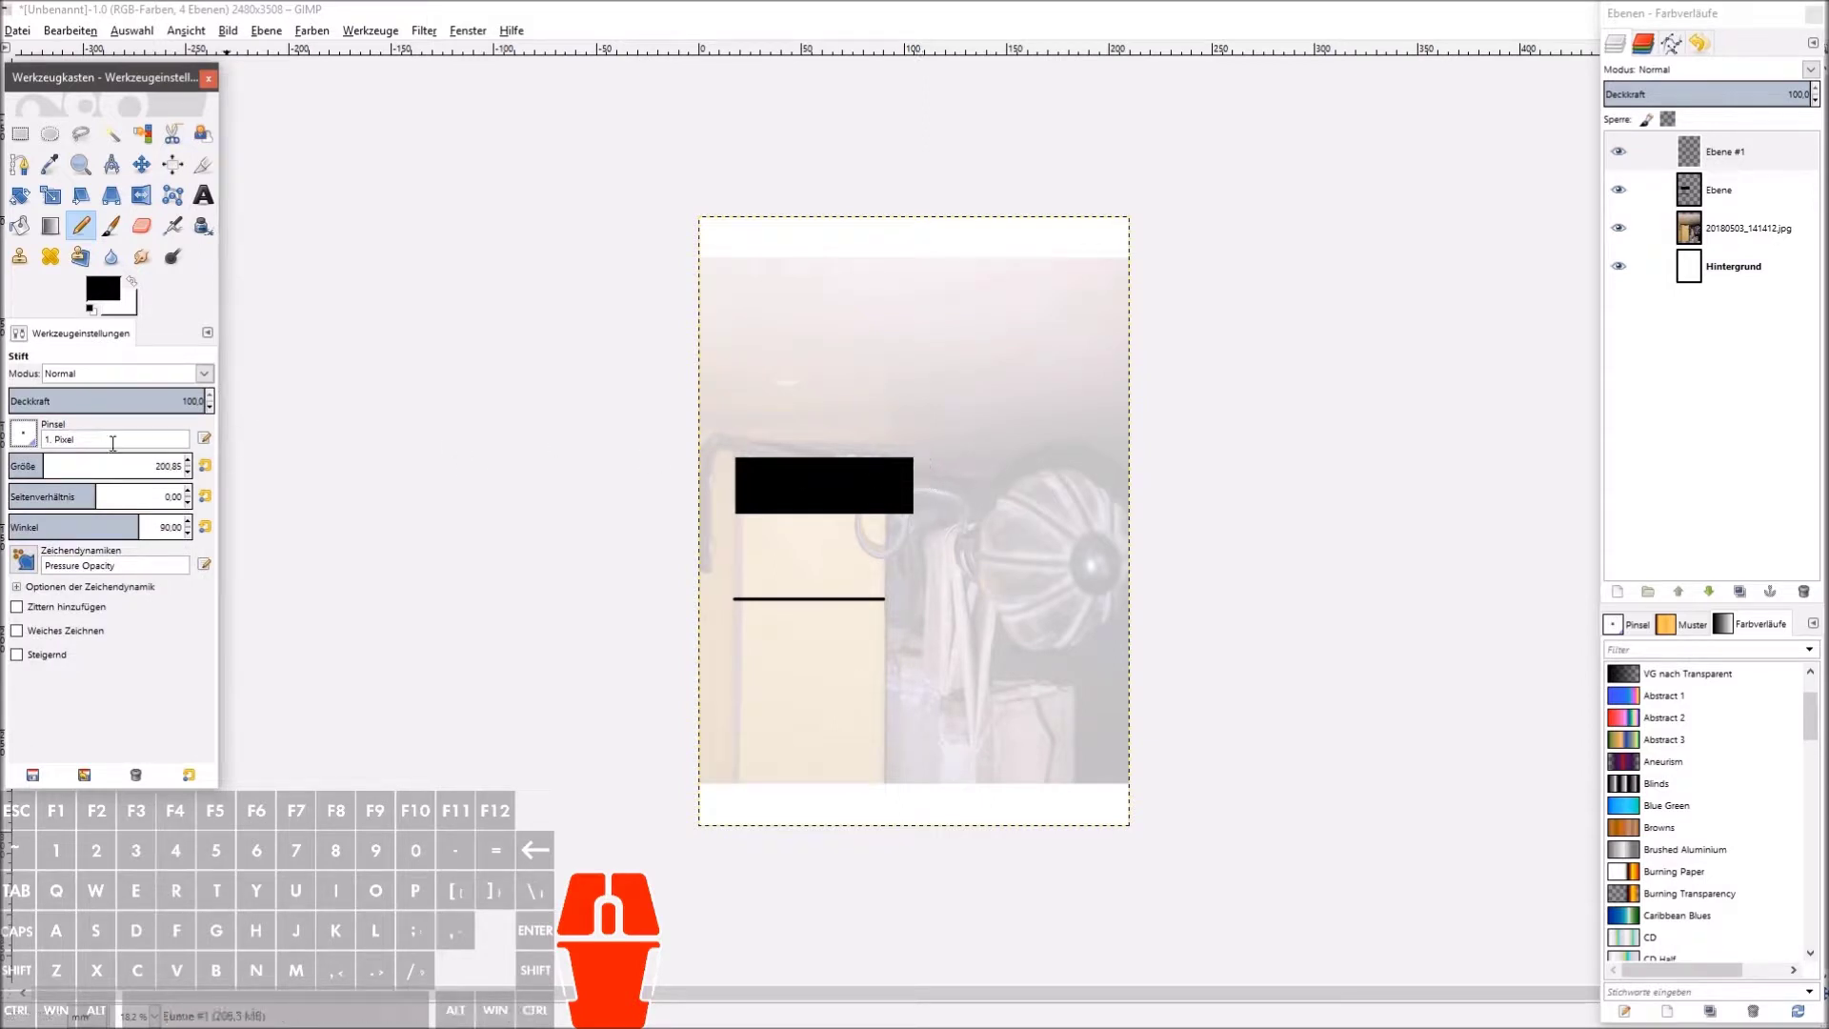
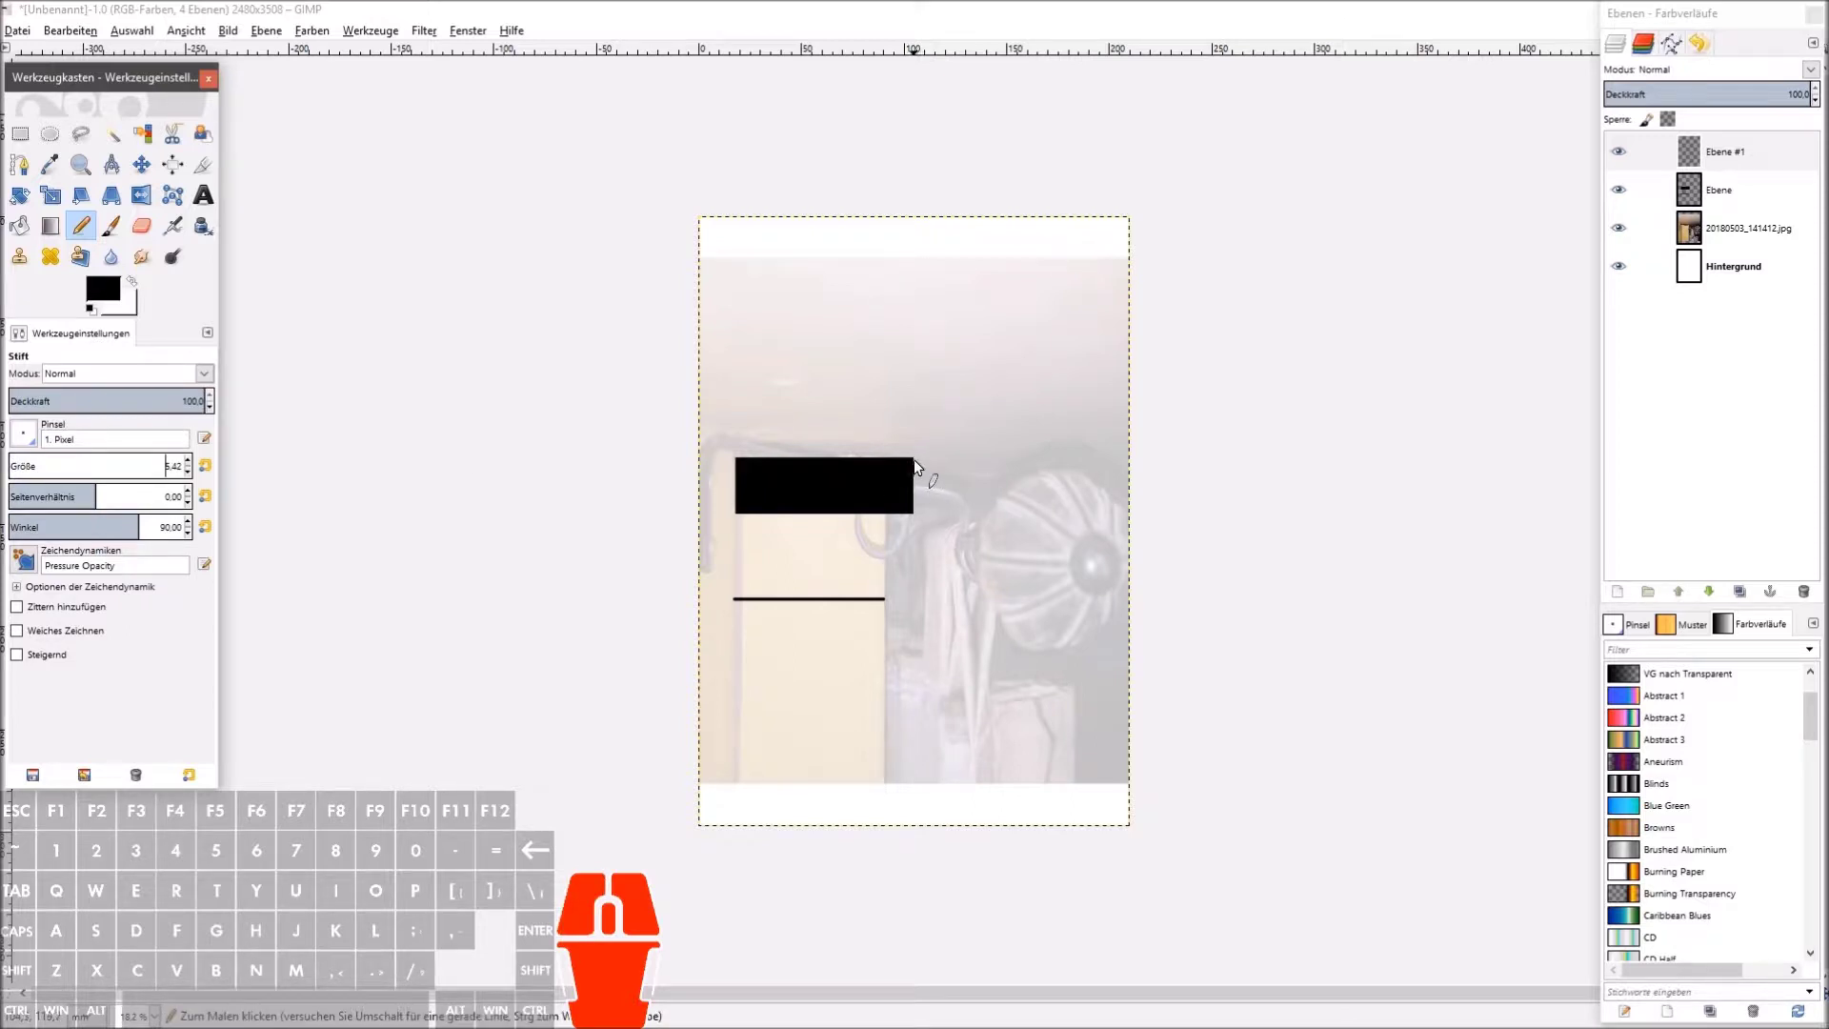
pyautogui.click(920, 464)
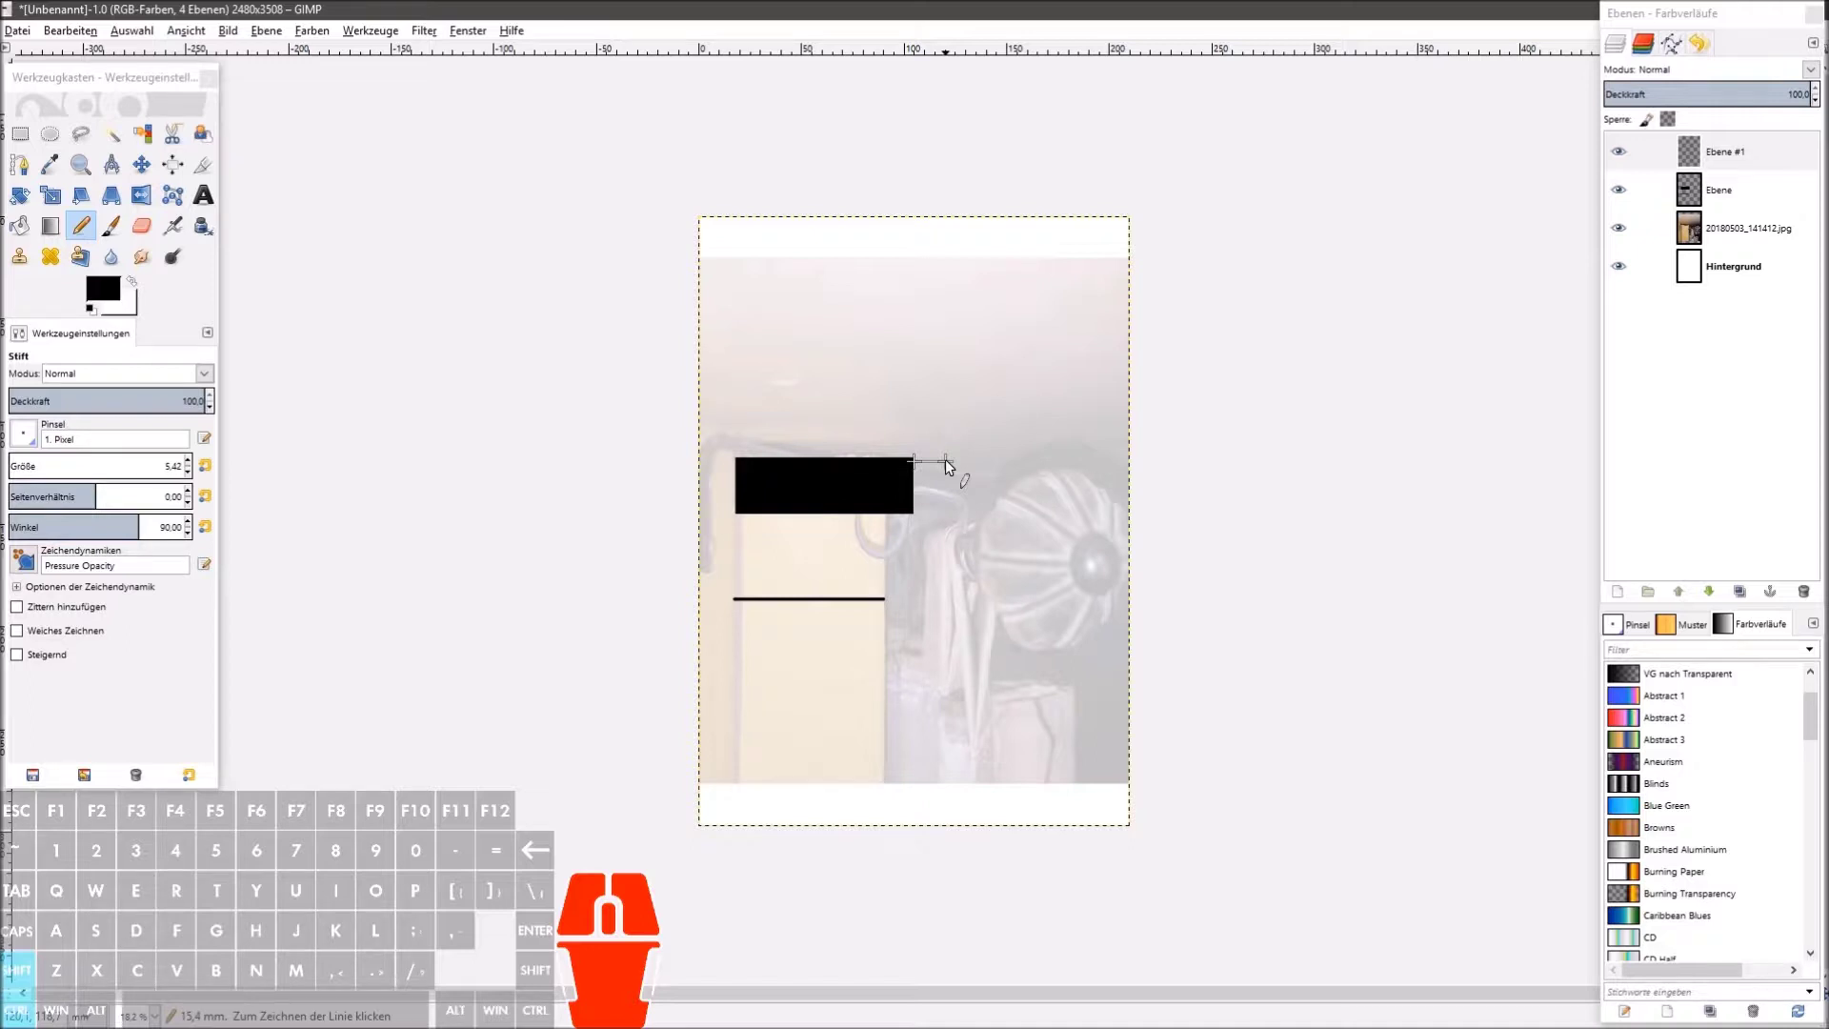
# Step: Draw thin stepped line segments from the bar's right end toward the knob and select the top empty layer
pyautogui.click(951, 463)
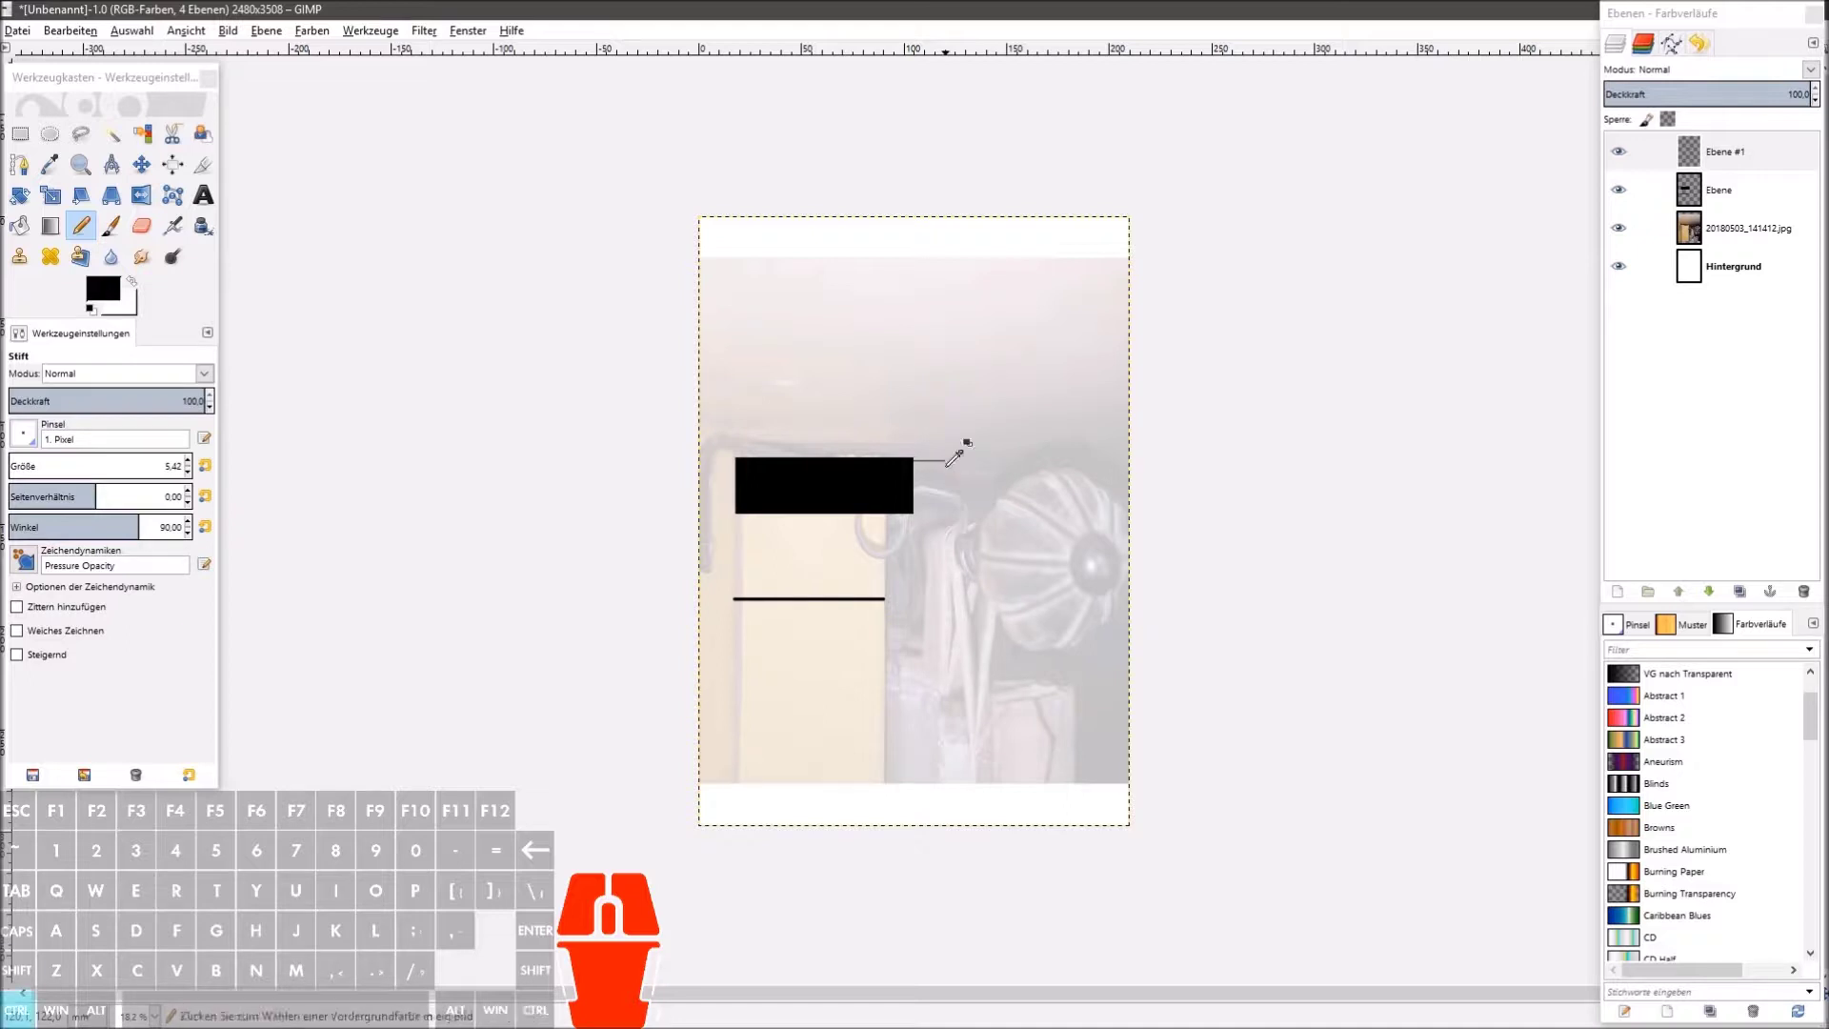
pyautogui.click(949, 470)
pyautogui.click(966, 472)
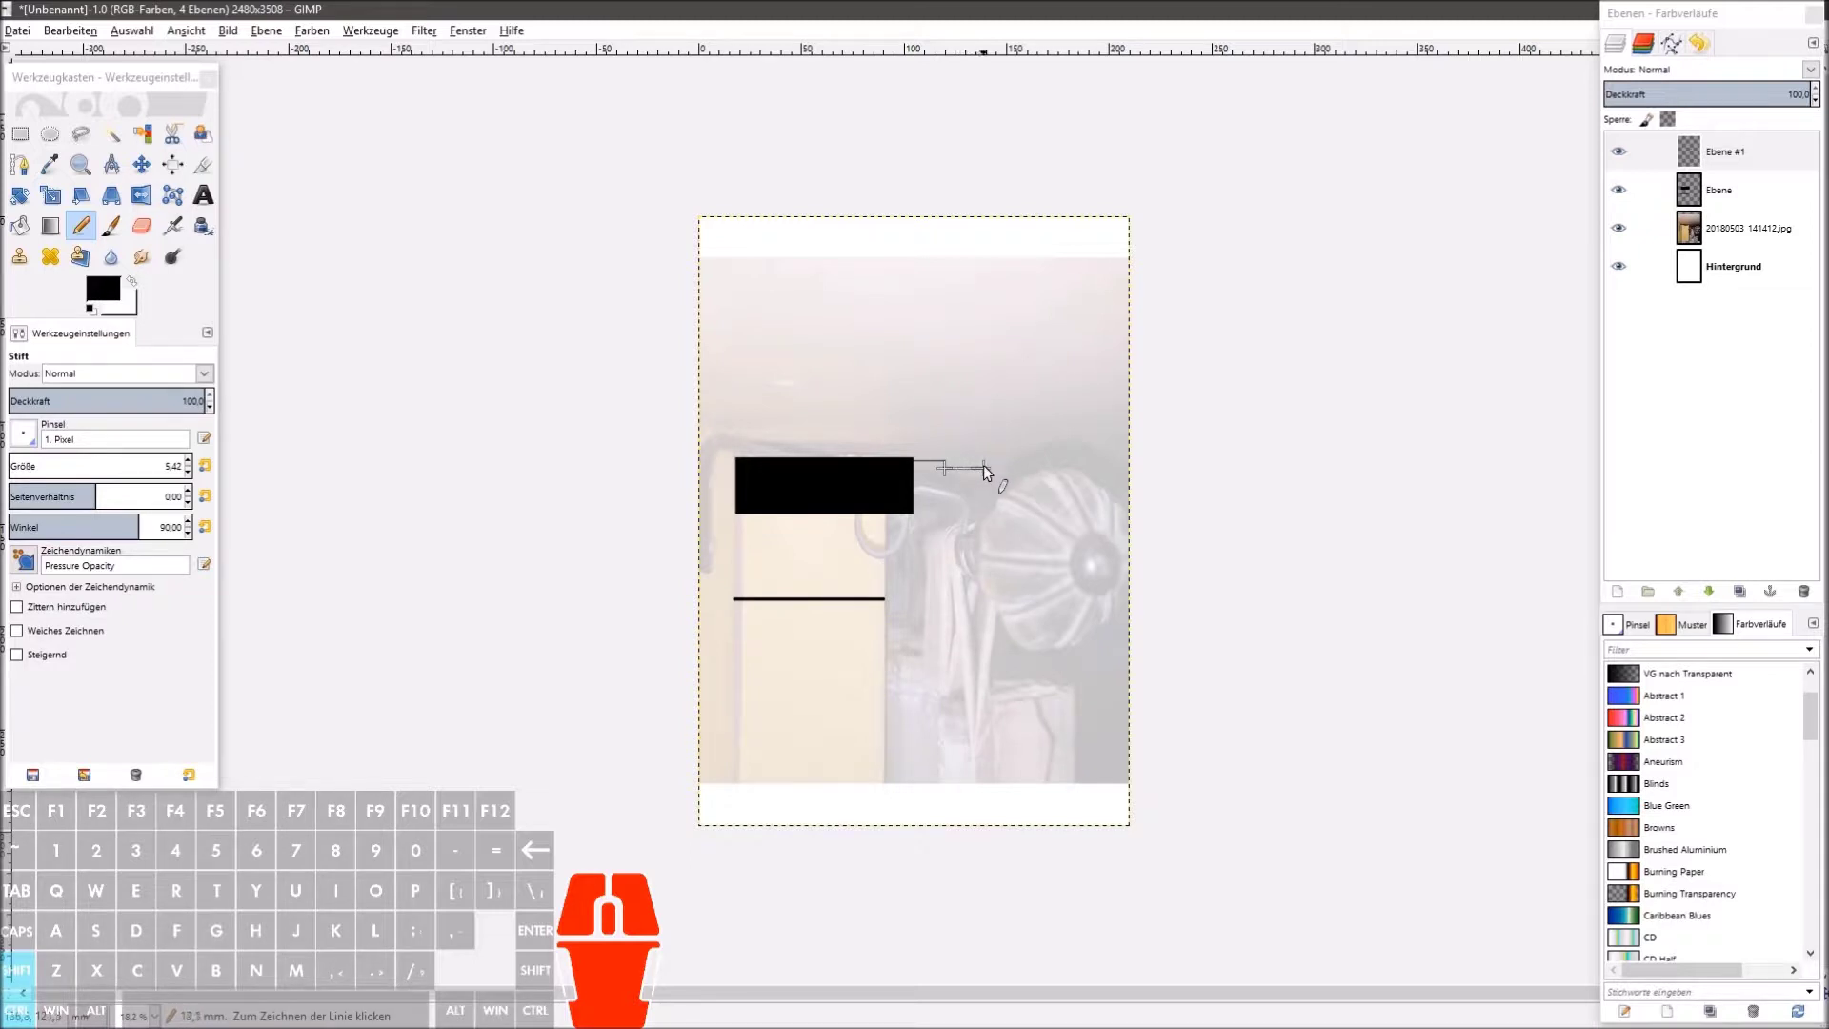
pyautogui.click(992, 469)
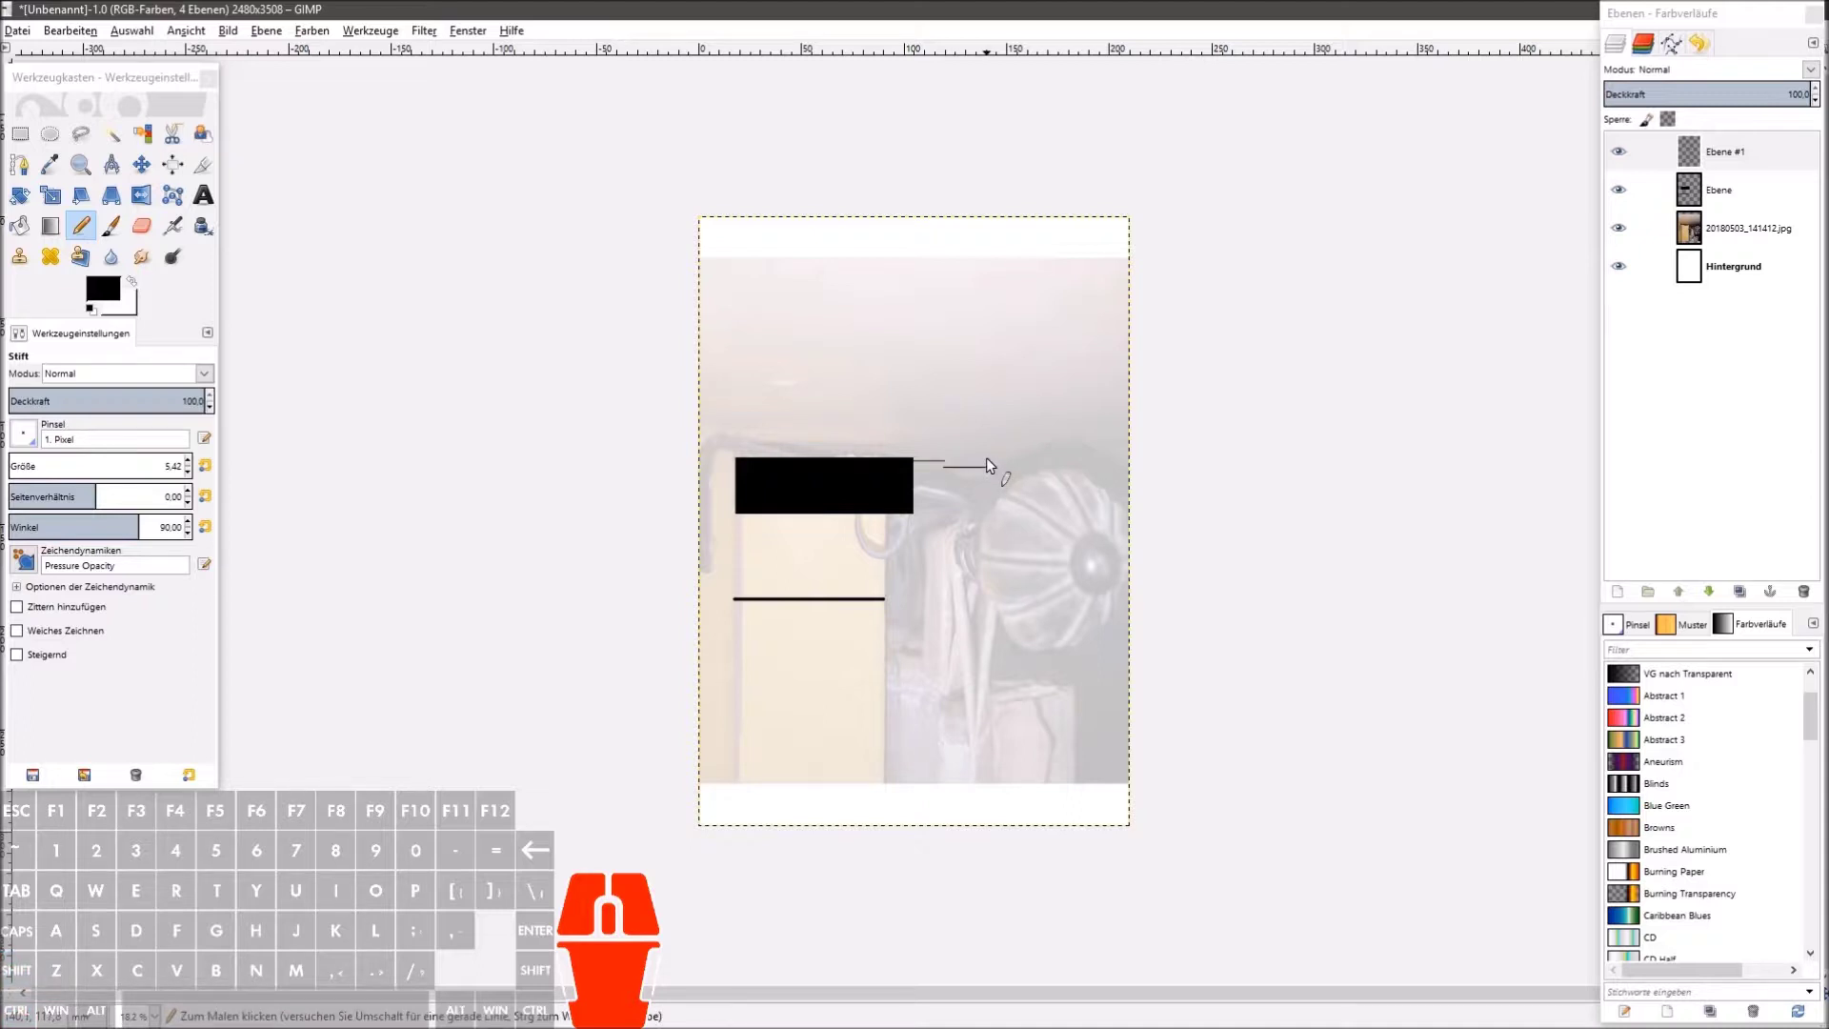
pyautogui.click(992, 462)
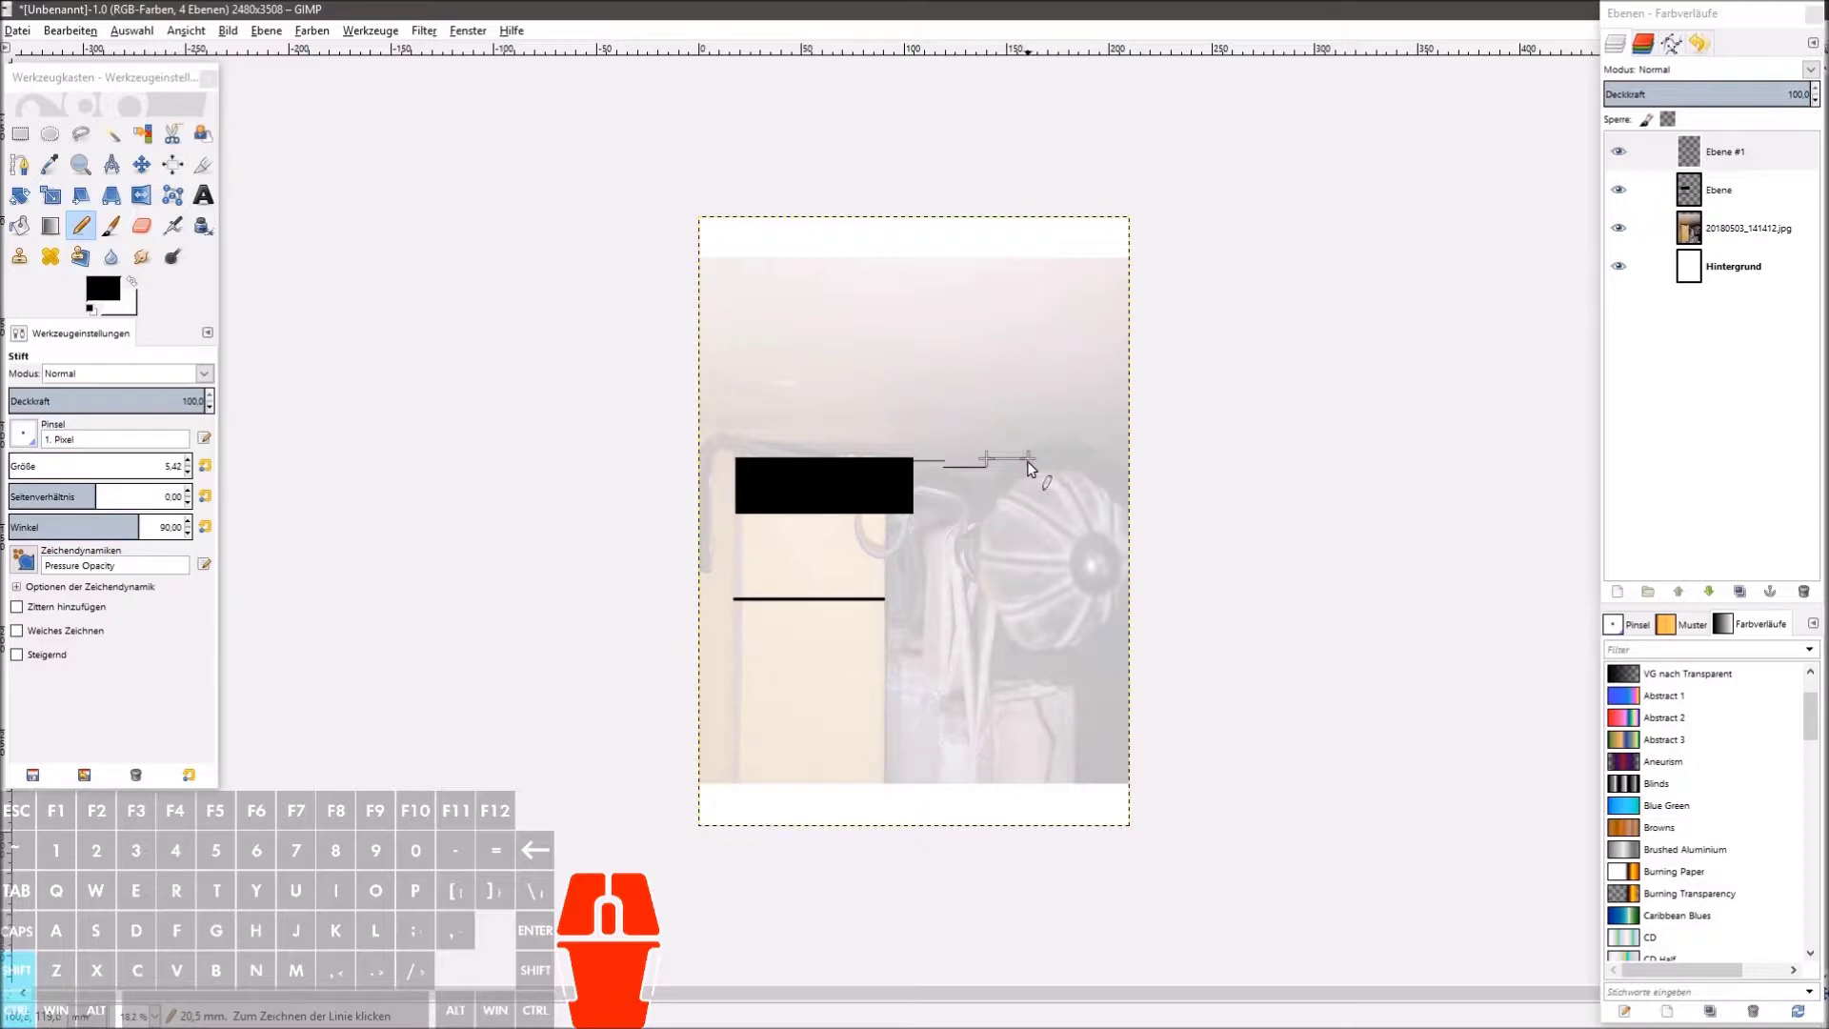
pyautogui.click(1033, 465)
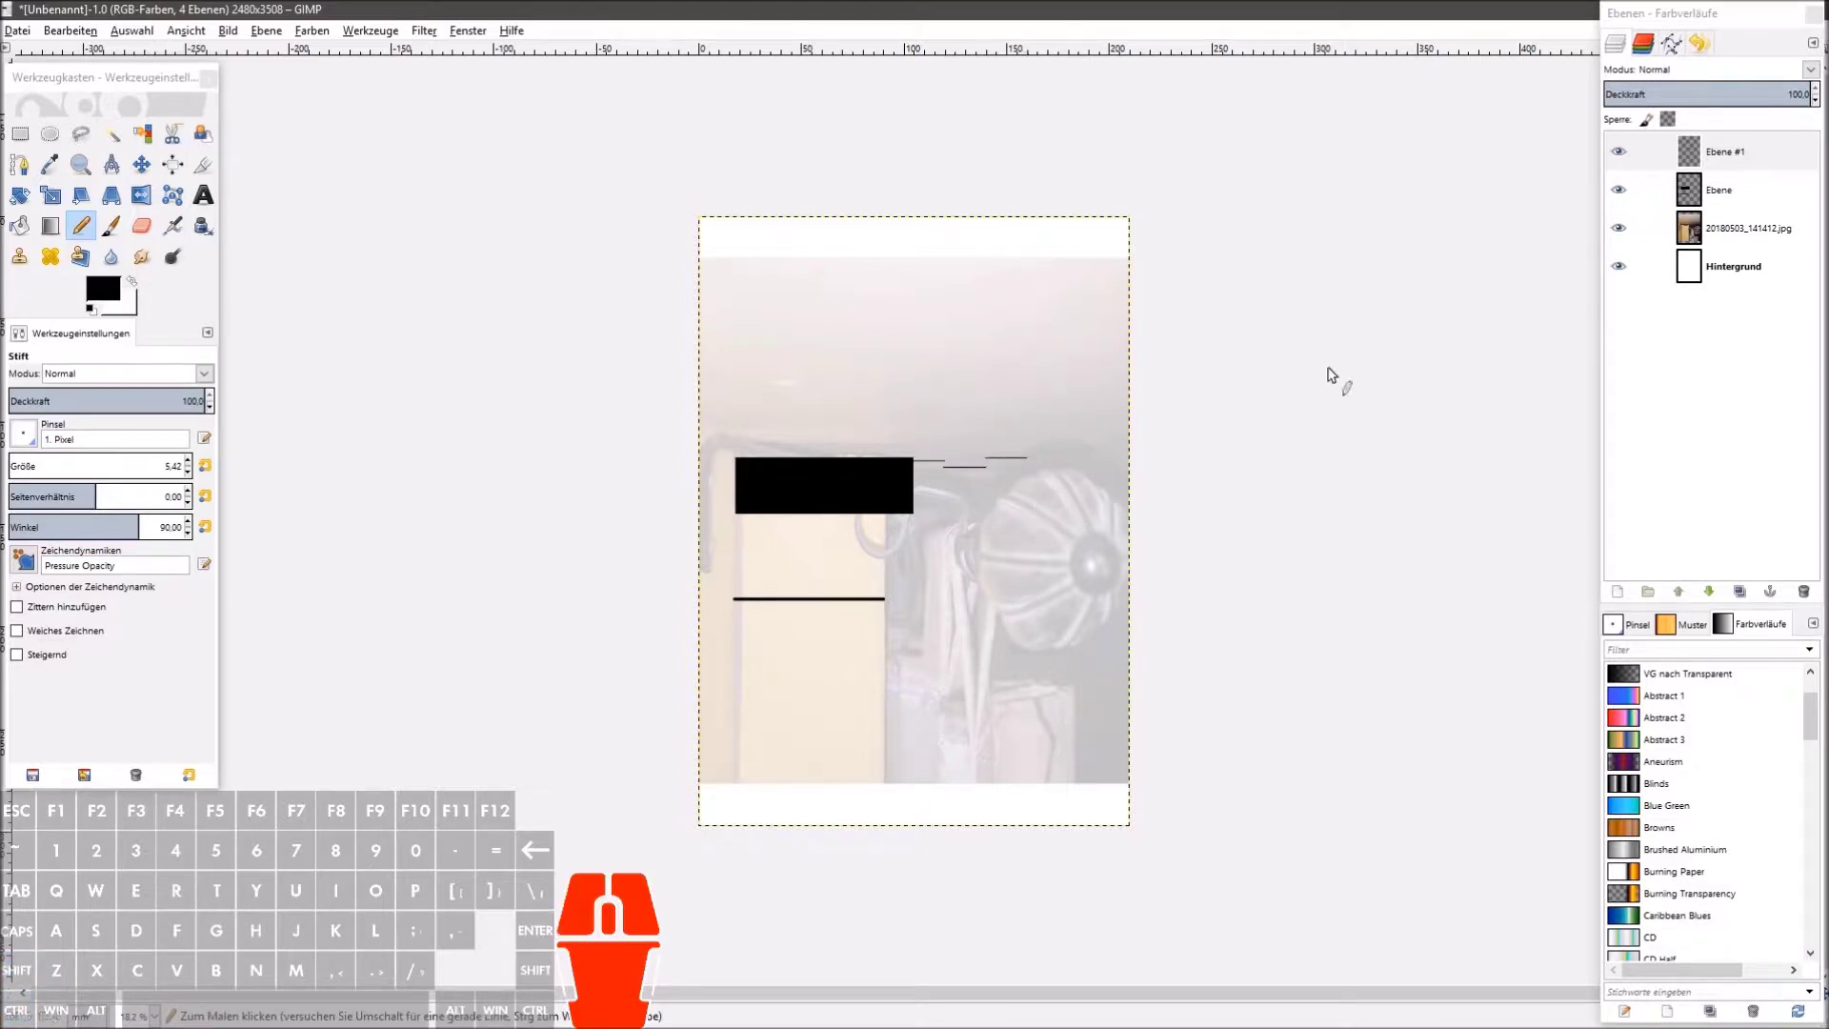
pyautogui.click(1626, 165)
pyautogui.click(1624, 162)
pyautogui.doubleClick(1625, 161)
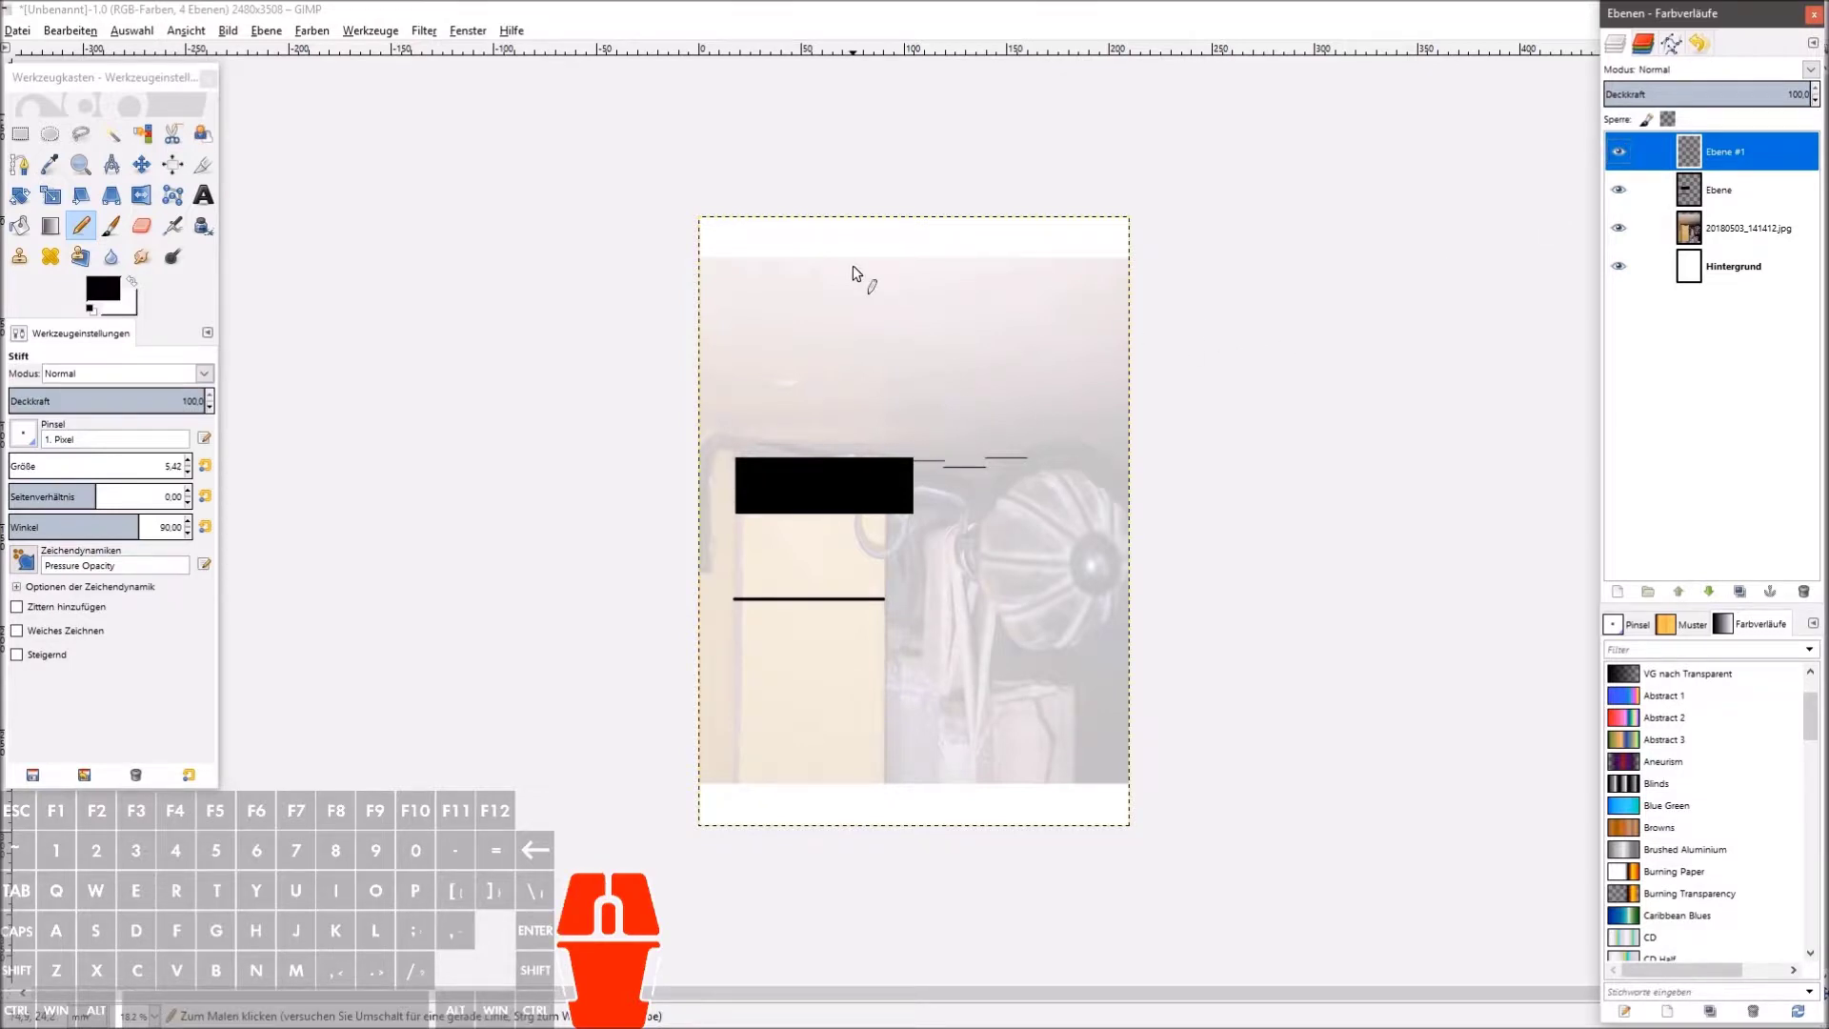
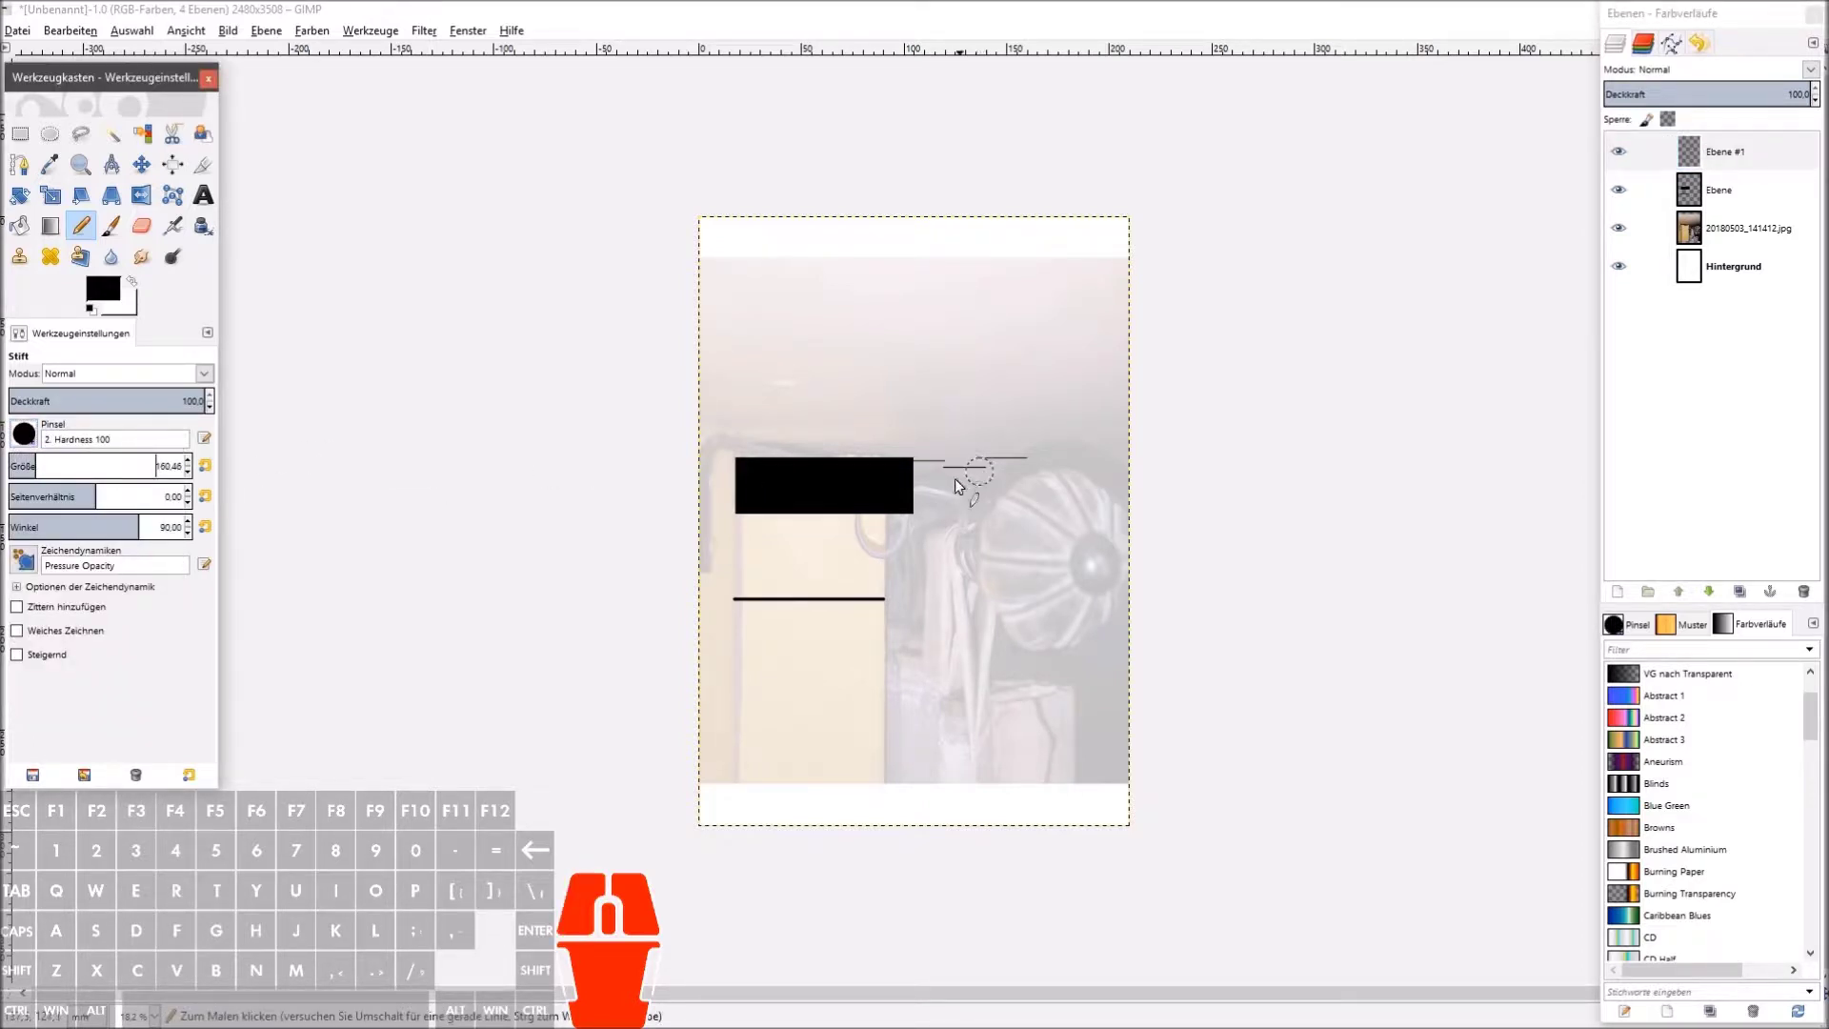
# Step: Pick the round Hardness 100 tip at about 171 pixels and zoom in on the line ends
pyautogui.middleClick(933, 475)
pyautogui.scroll(3)
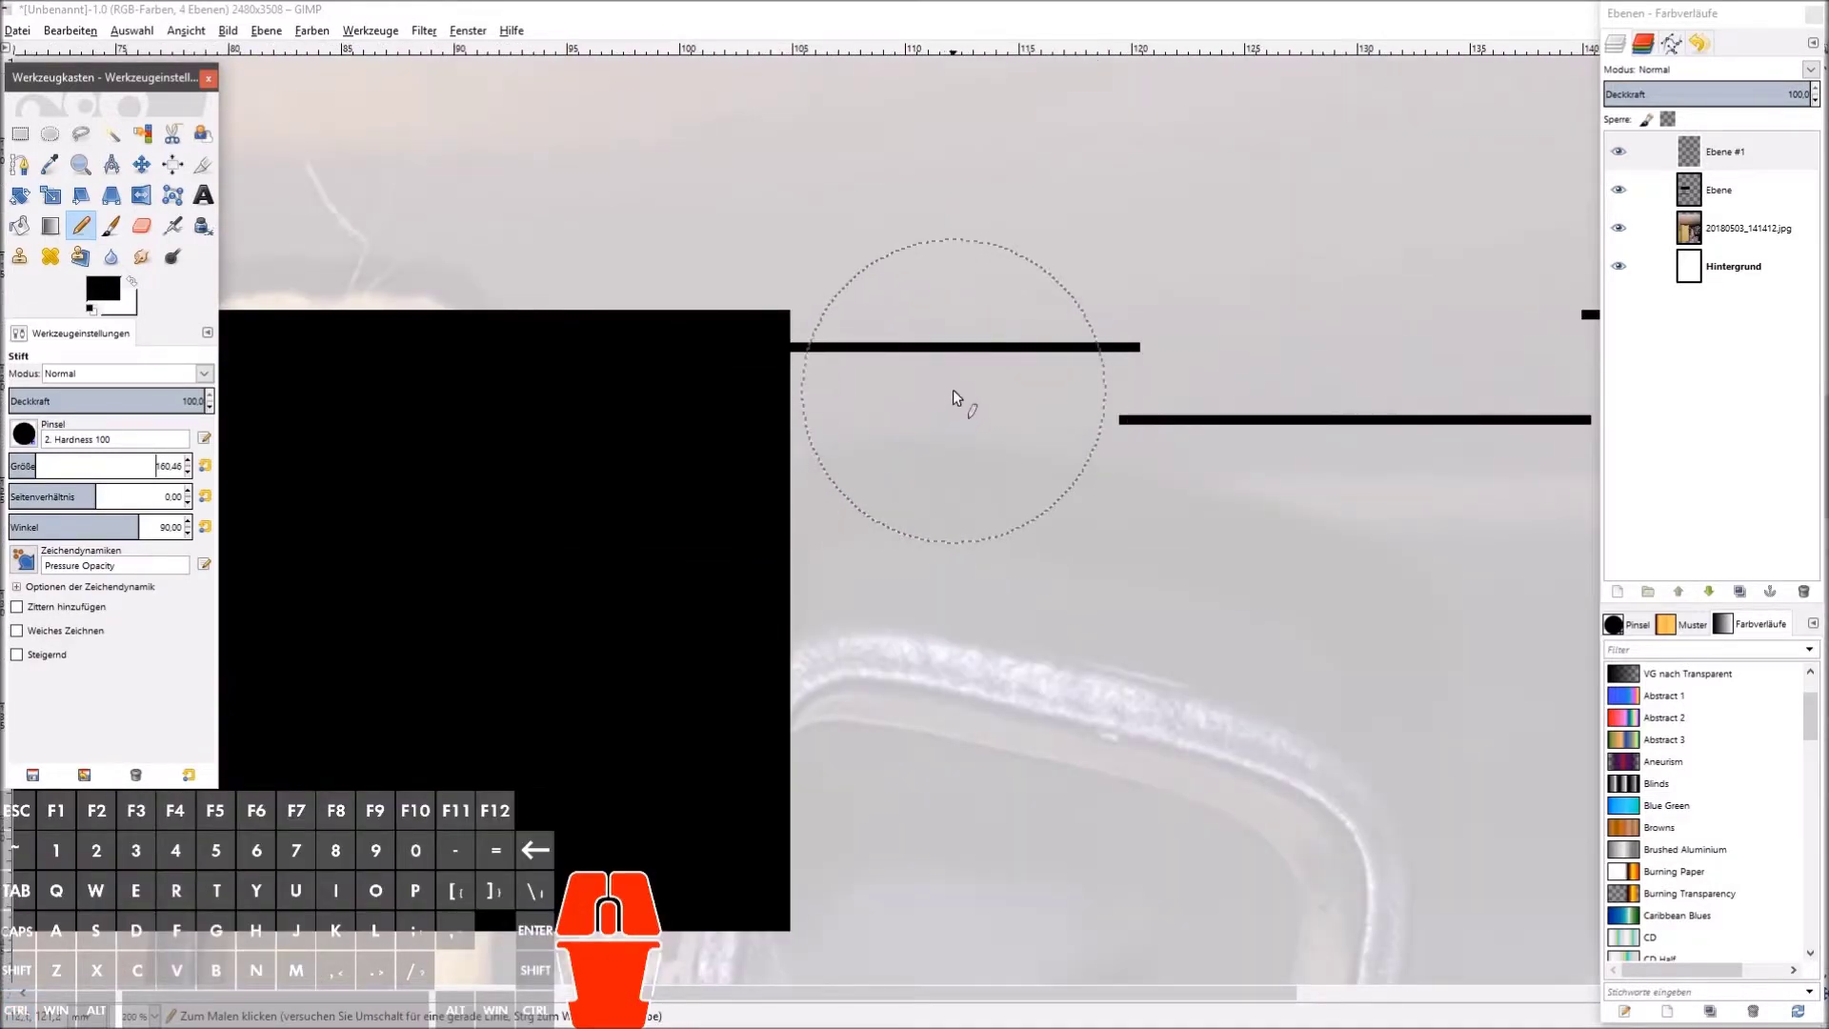
pyautogui.middleClick(107, 461)
pyautogui.scroll(3)
pyautogui.middleClick(107, 462)
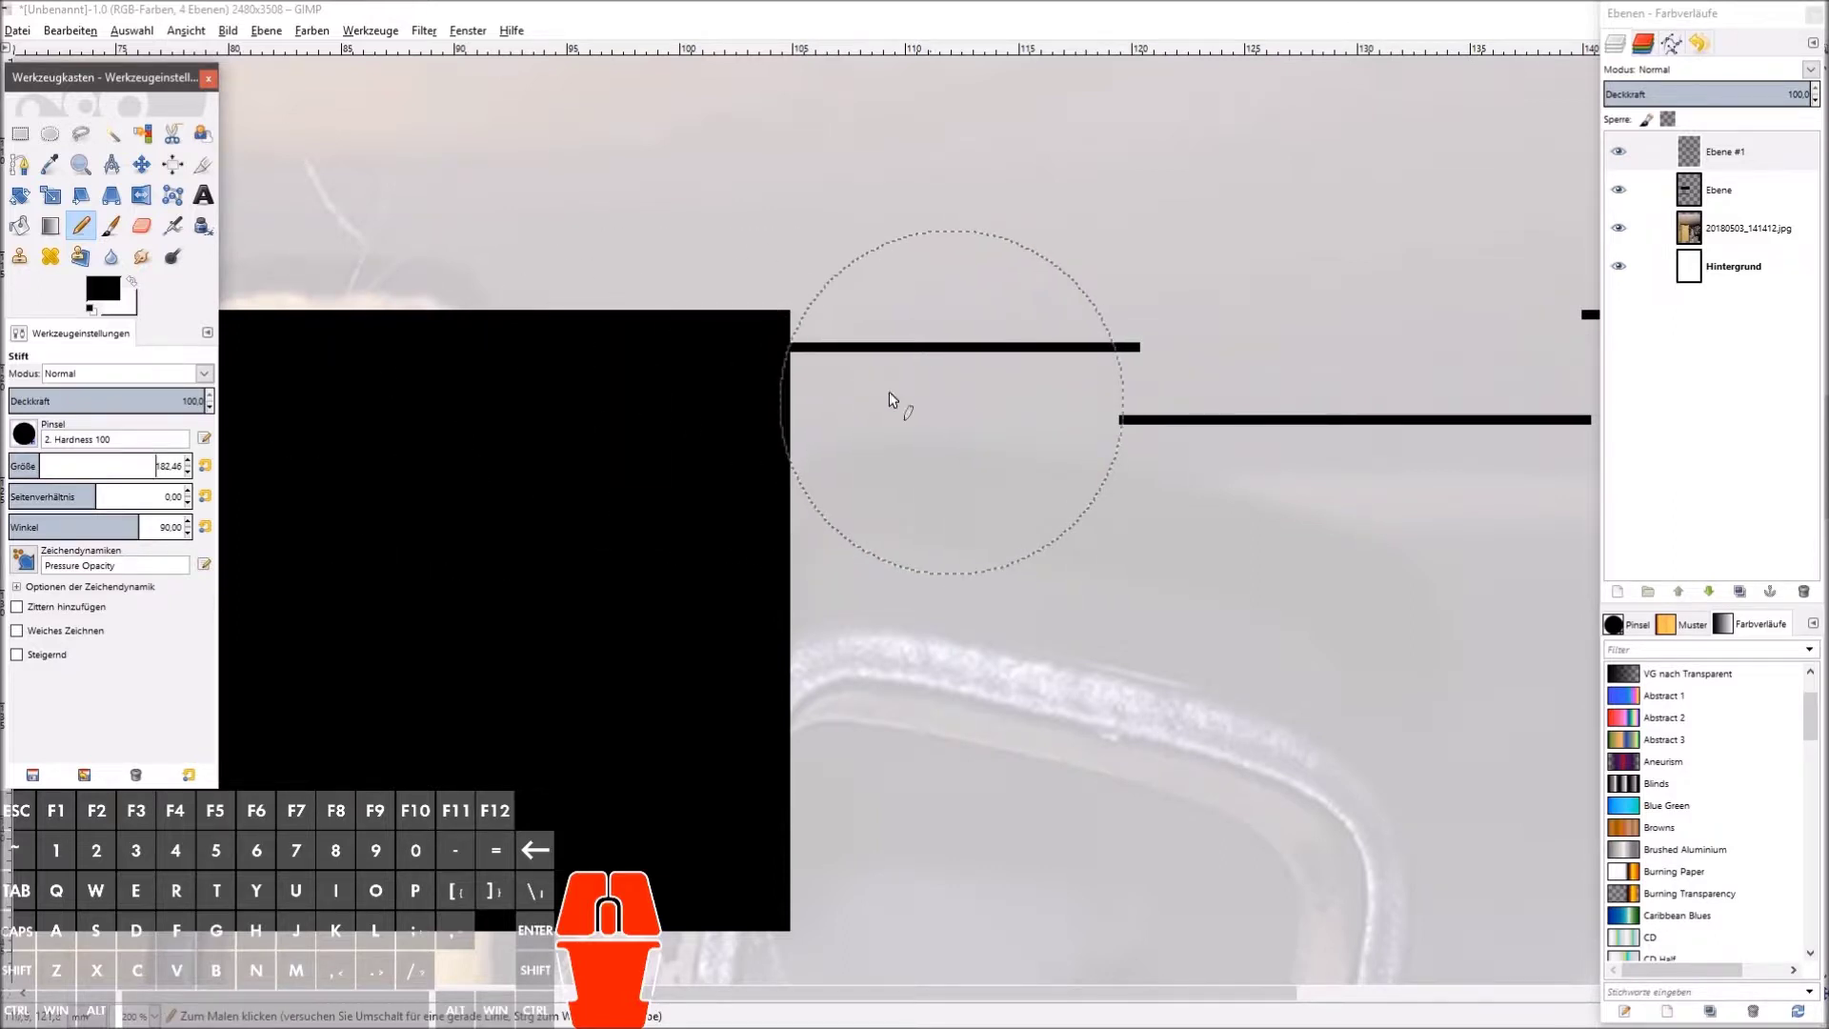
pyautogui.middleClick(126, 465)
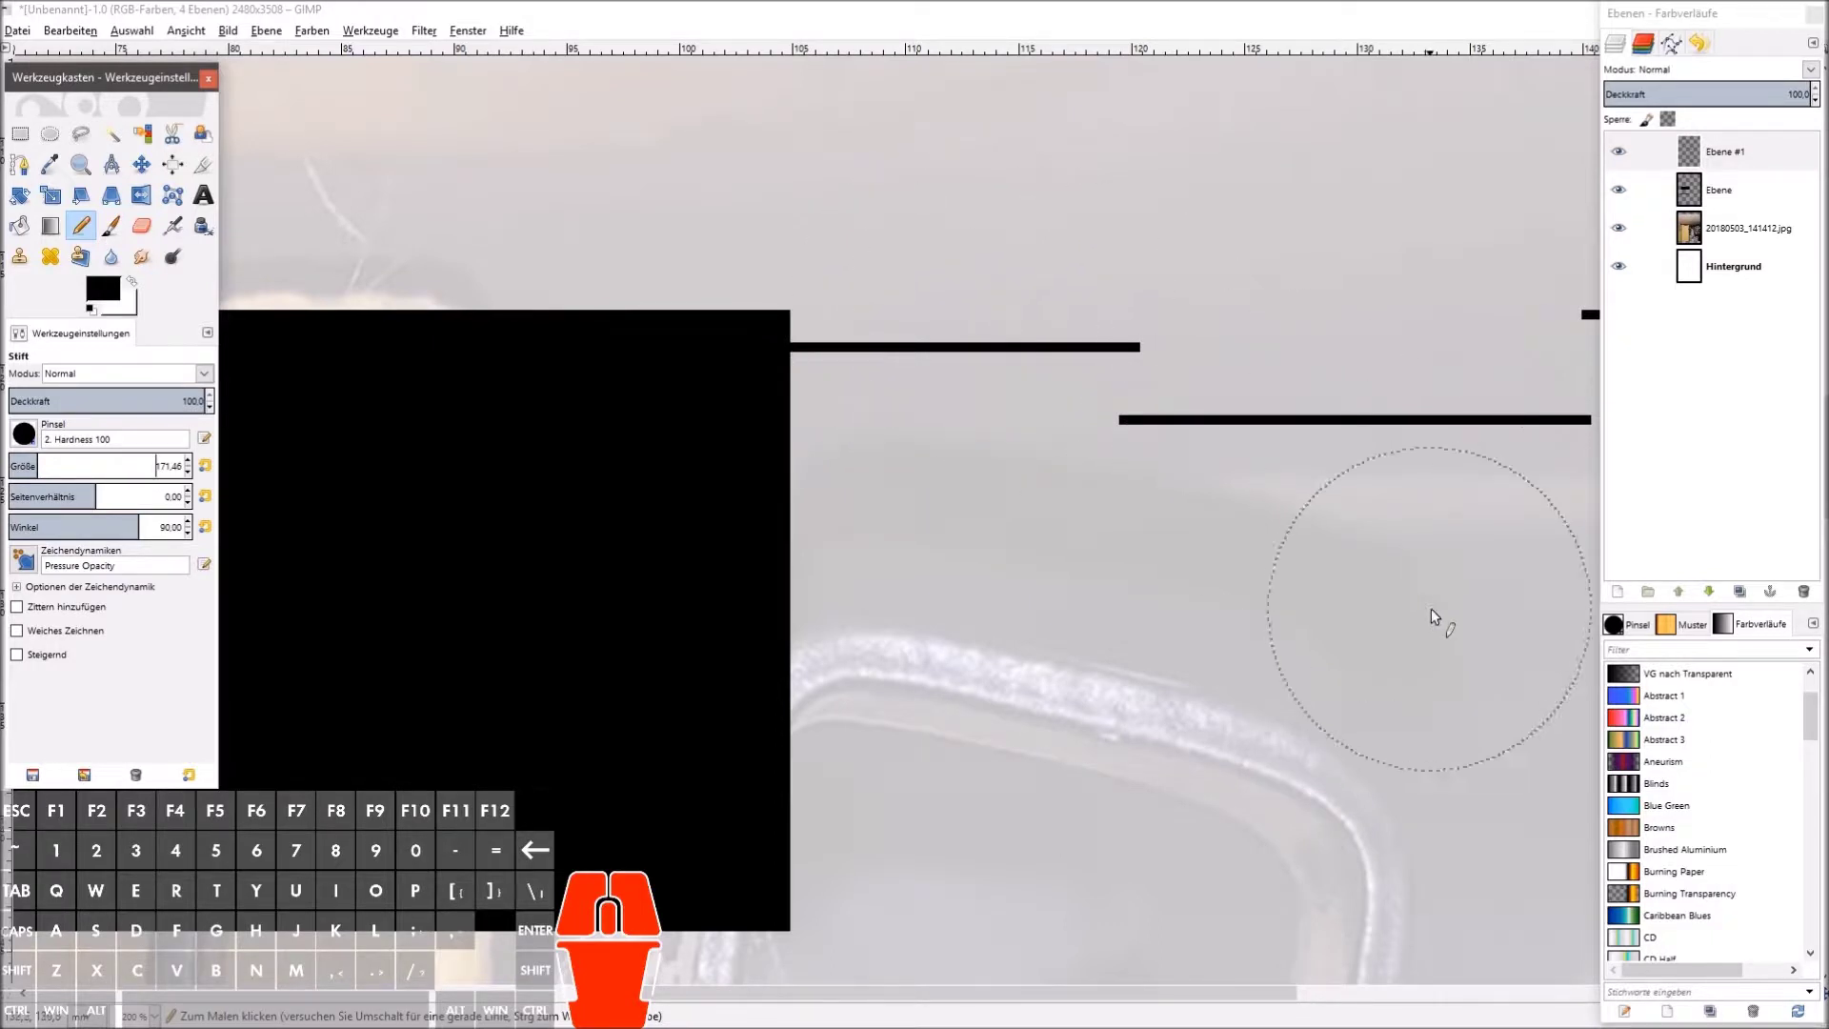
# Step: Create the Kreise layer and stamp a solid black circle at the bar's right corner
pyautogui.click(1622, 599)
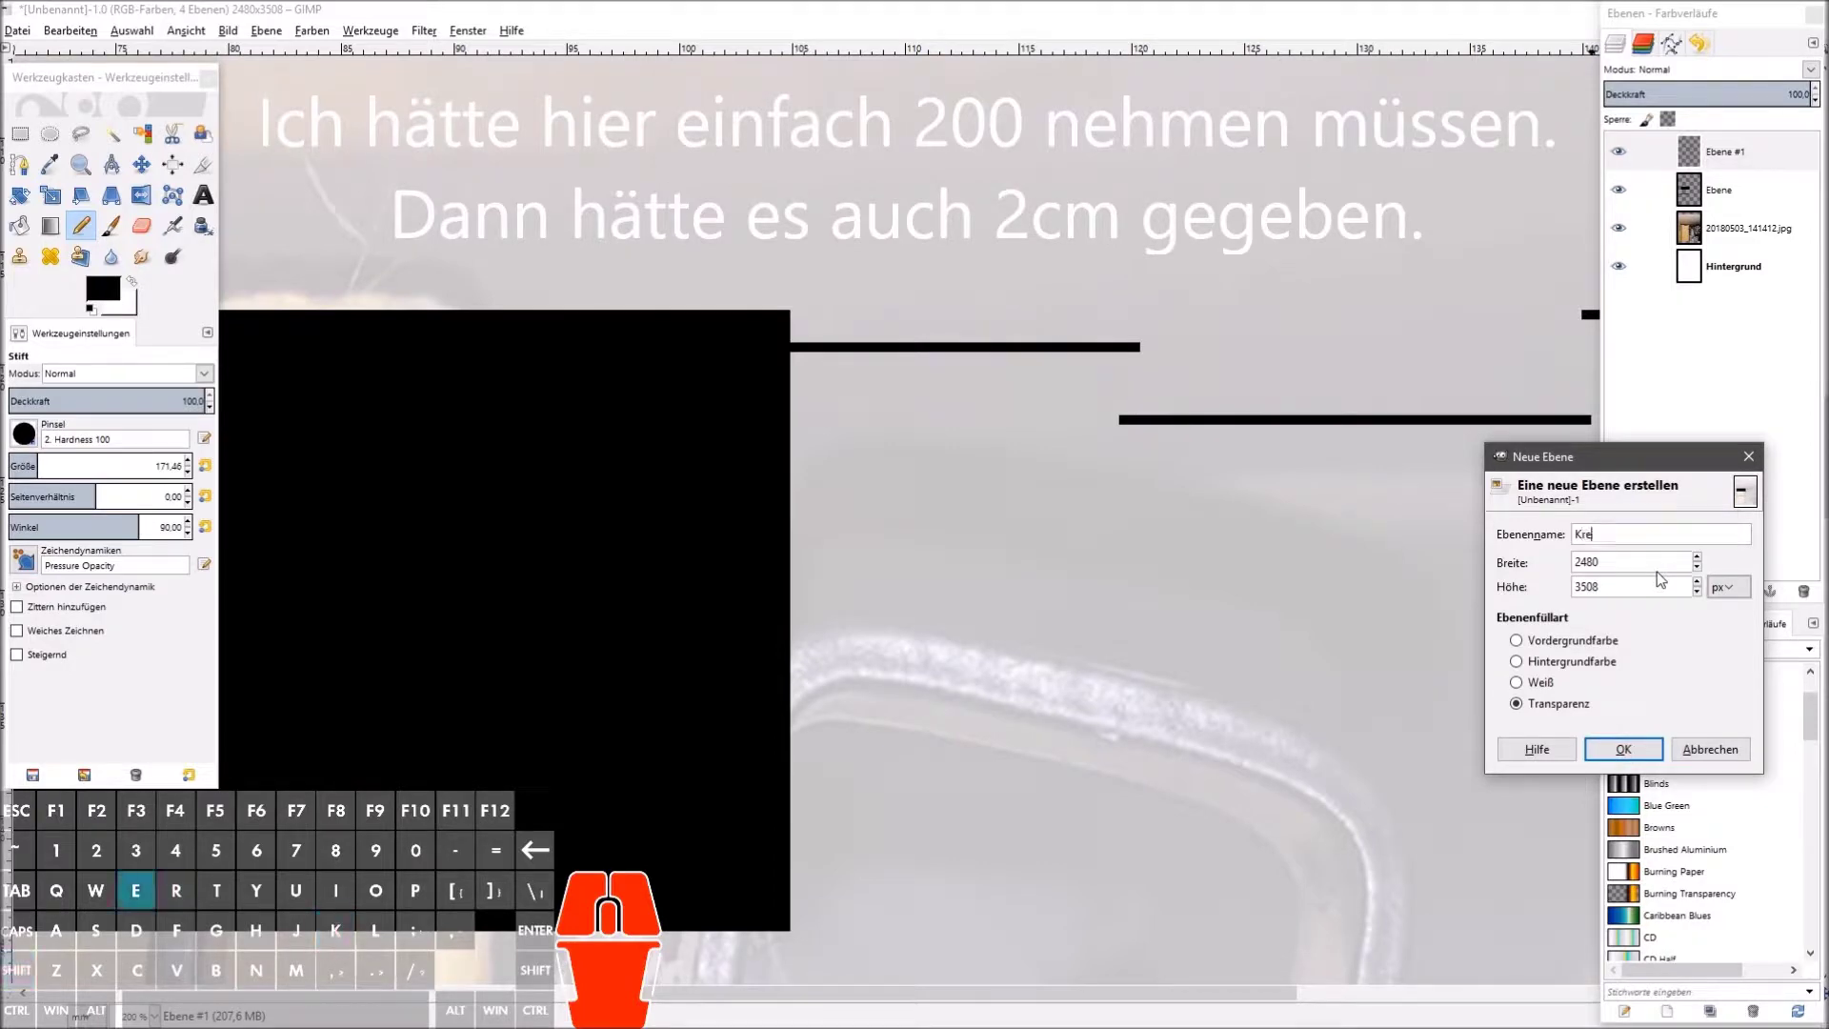
pyautogui.click(1633, 755)
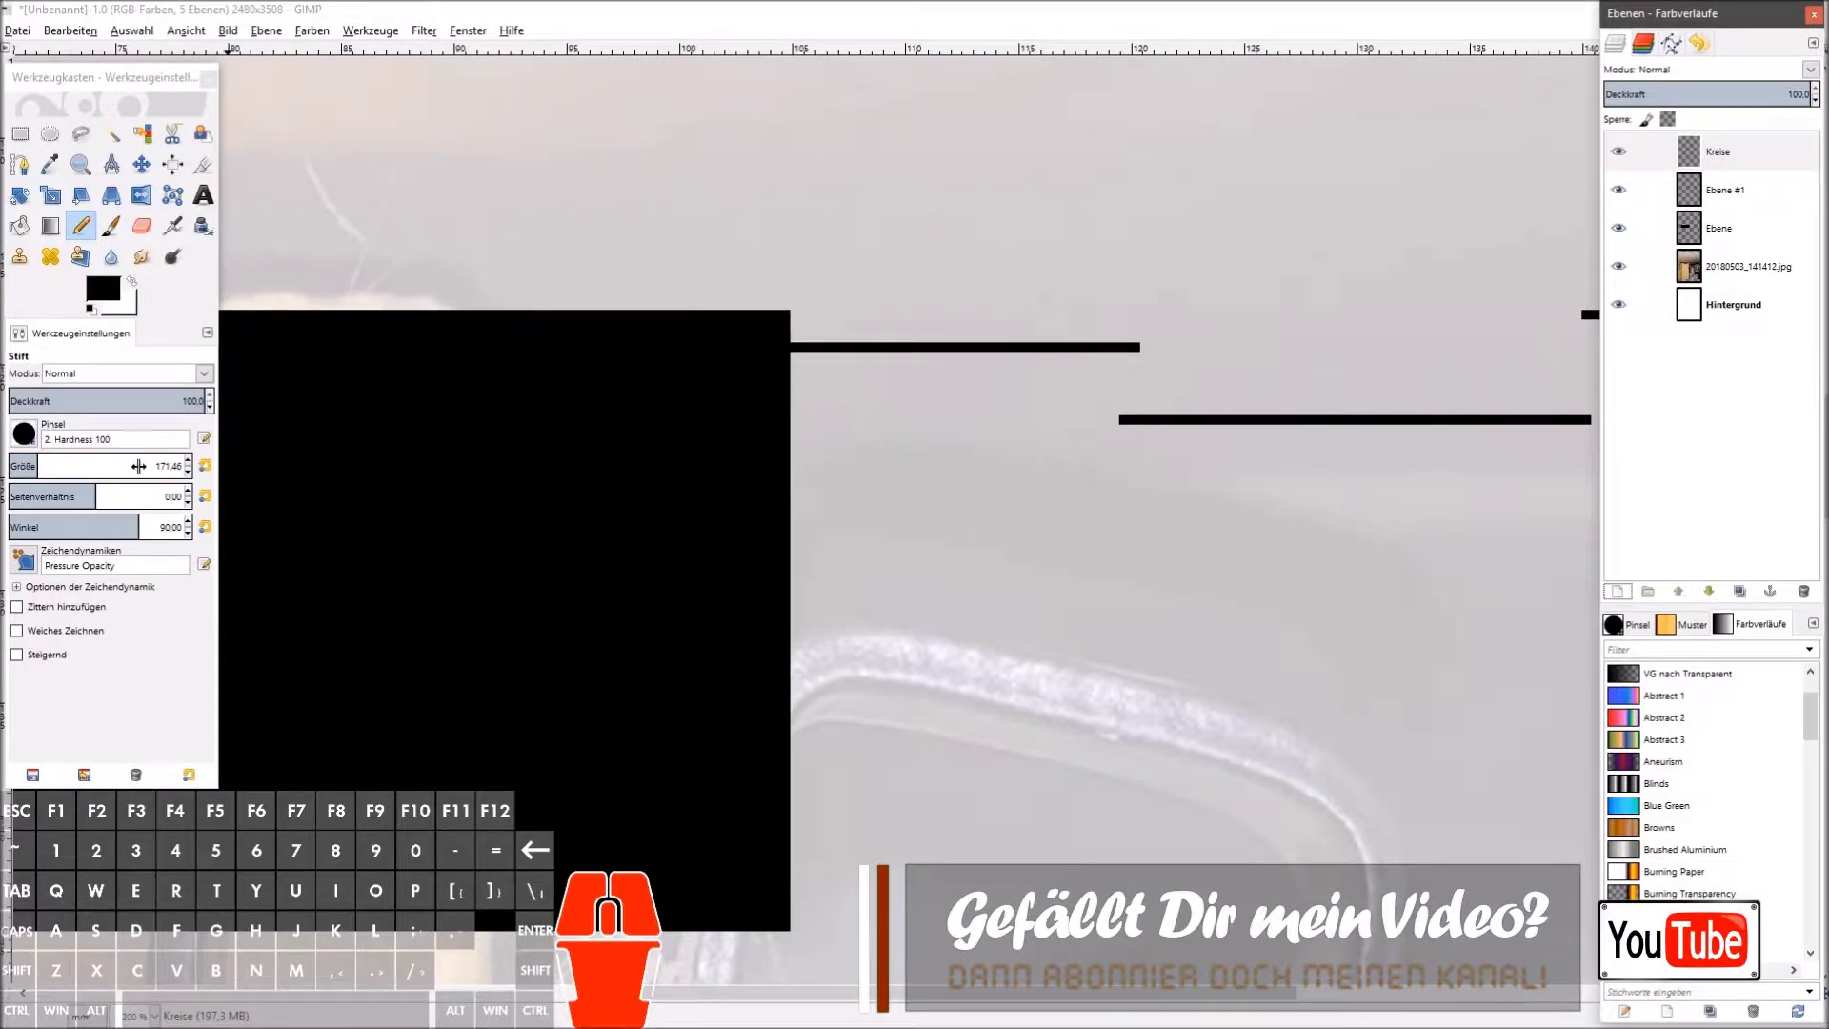
pyautogui.middleClick(141, 464)
pyautogui.scroll(3)
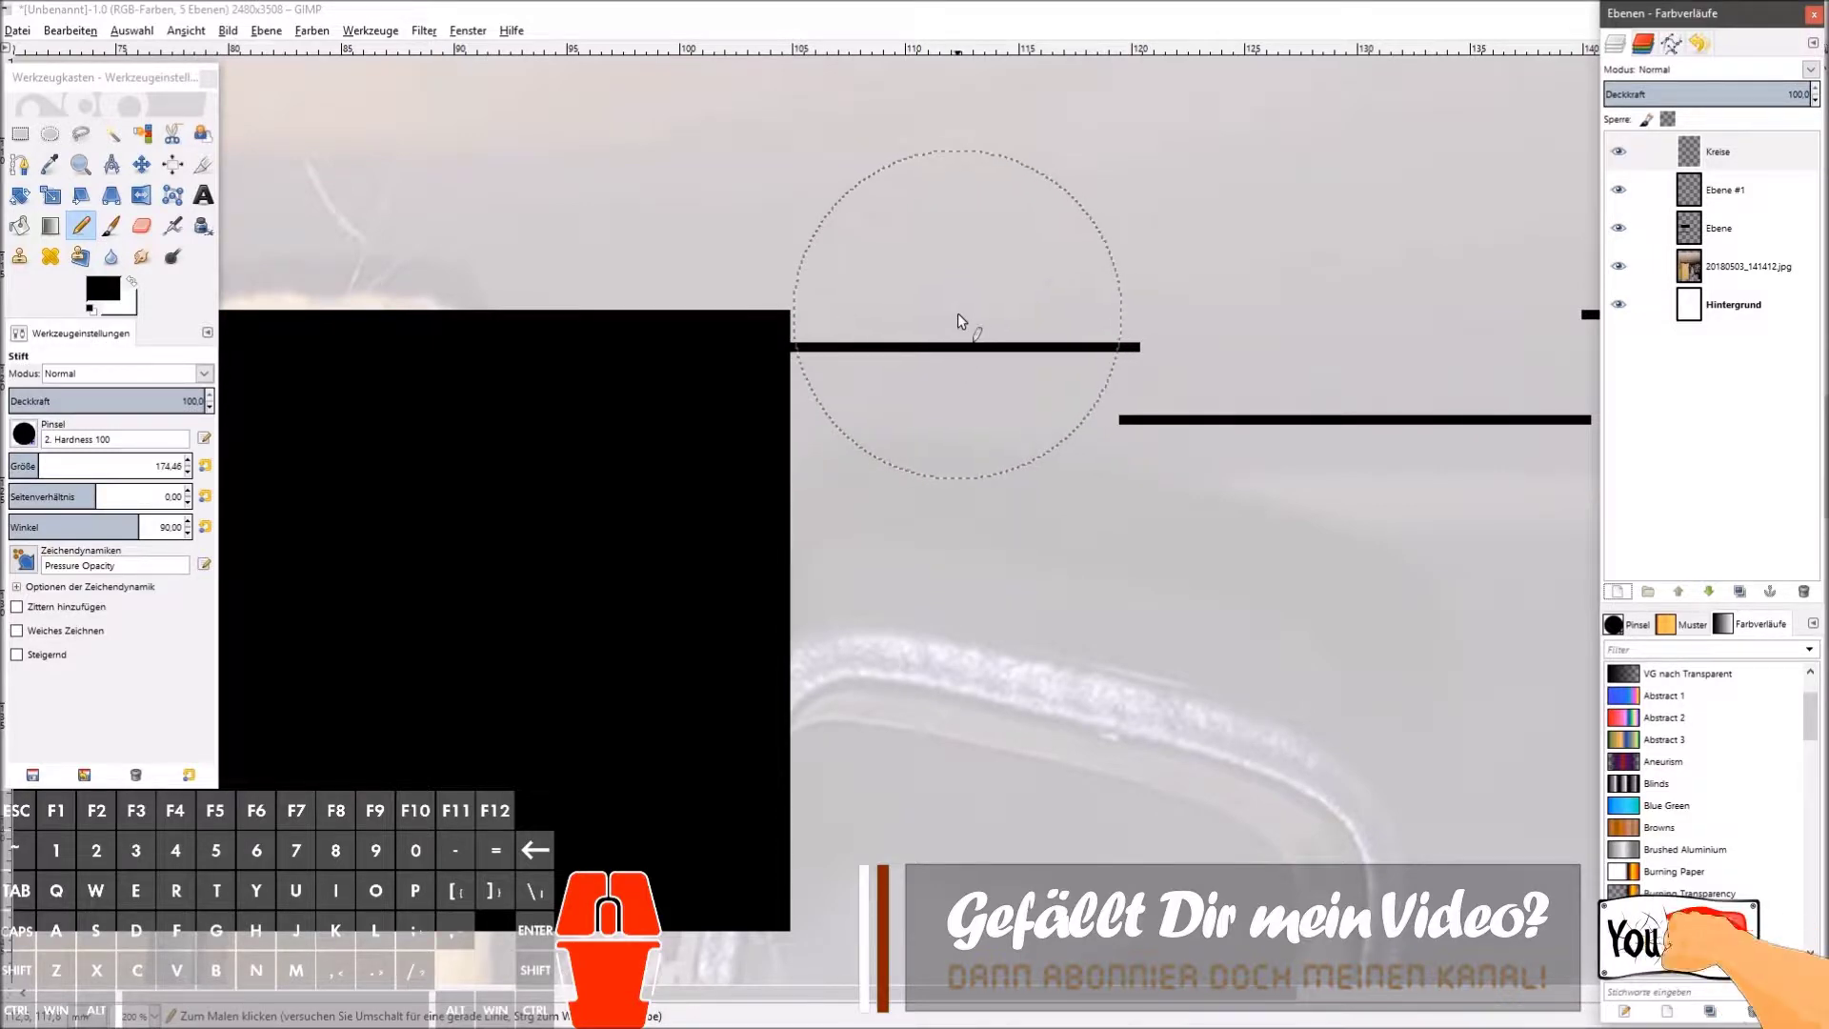
pyautogui.click(963, 321)
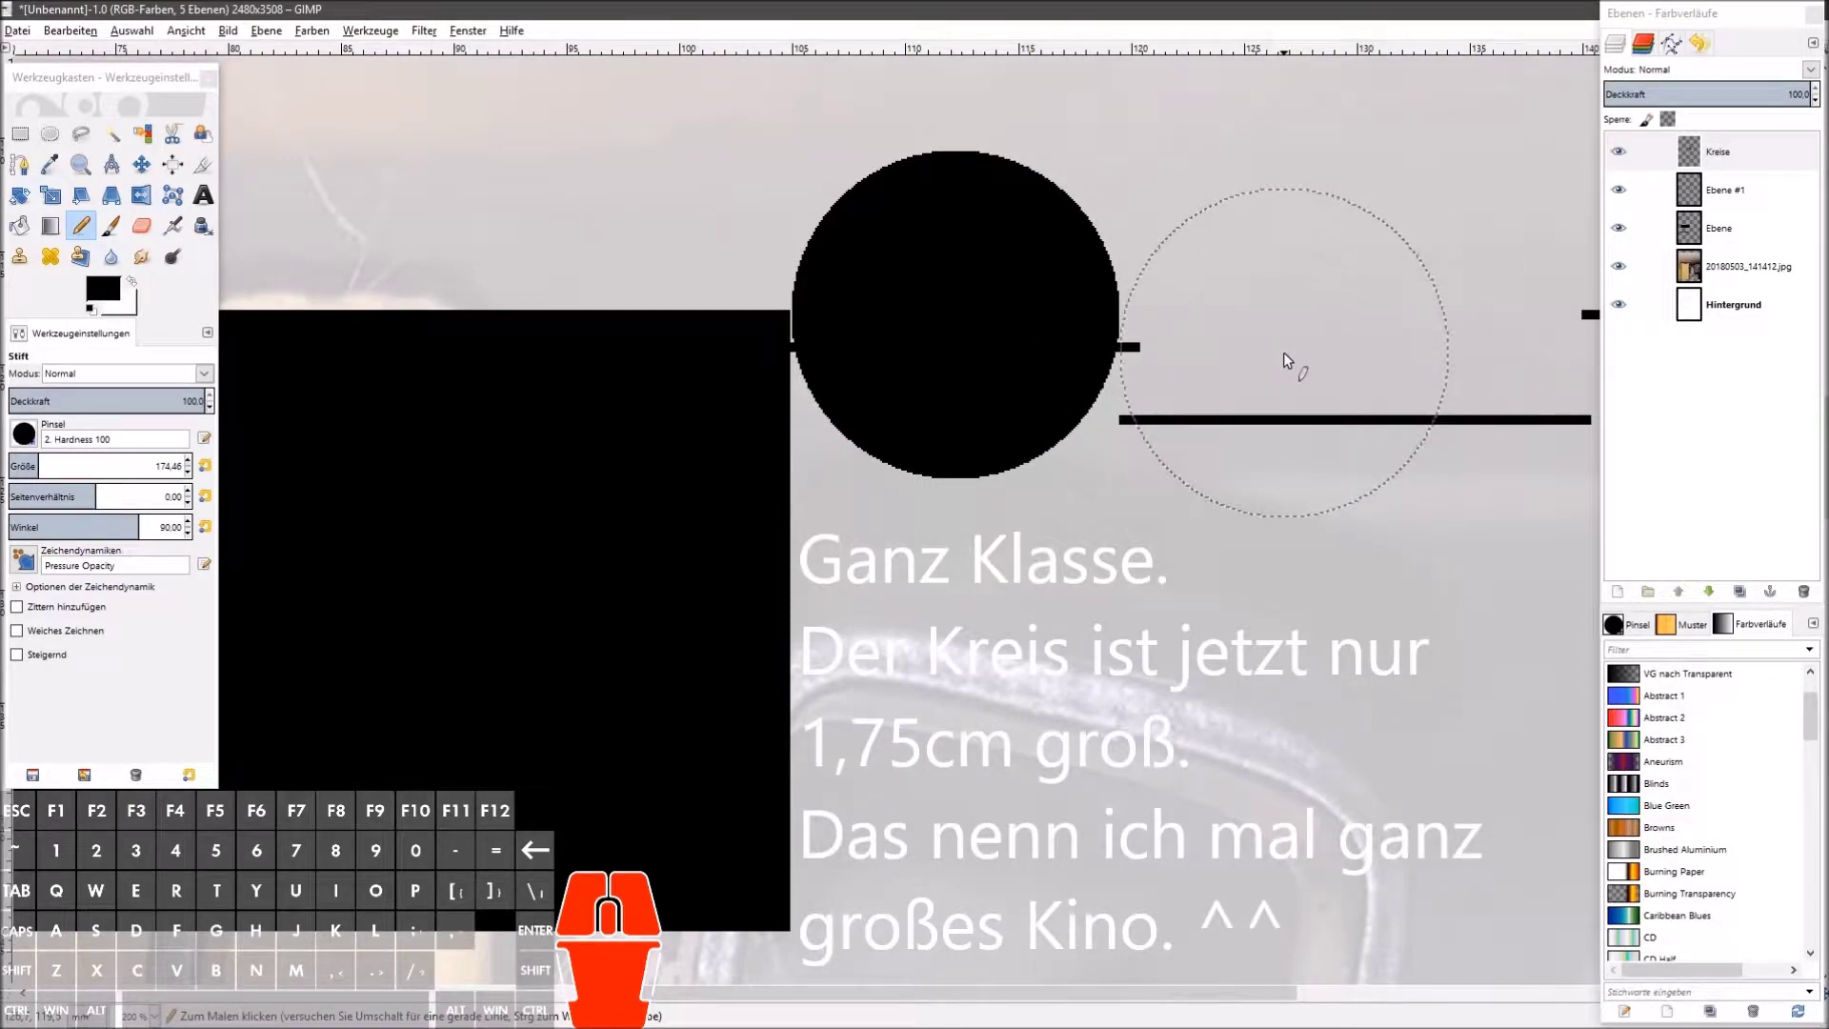
pyautogui.press('space')
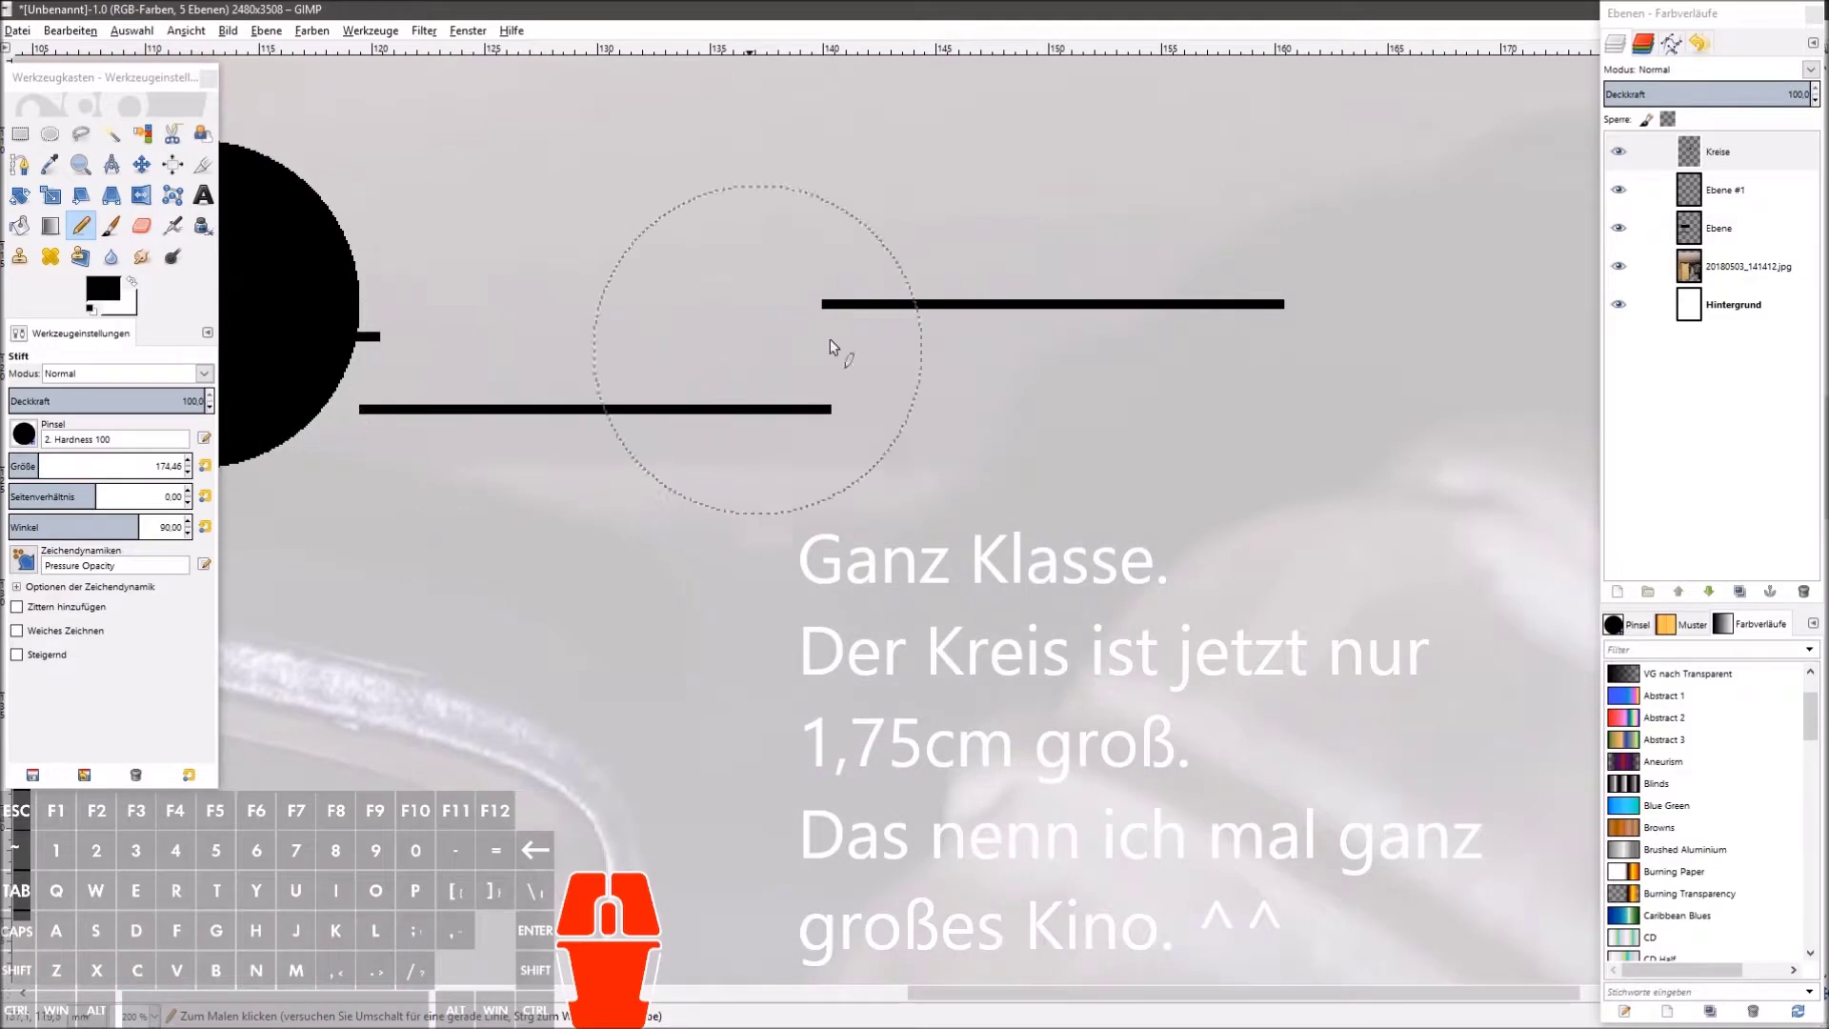
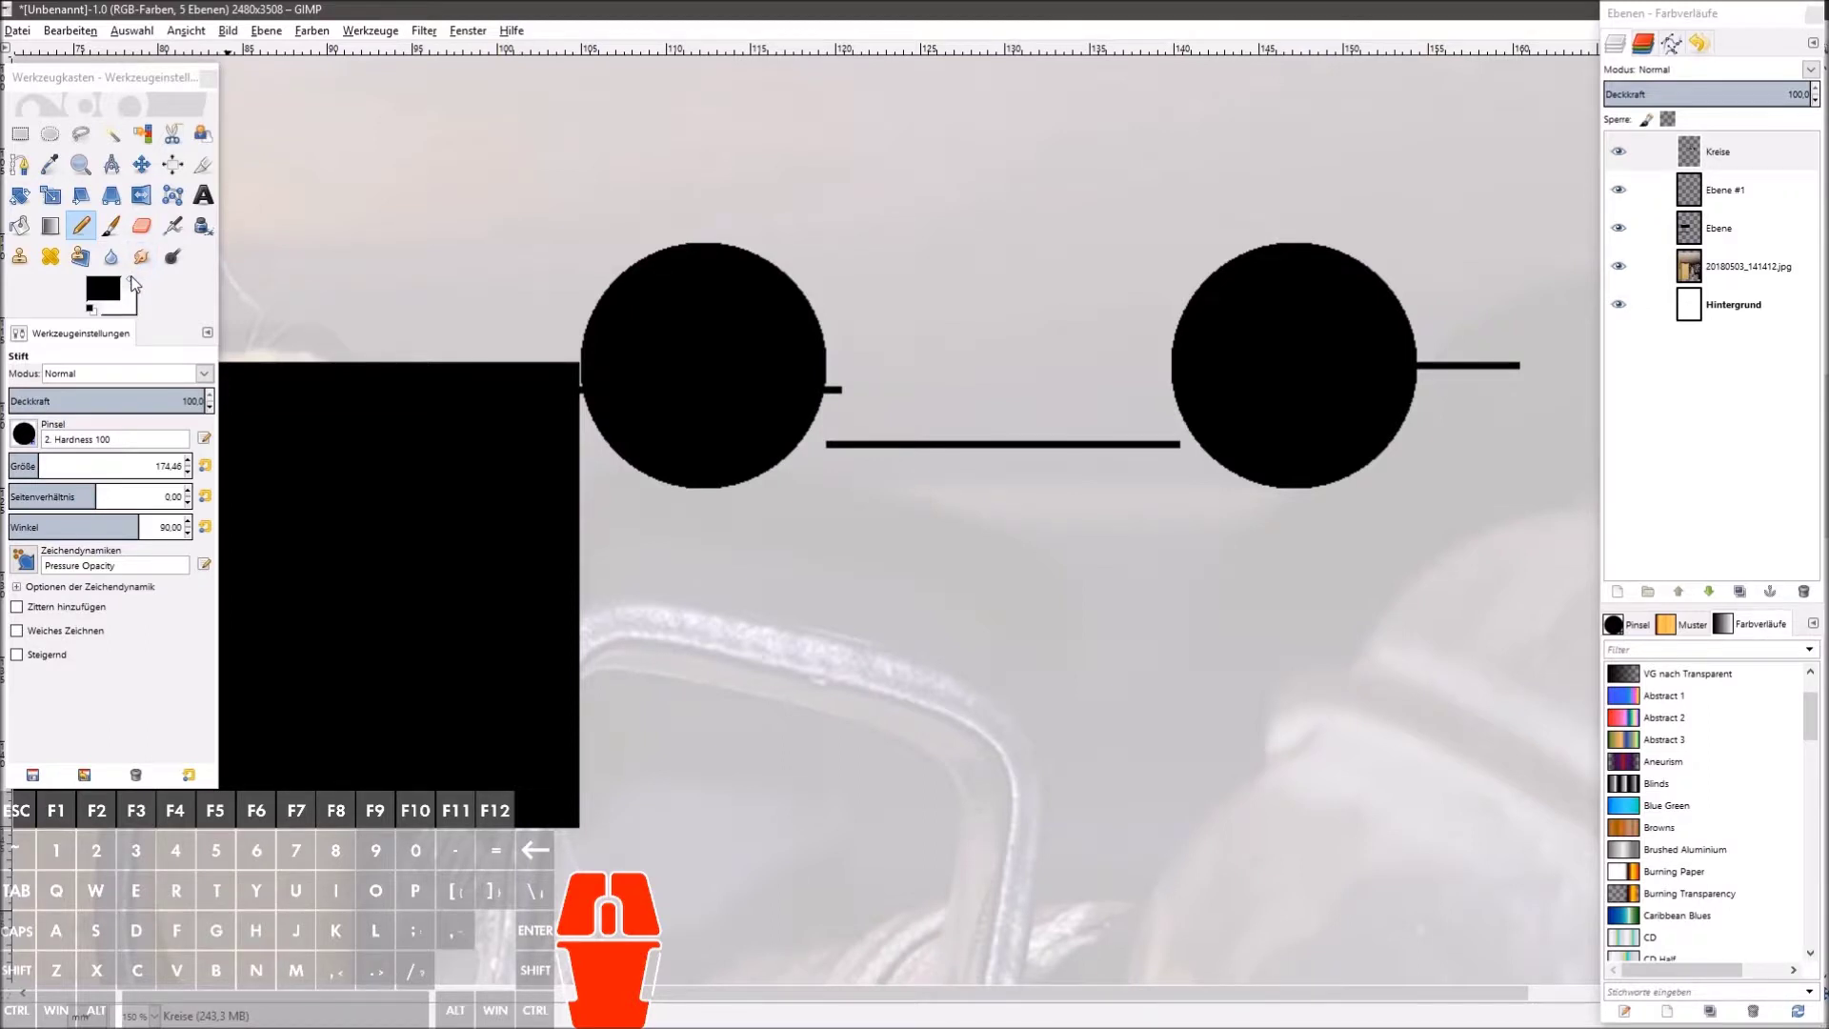
# Step: Fill both circles white with the Bucket Fill so they read as notches on the black bar
pyautogui.click(144, 285)
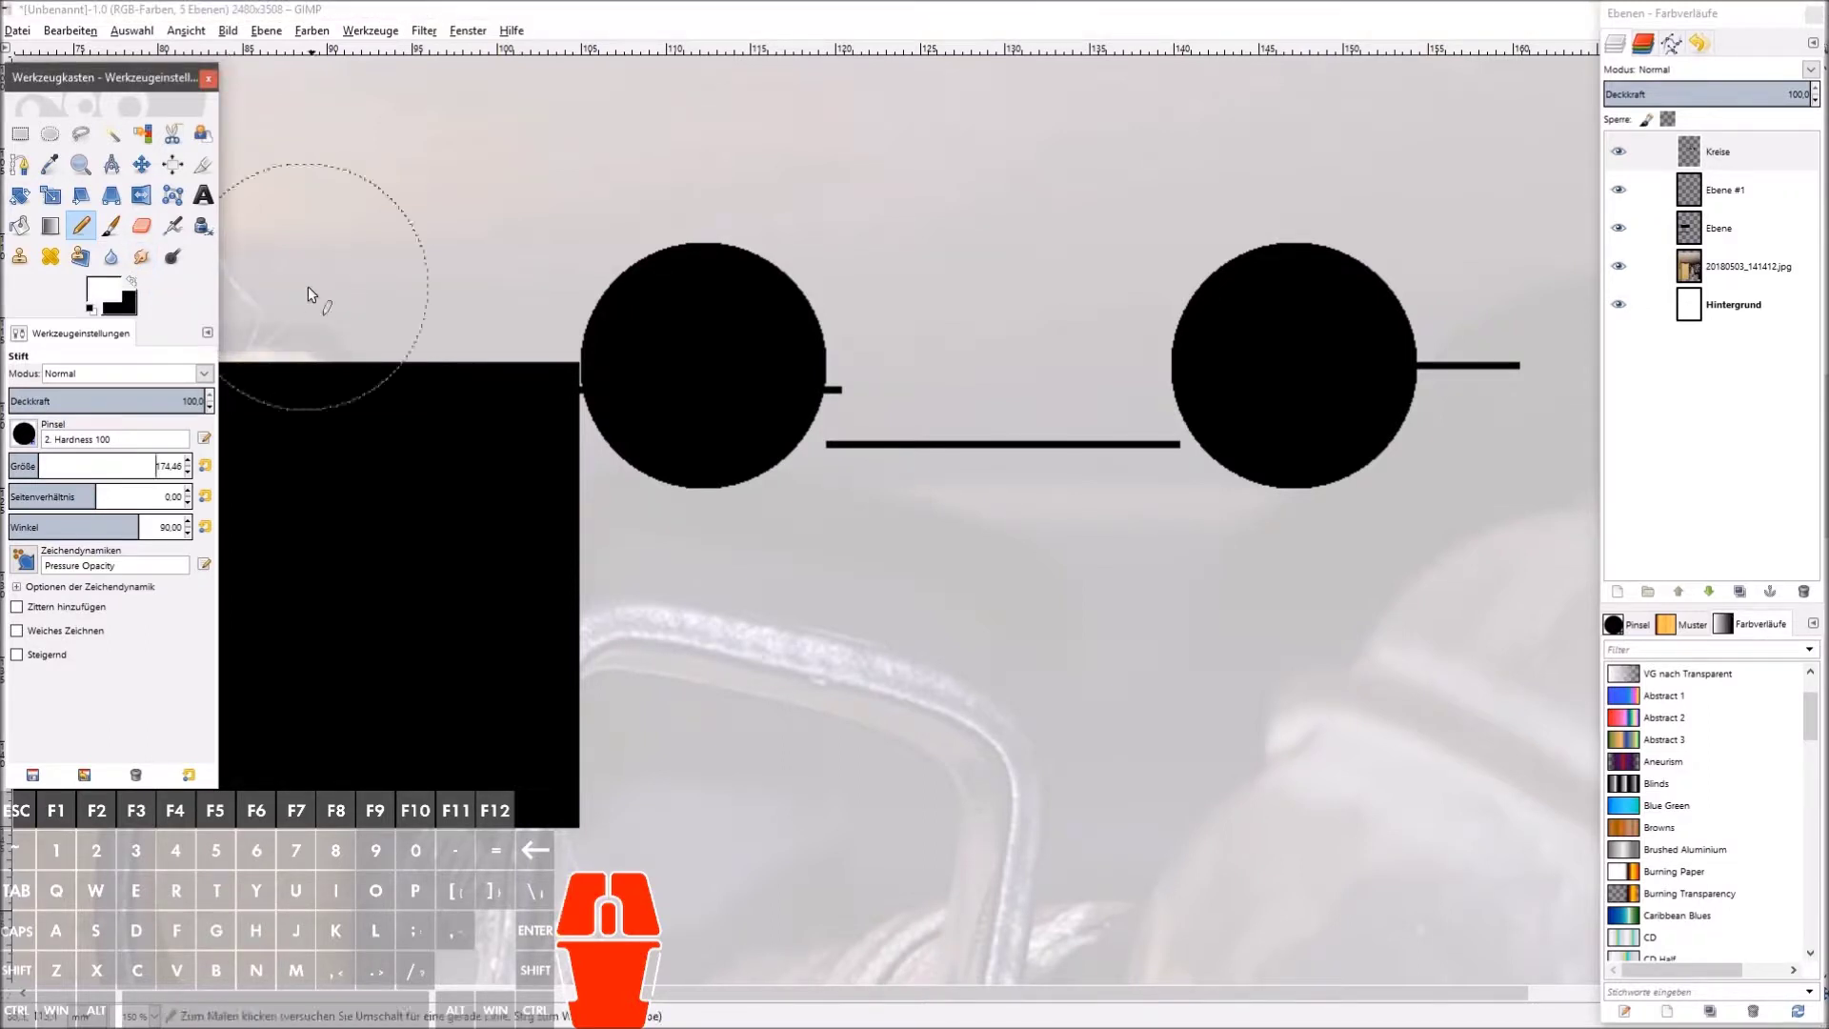
pyautogui.click(32, 234)
pyautogui.click(685, 332)
pyautogui.click(1317, 328)
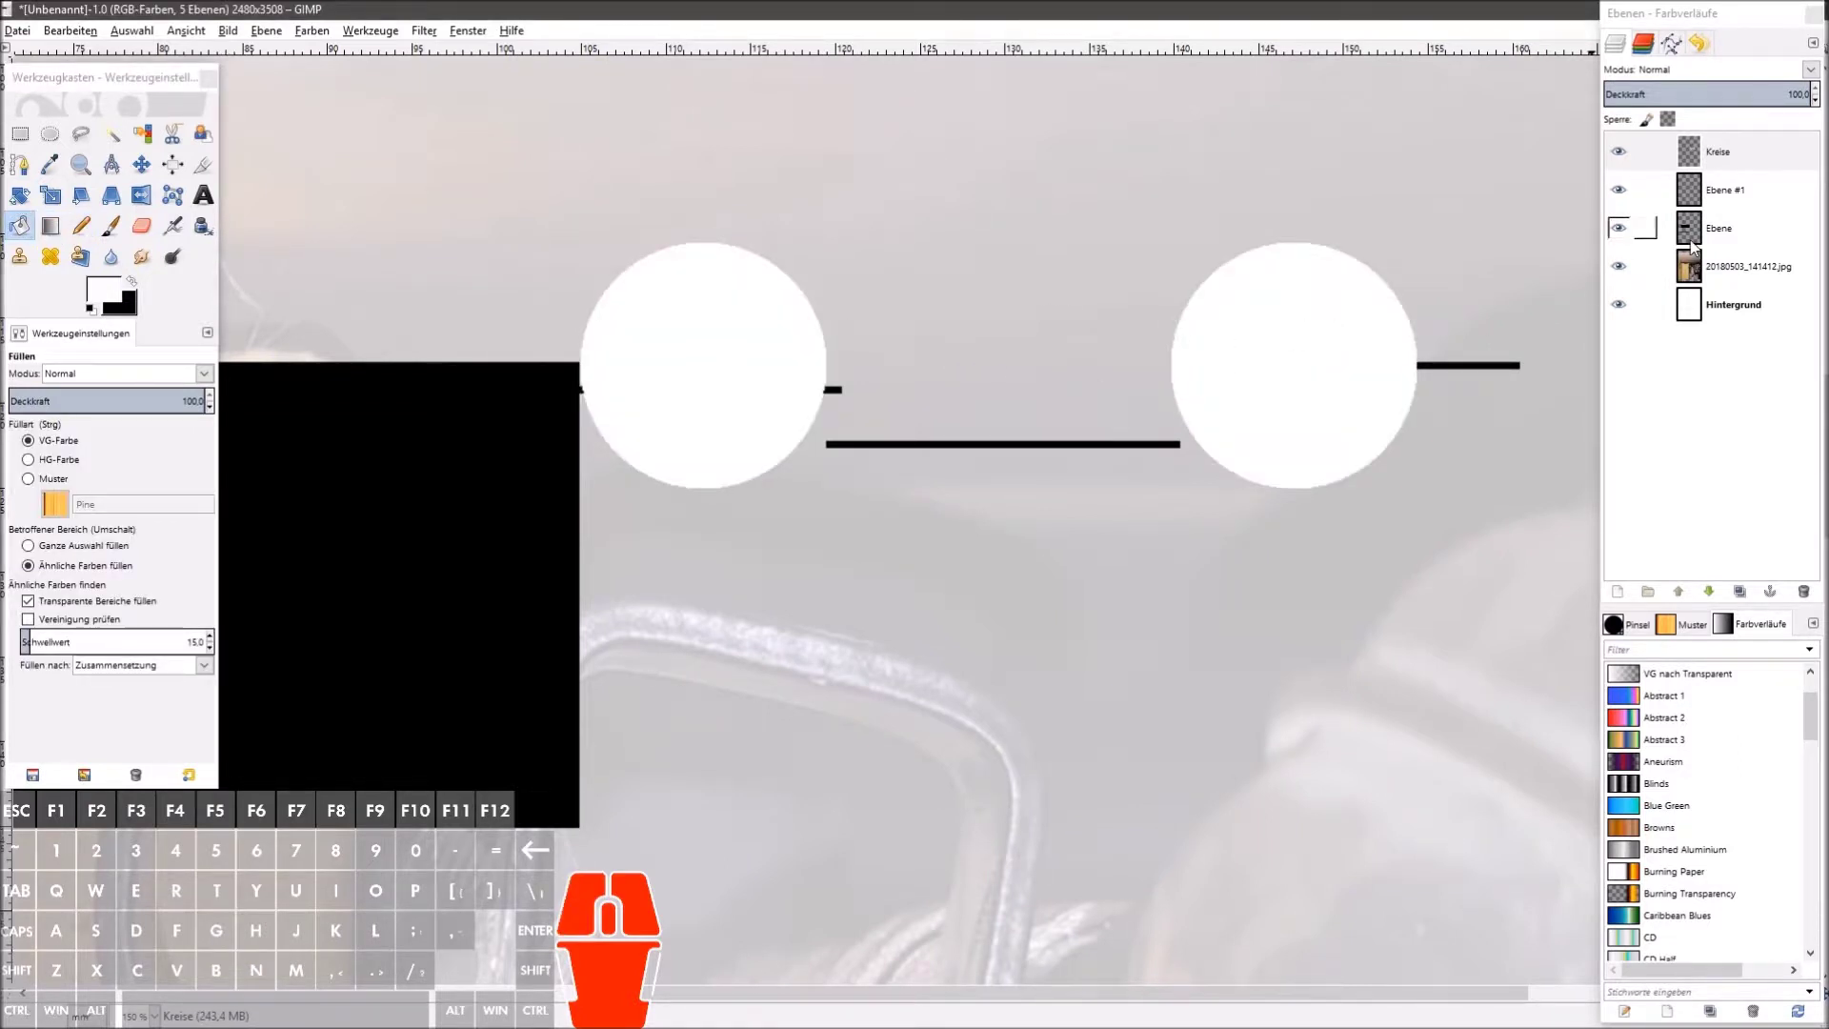
# Step: Make the Ebene layer active and zoom out to view the whole bracket
pyautogui.click(1725, 231)
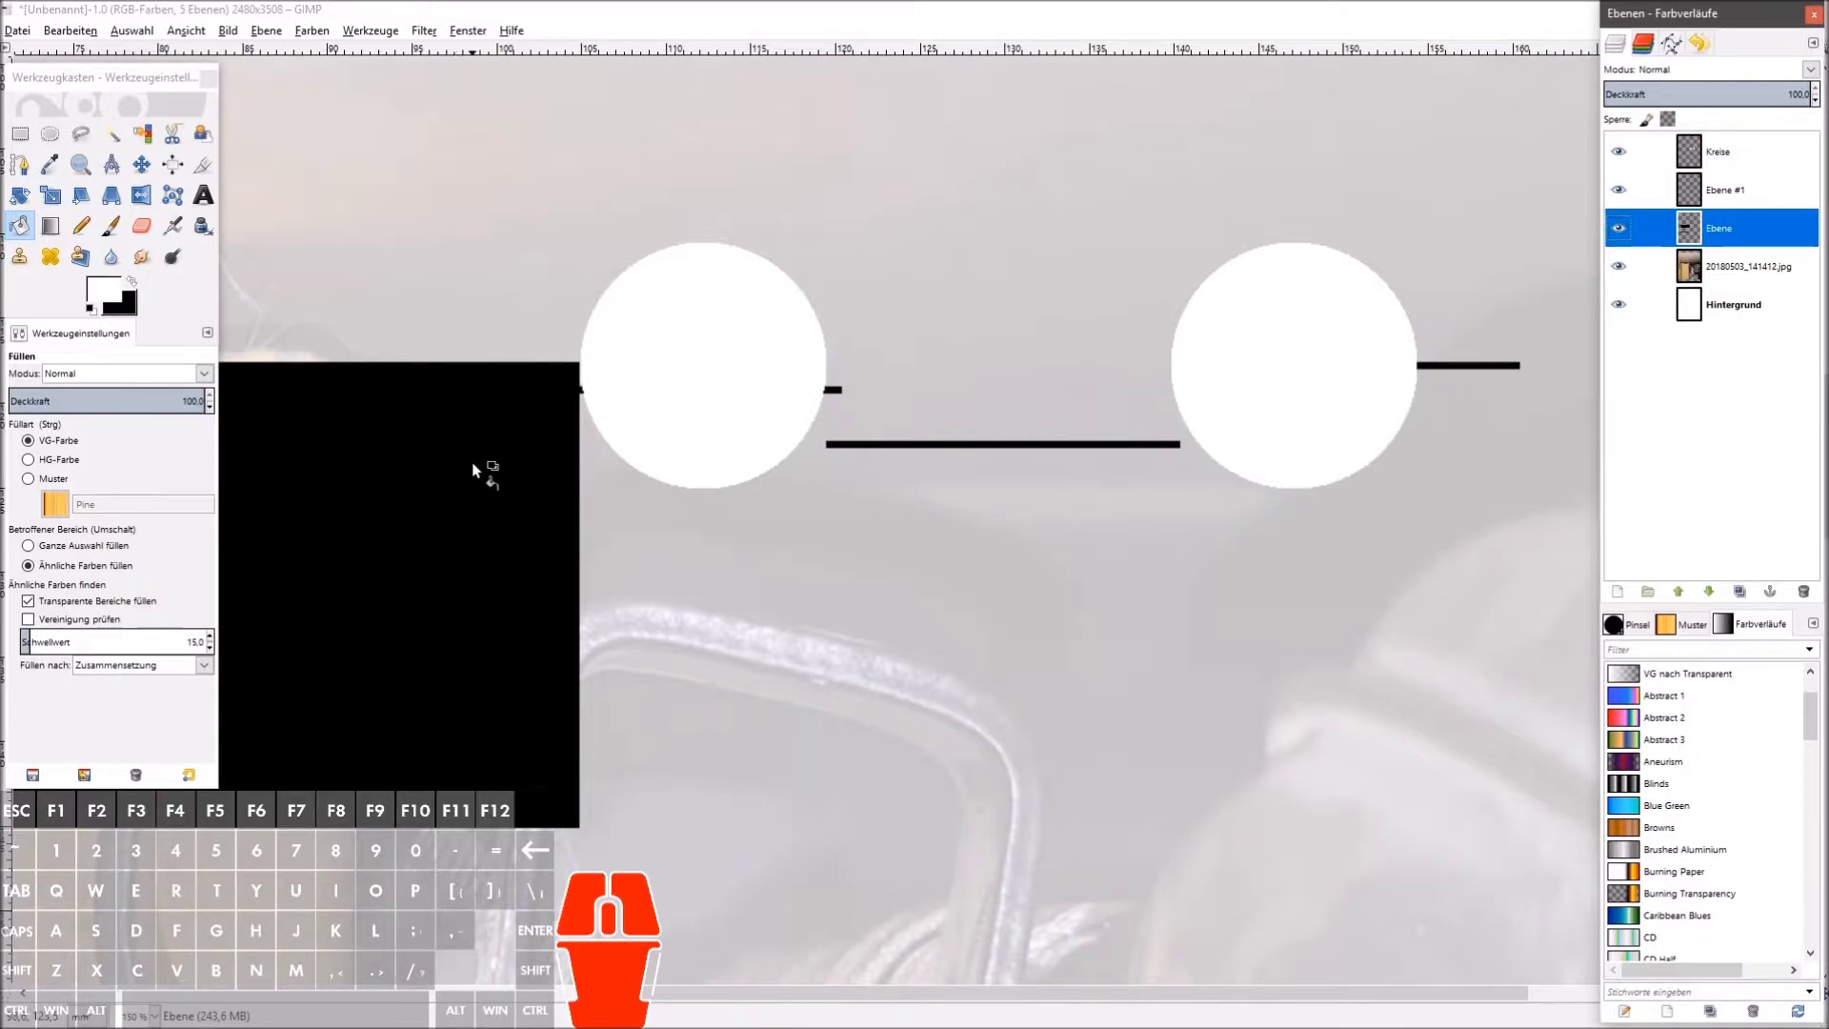
pyautogui.scroll(-3)
pyautogui.press('space')
pyautogui.click(718, 15)
pyautogui.press('space')
pyautogui.scroll(3)
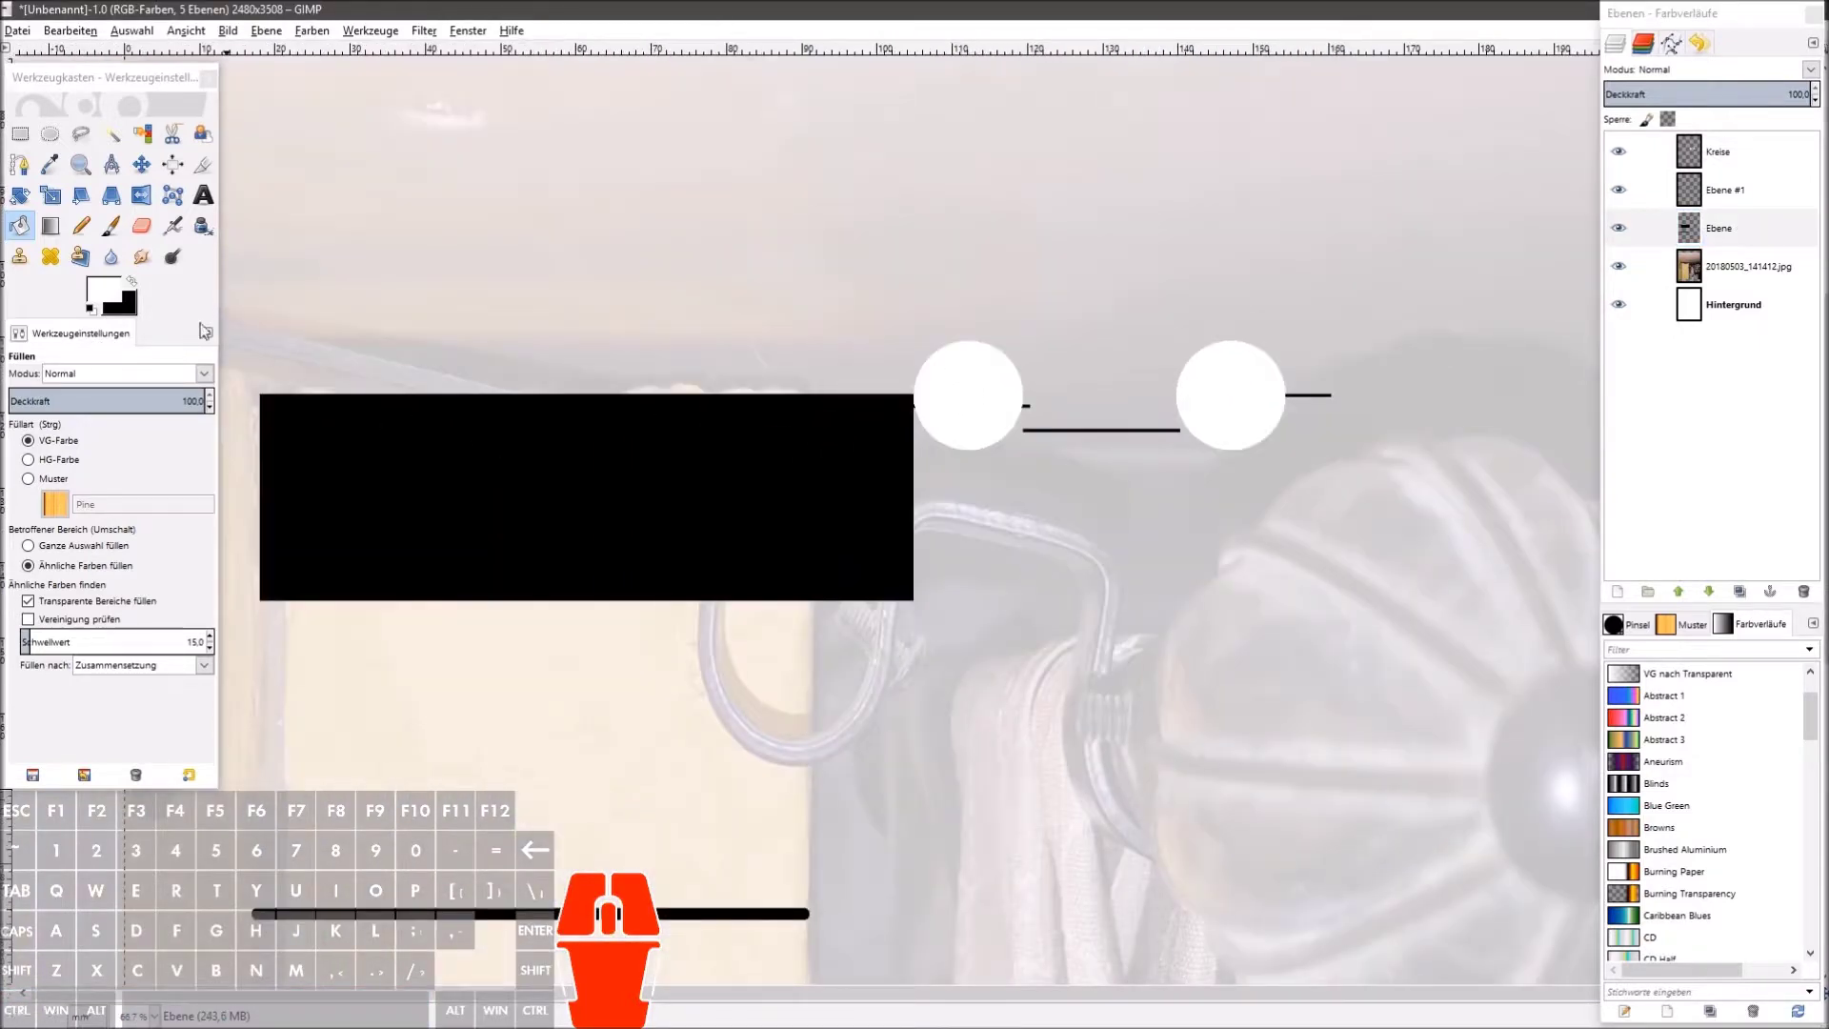
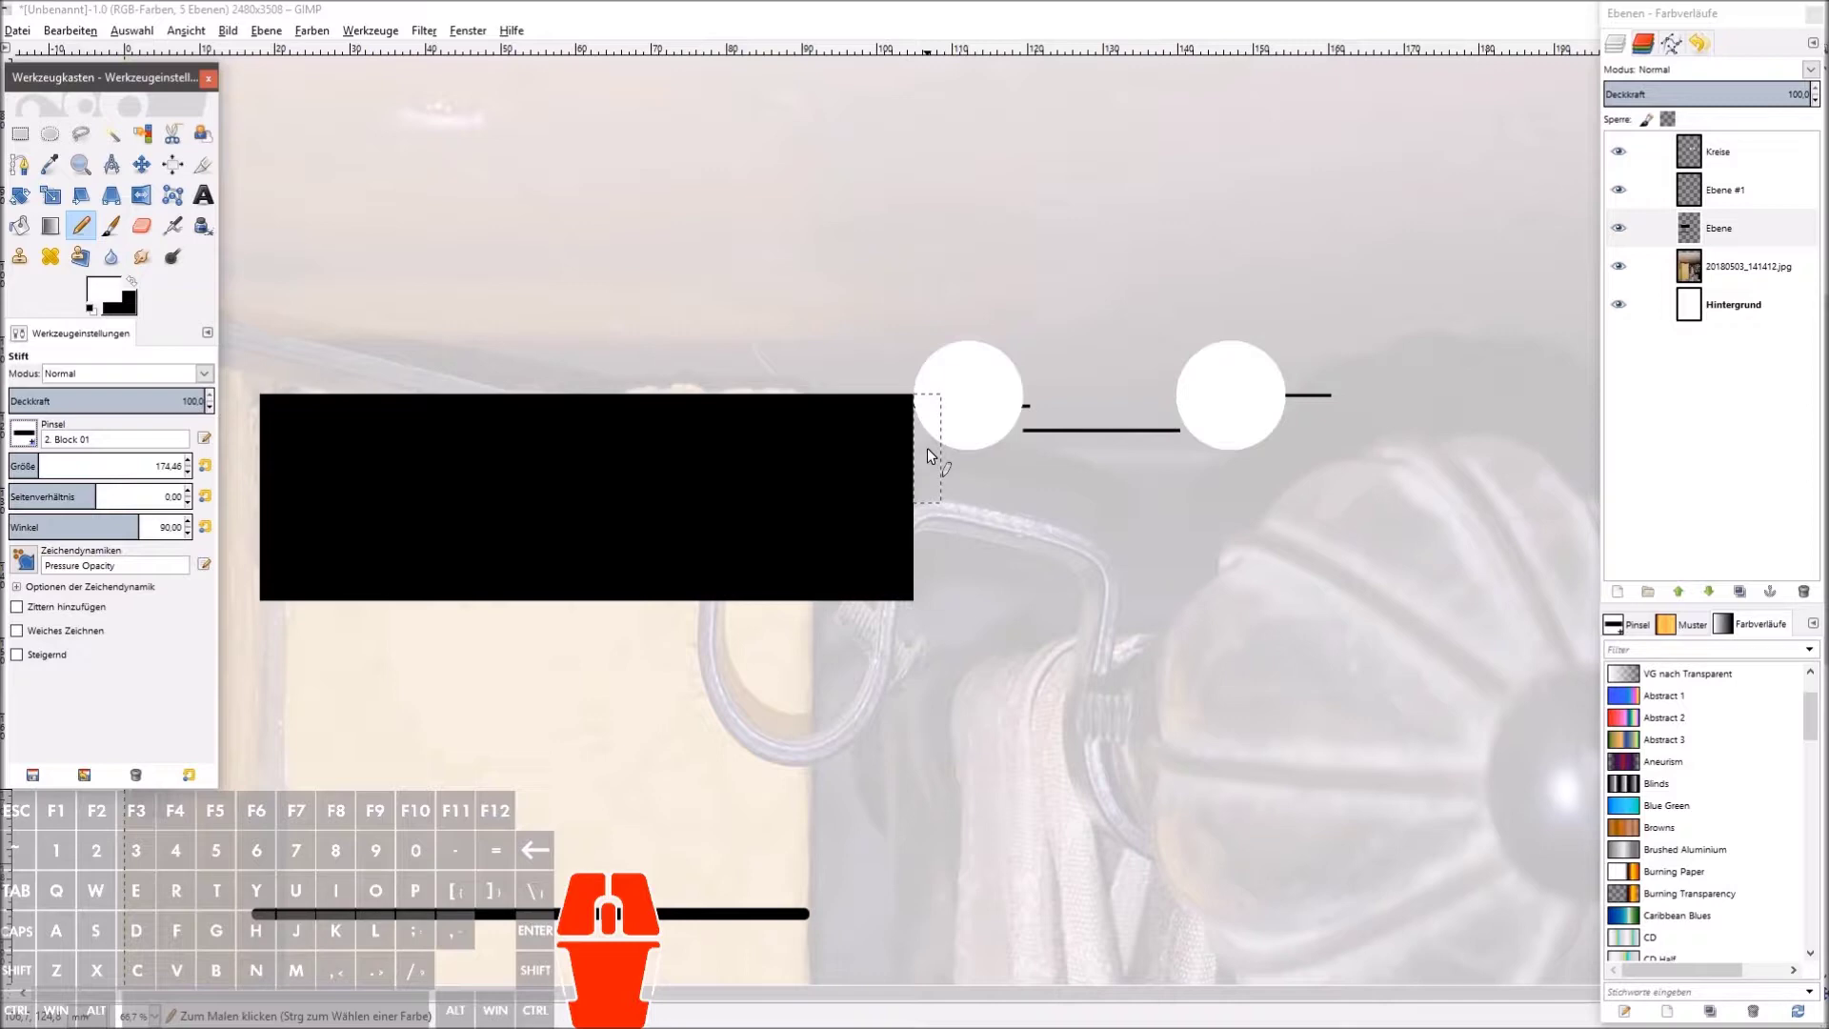
# Step: Pencil straight black strokes extending the block under both circles and along the slanted lower edge
pyautogui.click(932, 452)
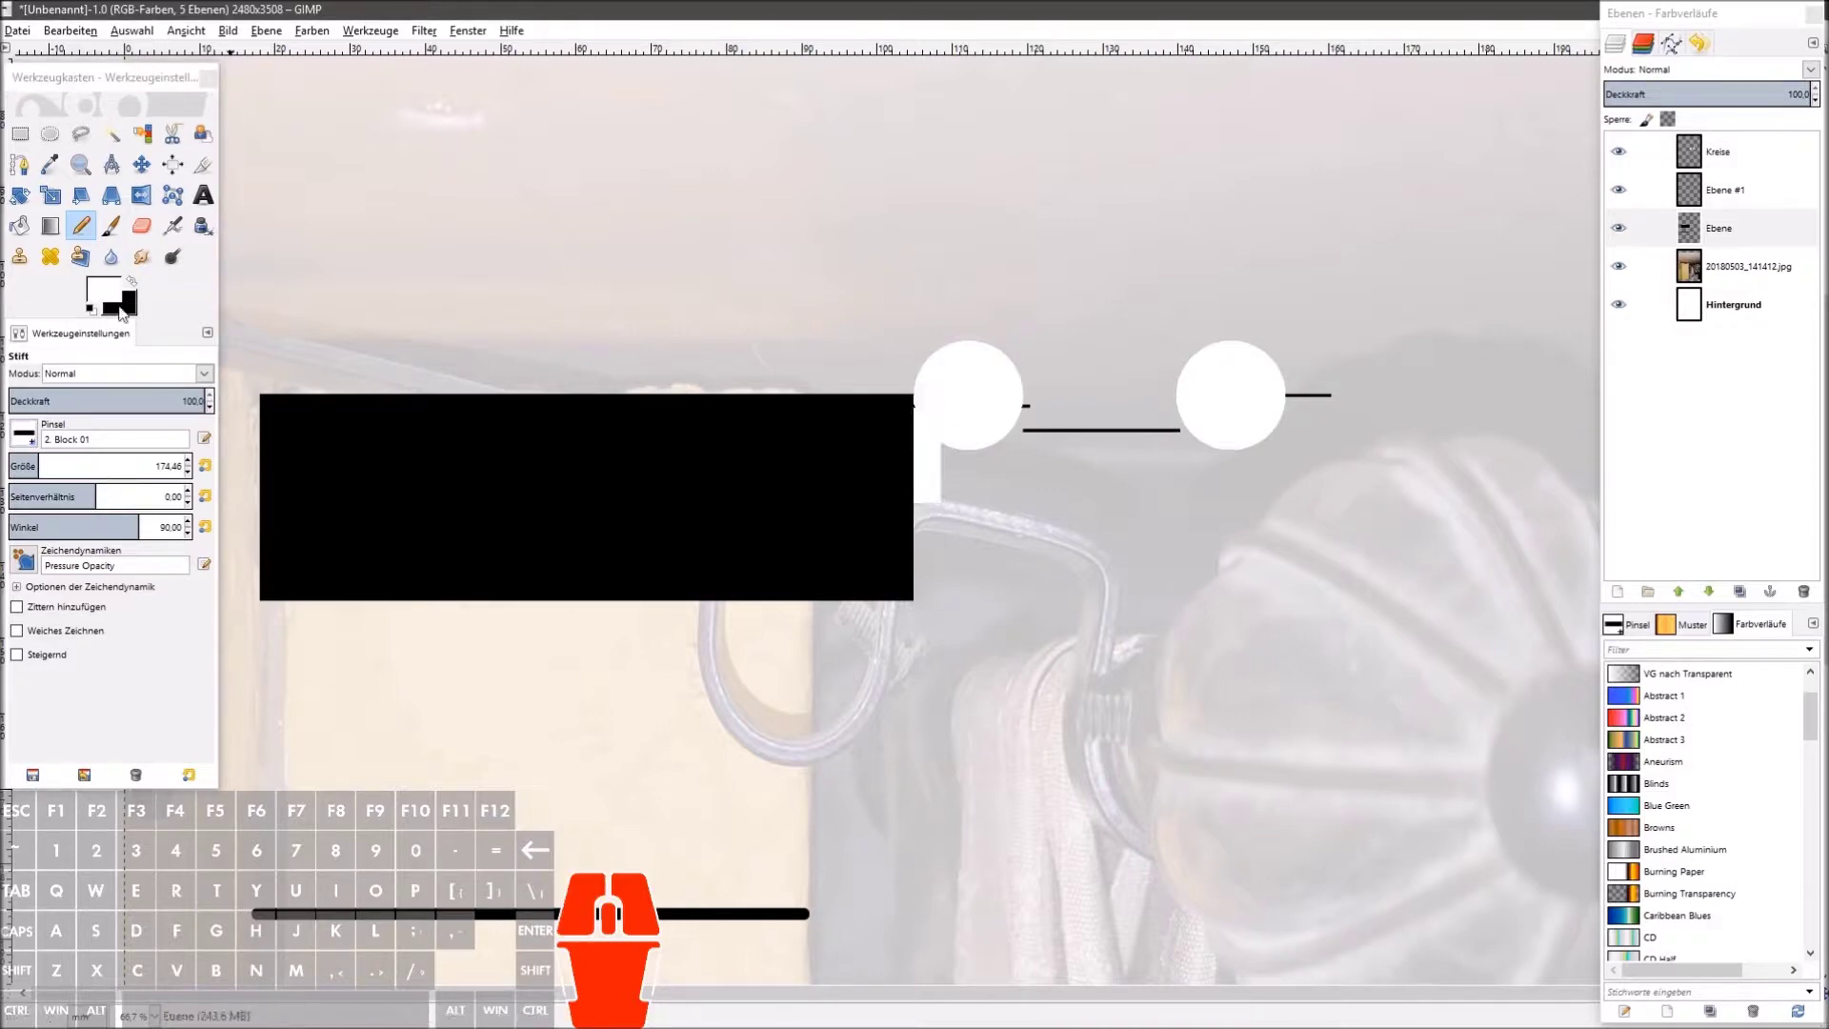
pyautogui.click(142, 288)
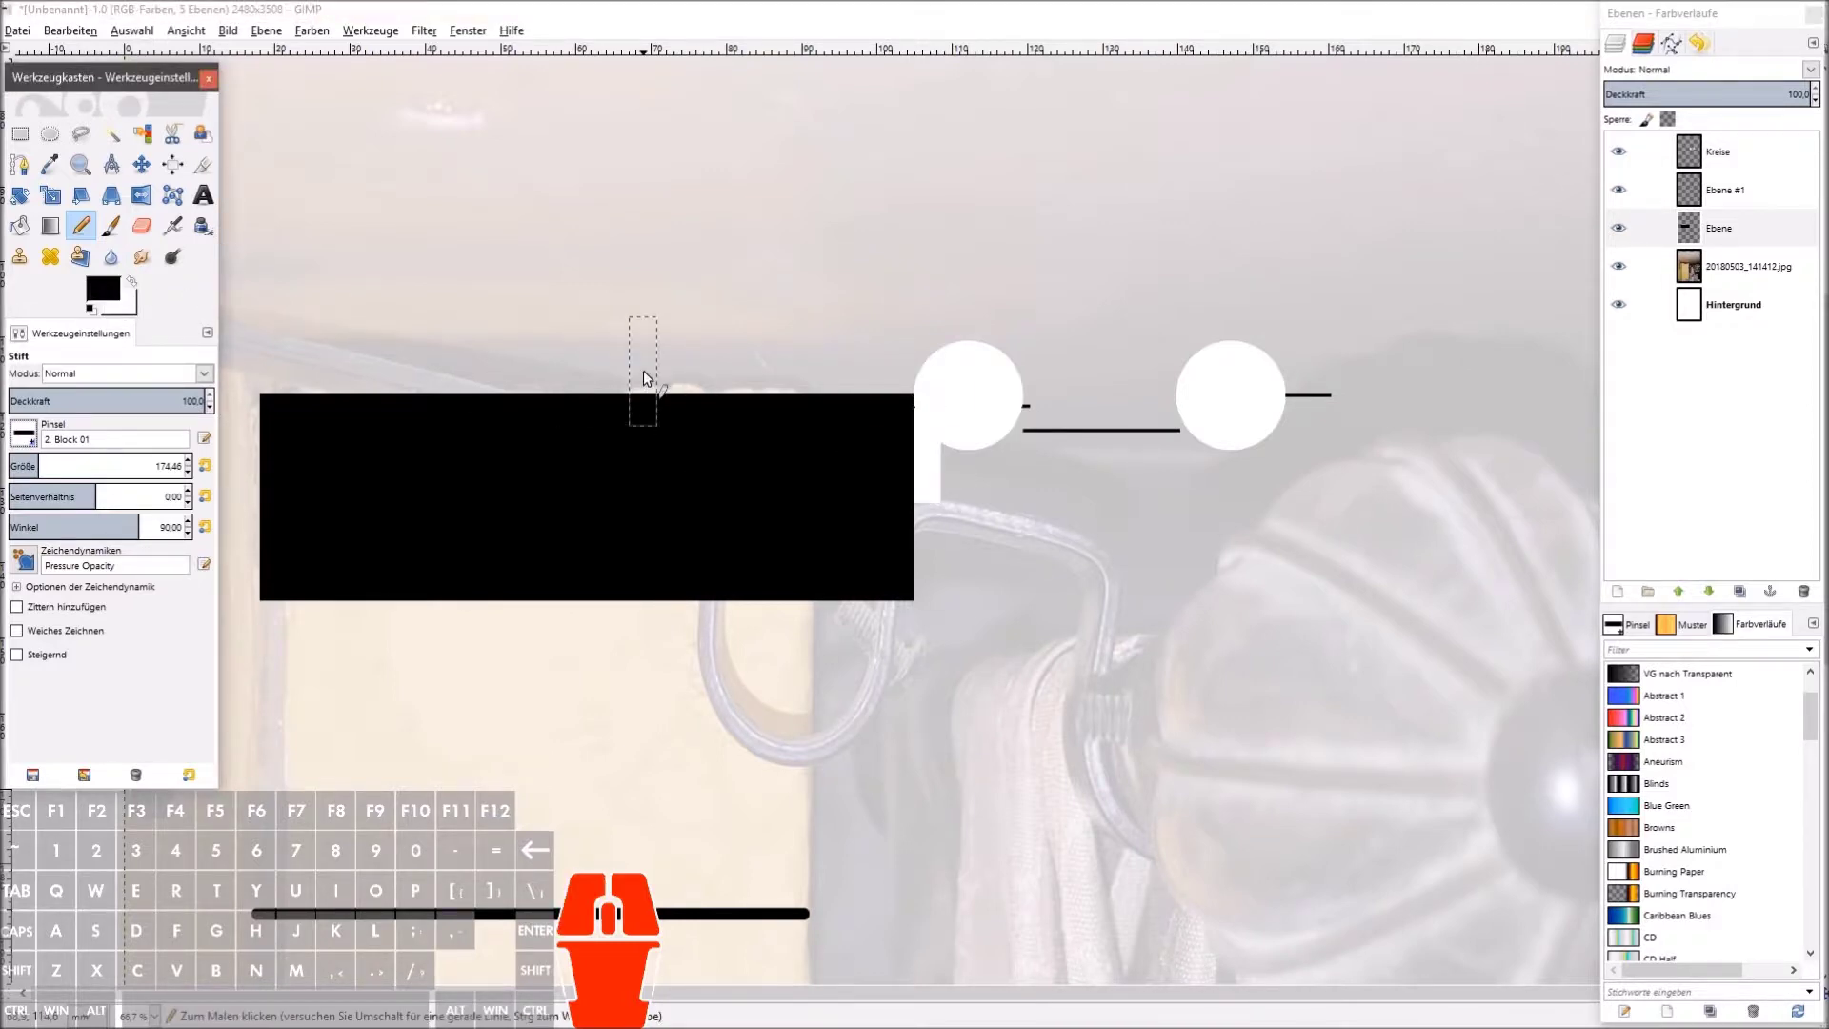
pyautogui.press('ctrl+z')
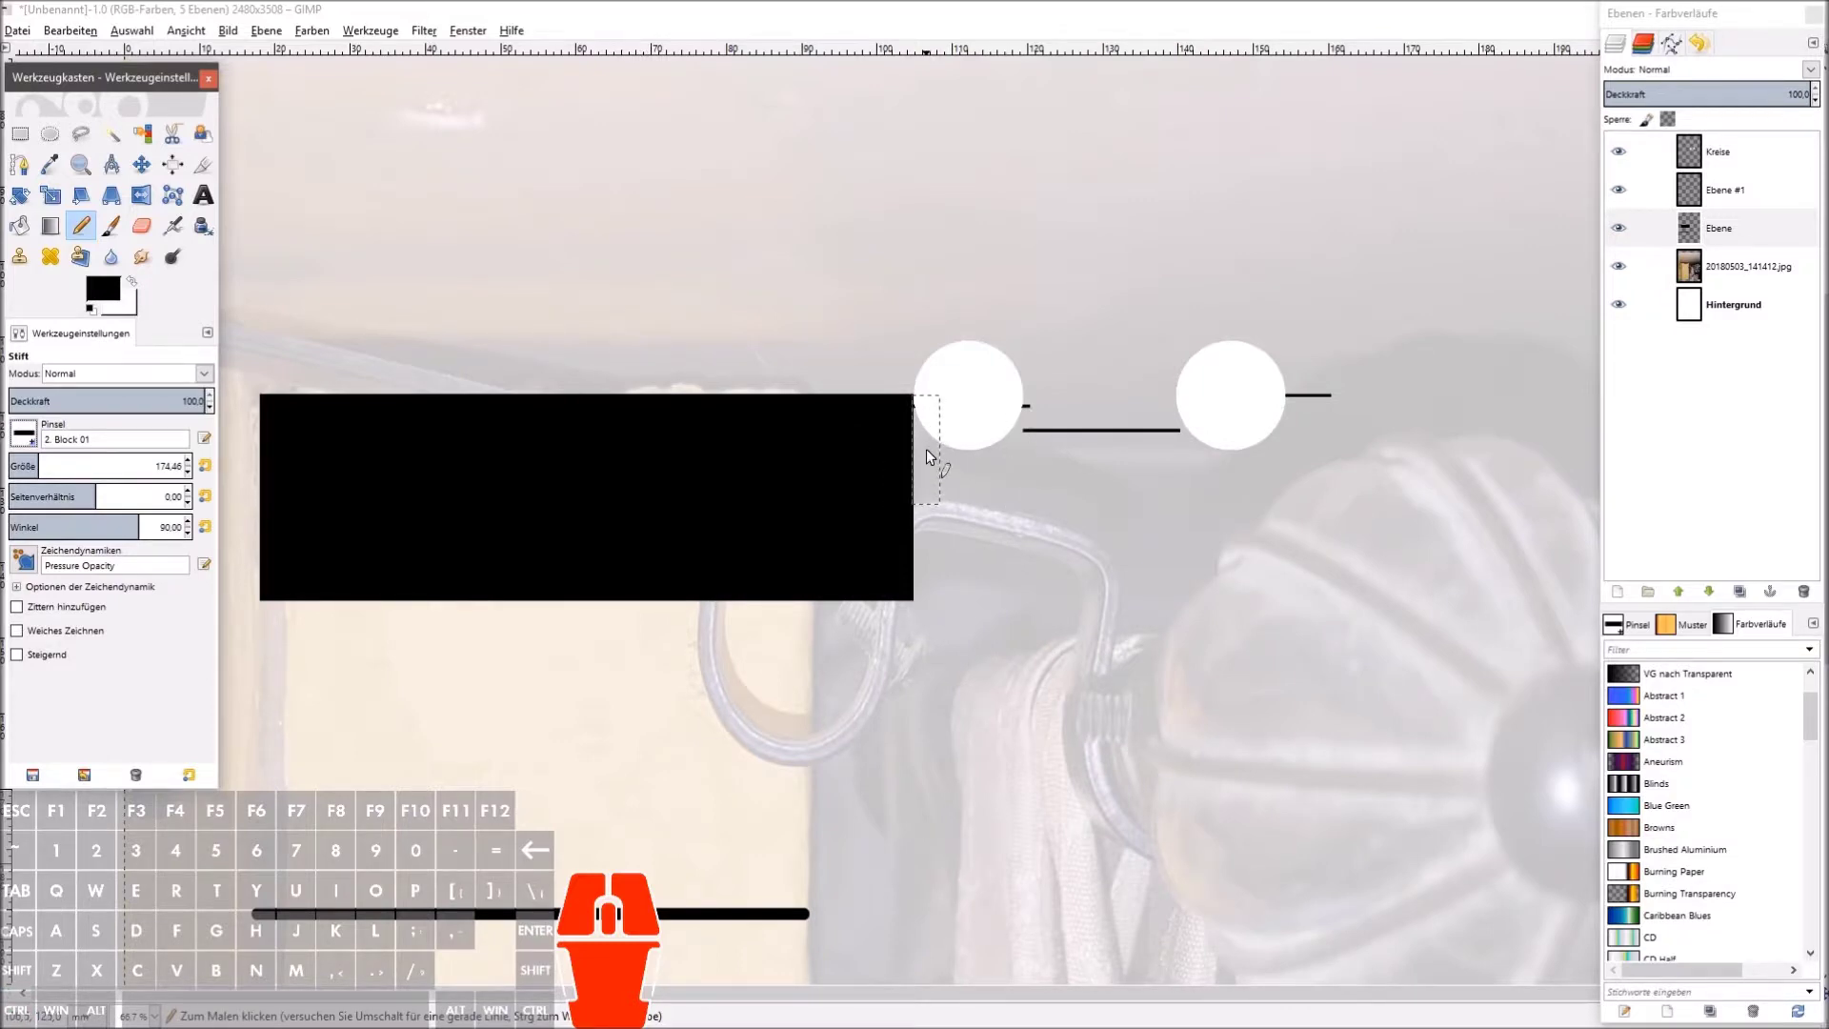
pyautogui.click(932, 456)
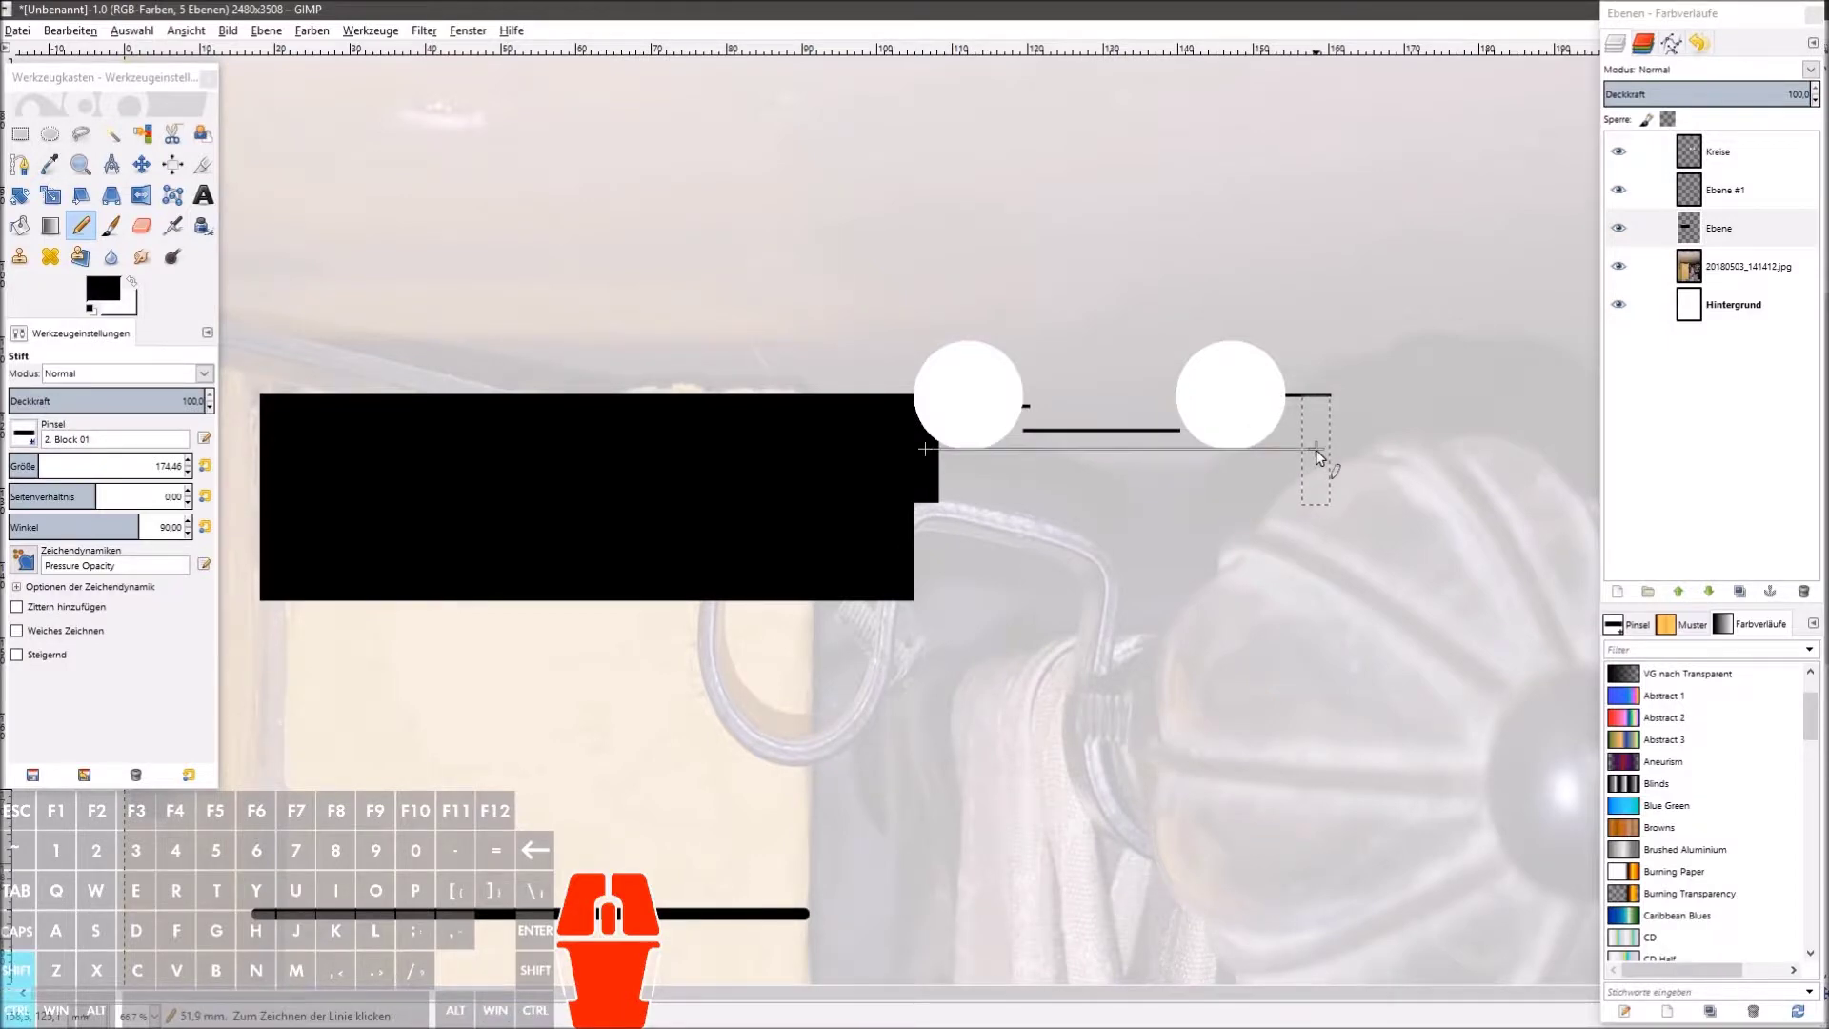
pyautogui.click(1322, 454)
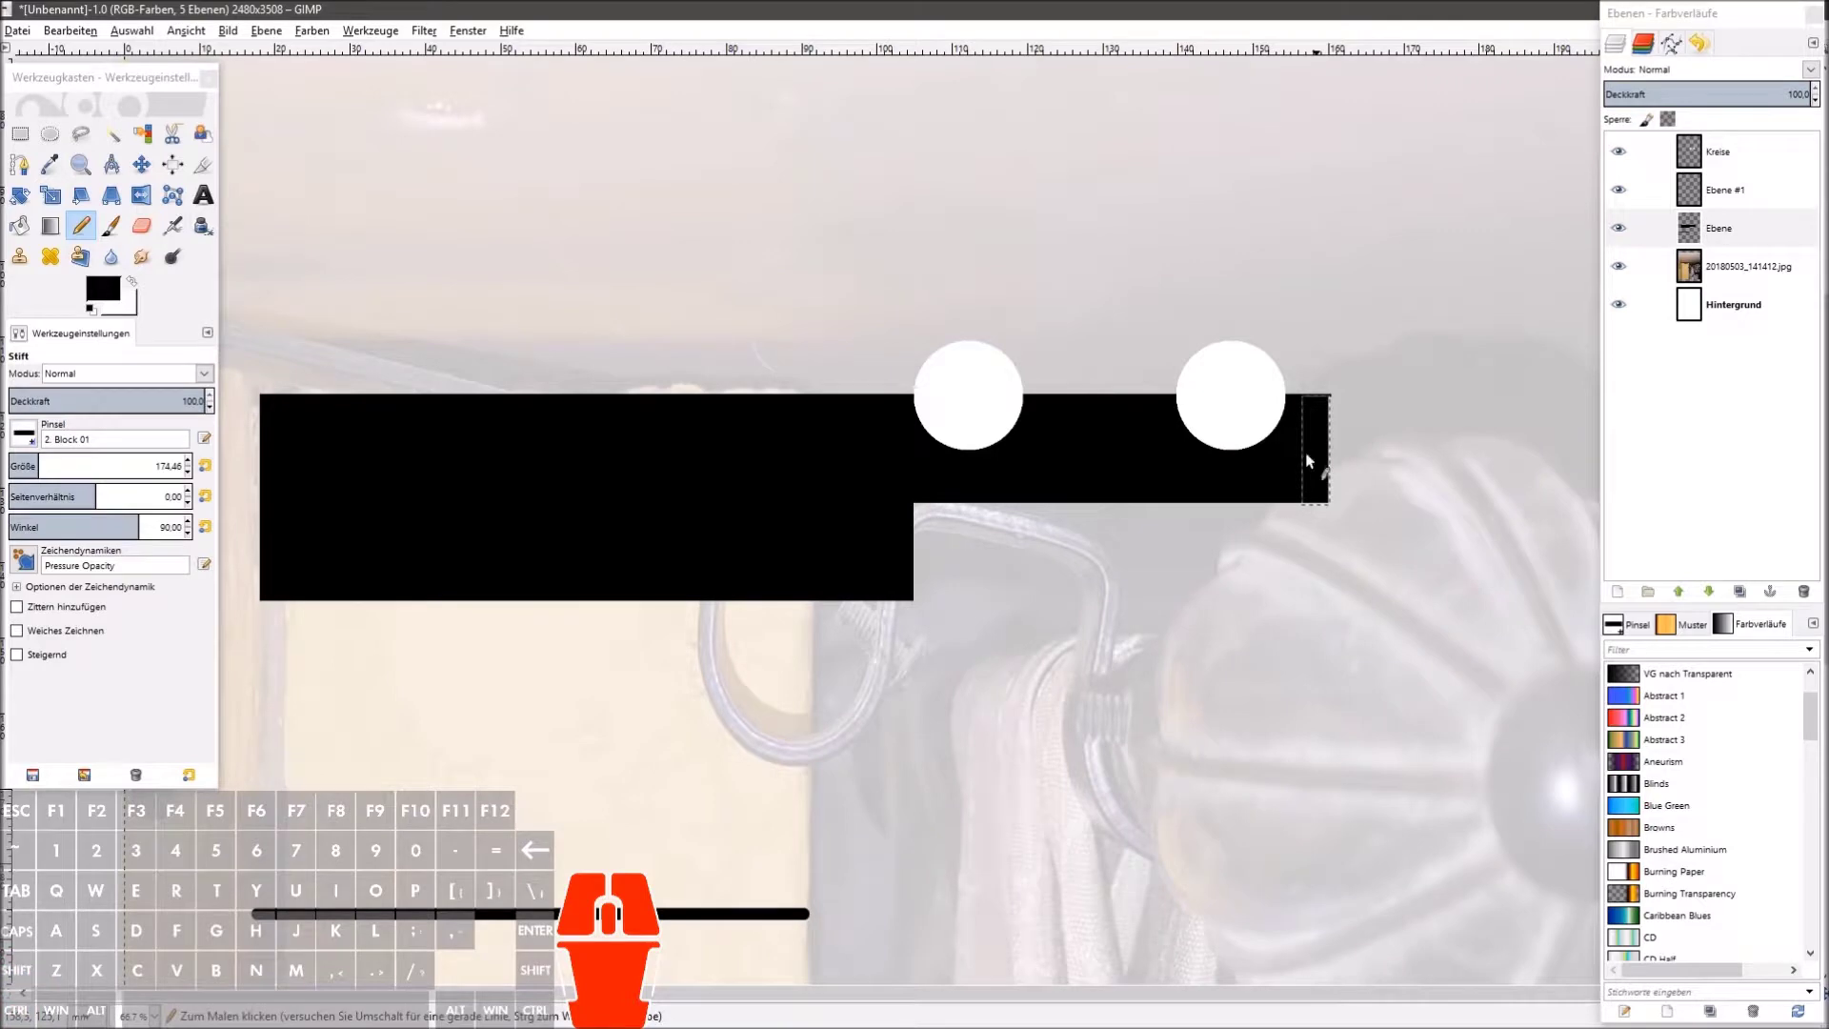
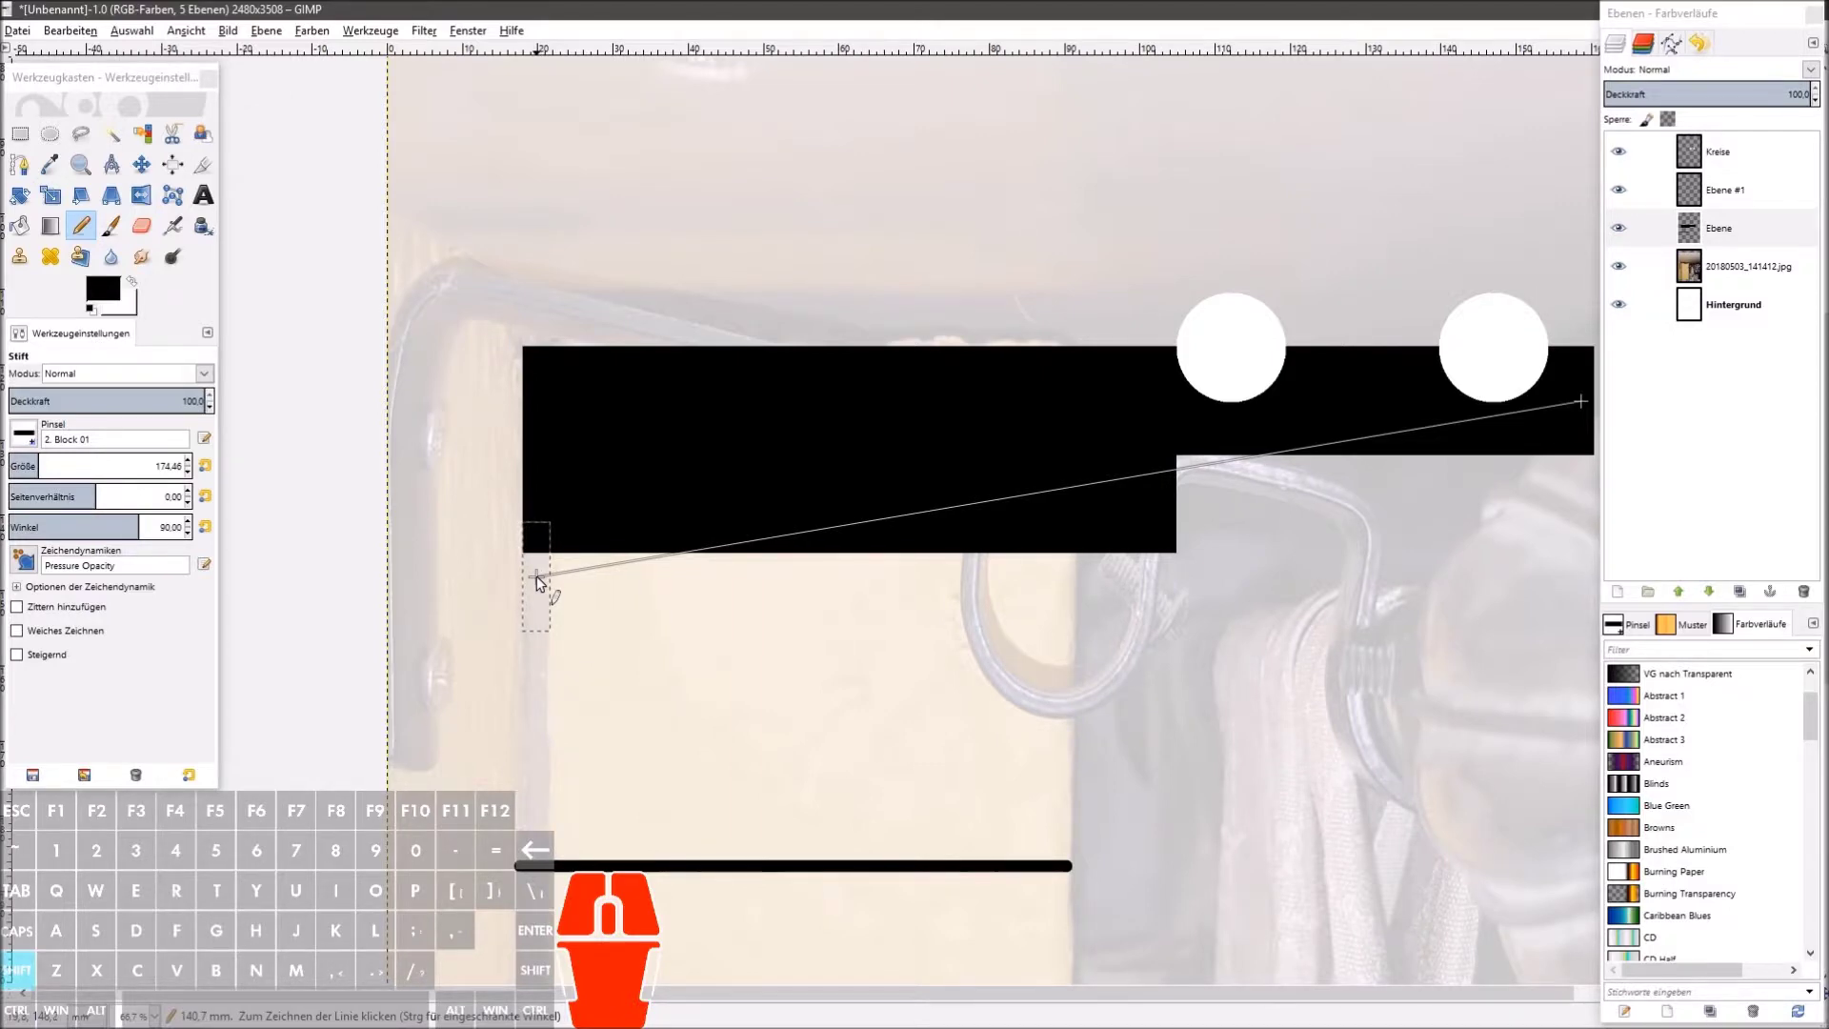
pyautogui.click(540, 581)
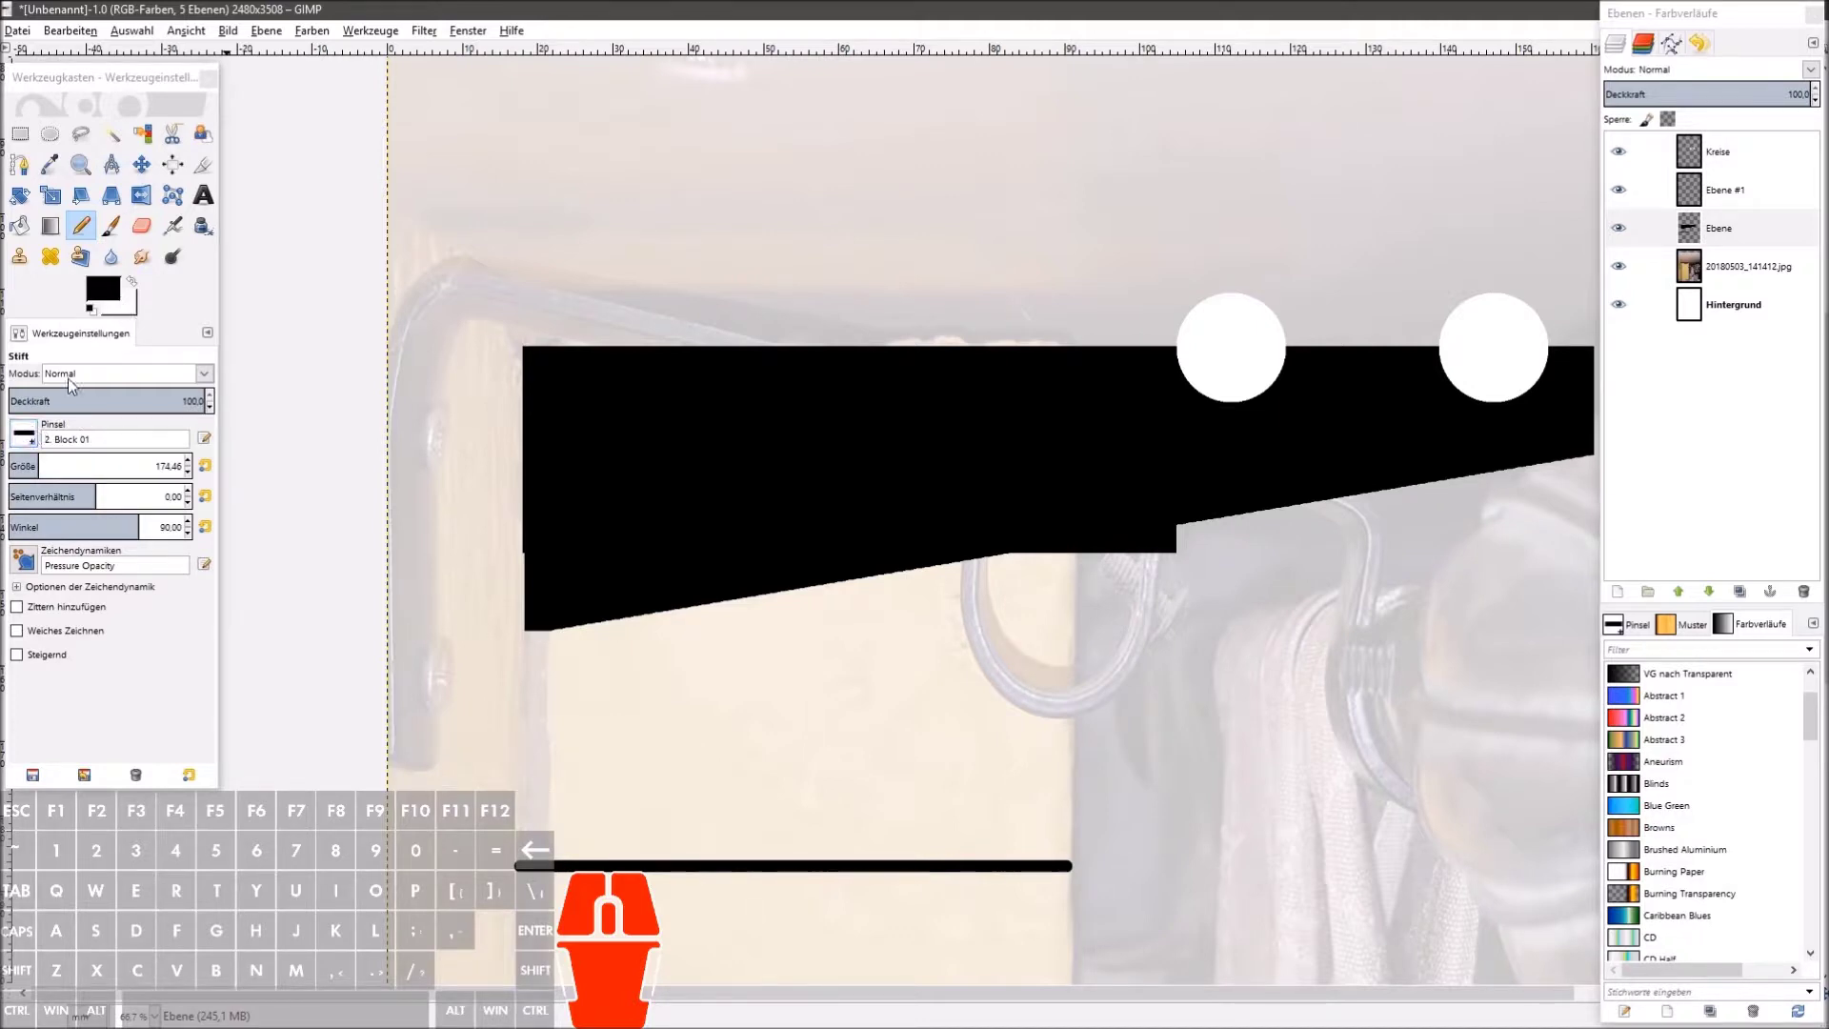
# Step: Erase straight strokes along the bottom edge so the small step becomes one diagonal
pyautogui.click(138, 228)
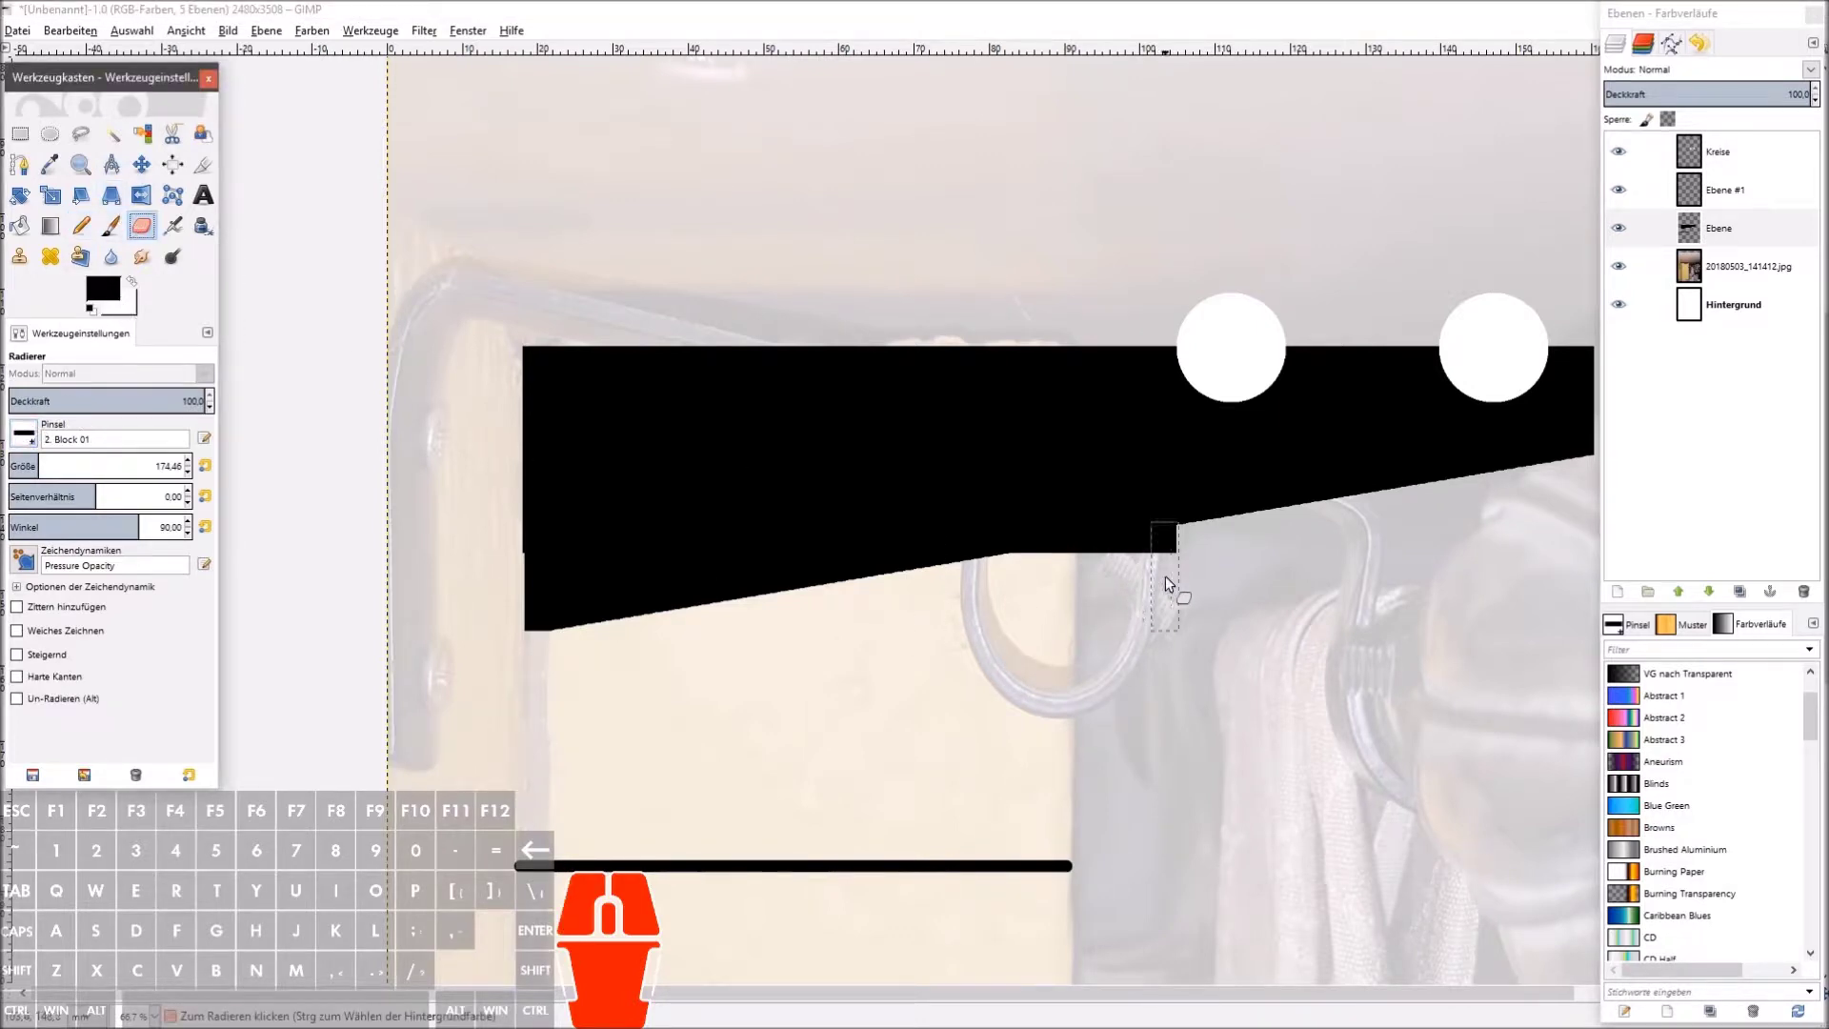
pyautogui.click(1196, 588)
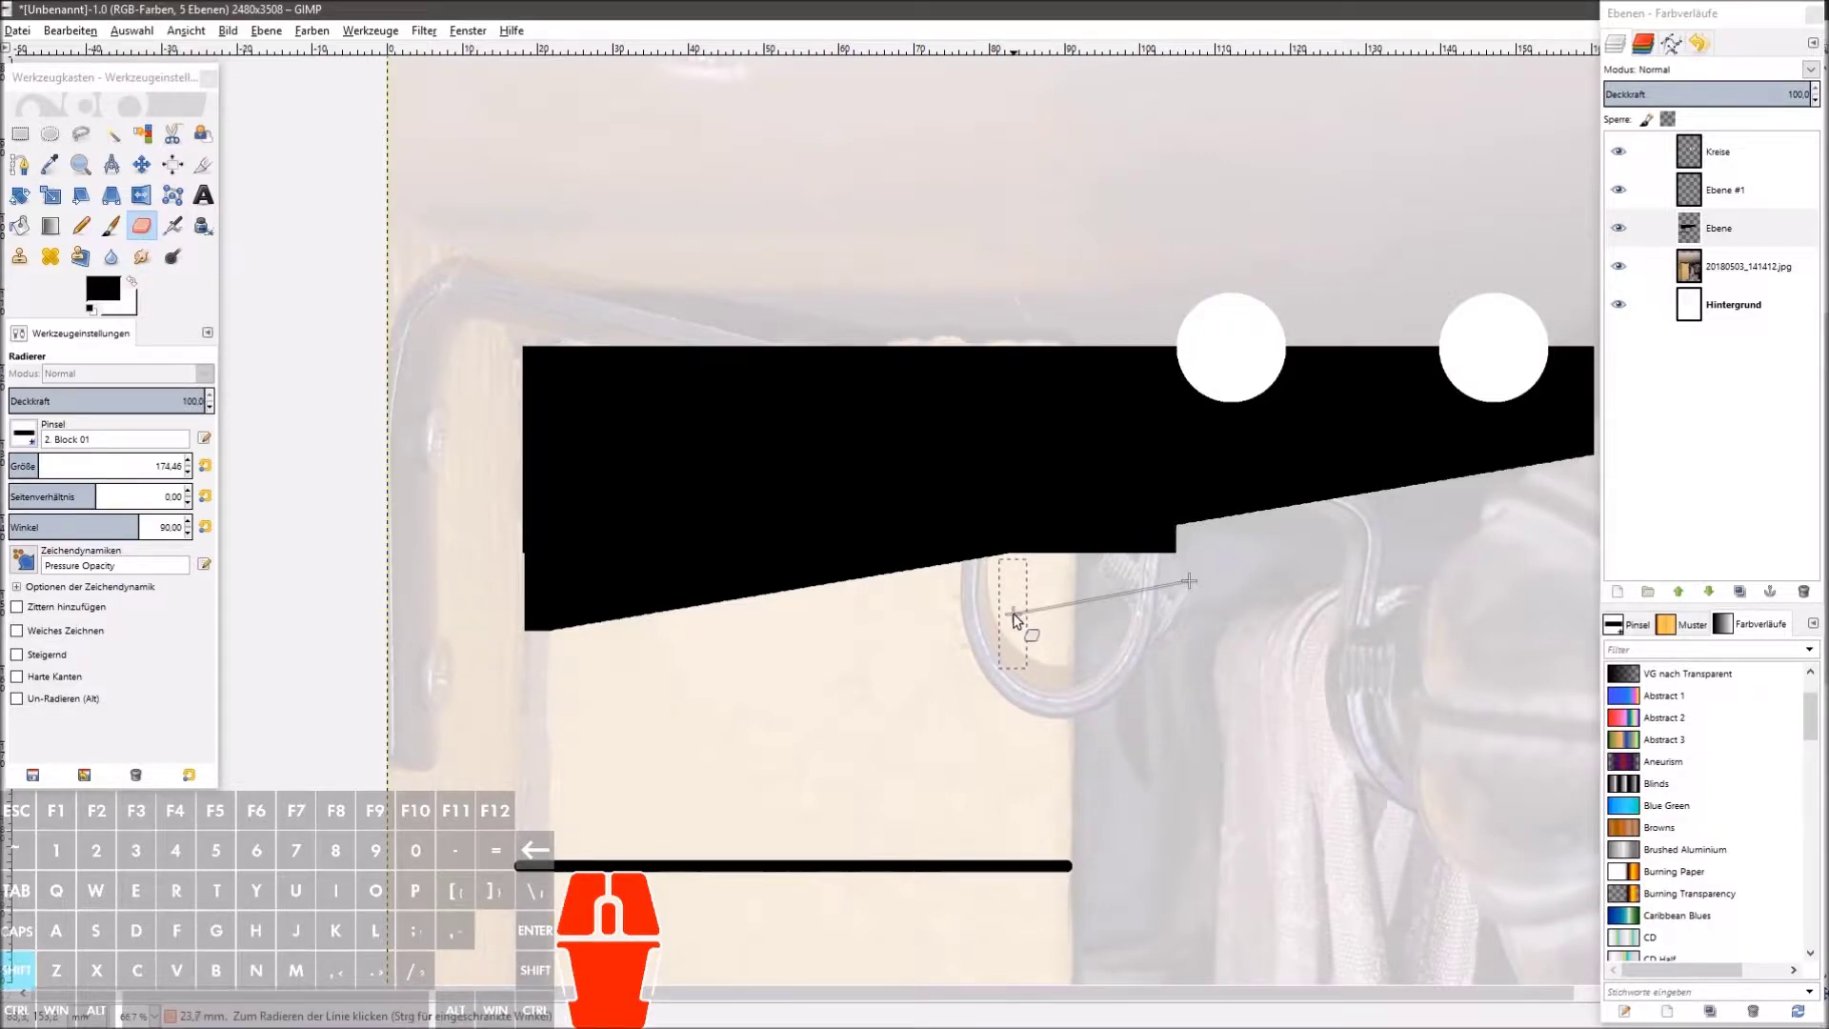
pyautogui.click(1008, 614)
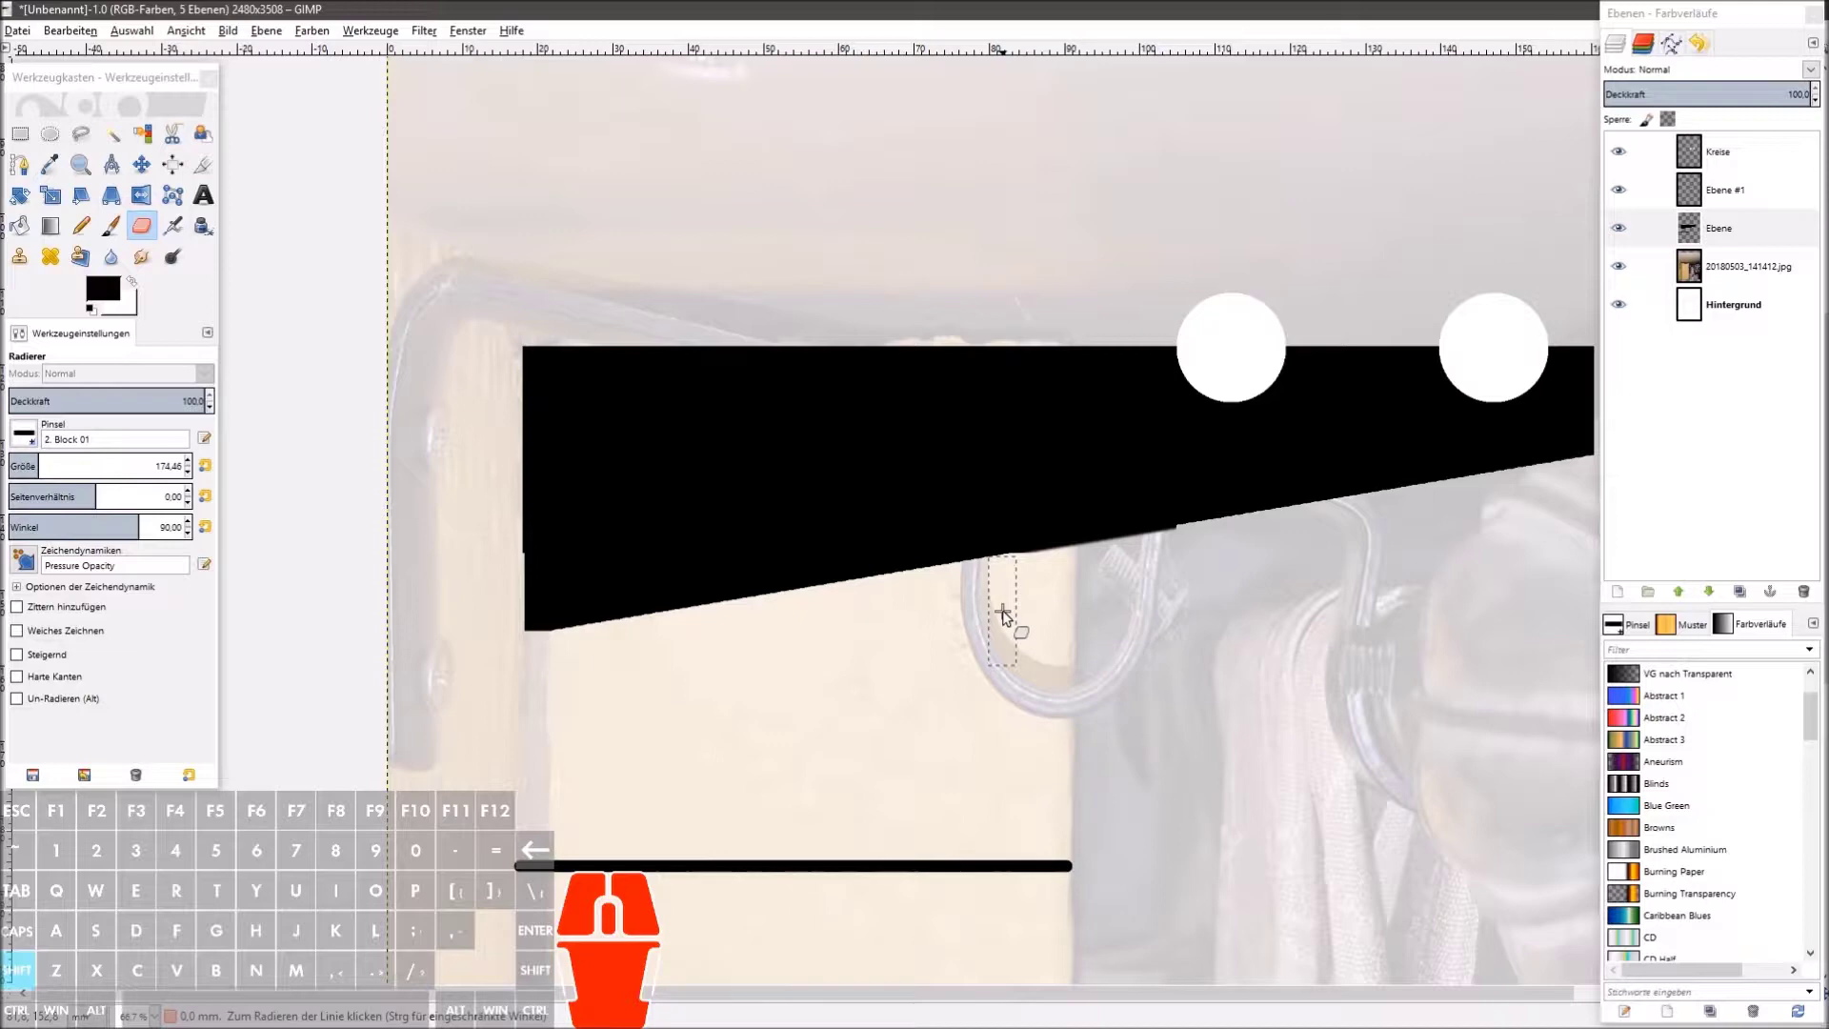
pyautogui.click(1004, 613)
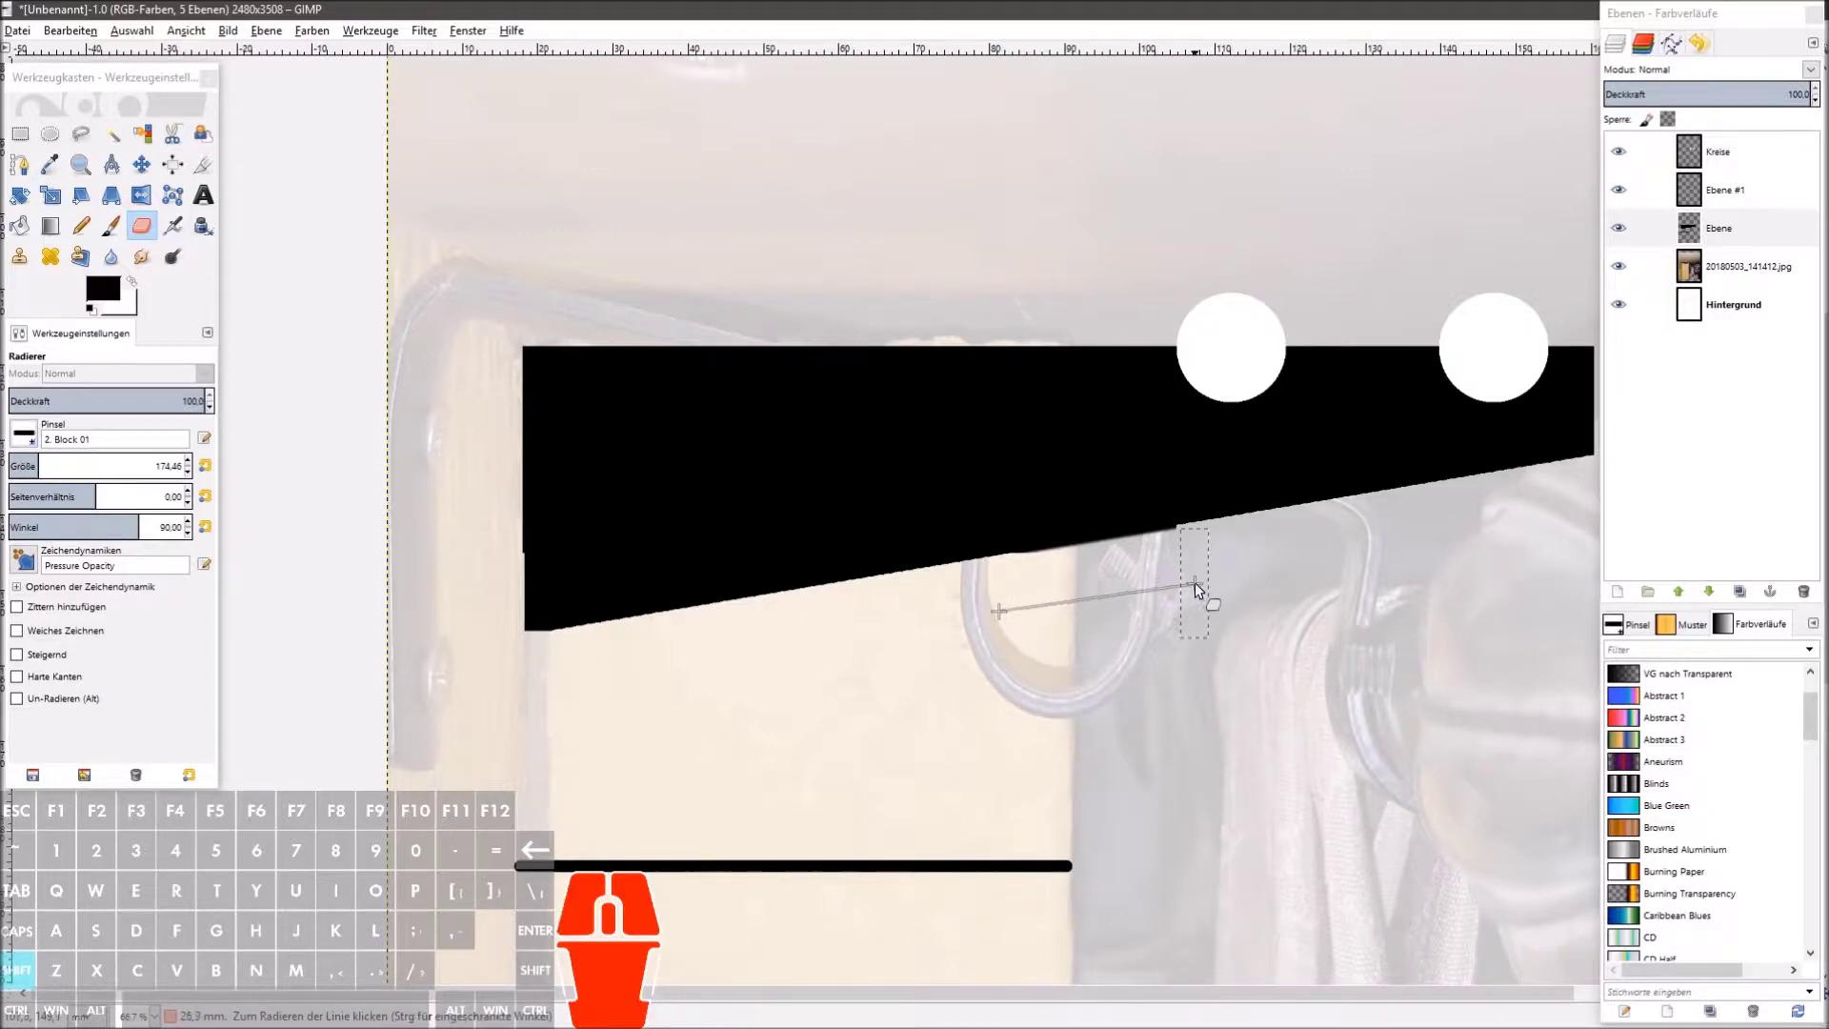
pyautogui.click(1196, 582)
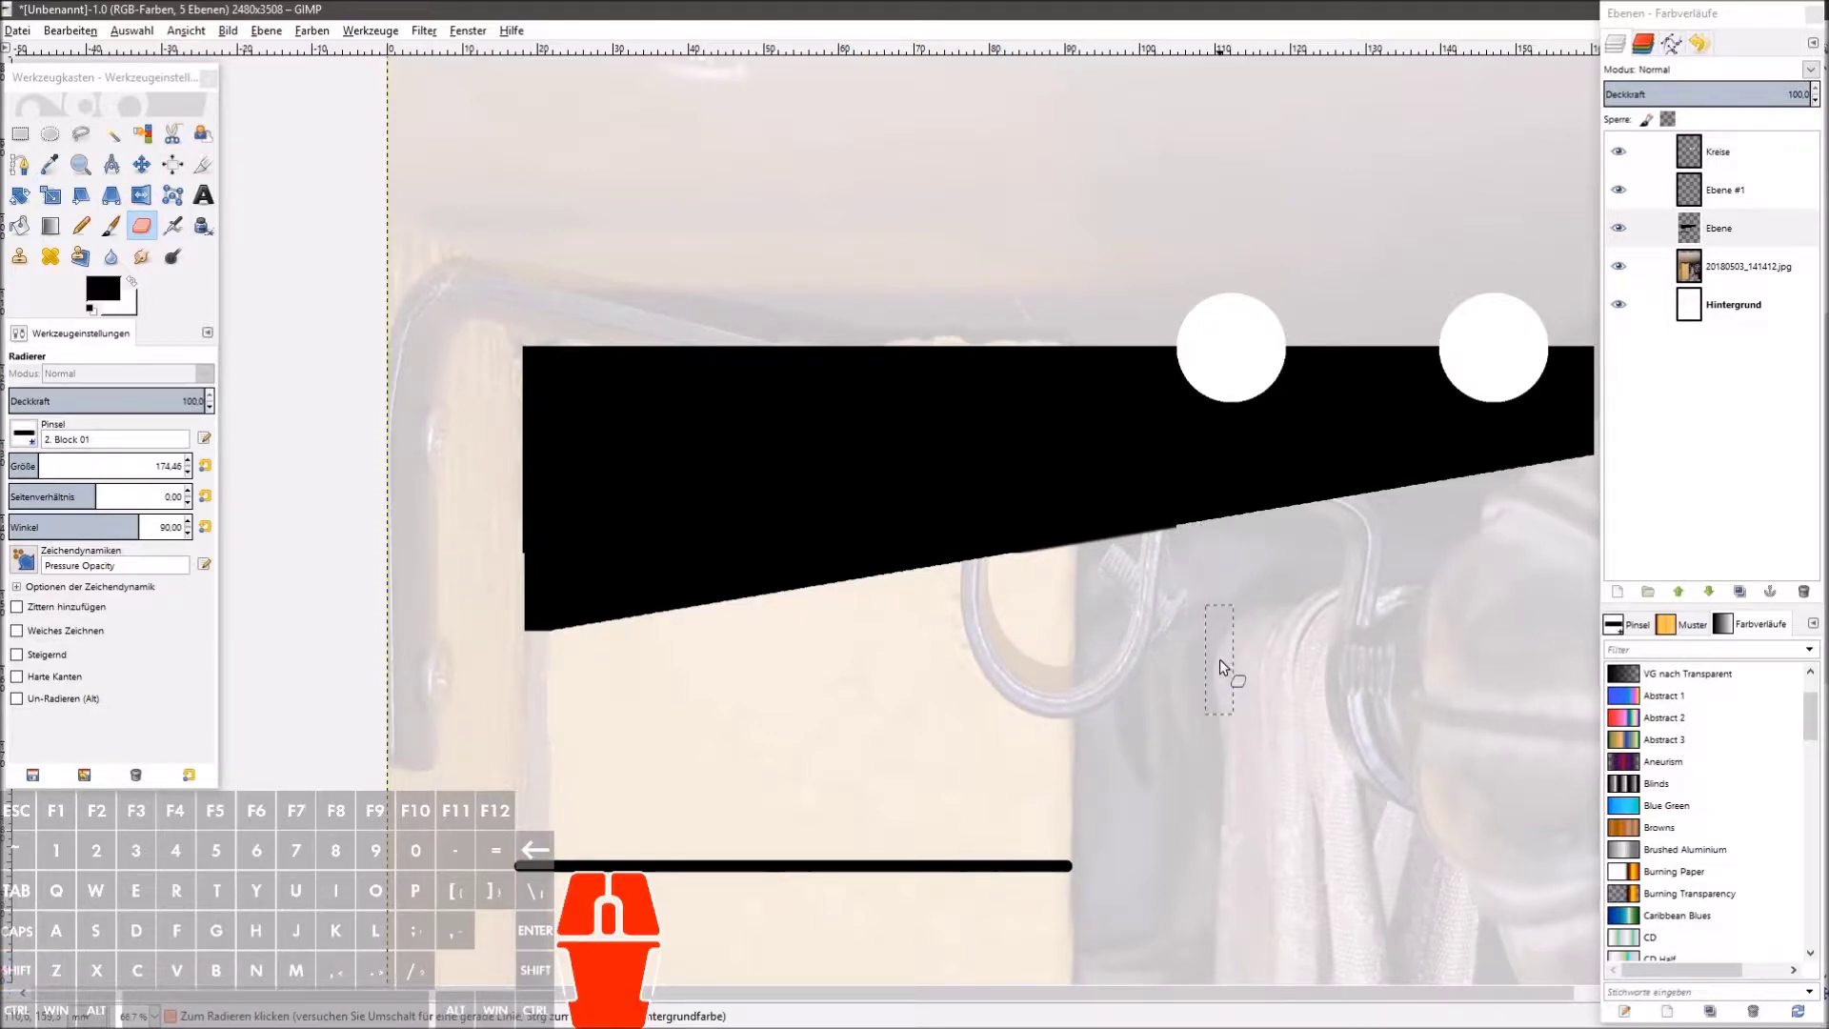
# Step: Zoom out over the whole bracket and make the Kreise layer active
pyautogui.press('space')
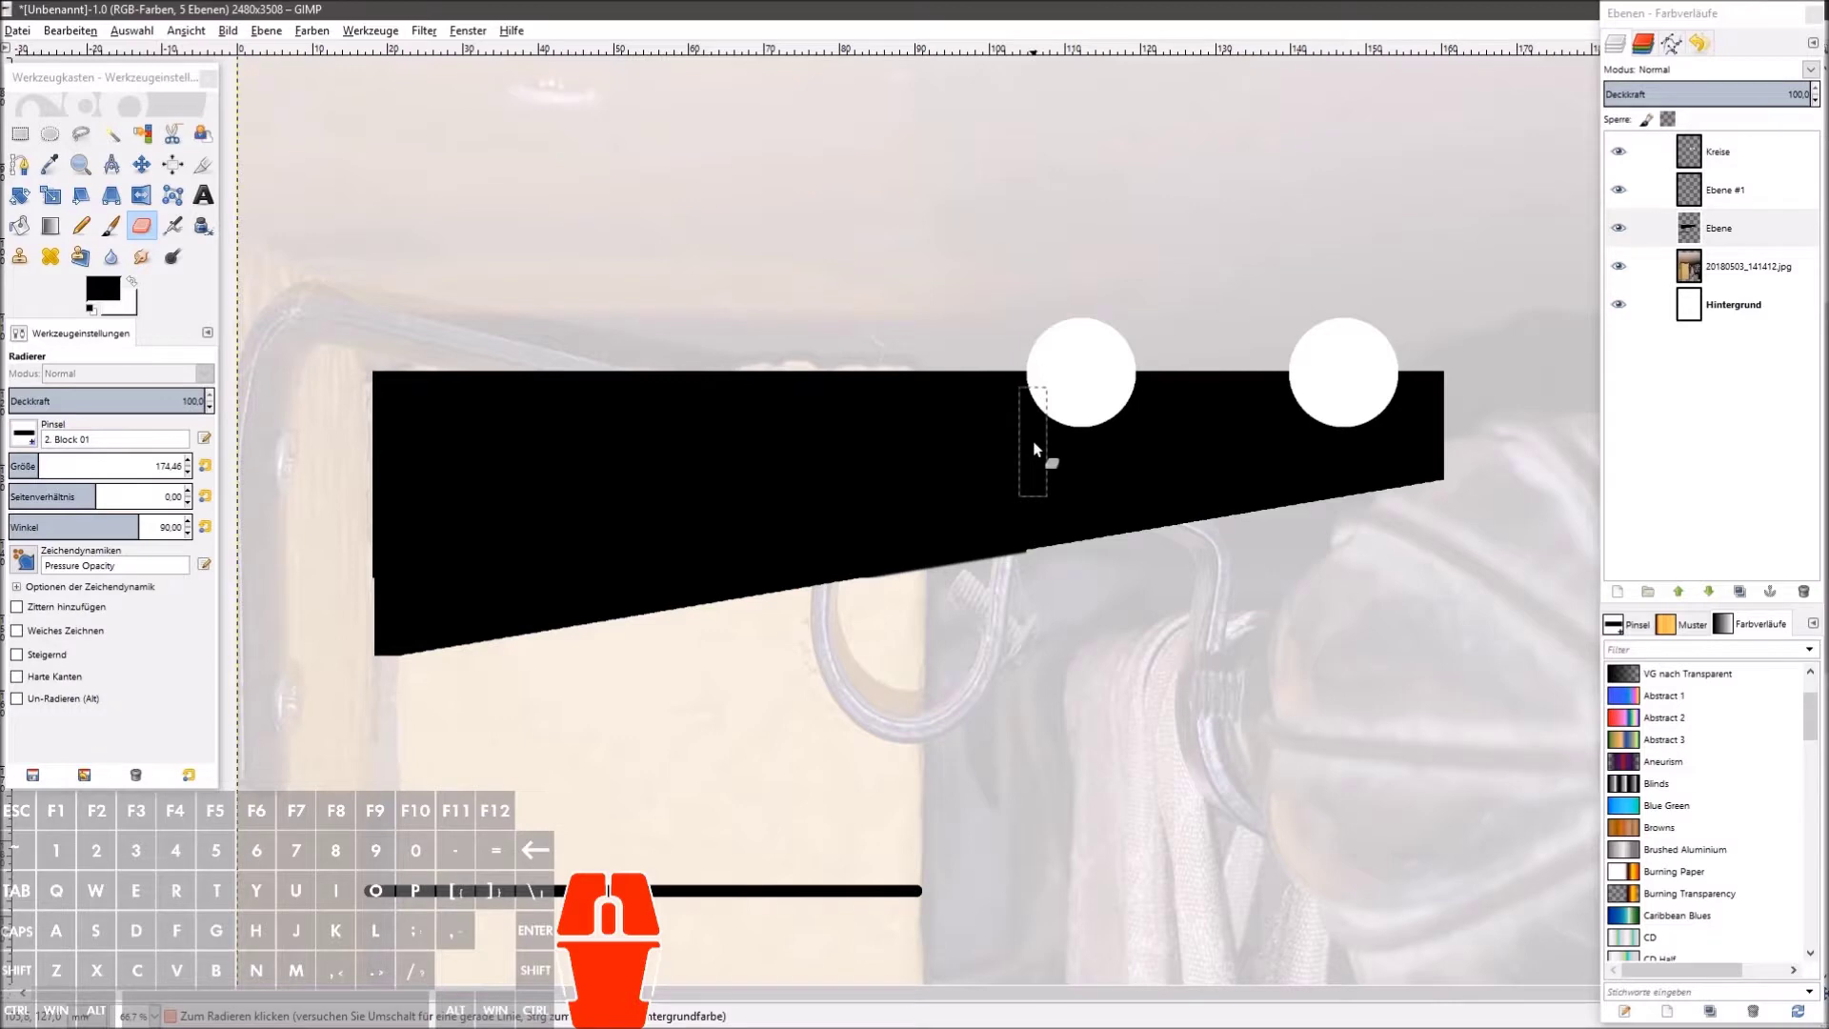
pyautogui.click(1734, 155)
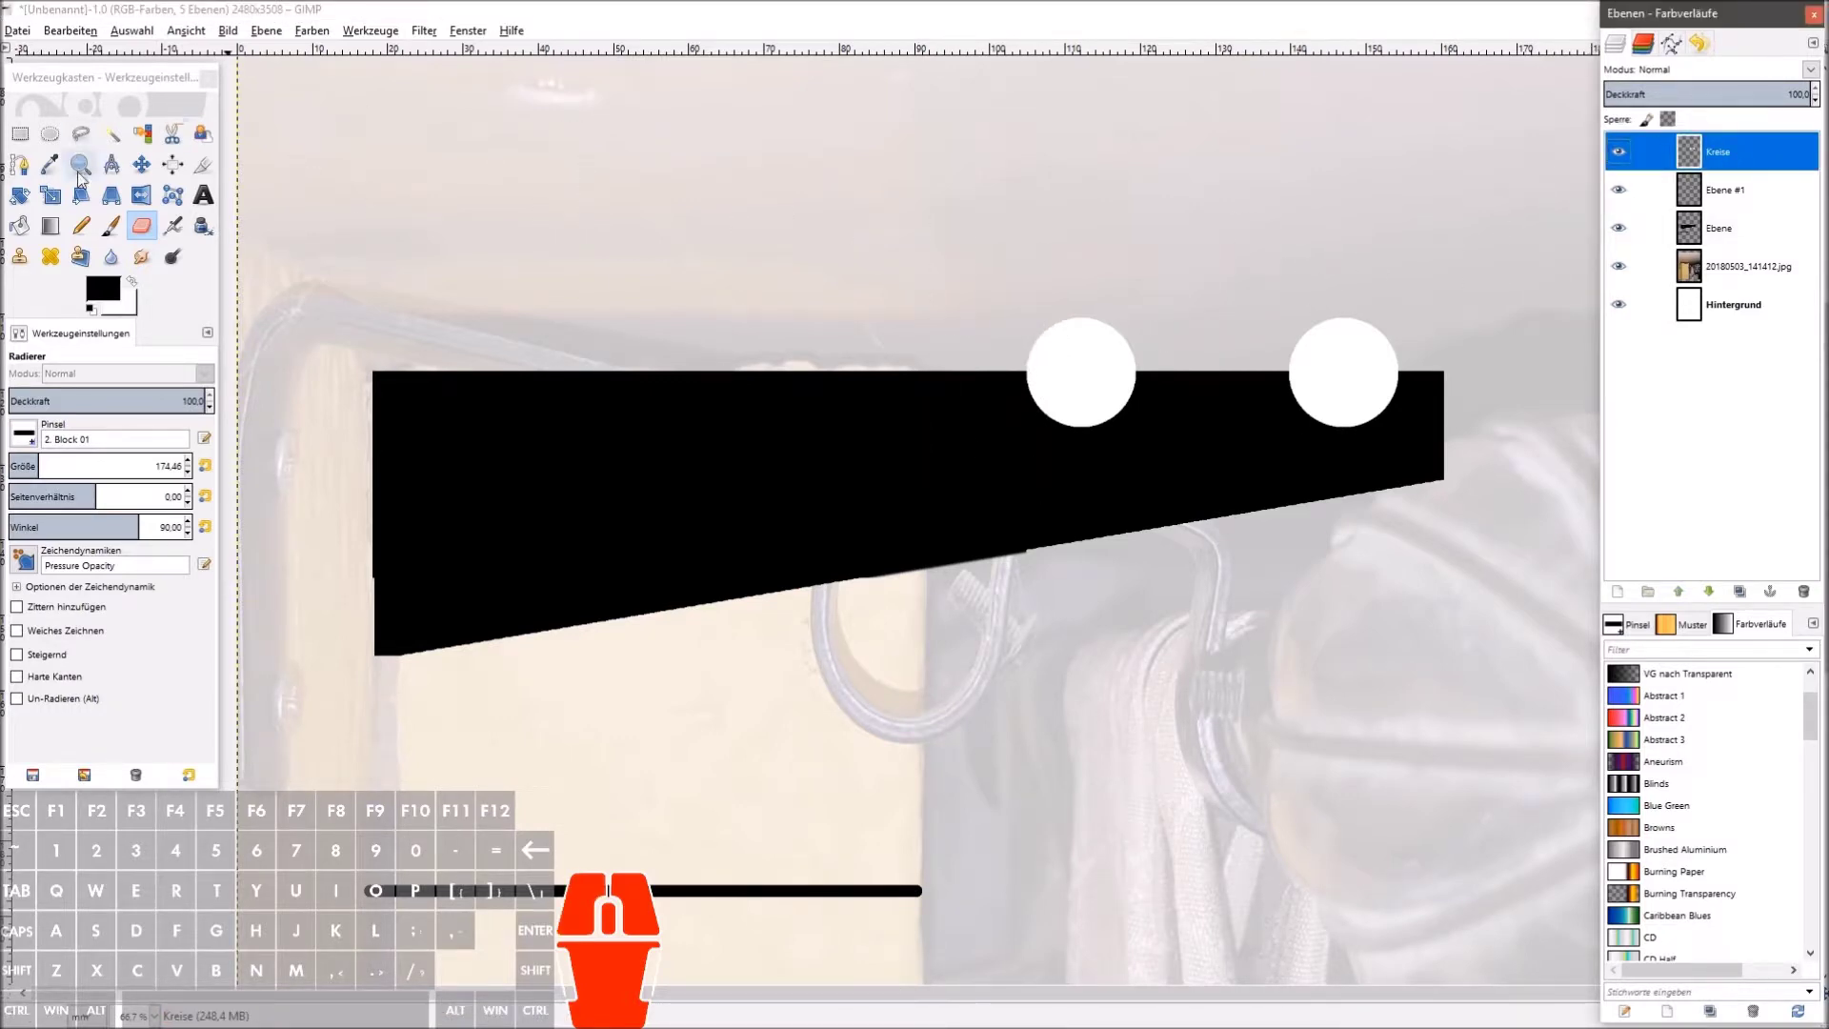
# Step: Fuzzy-select each white circle on Kreise and delete it from the Ebene bracket as a round notch
pyautogui.click(128, 150)
pyautogui.click(1092, 376)
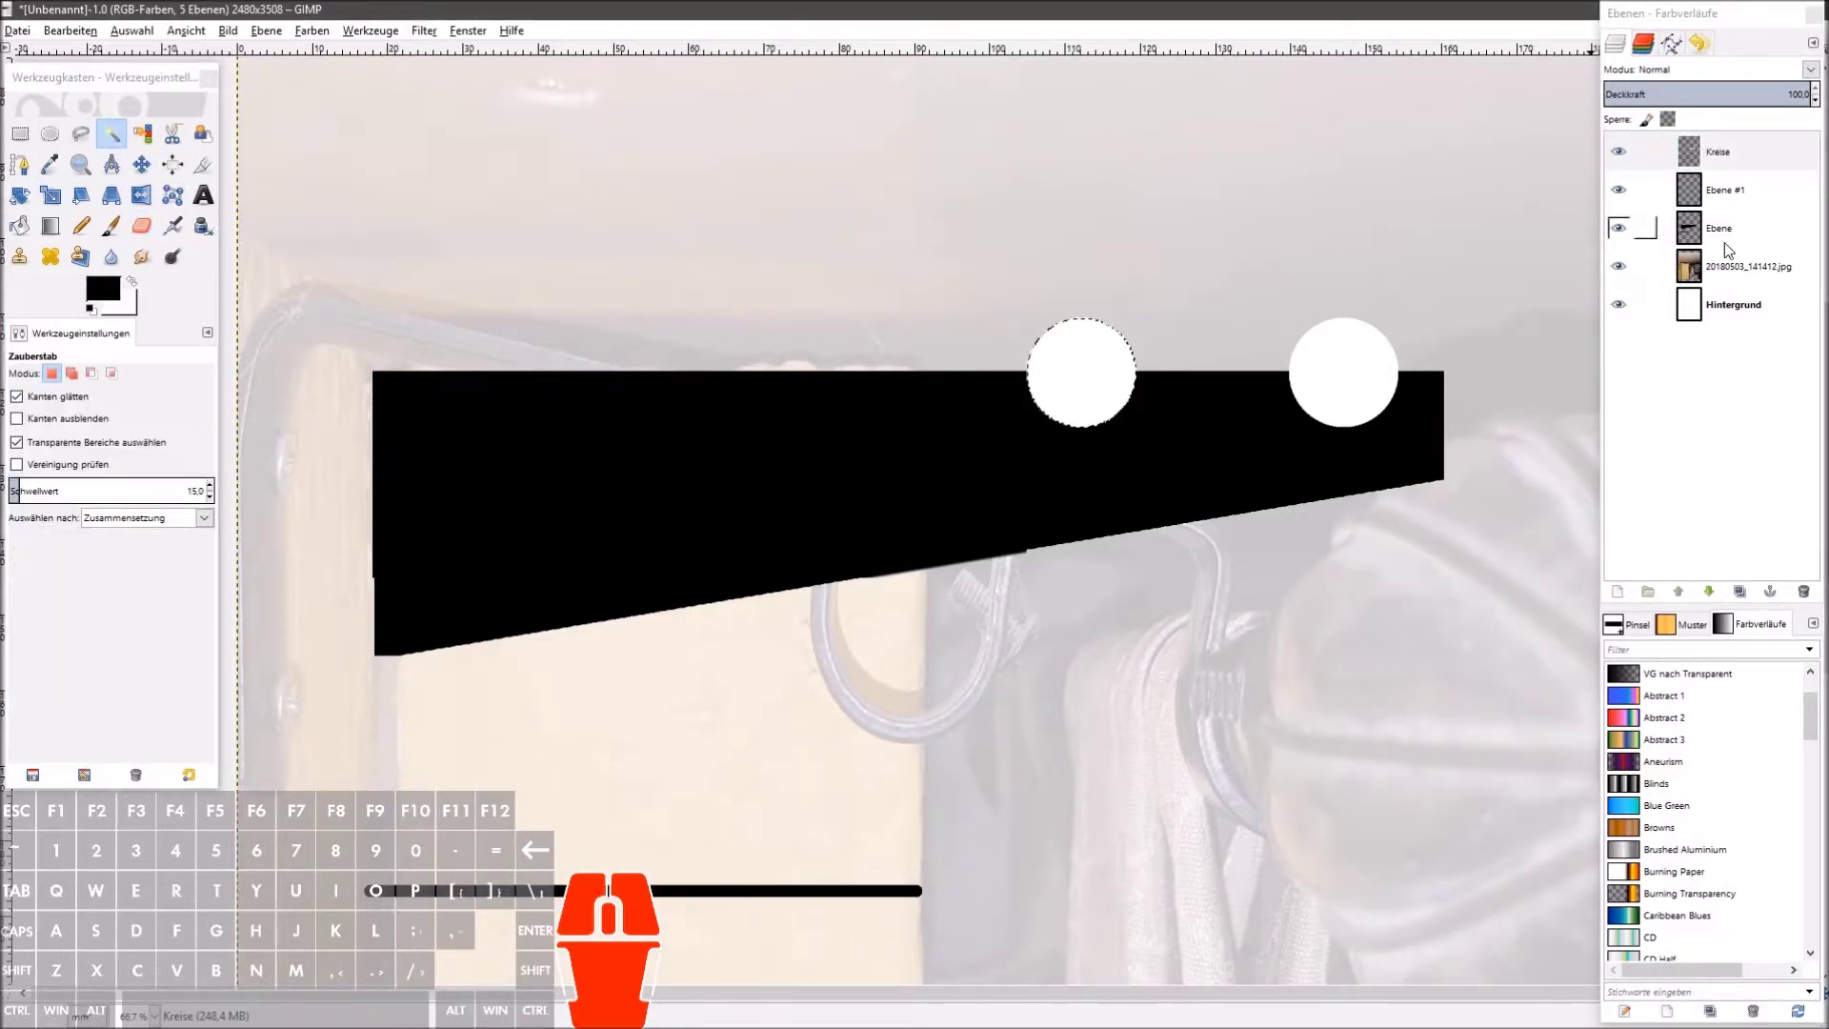
pyautogui.click(1732, 243)
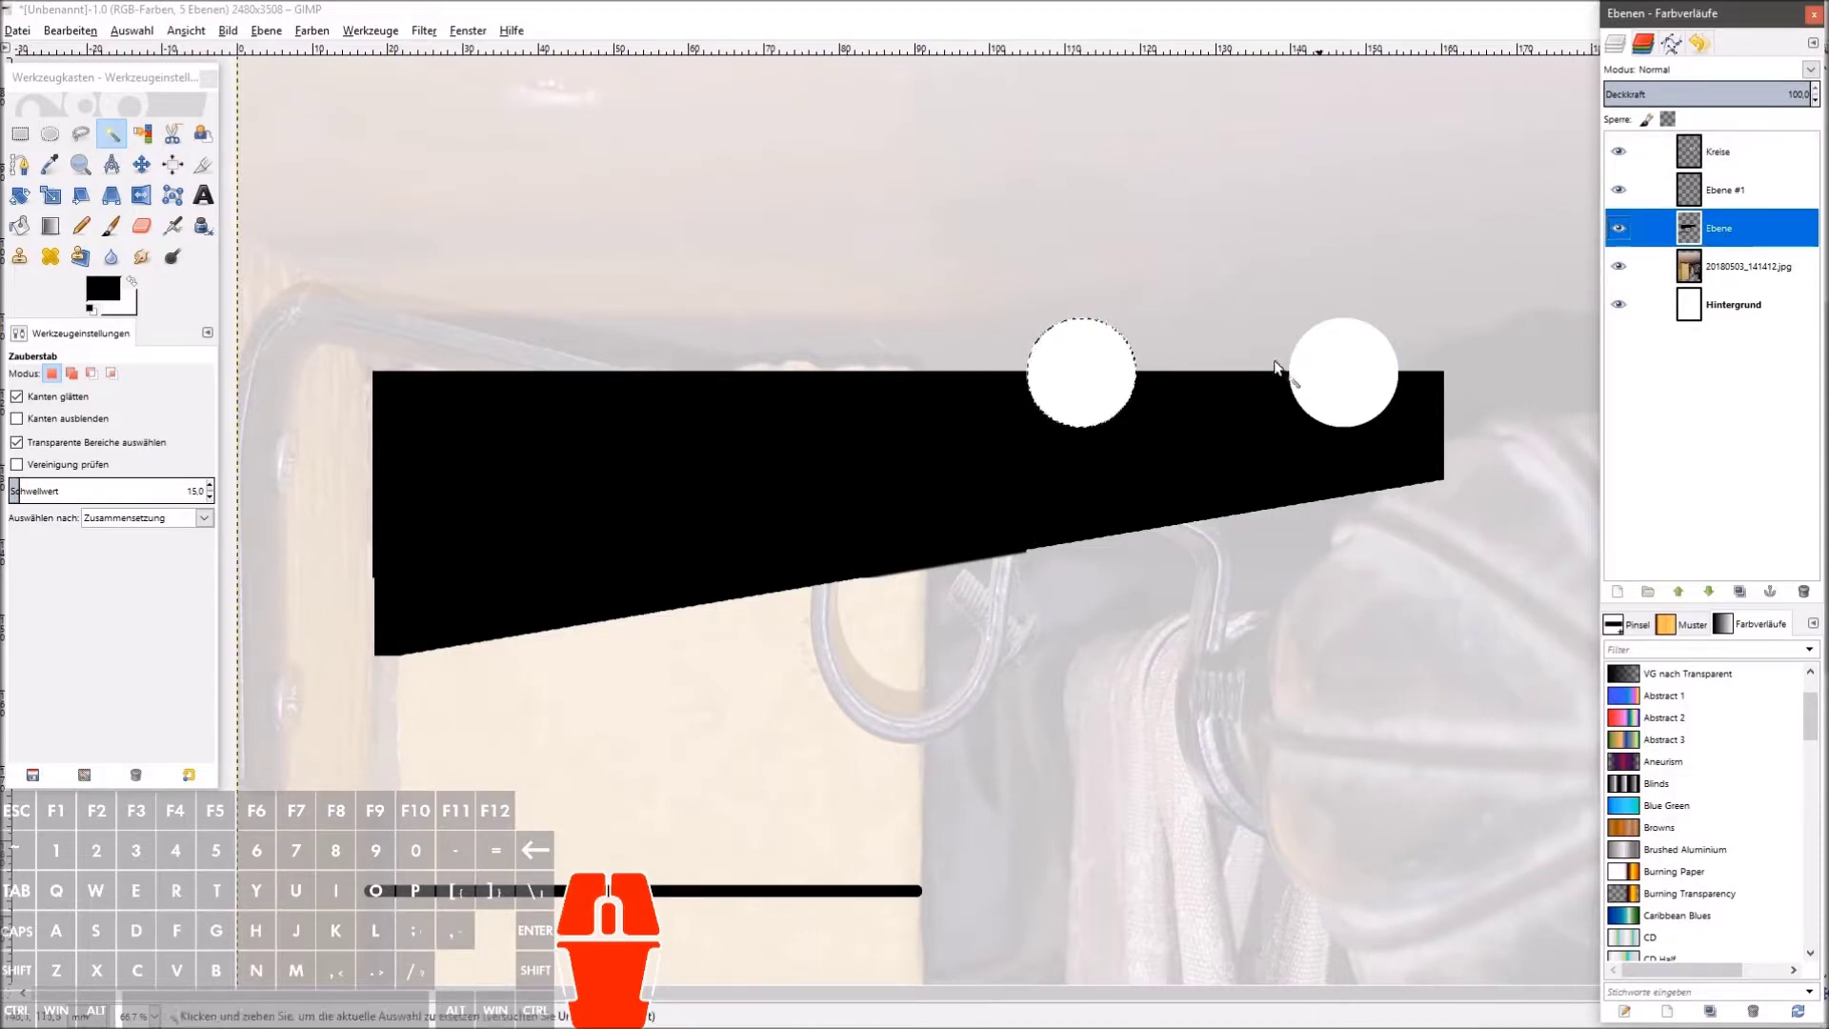
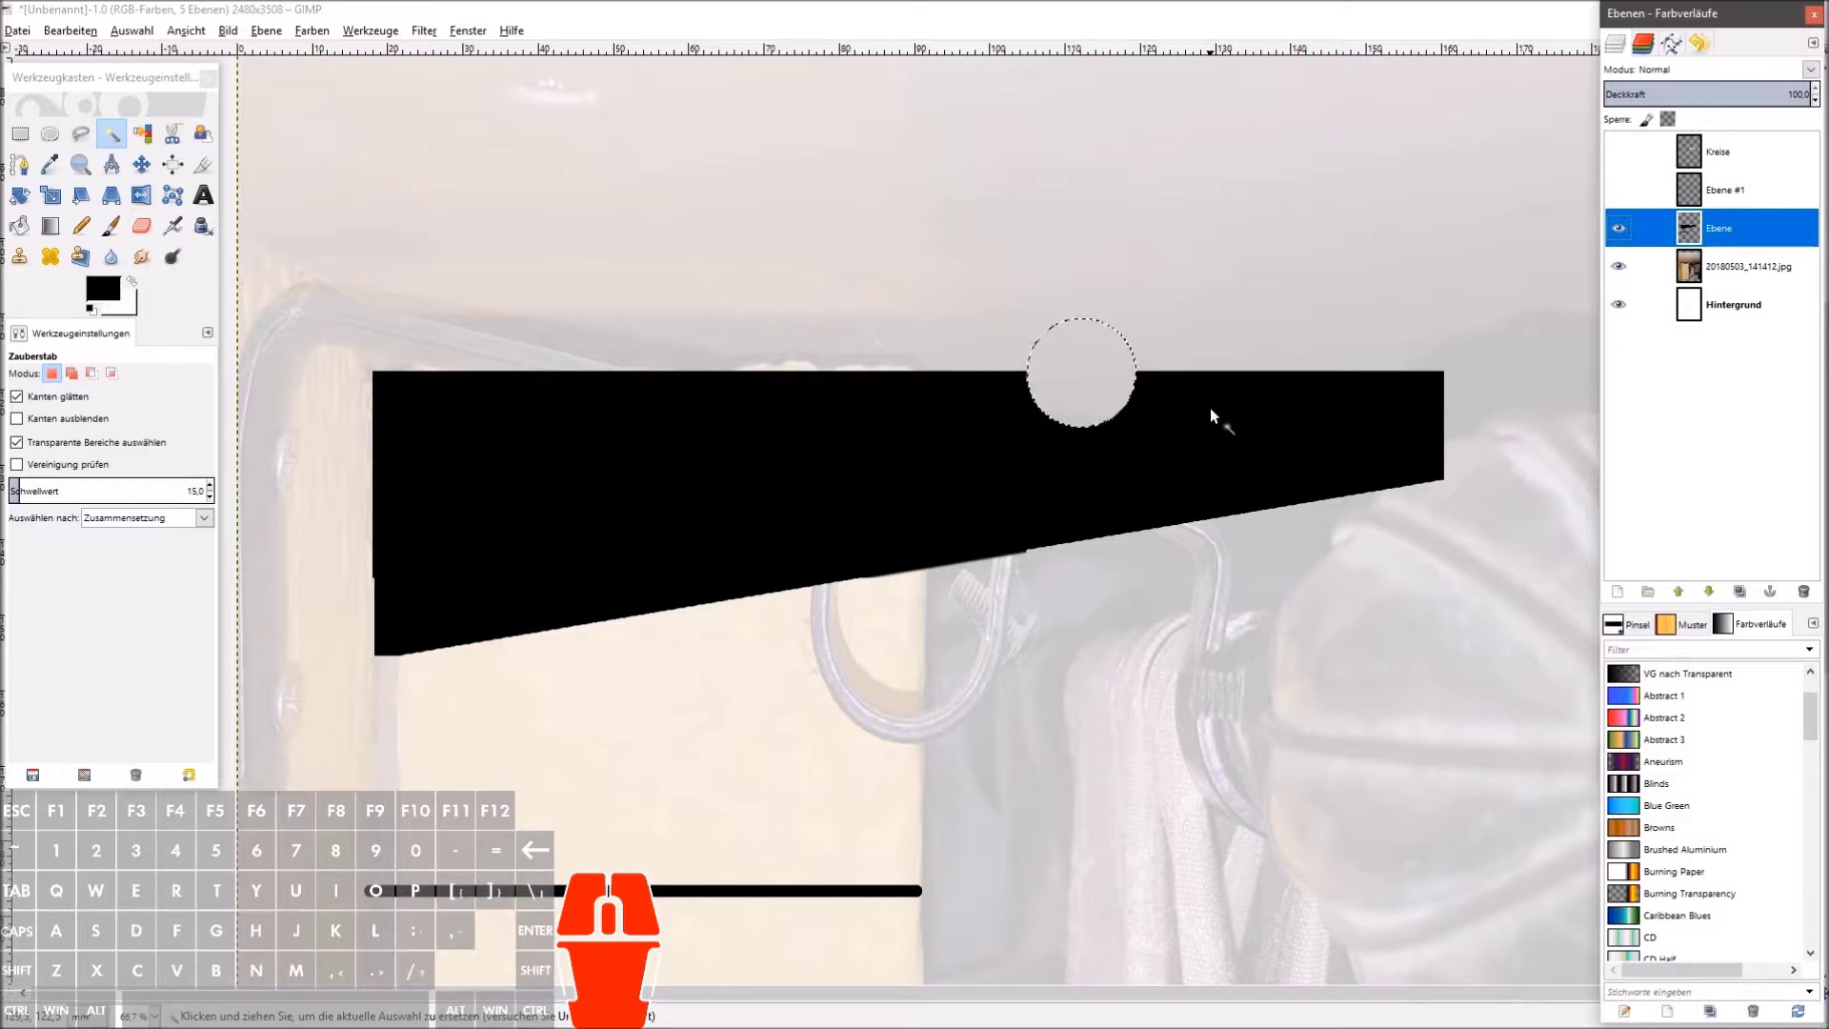
pyautogui.click(1742, 152)
pyautogui.click(1627, 159)
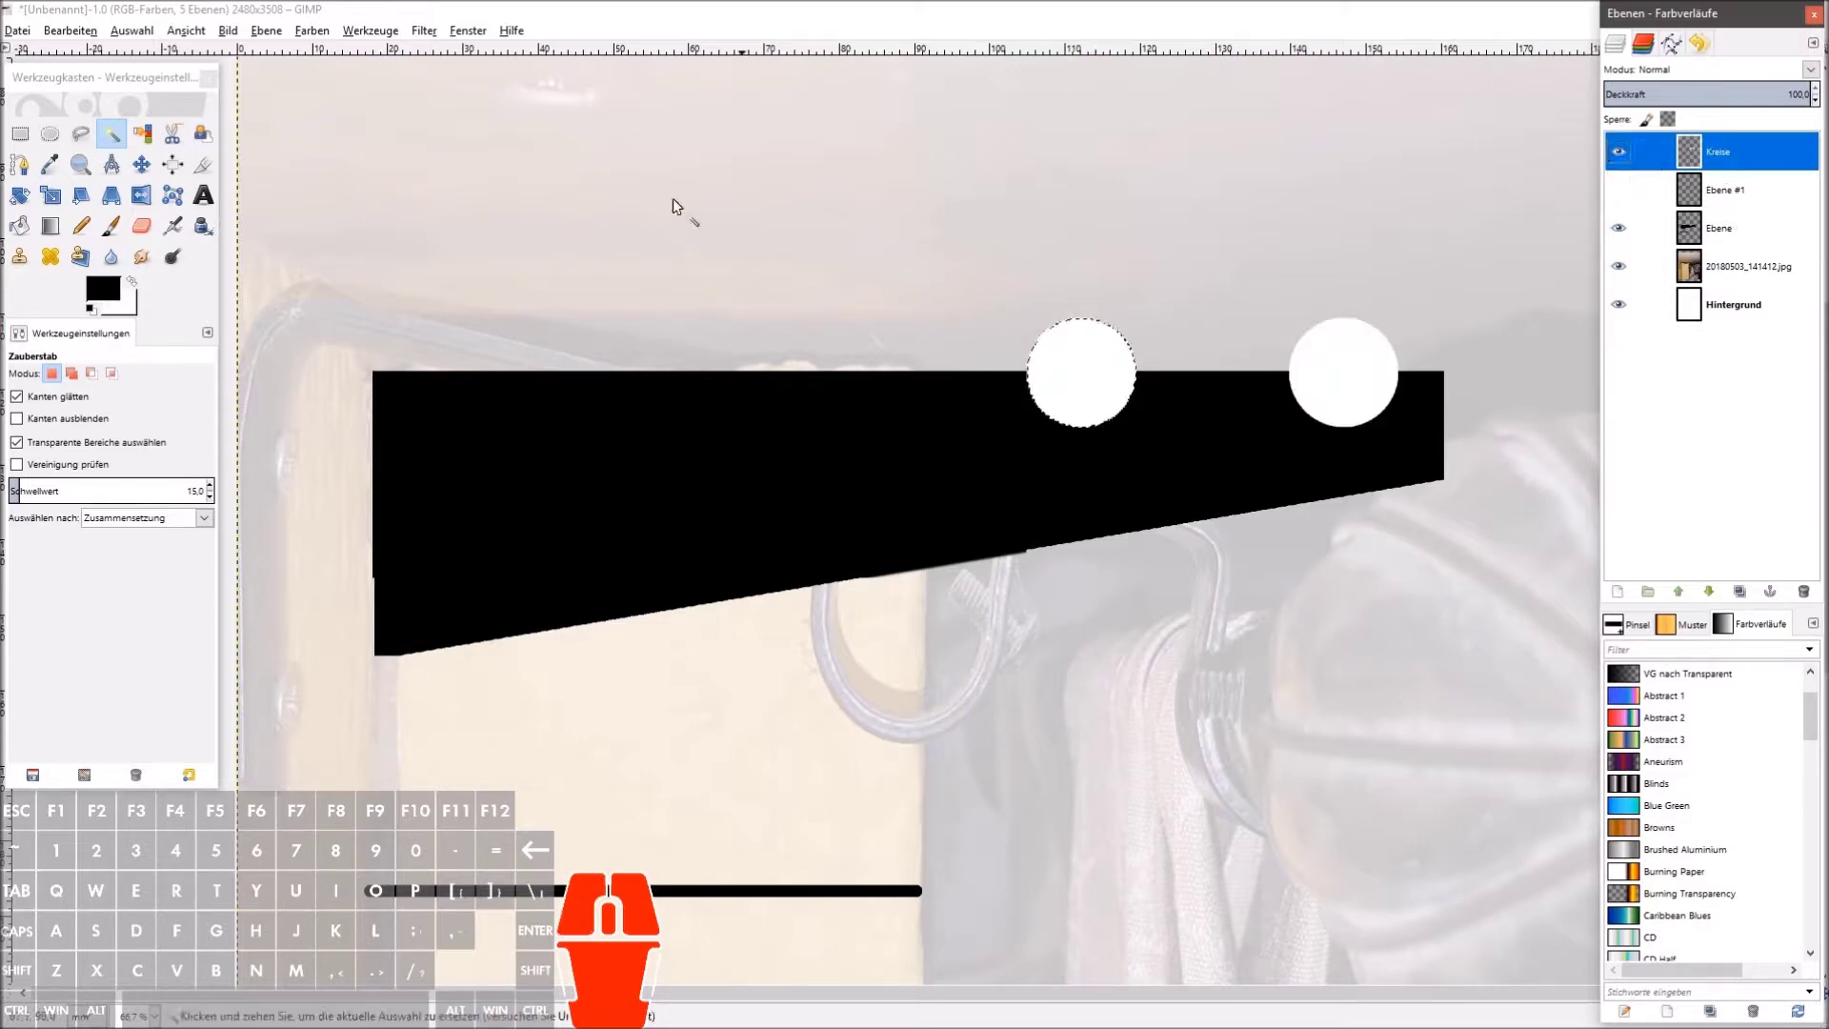
pyautogui.click(1372, 393)
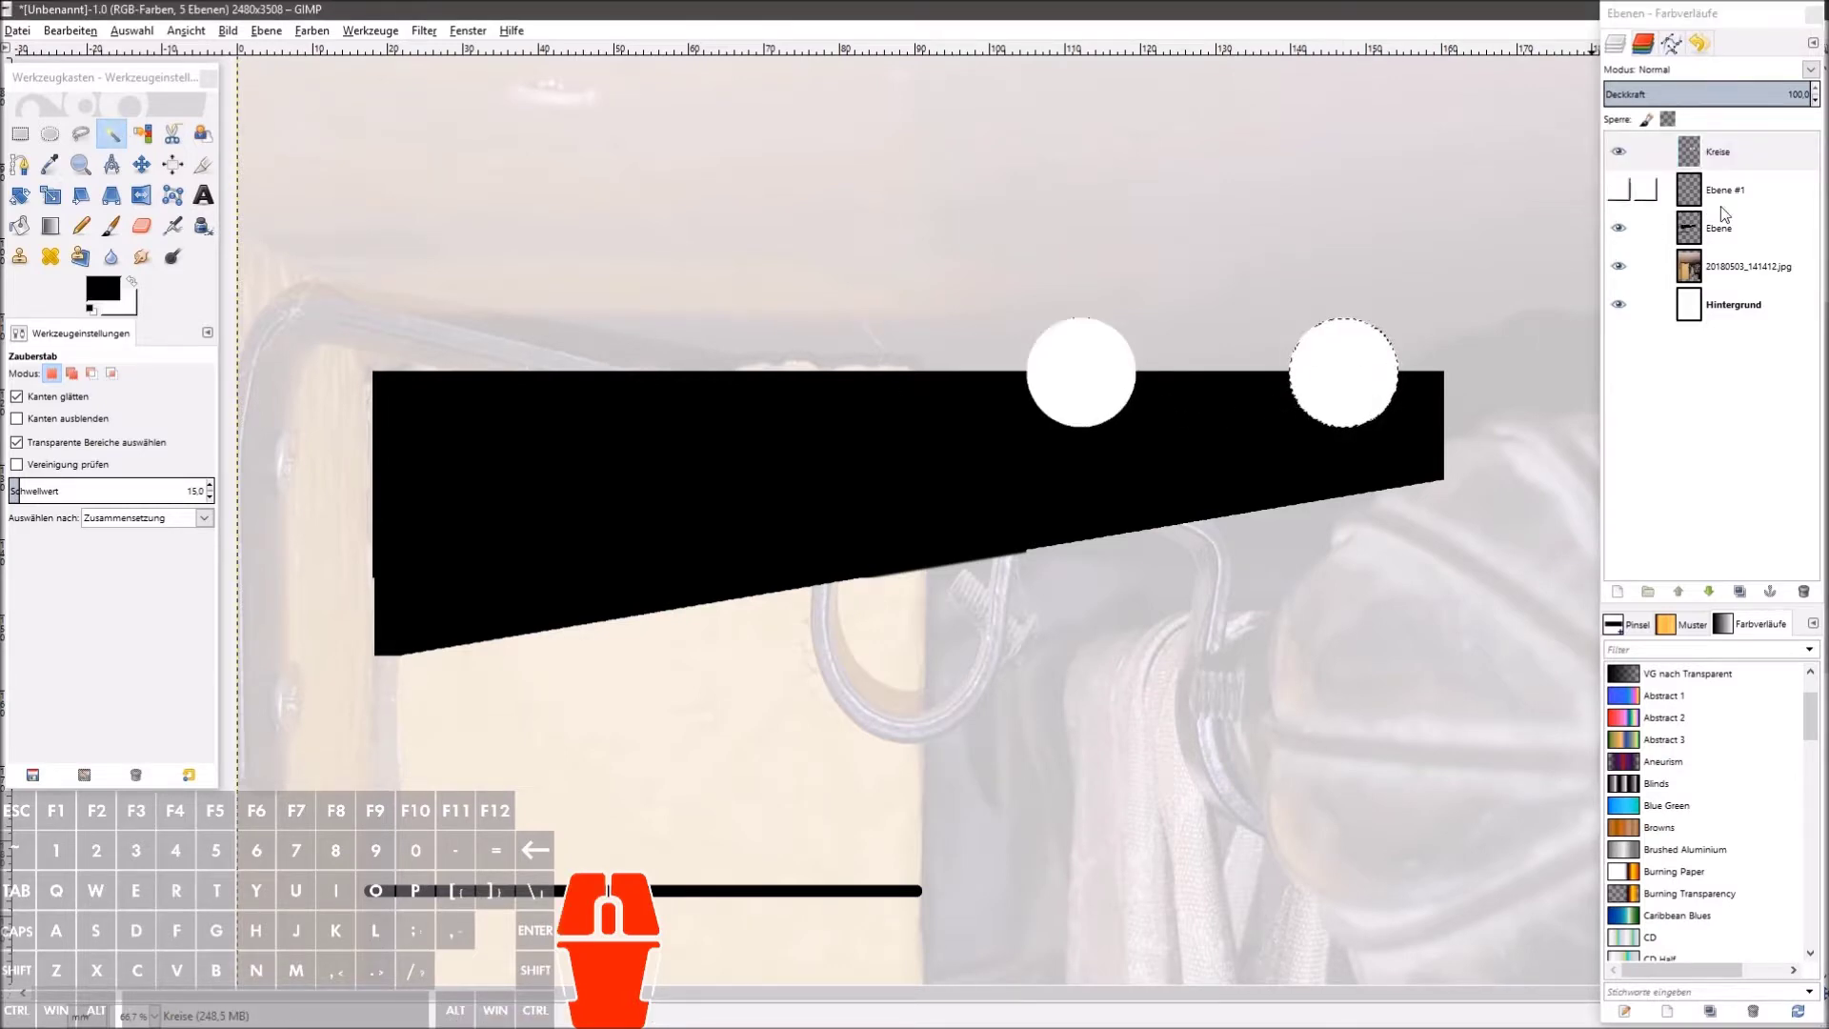
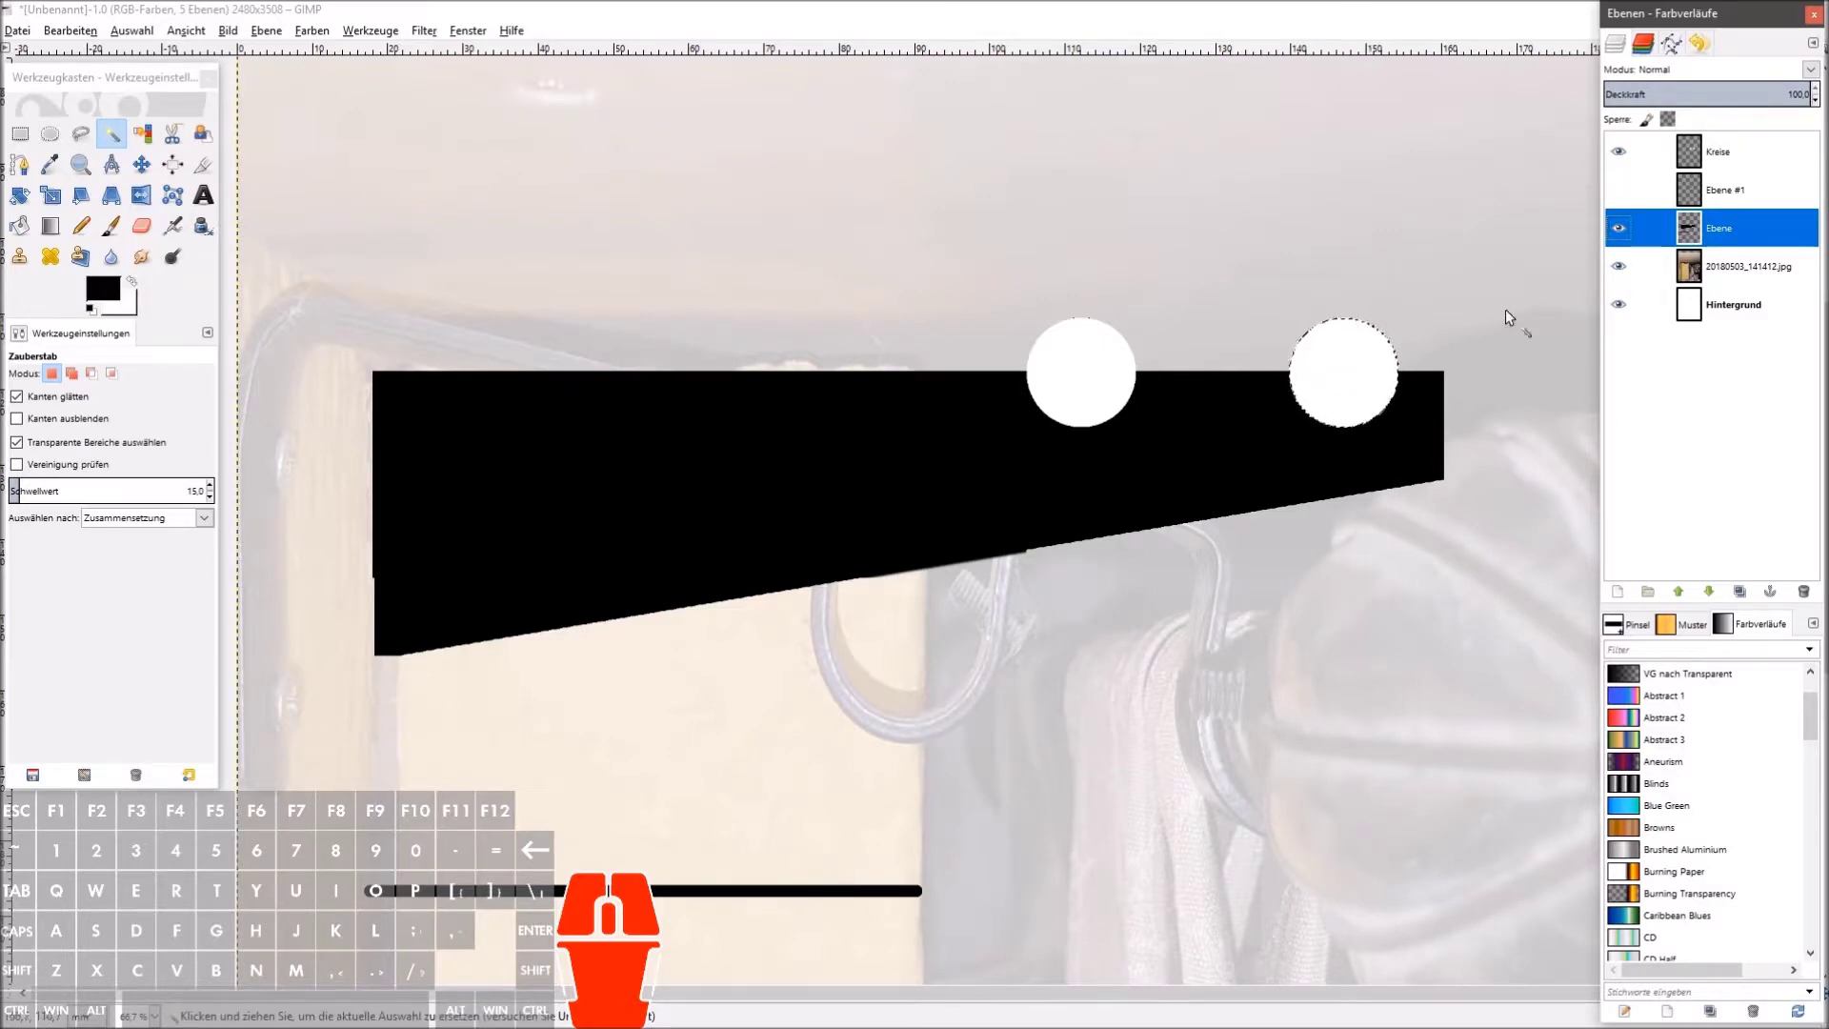
# Step: Hide the circles layer to check the cut notches and return to the Eraser
pyautogui.click(1616, 154)
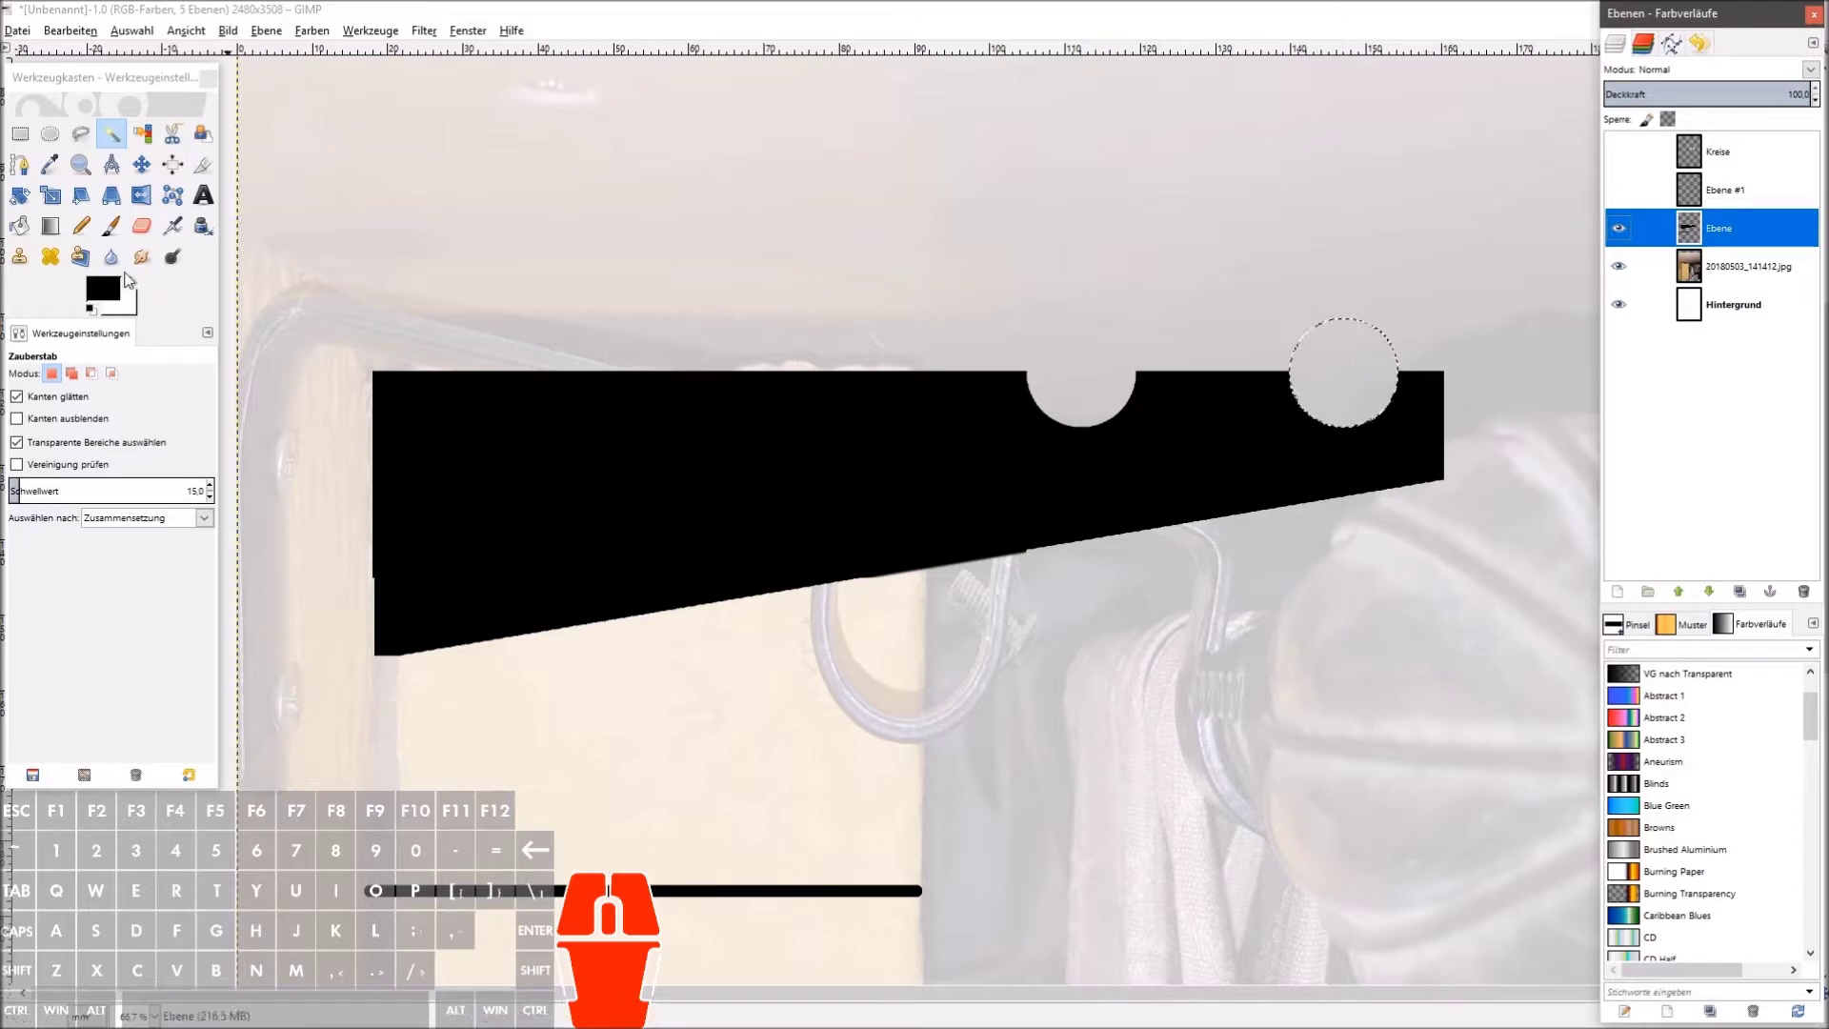
pyautogui.click(149, 232)
# Step: Clear the selection, try erasing the top-right corner with a soft brush and undo it
pyautogui.click(31, 445)
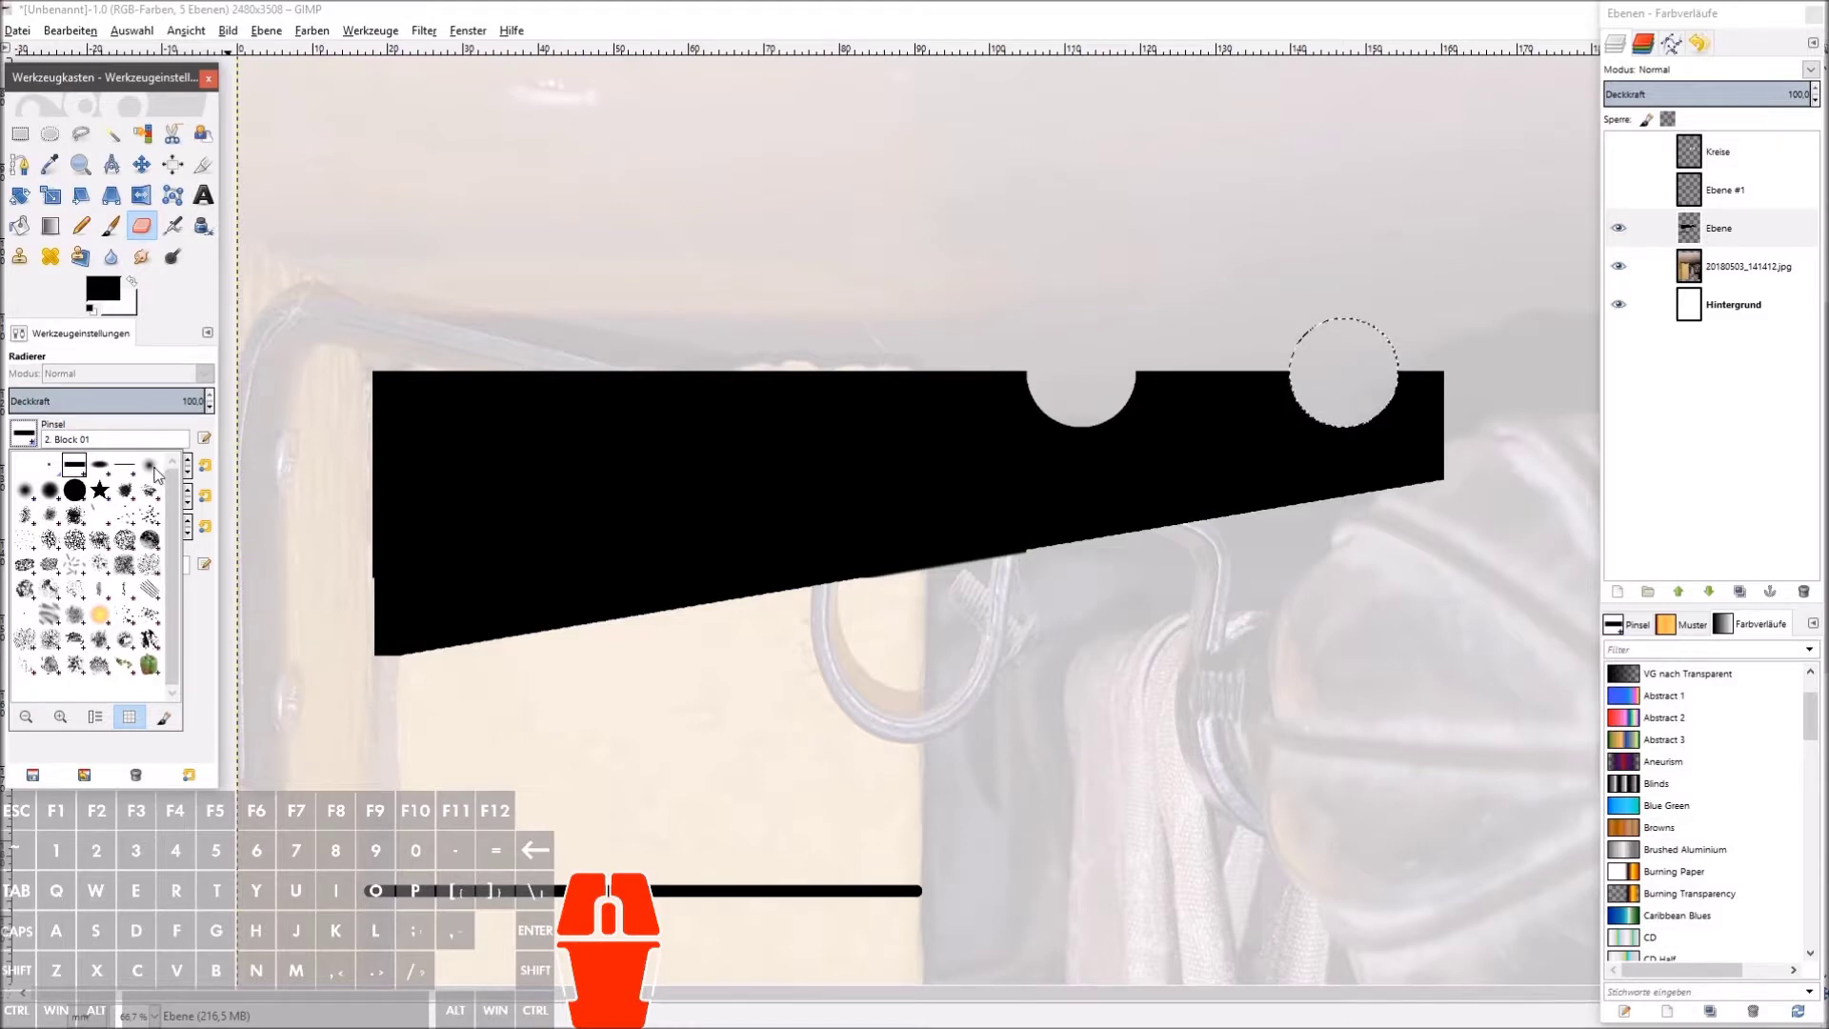
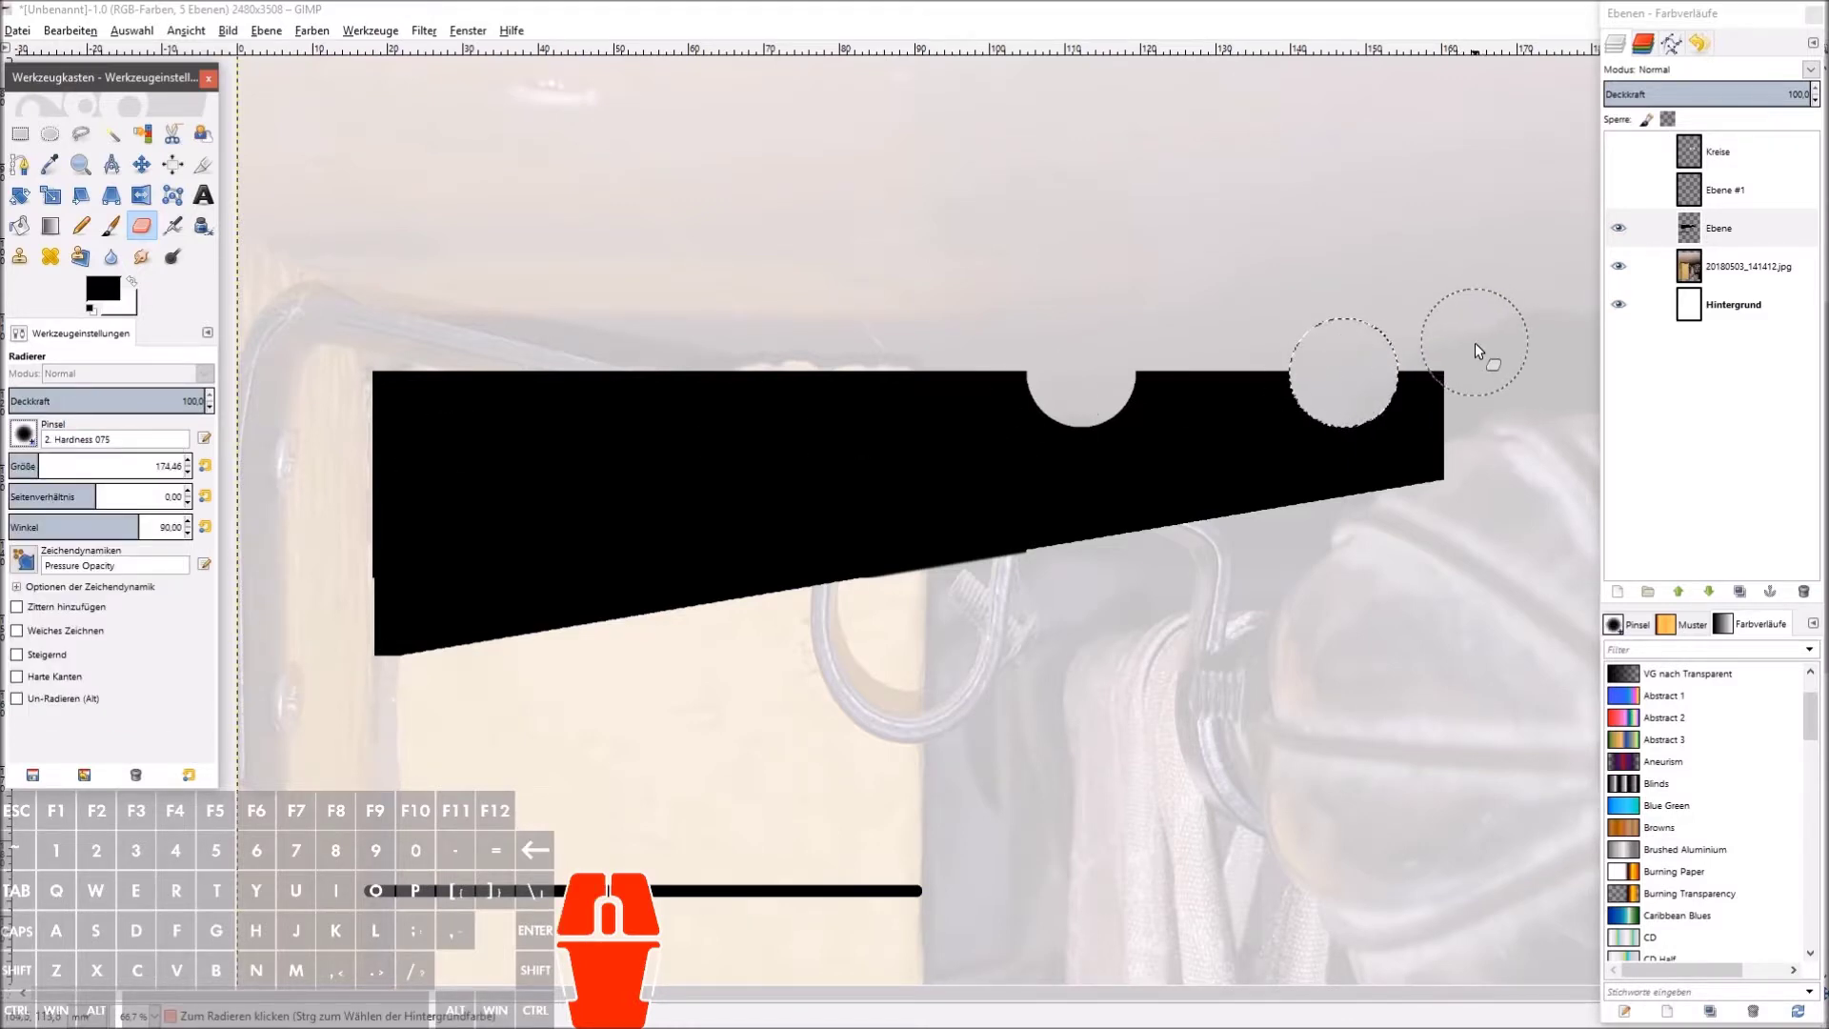
pyautogui.click(1480, 349)
pyautogui.click(1722, 246)
pyautogui.press('ctrl+a')
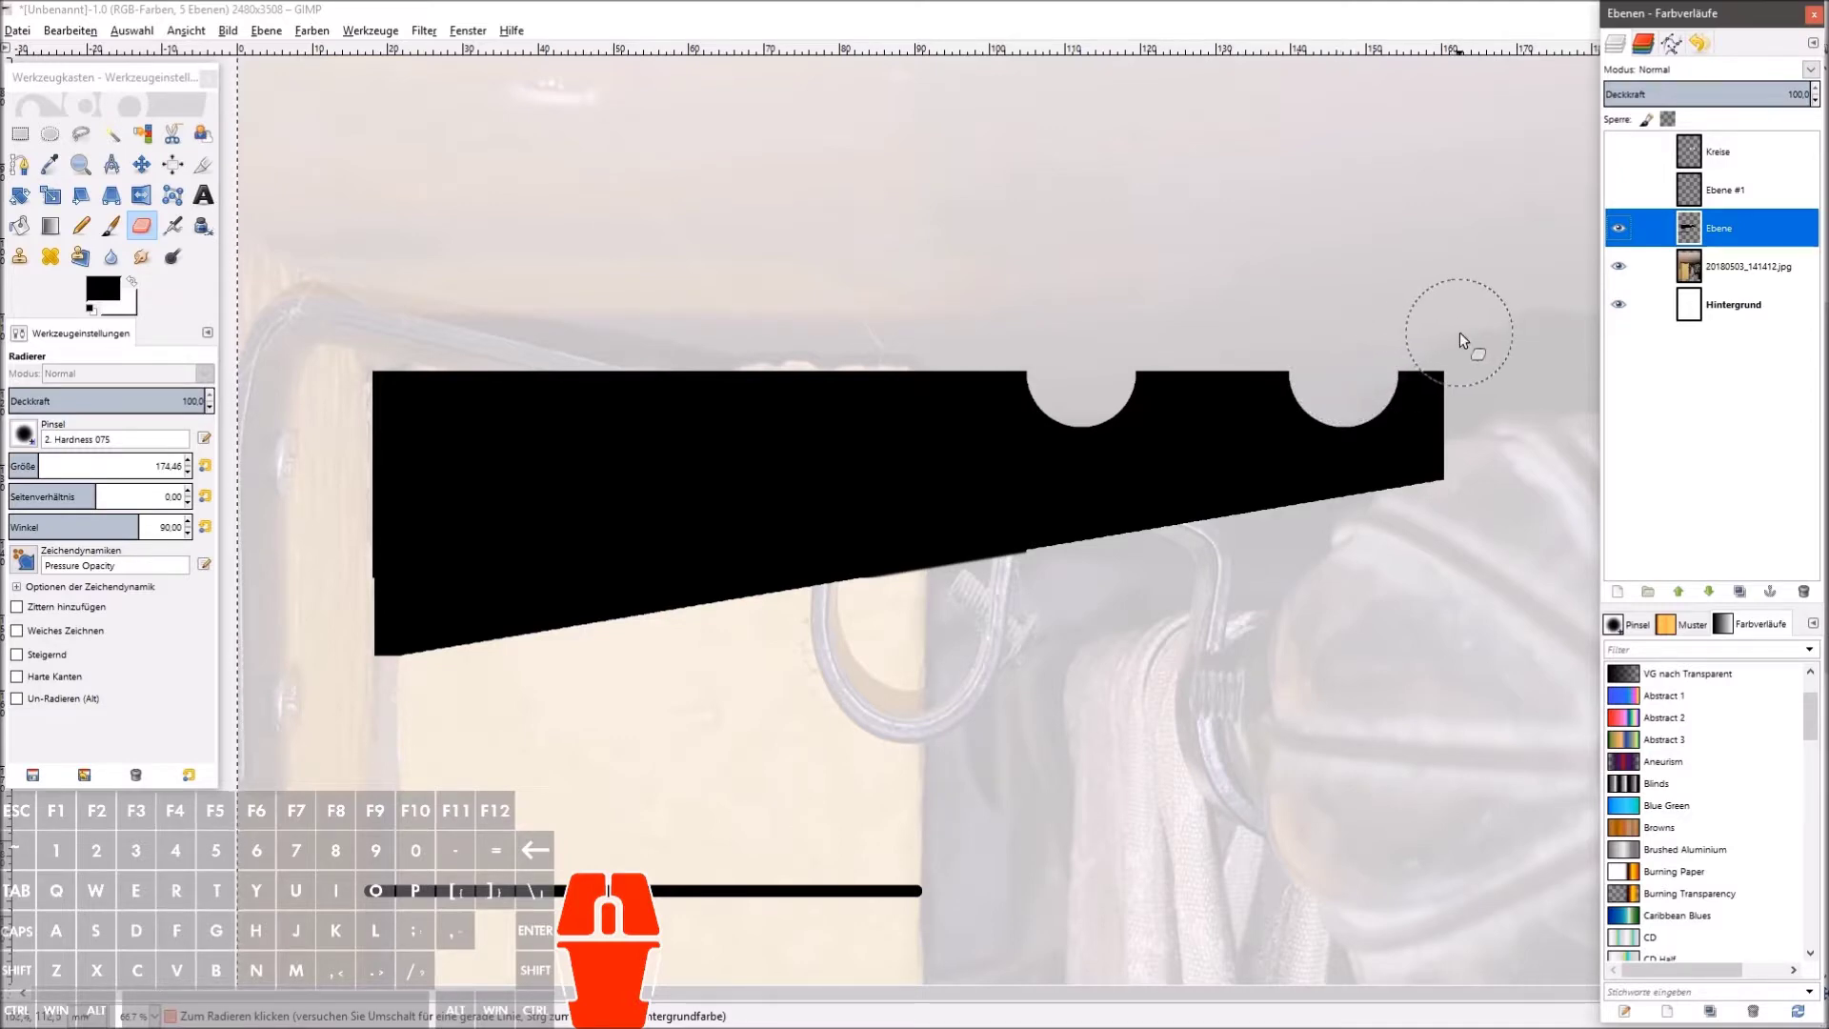
pyautogui.click(1477, 341)
pyautogui.click(1477, 342)
pyautogui.doubleClick(1477, 349)
pyautogui.click(1464, 363)
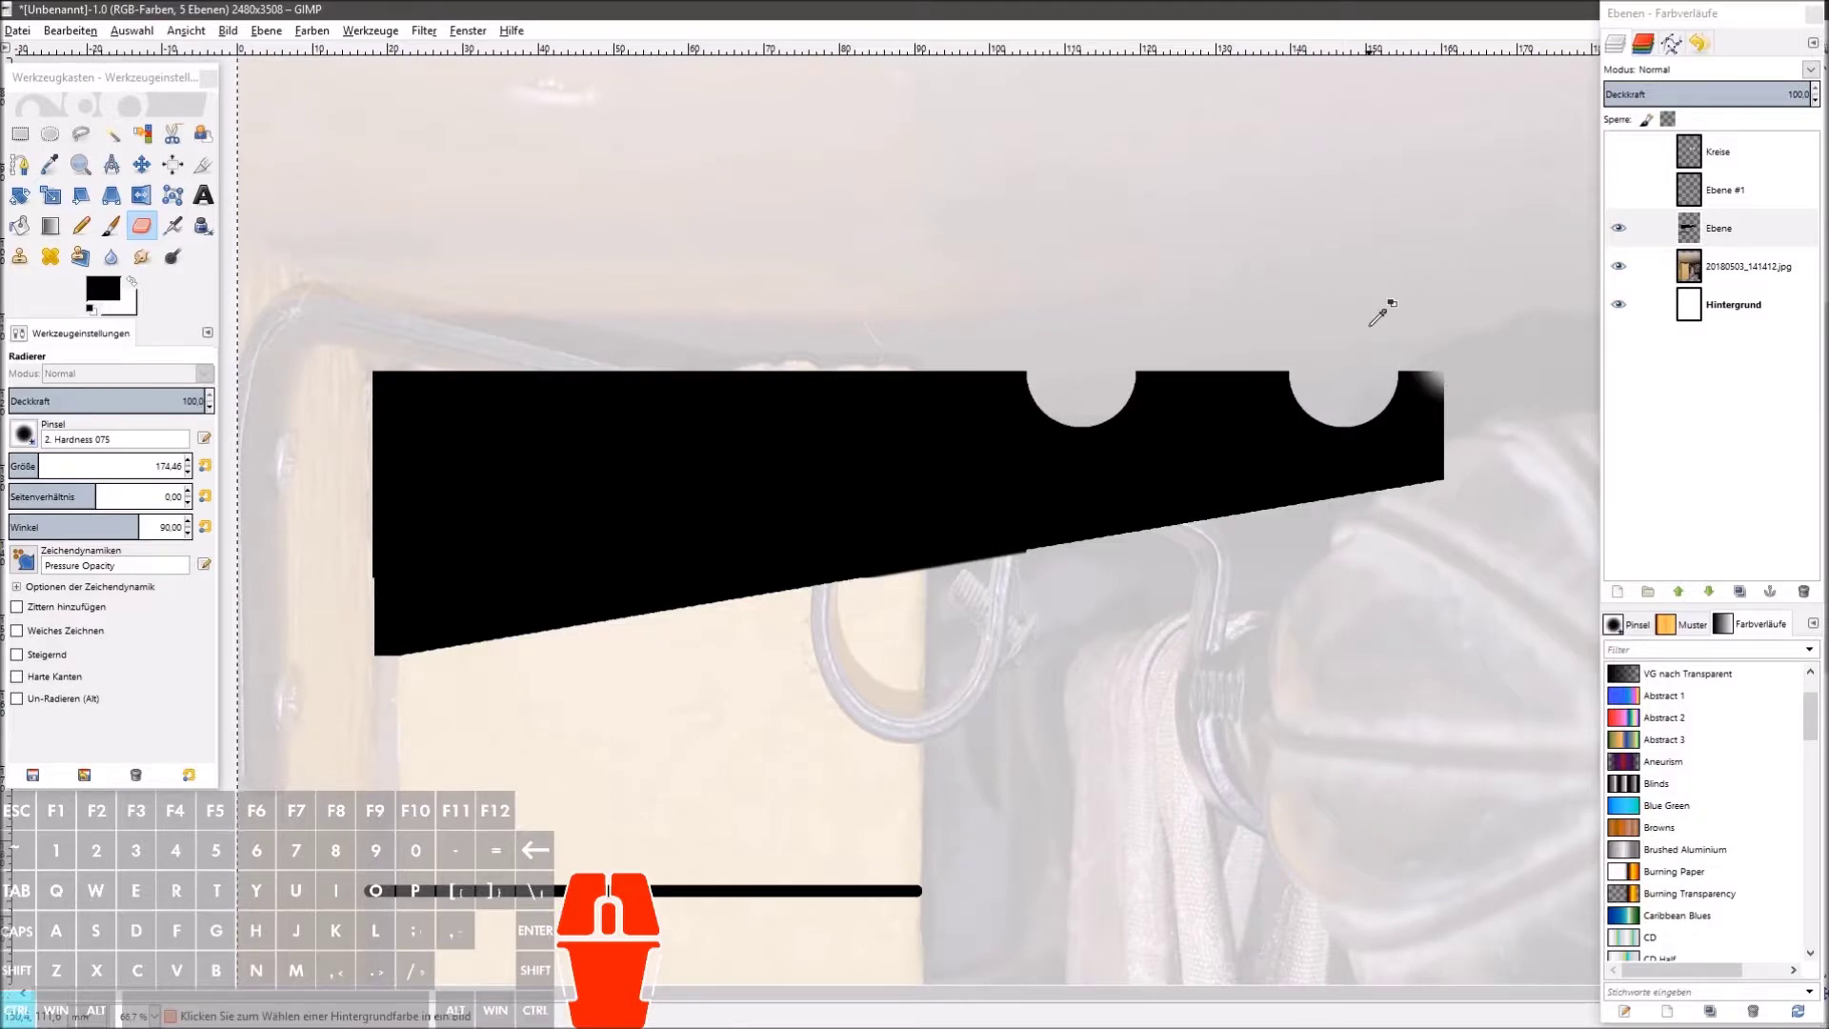
pyautogui.press('ctrl+z')
pyautogui.press('ctrl+z')
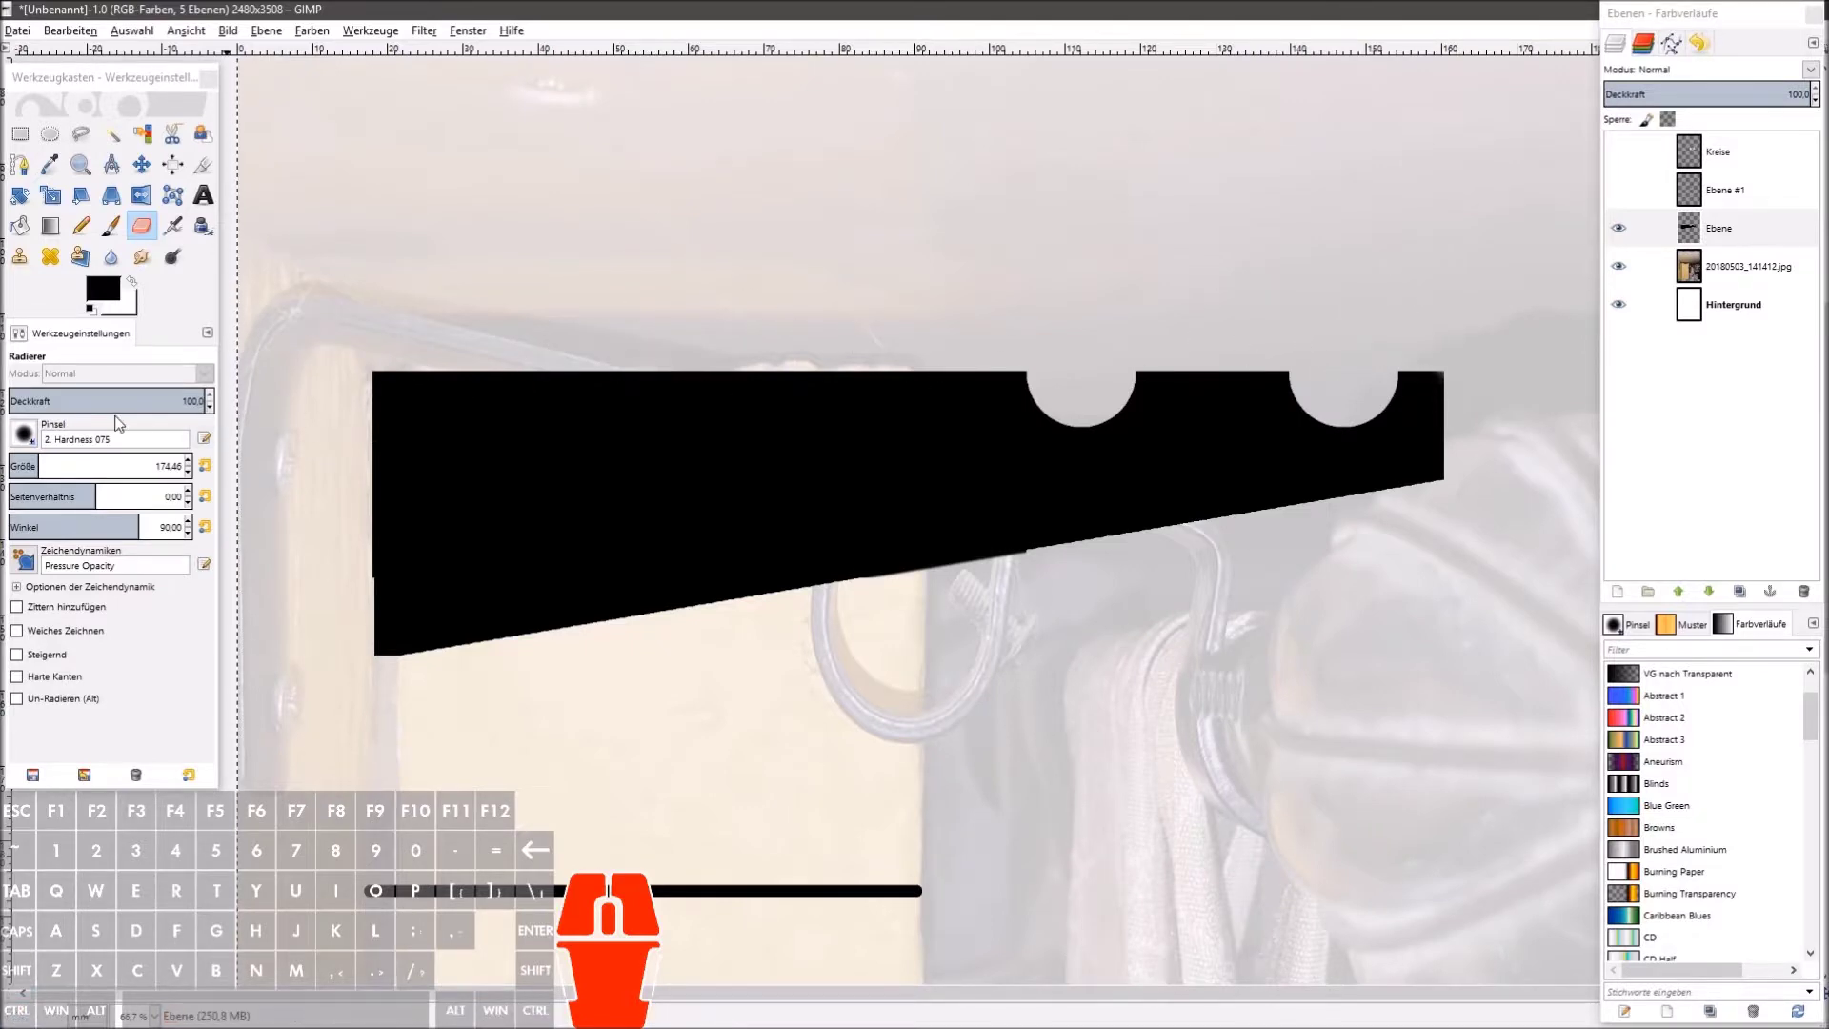
# Step: With the 2. Hardness 100 brush, trim the top-right corner and bite a round notch into the lower corner
pyautogui.click(40, 448)
pyautogui.click(83, 490)
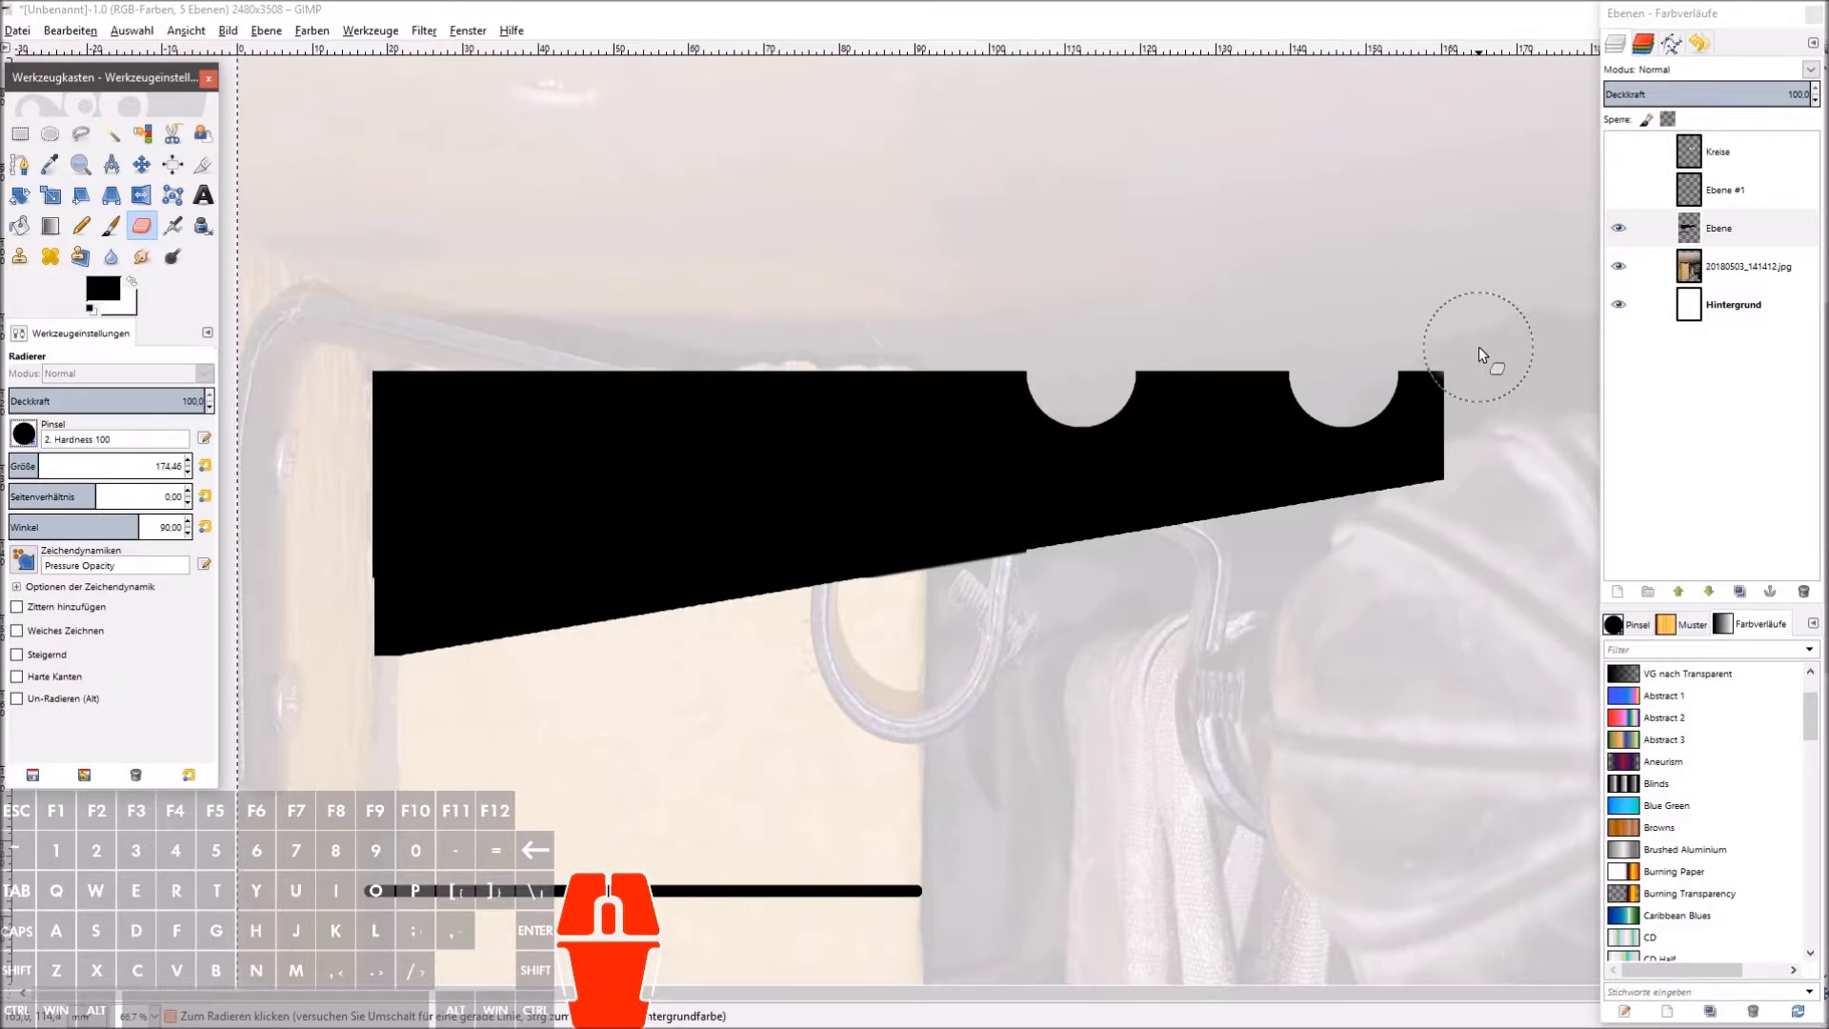
pyautogui.click(1484, 351)
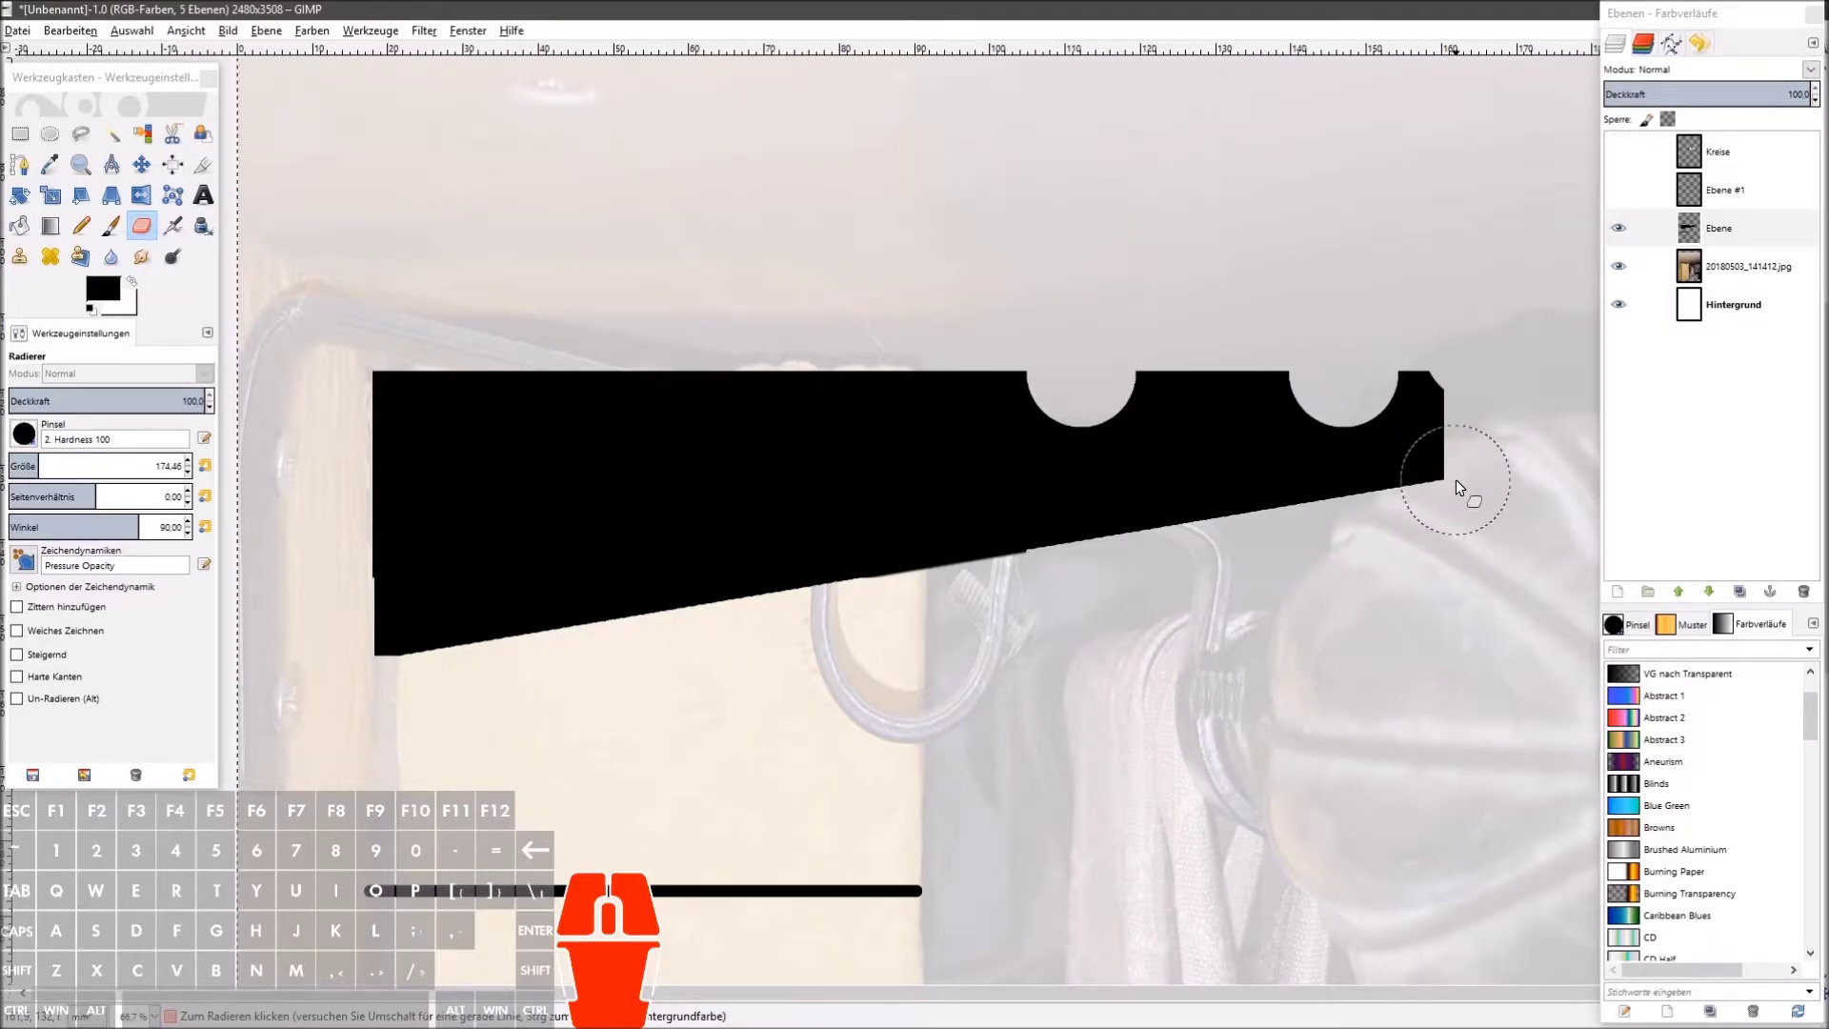
pyautogui.click(1453, 486)
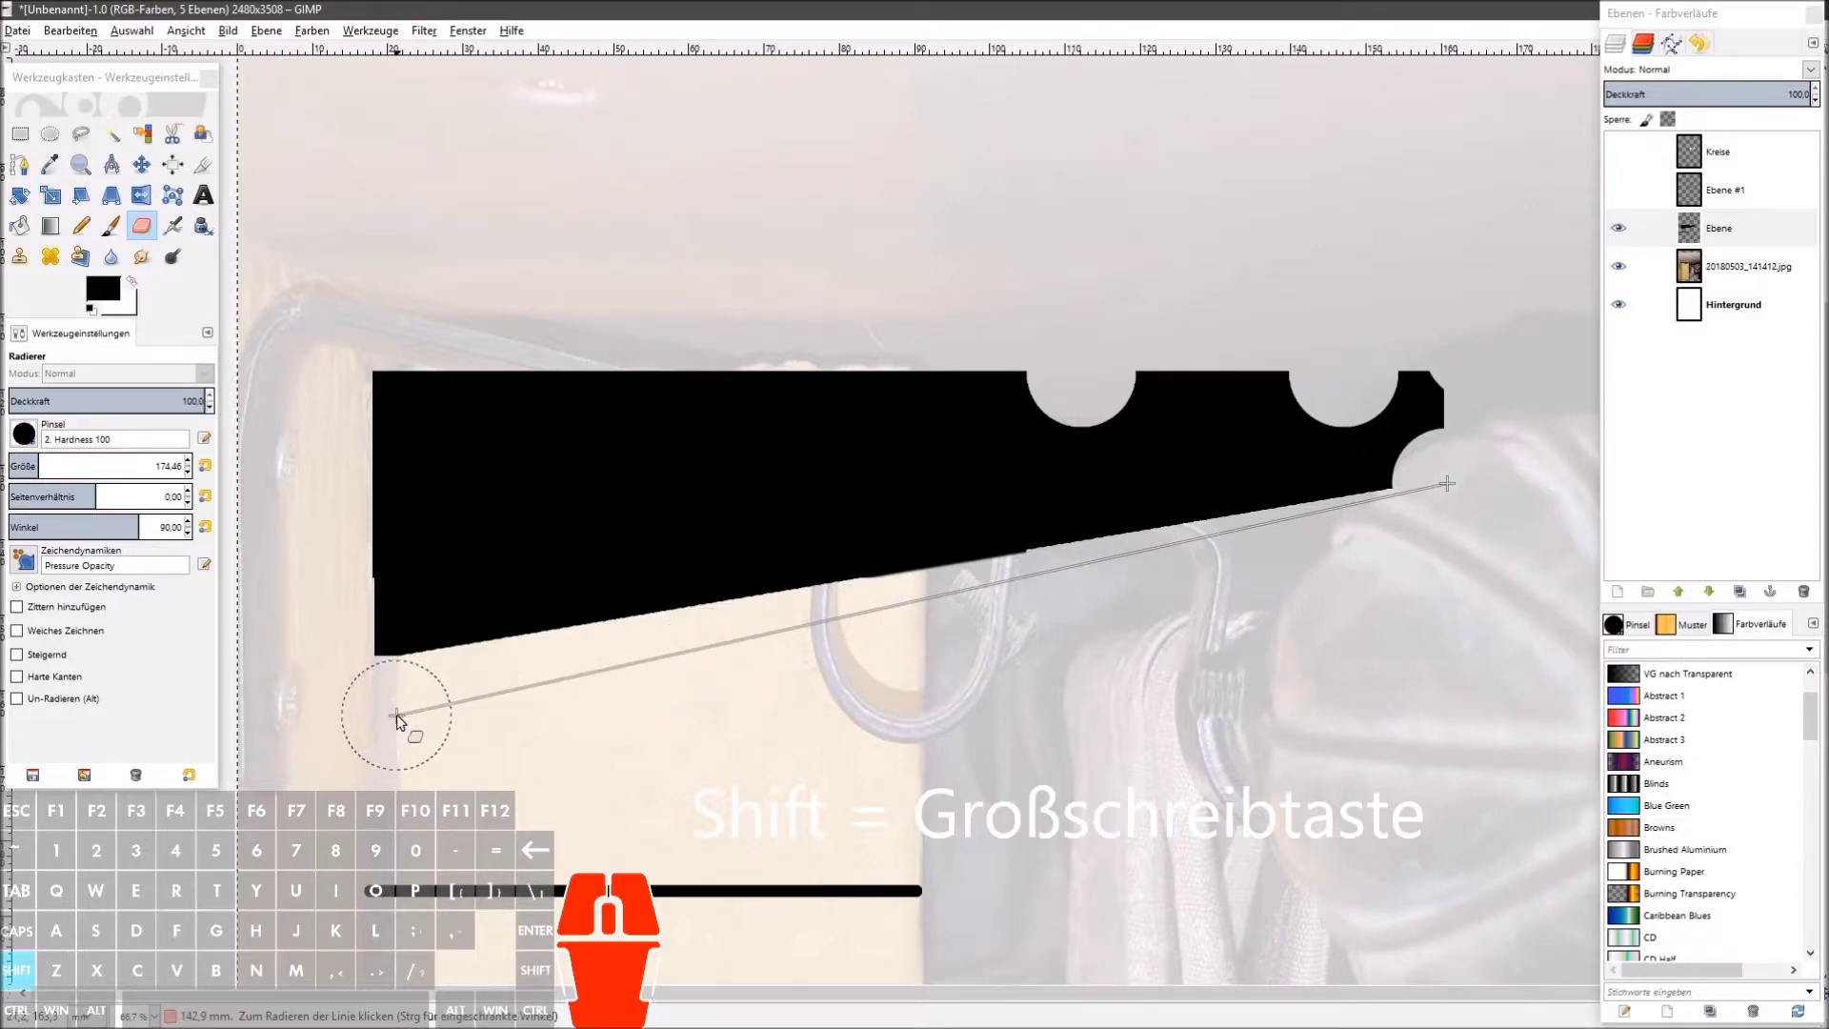
pyautogui.click(402, 718)
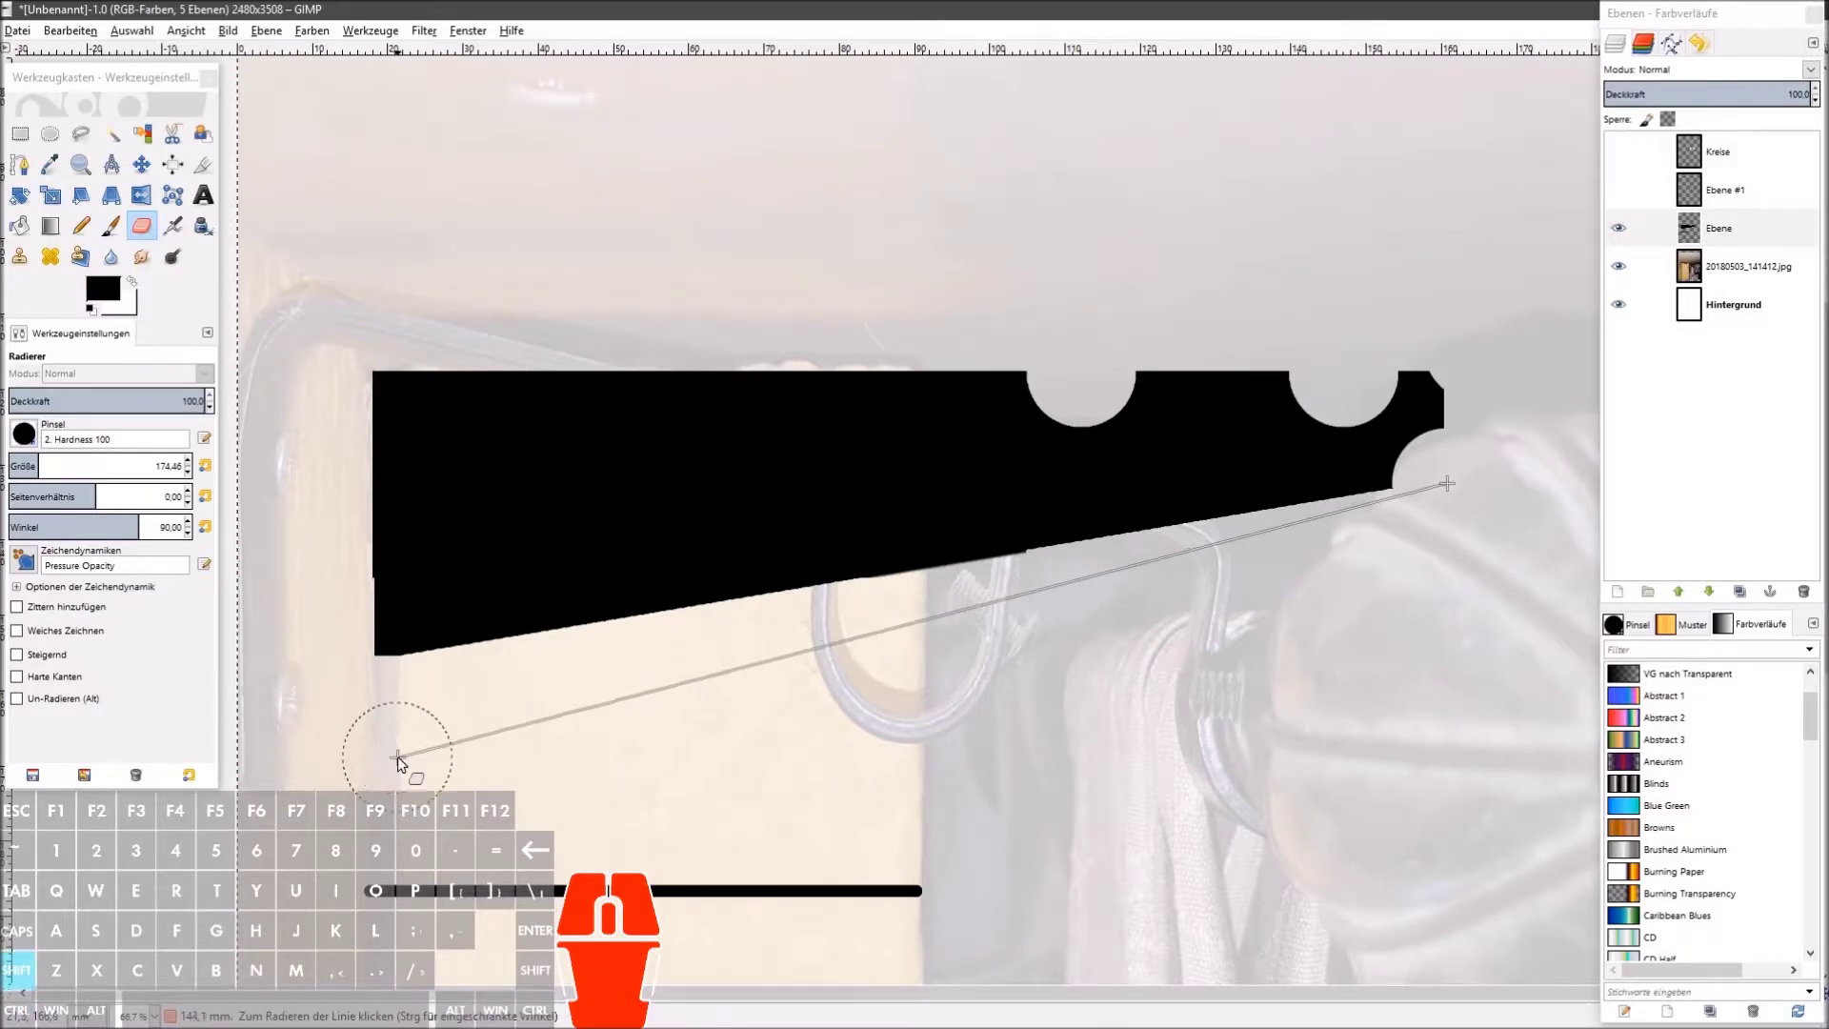
# Step: Erase a straight line from the tip along the slanted underside and clip the tip's lower corner
pyautogui.click(405, 769)
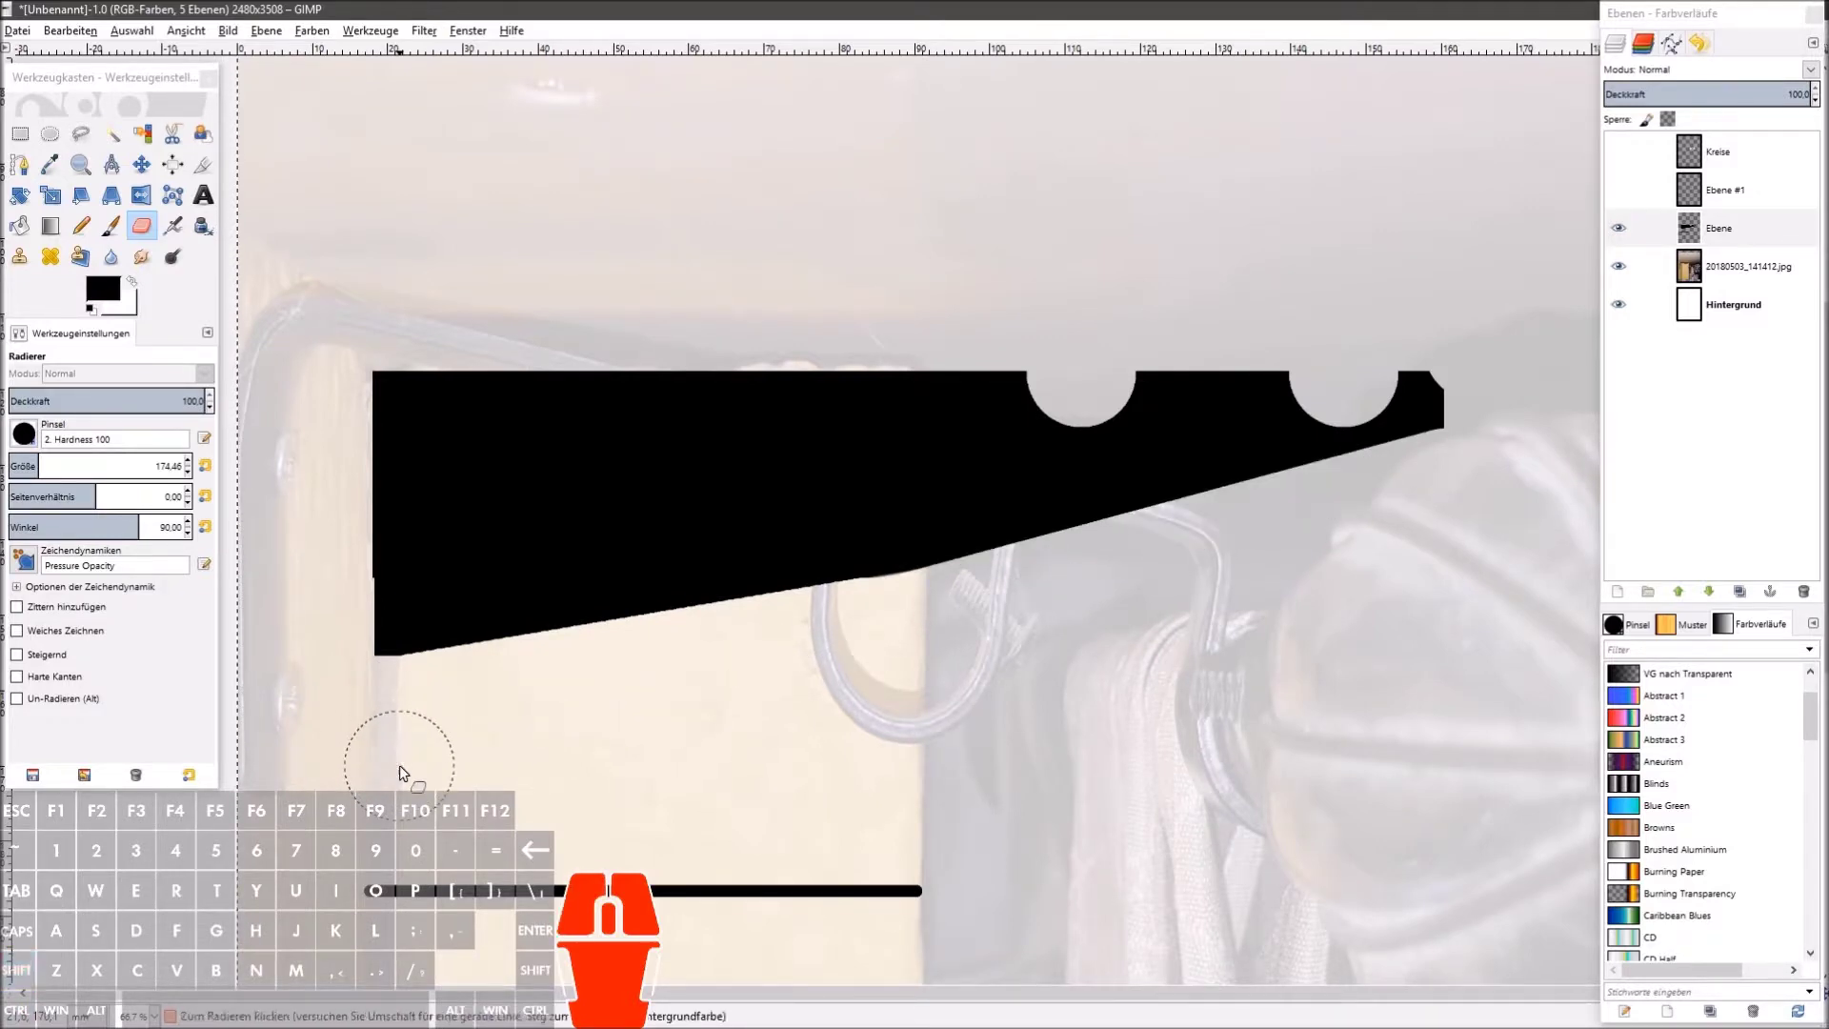
pyautogui.press('ctrl+z')
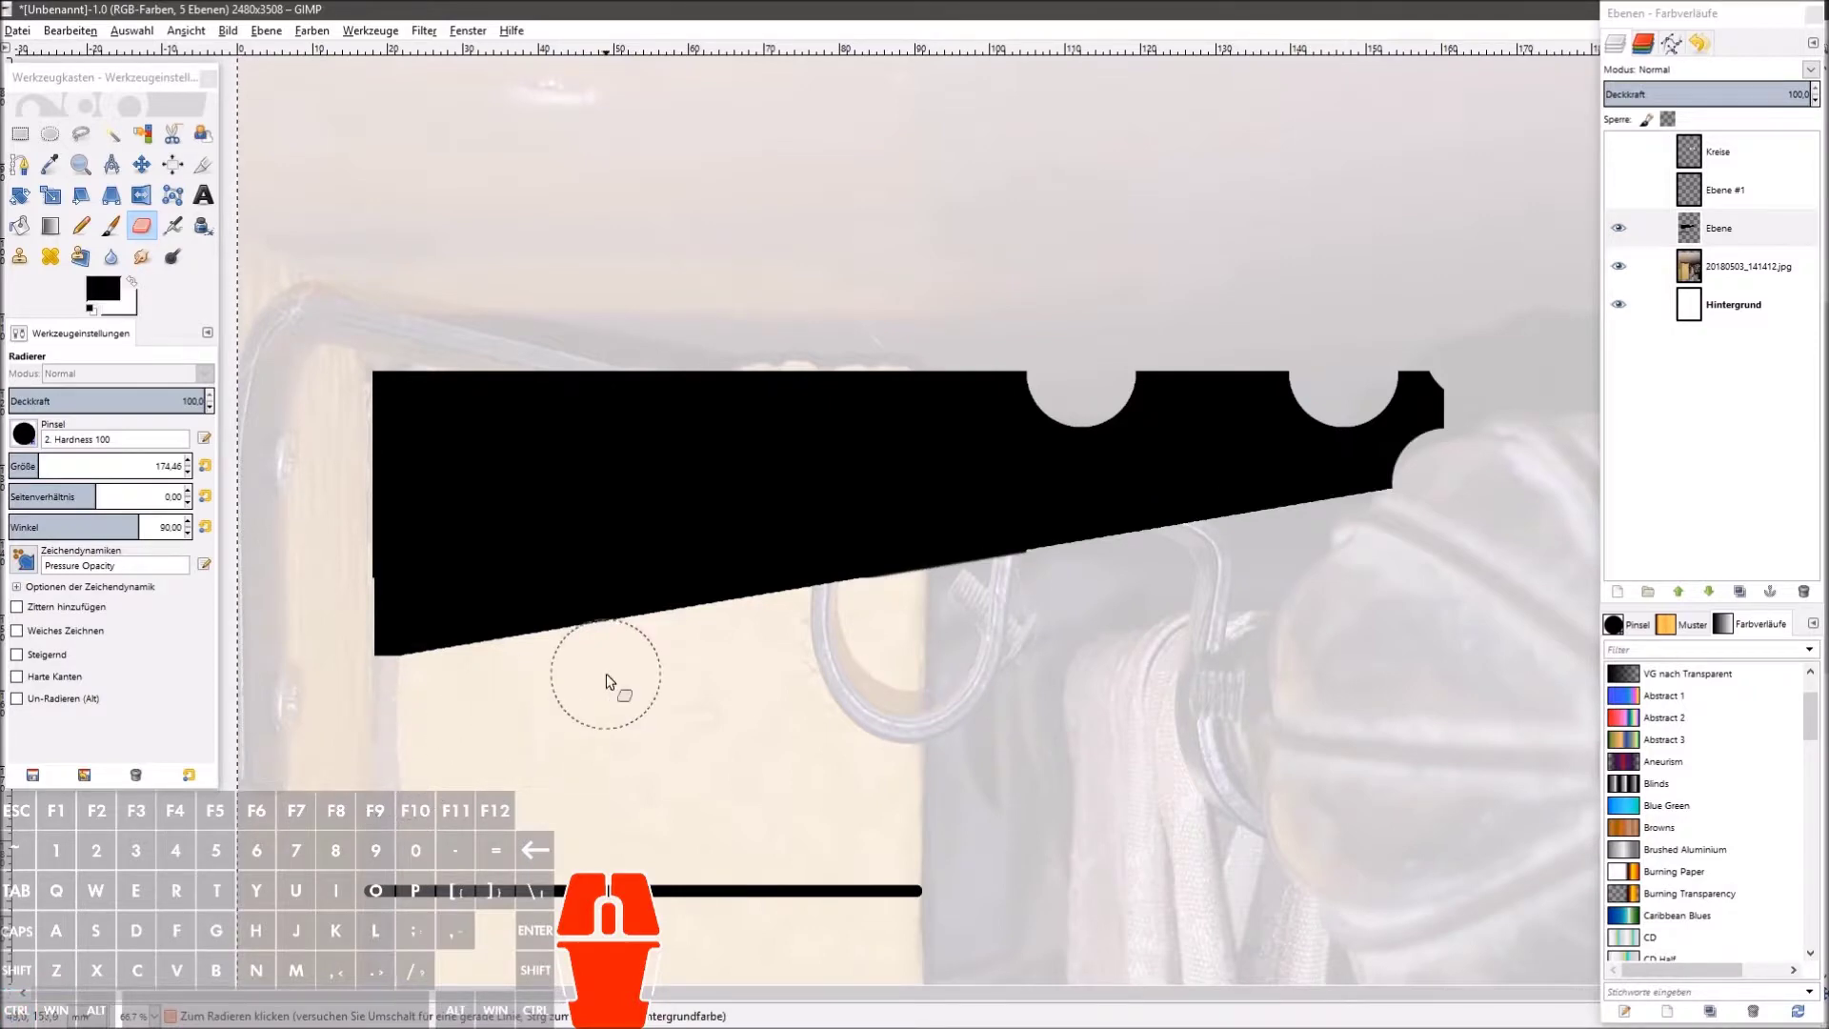
pyautogui.click(660, 682)
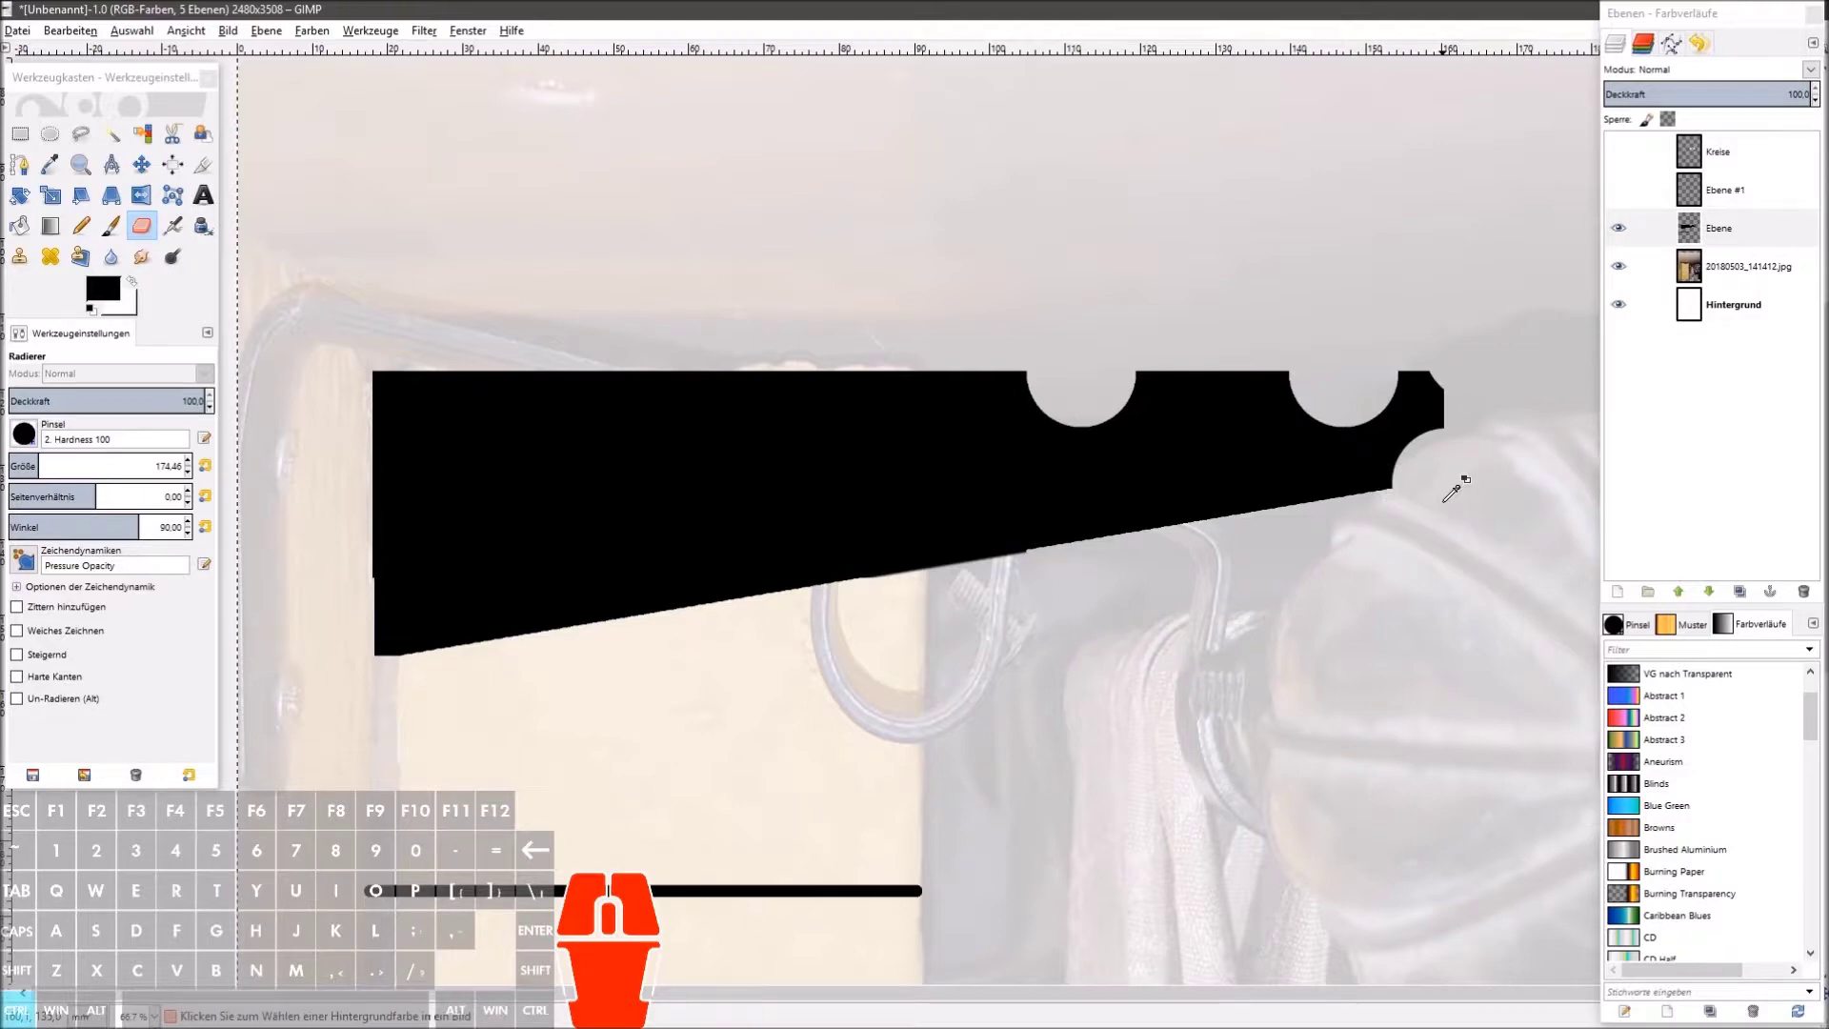
pyautogui.press('ctrl+z')
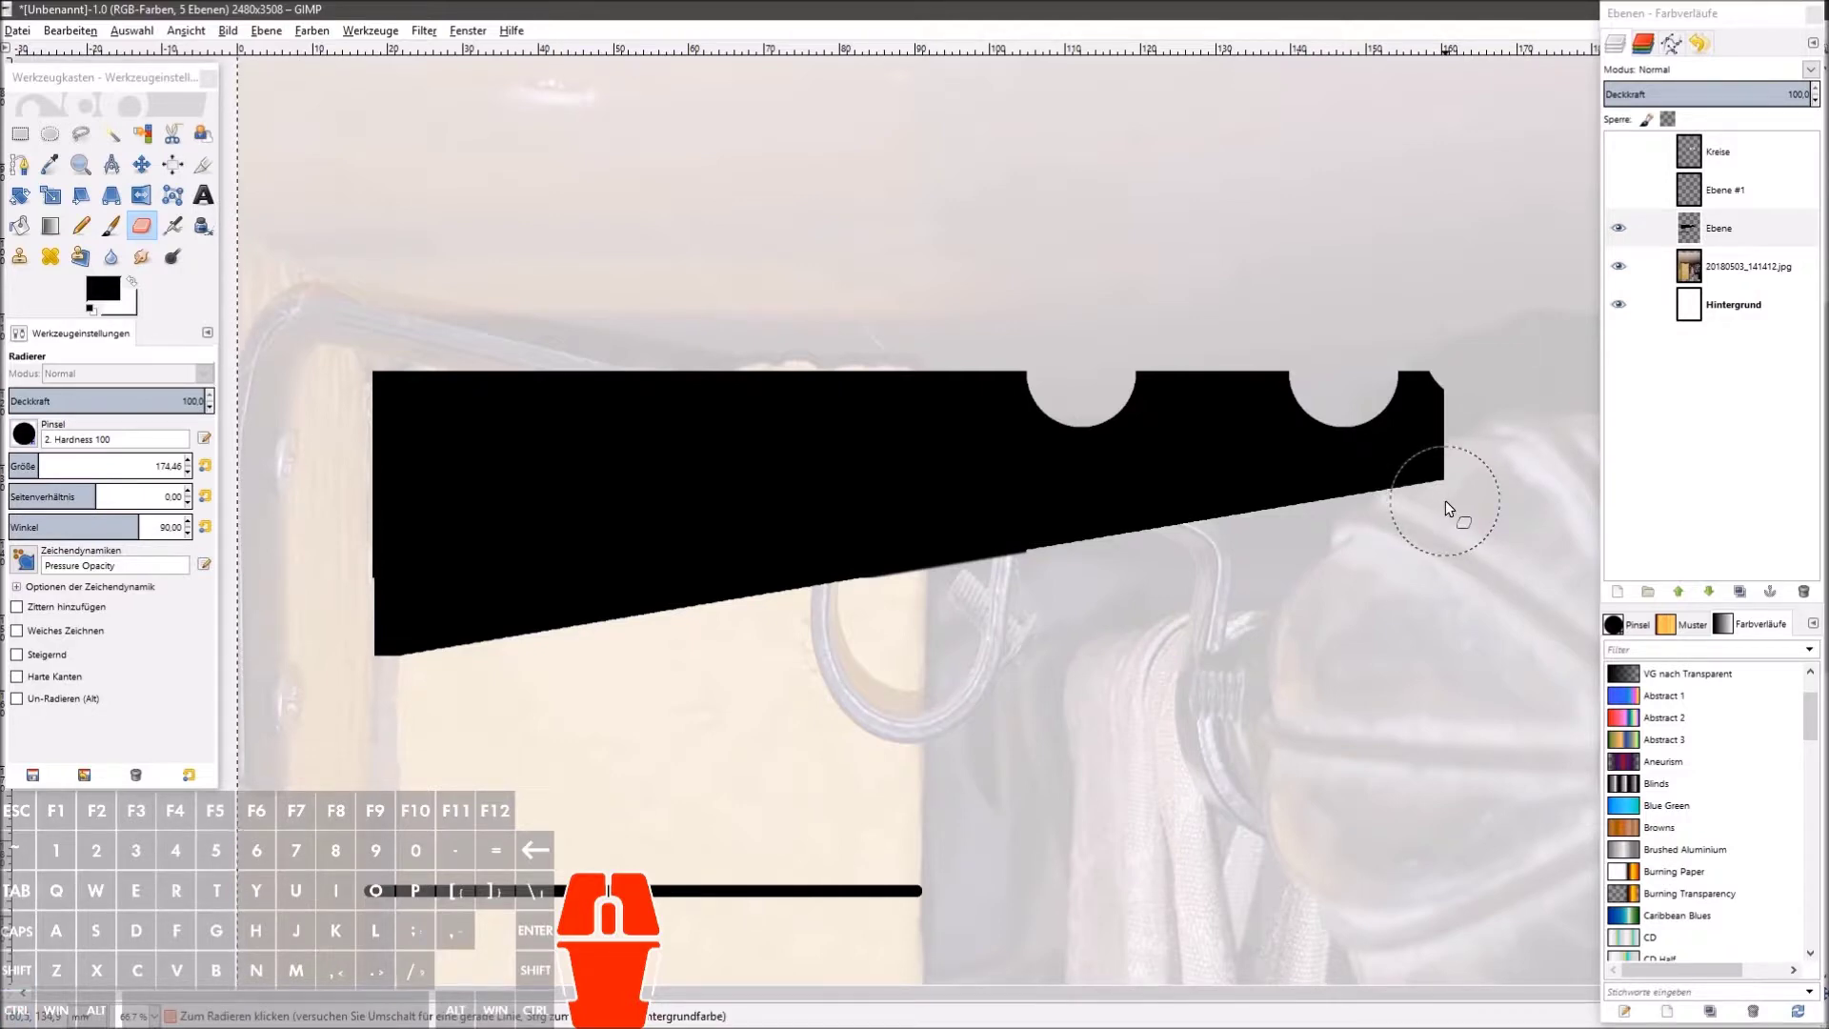
pyautogui.click(1451, 504)
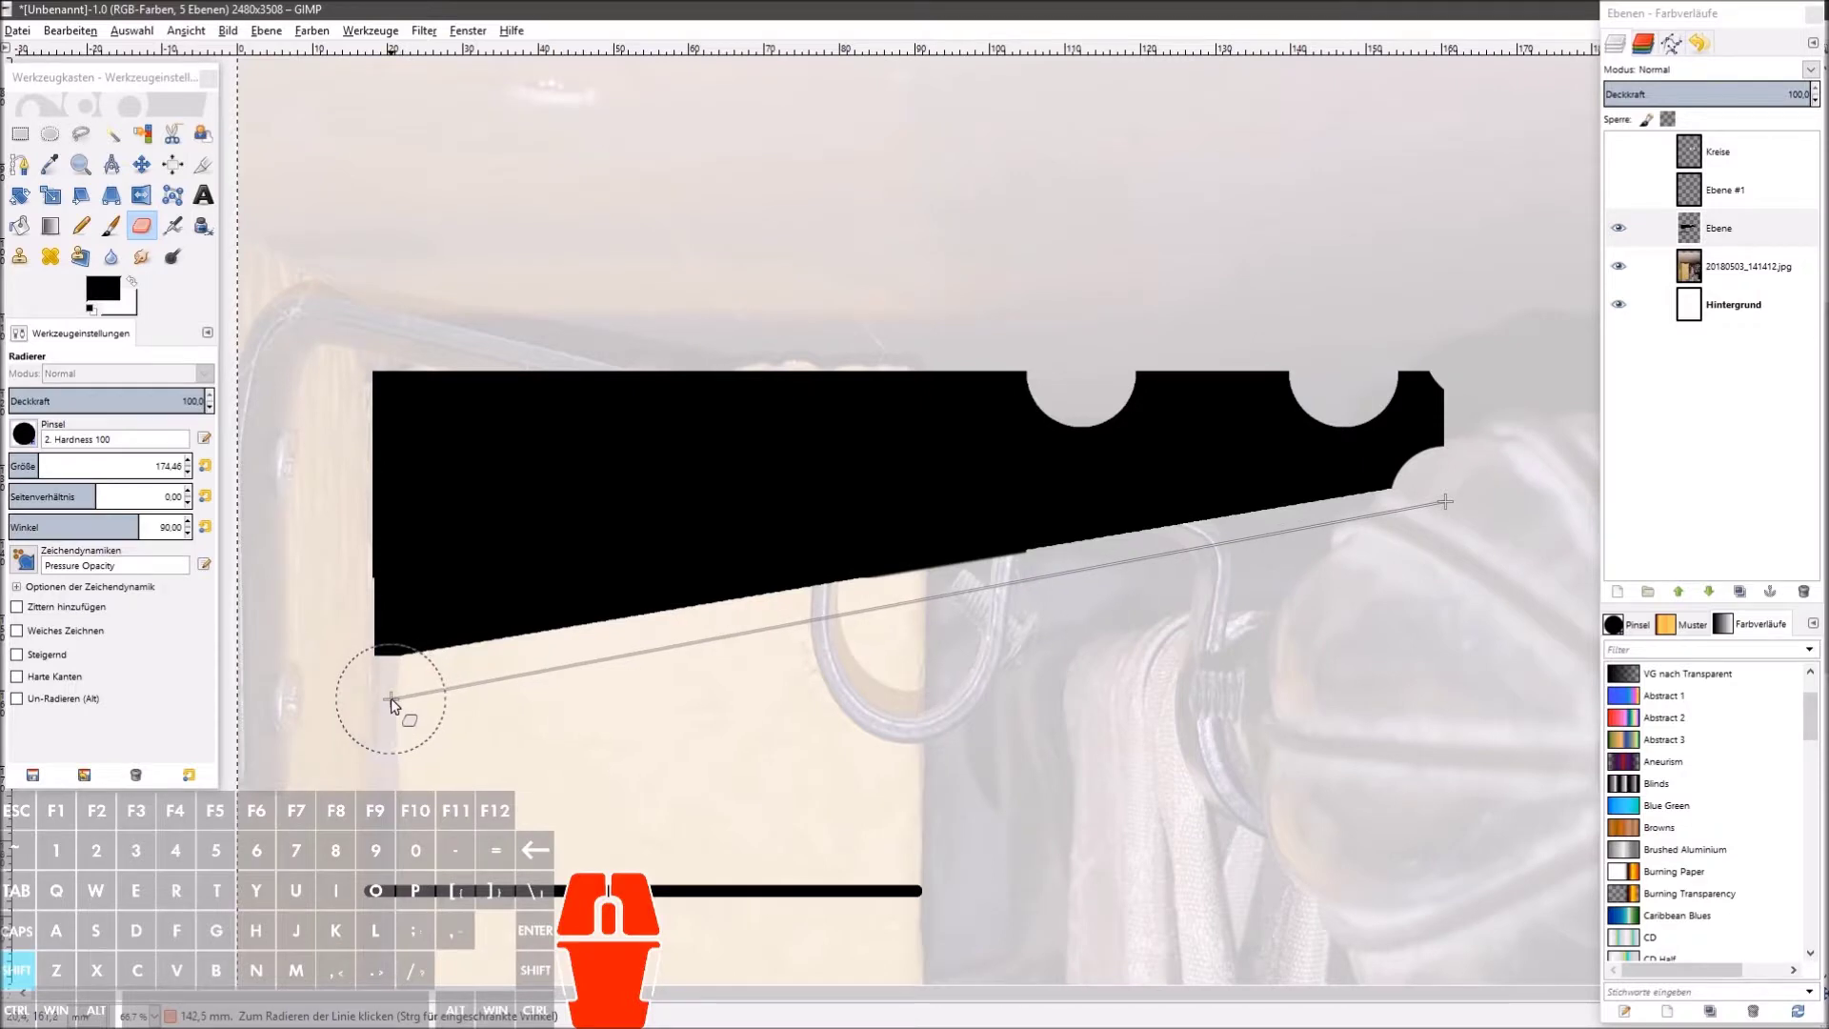
pyautogui.click(396, 702)
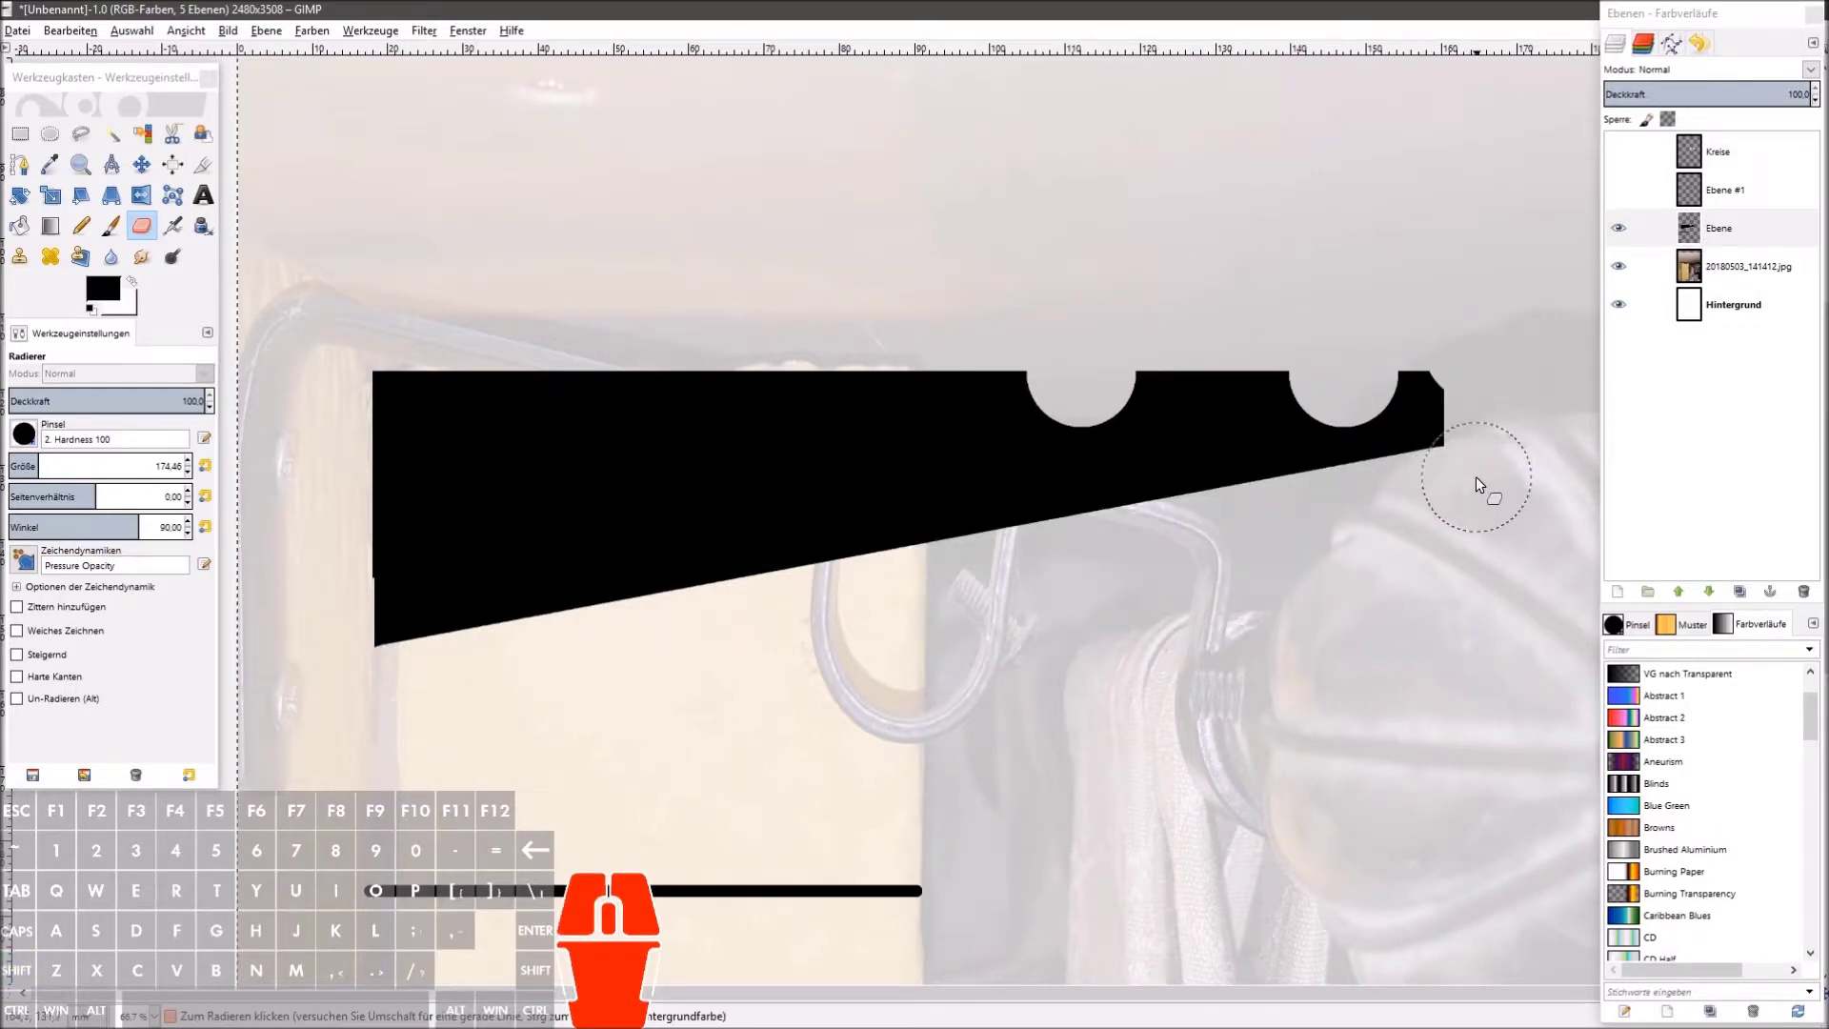
pyautogui.click(1480, 482)
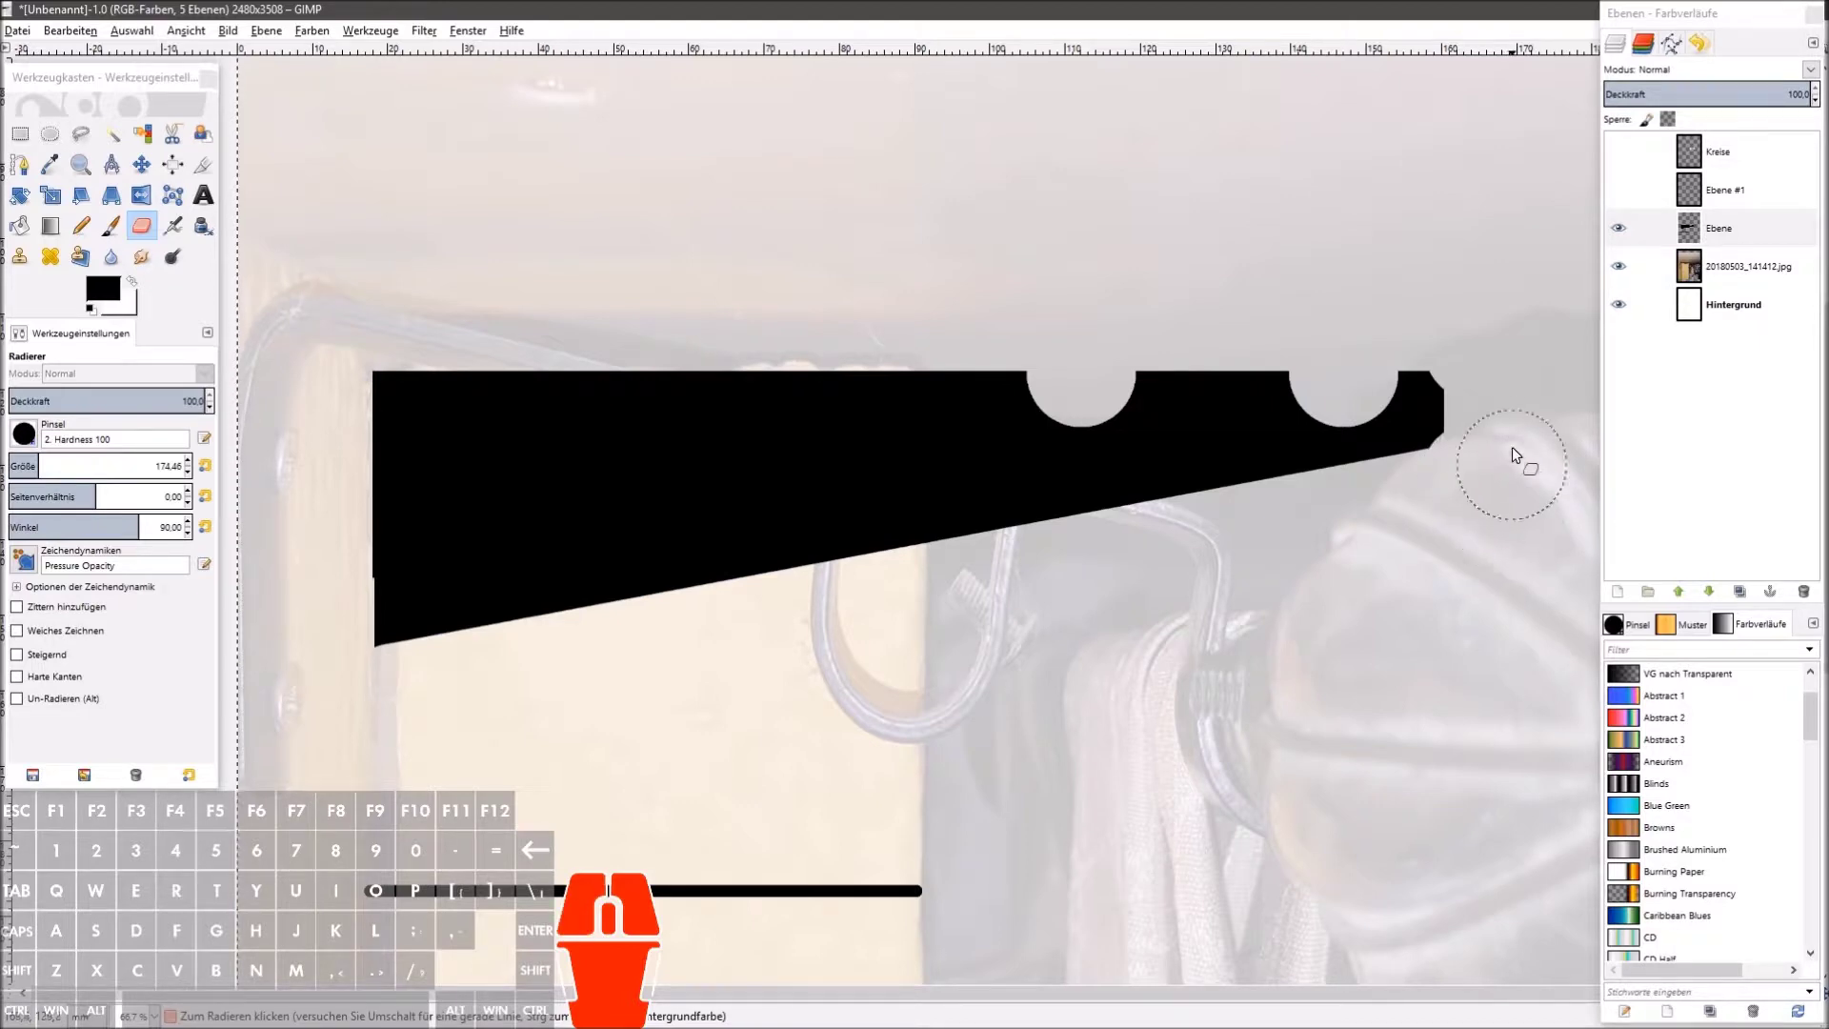
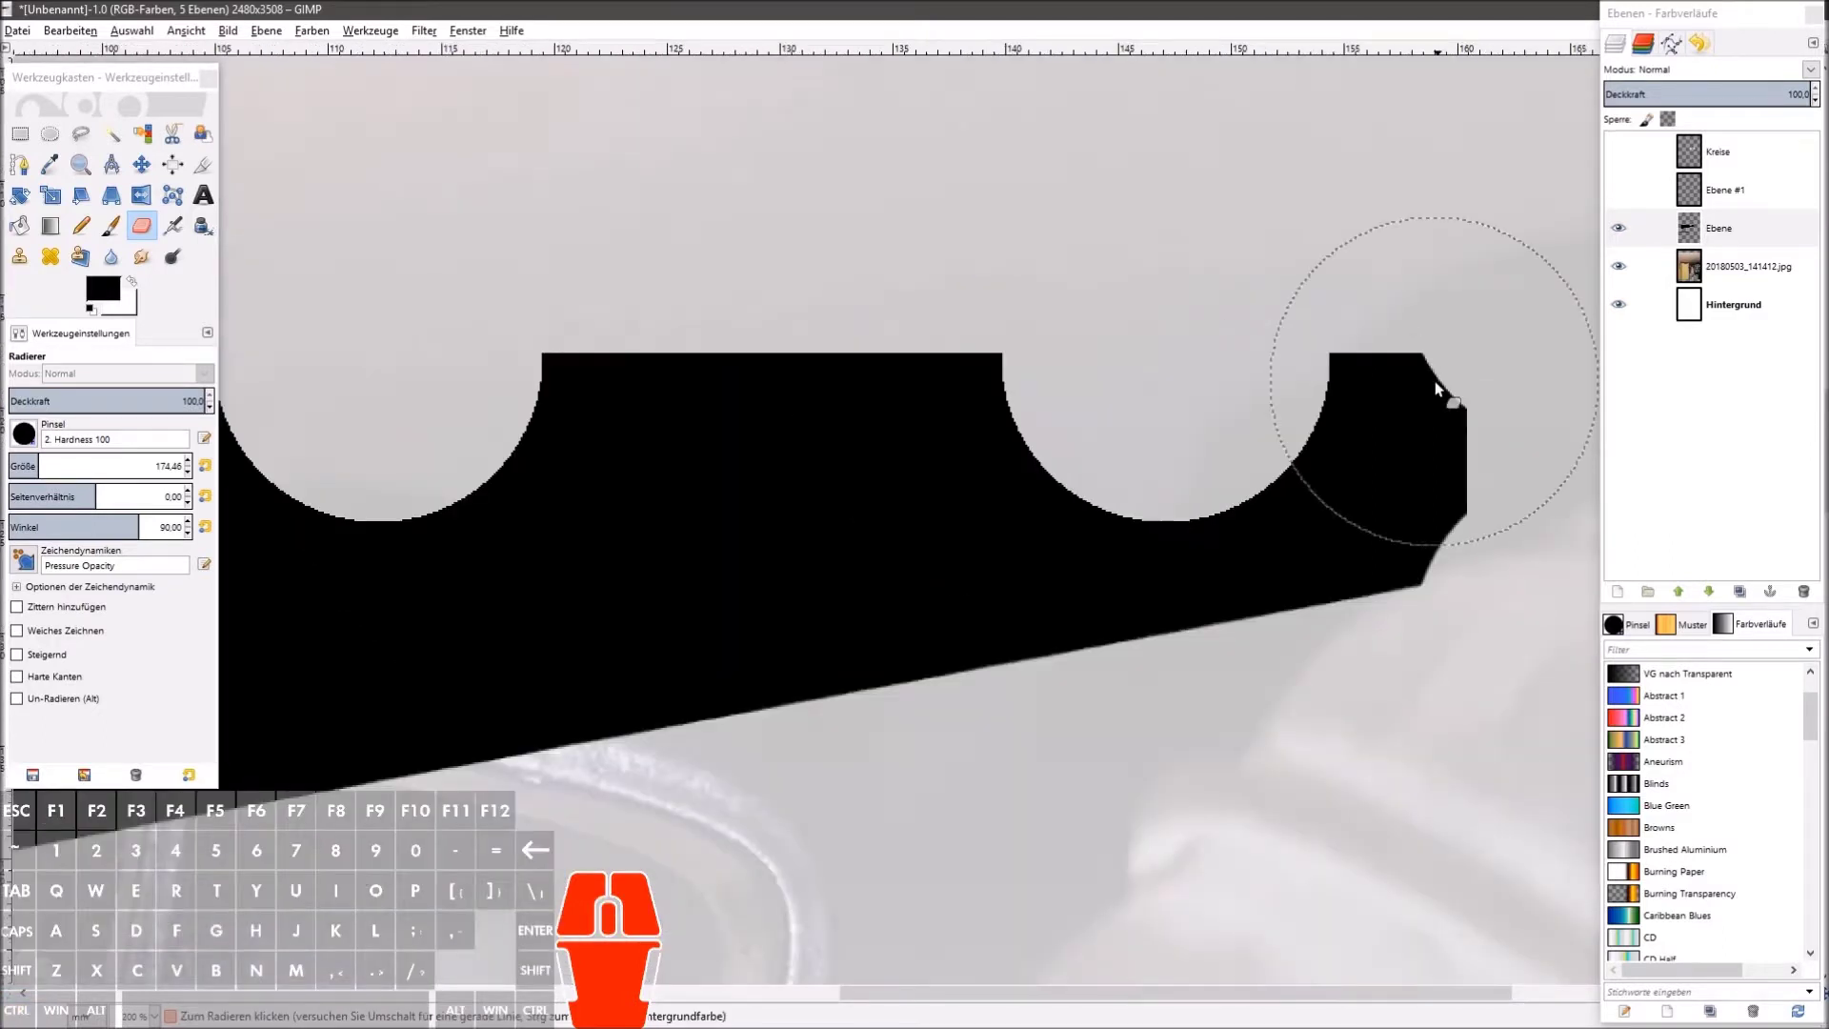
# Step: Zoom in and erase along the right tip's edges to round off its upper corner and lower curve
pyautogui.press('space')
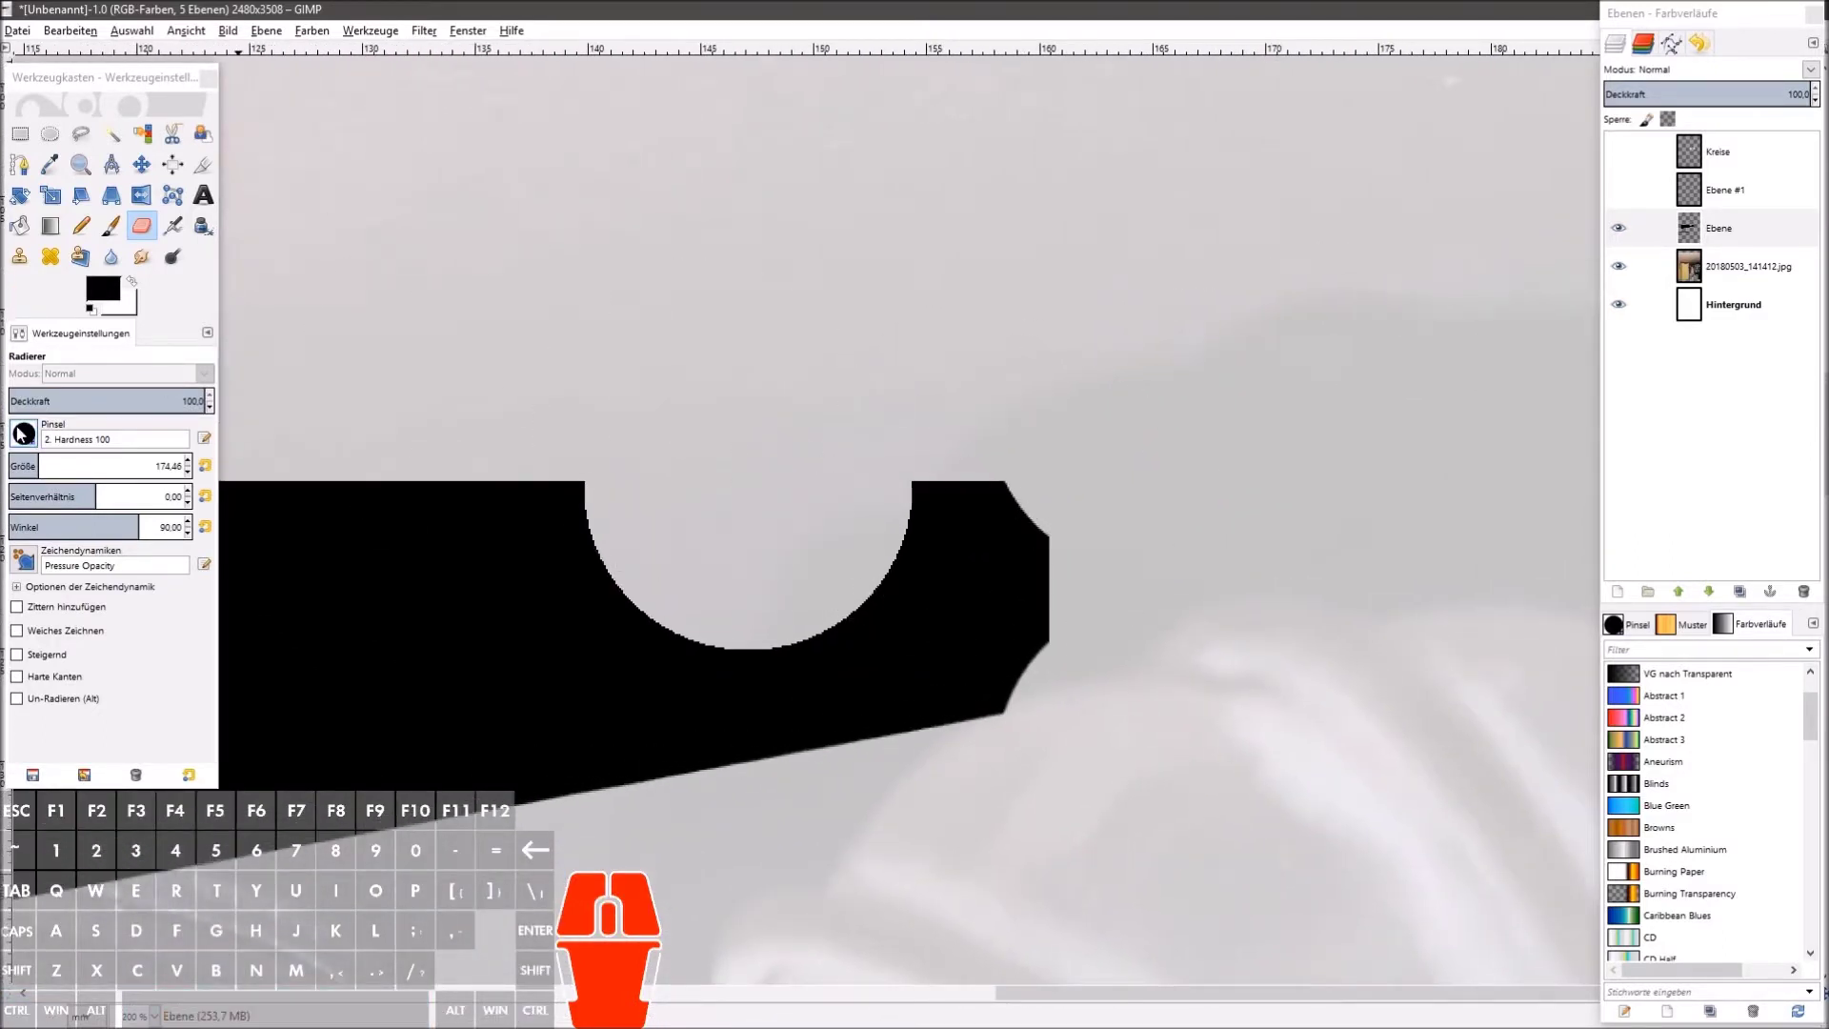
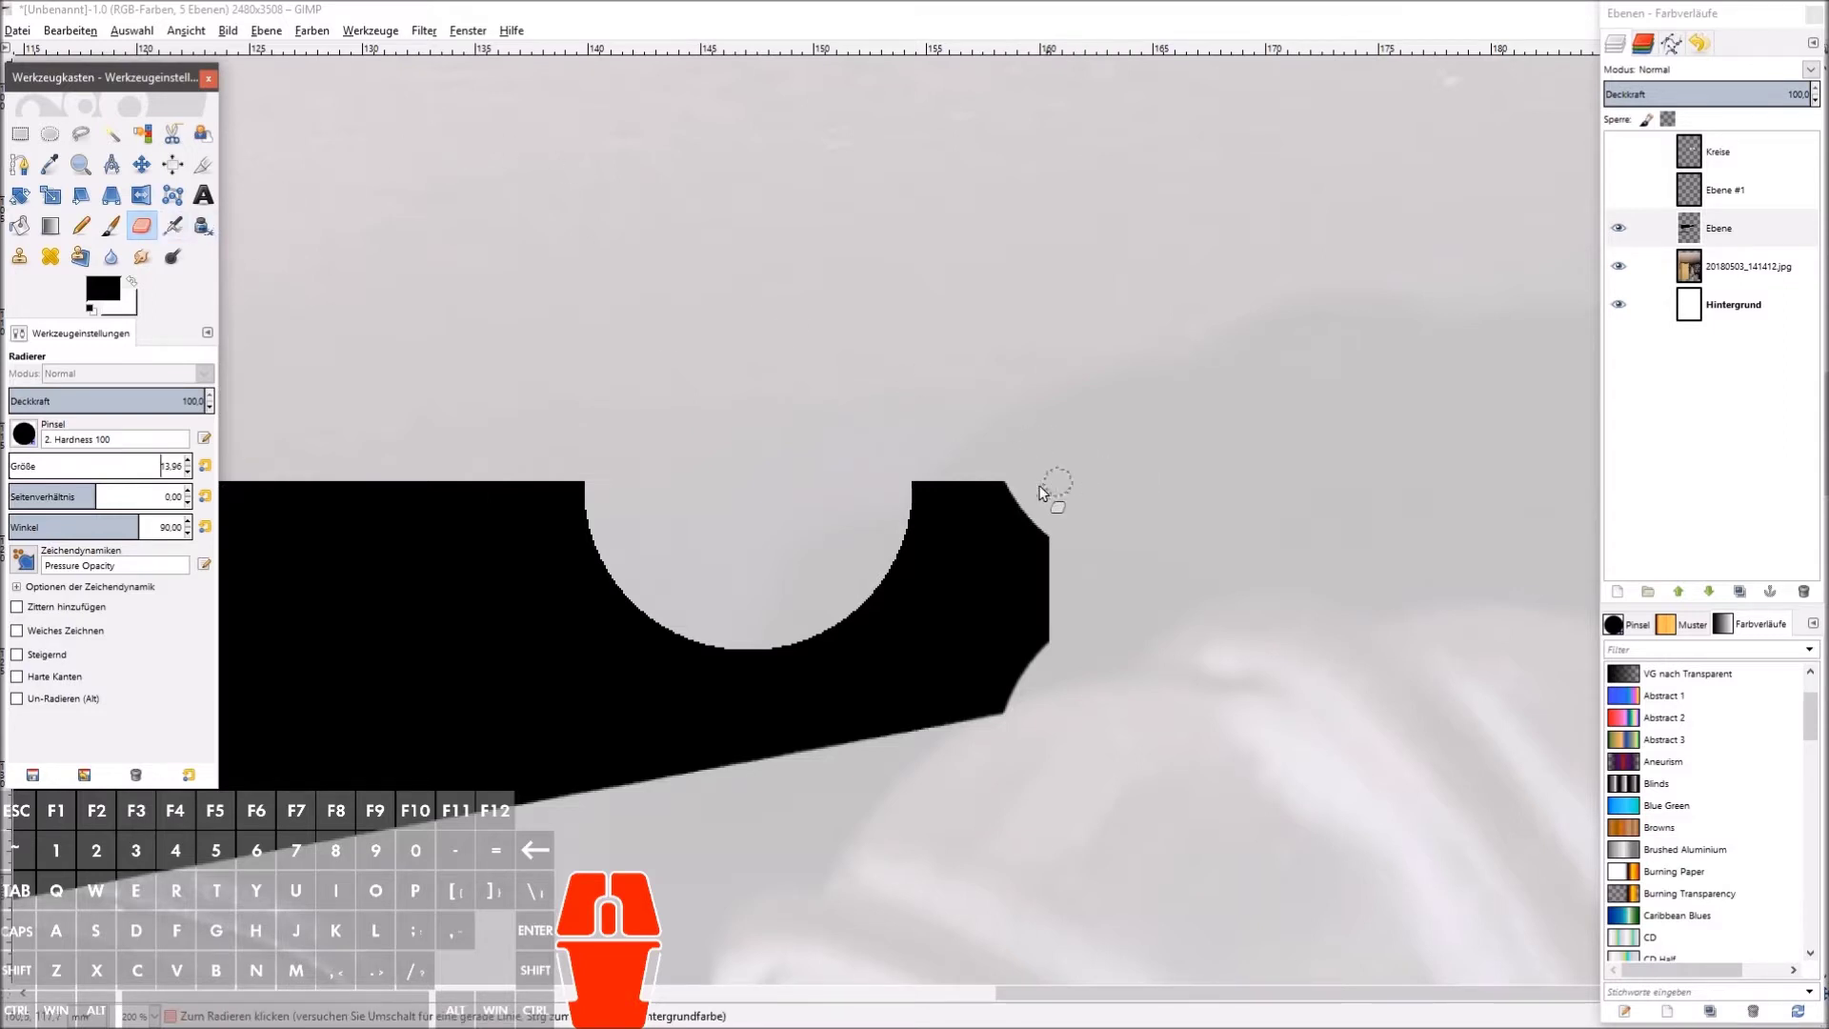
pyautogui.moveTo(1006, 476); pyautogui.dragTo(1075, 574)
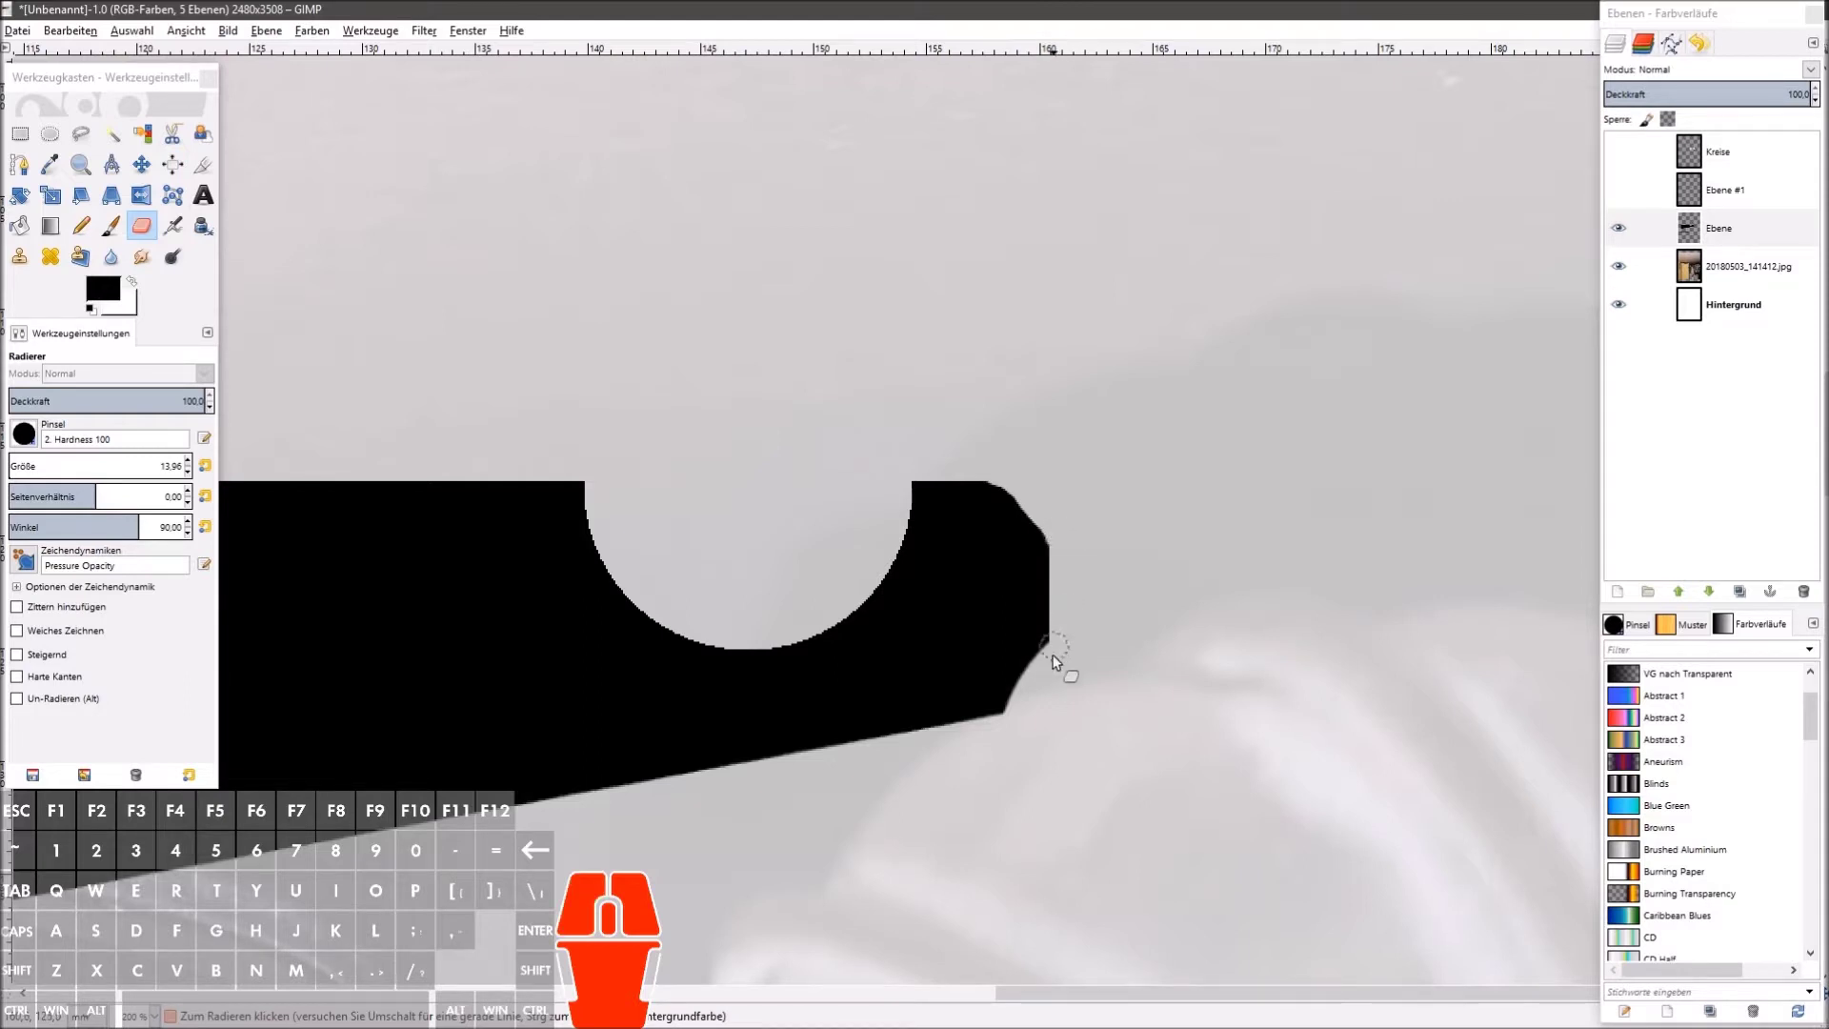
pyautogui.moveTo(1060, 658); pyautogui.dragTo(1047, 694)
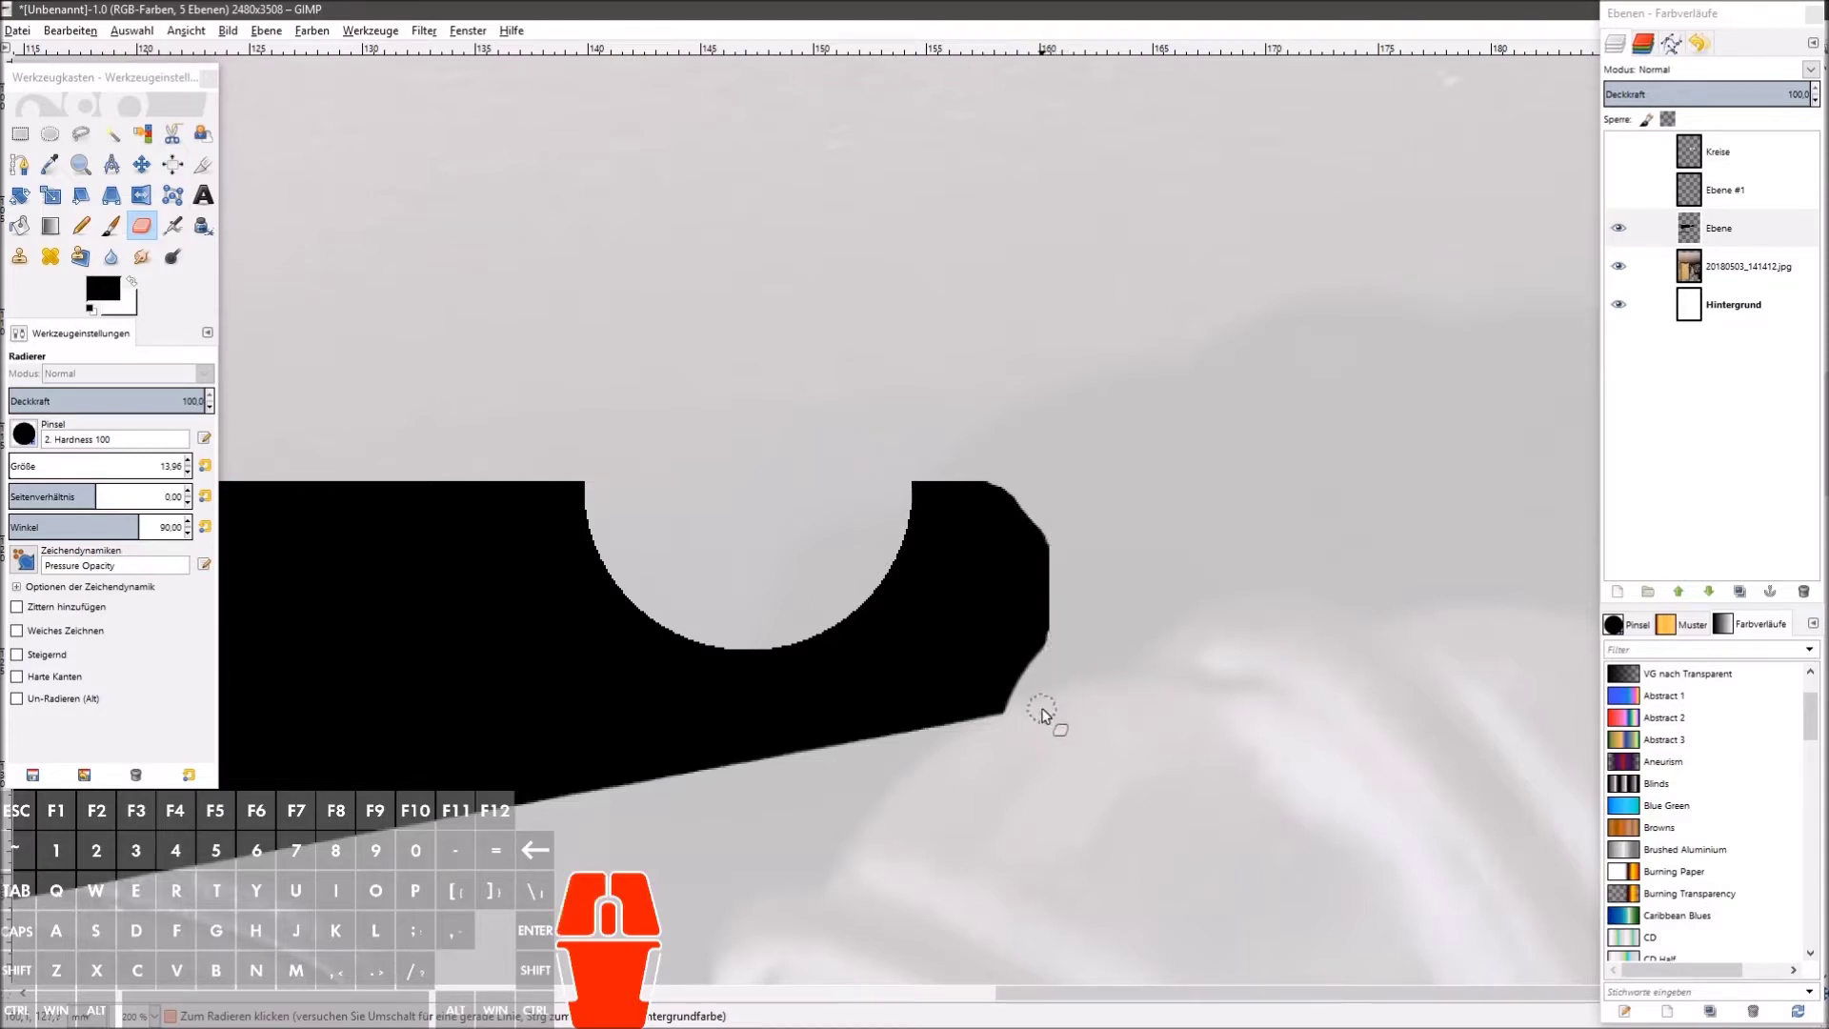
pyautogui.moveTo(1035, 717); pyautogui.dragTo(998, 730)
pyautogui.moveTo(987, 737); pyautogui.dragTo(1026, 710)
pyautogui.moveTo(1016, 719); pyautogui.dragTo(988, 734)
pyautogui.click(1028, 720)
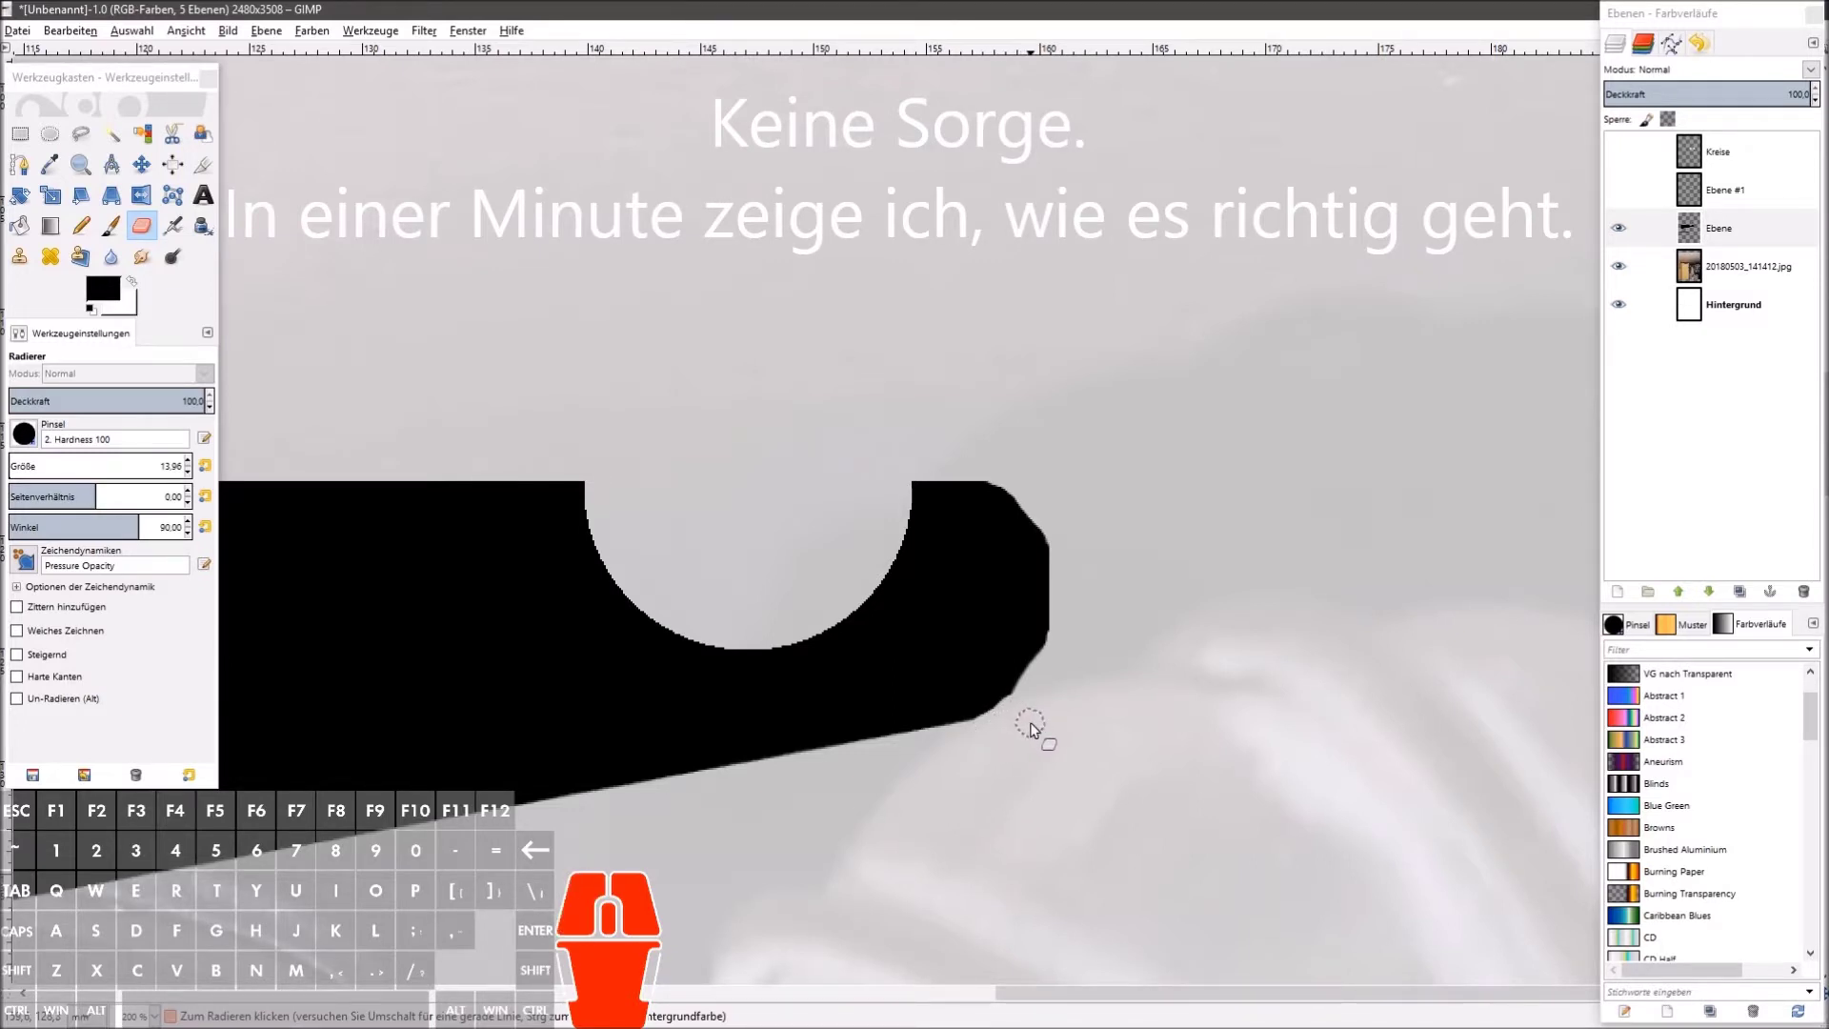
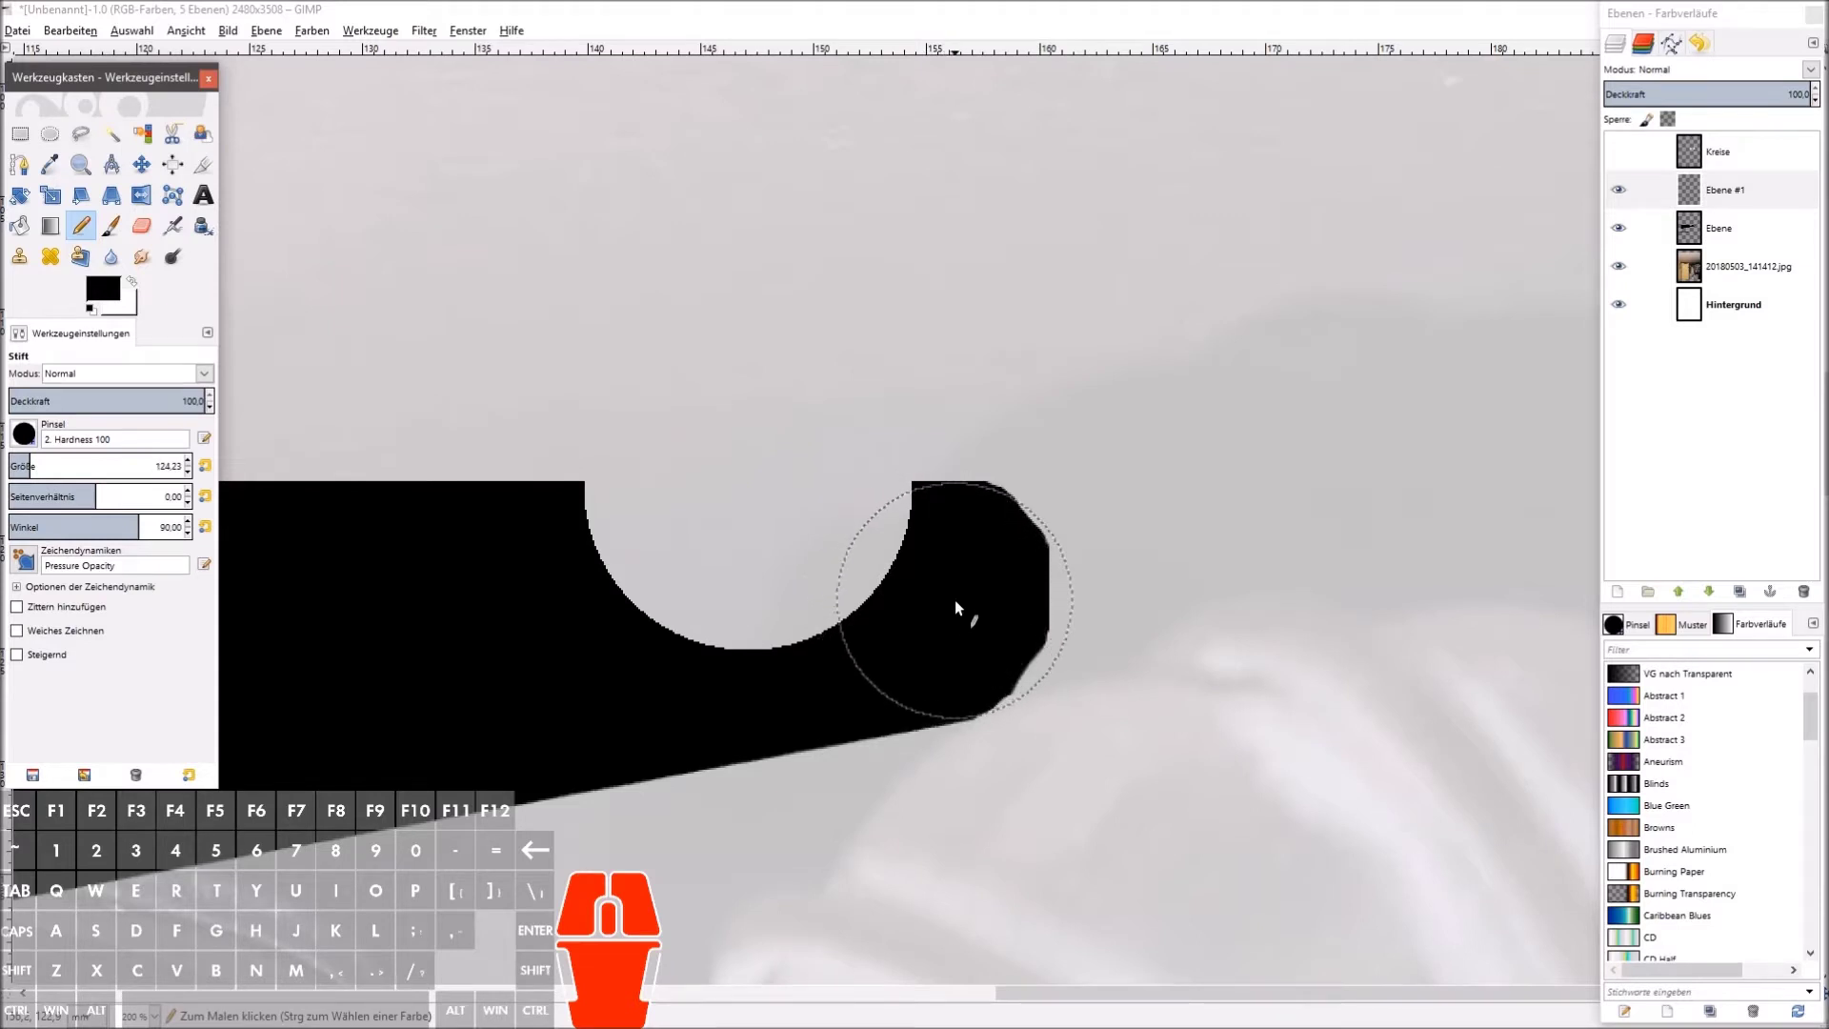
# Step: Stamp a large black Pencil disc over the right tip and pick the circles layer
pyautogui.click(963, 606)
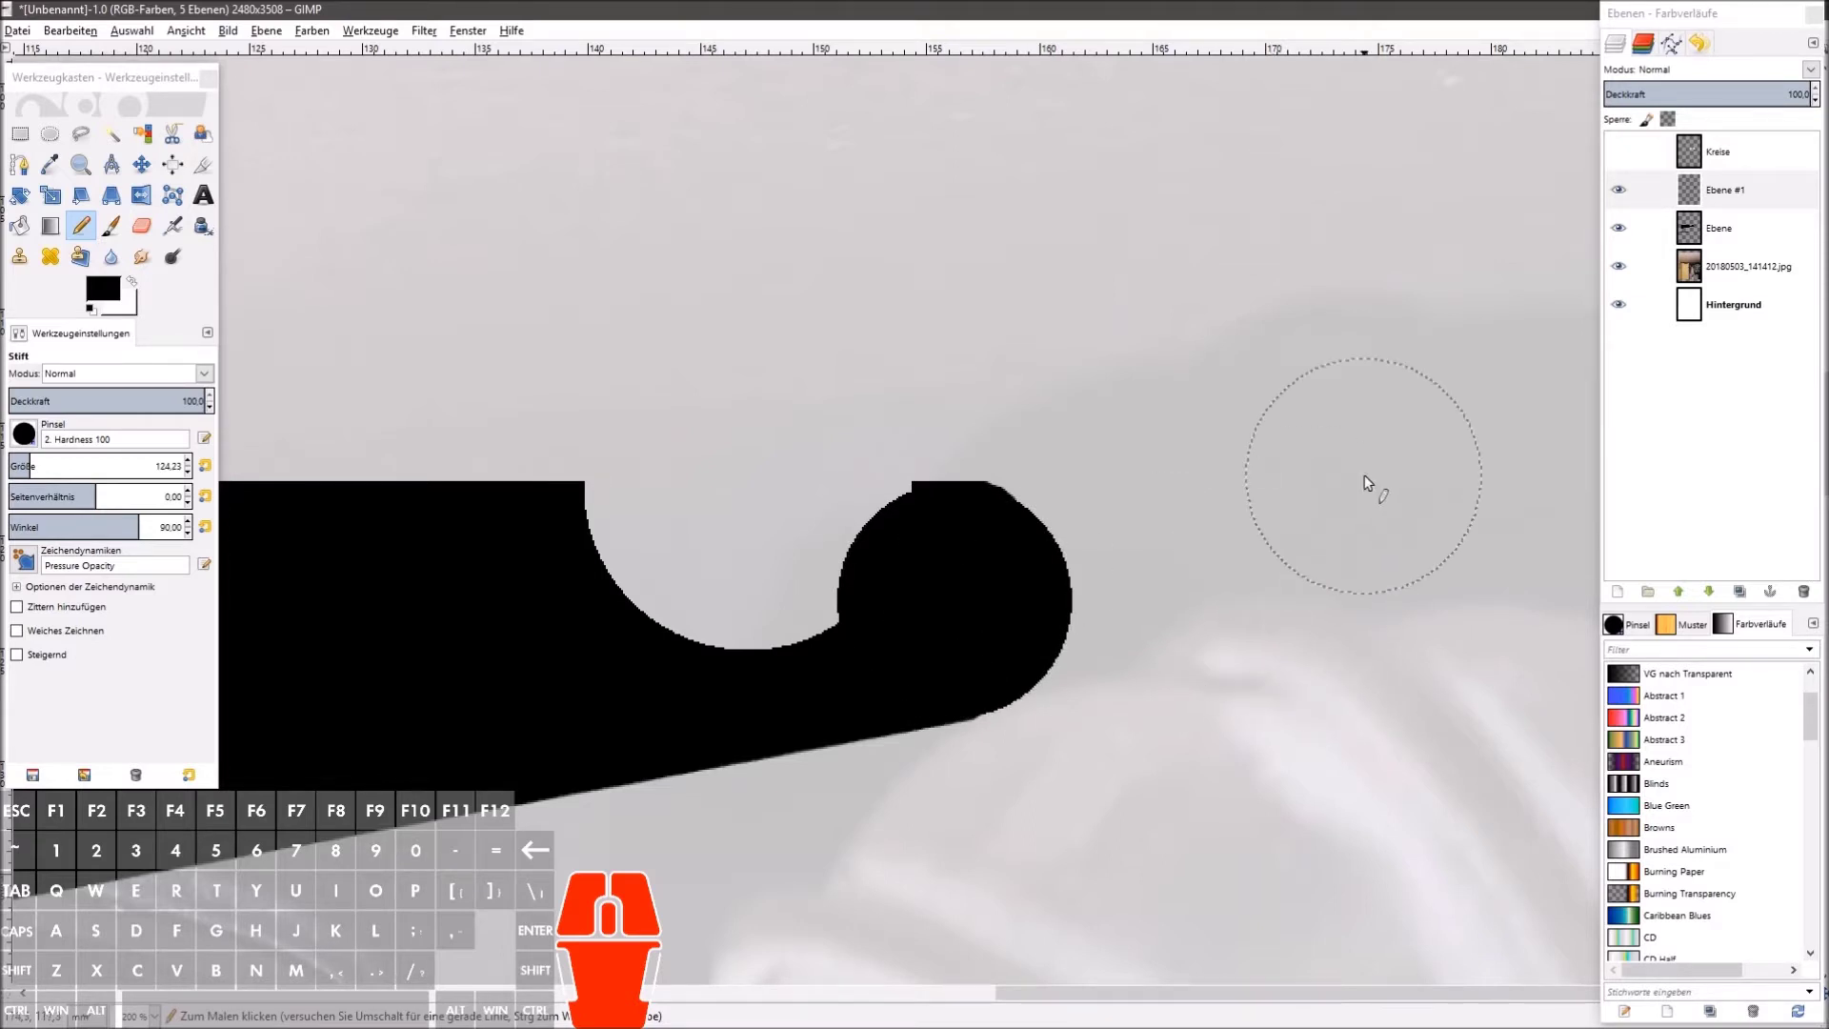
pyautogui.click(1742, 169)
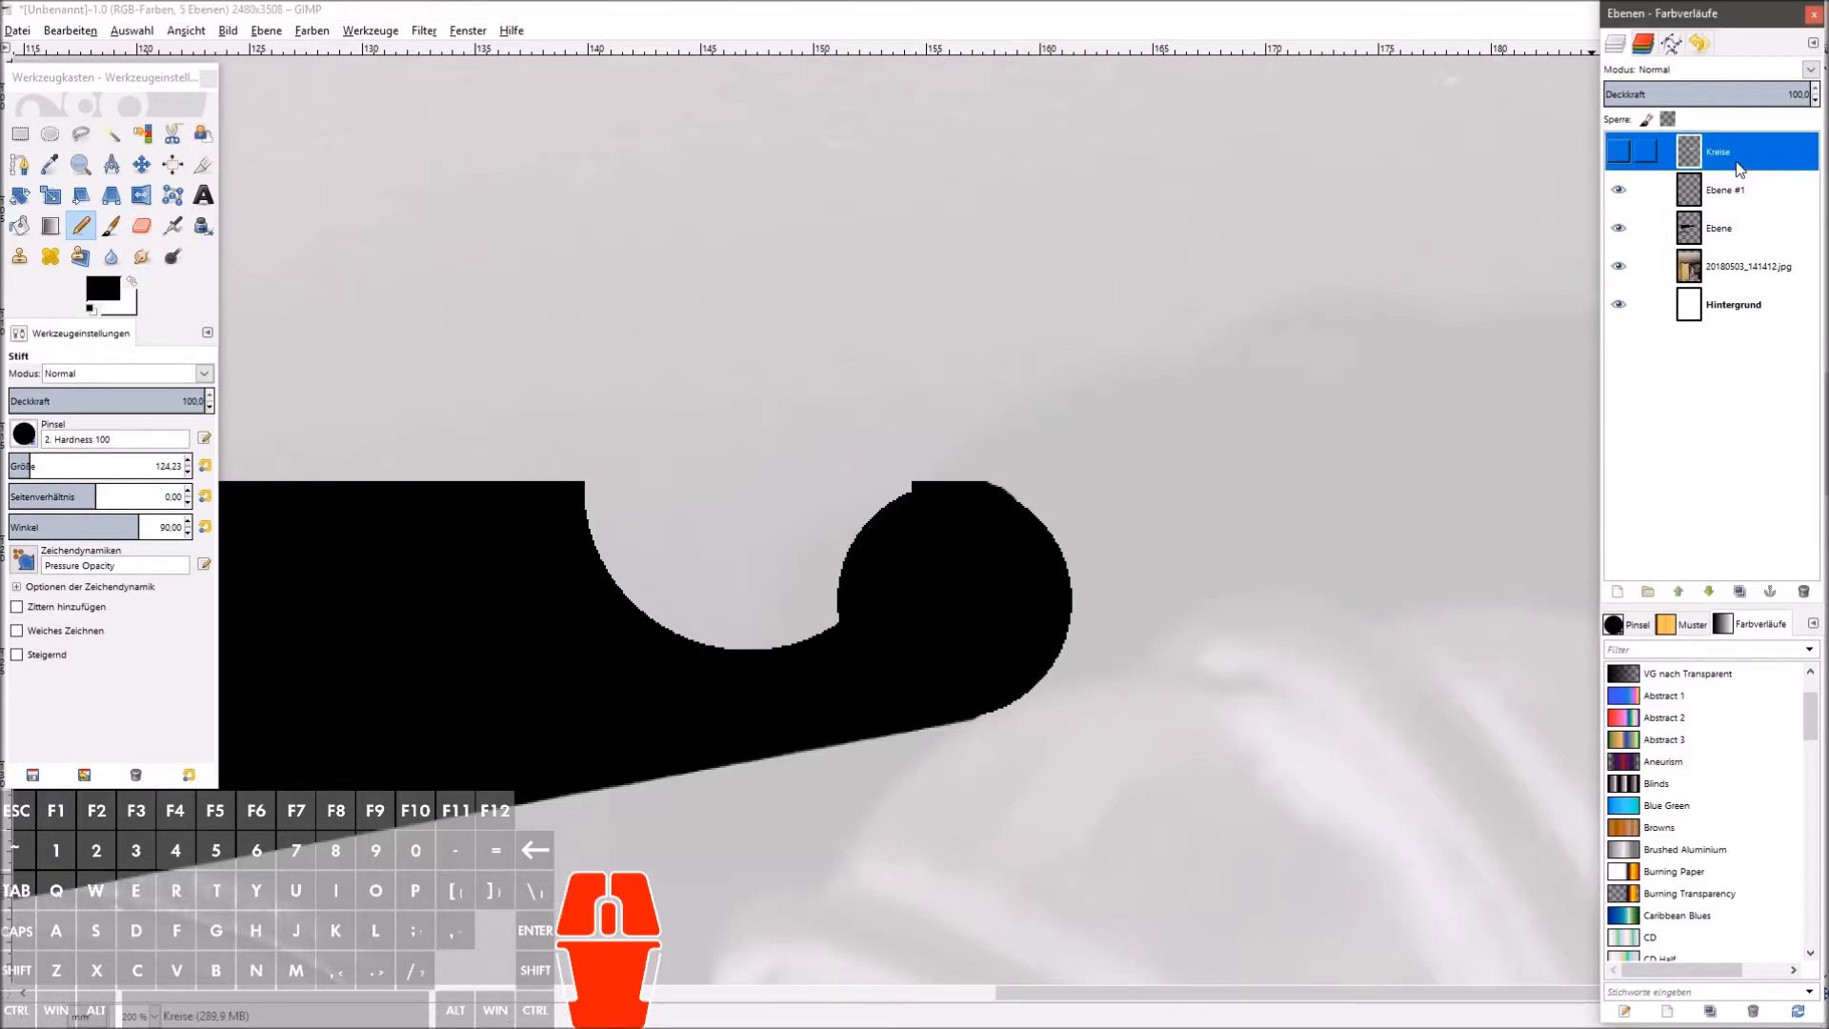
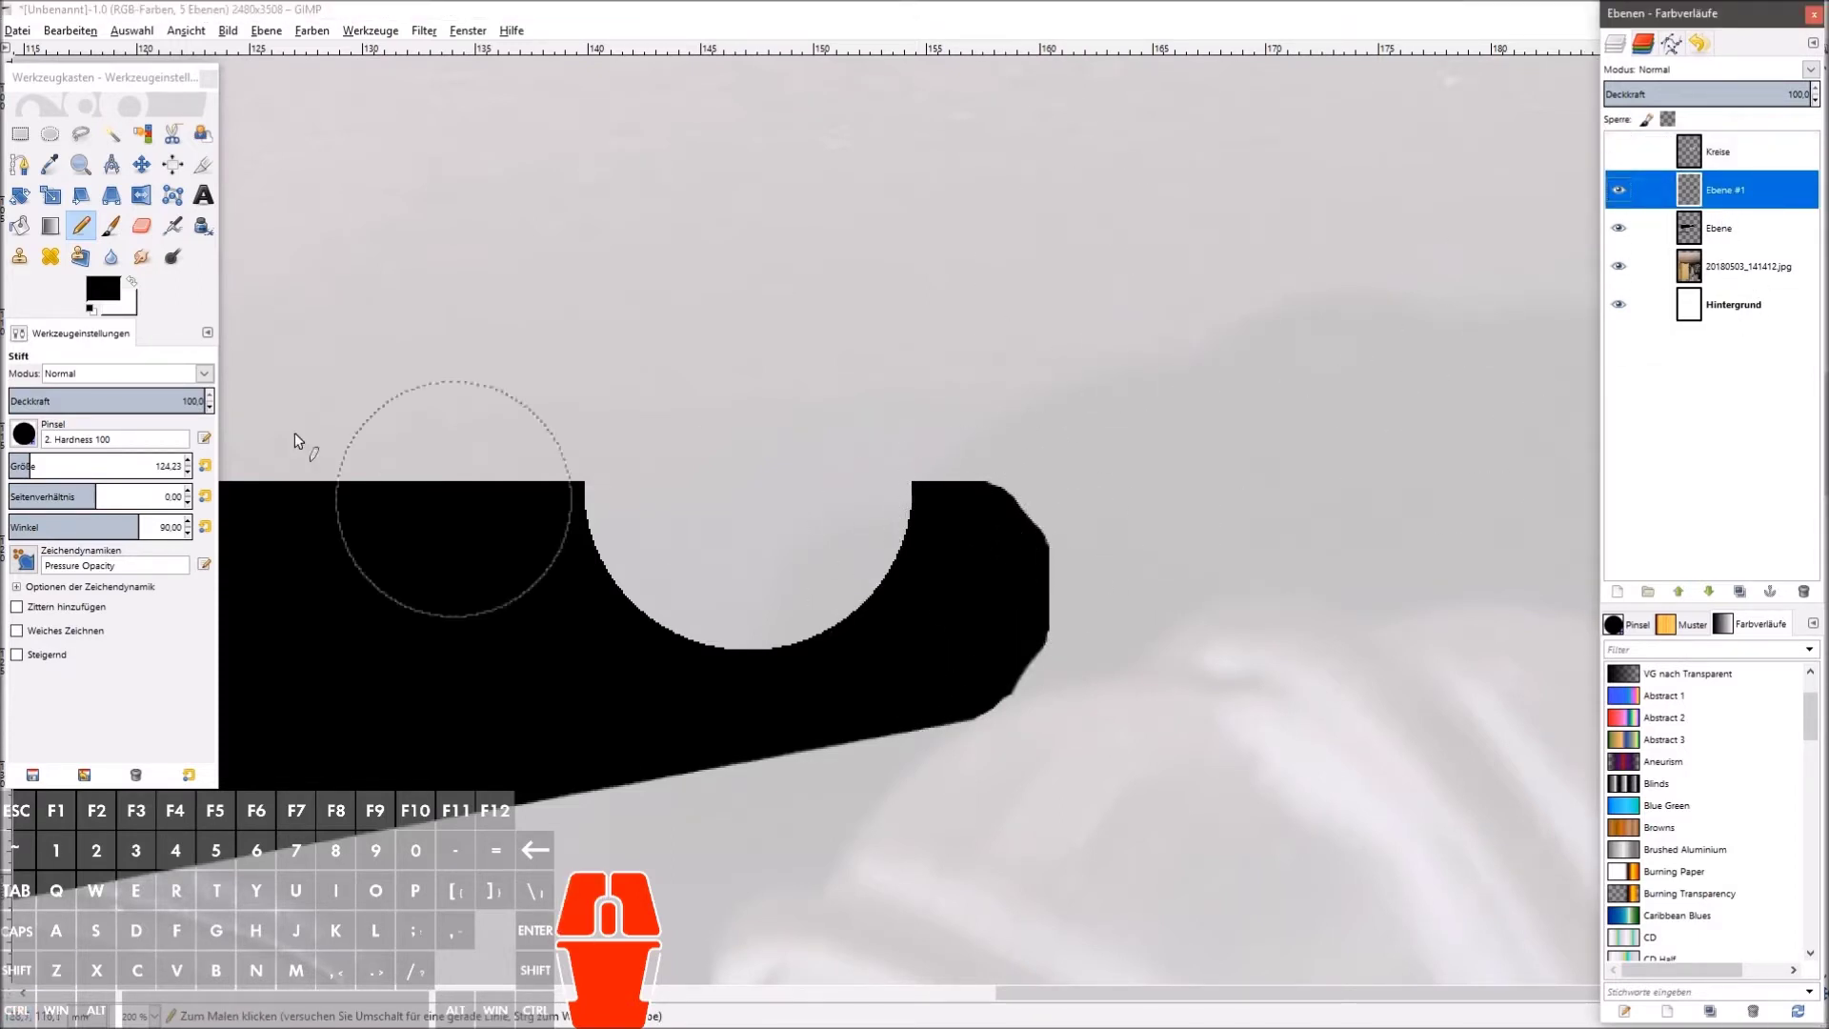
pyautogui.scroll(3)
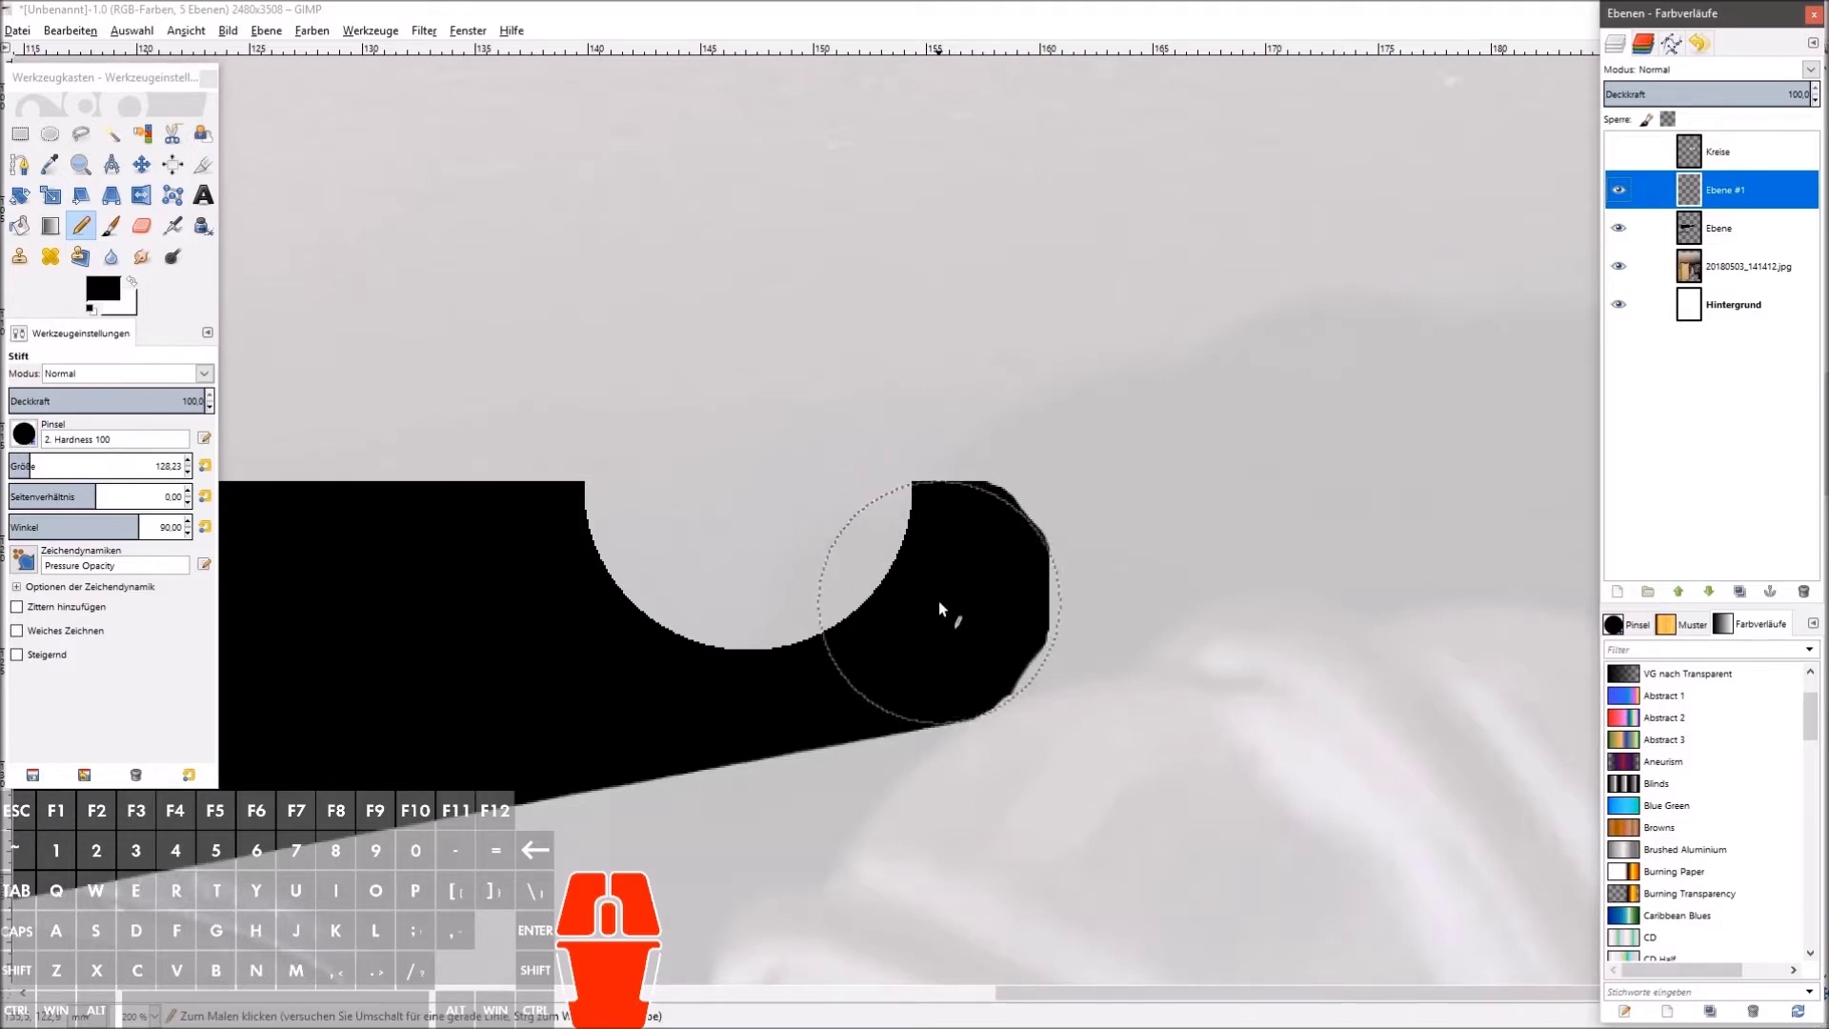
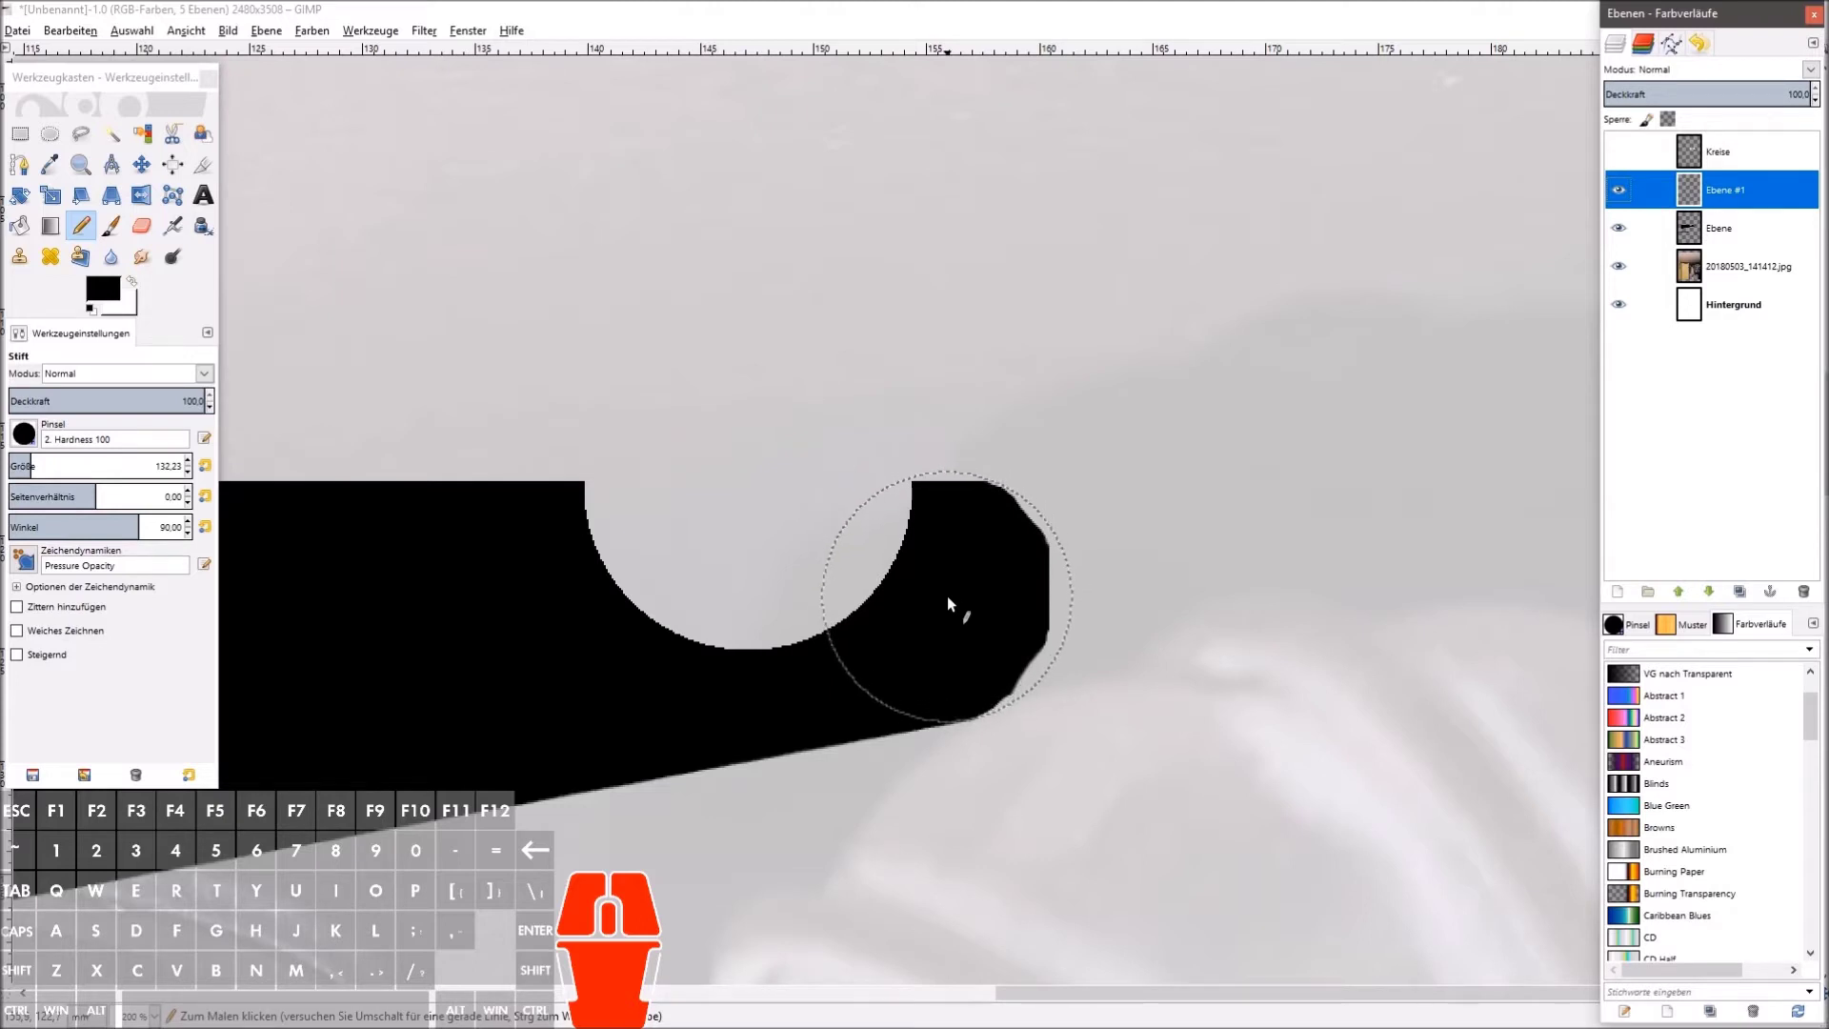
pyautogui.click(955, 602)
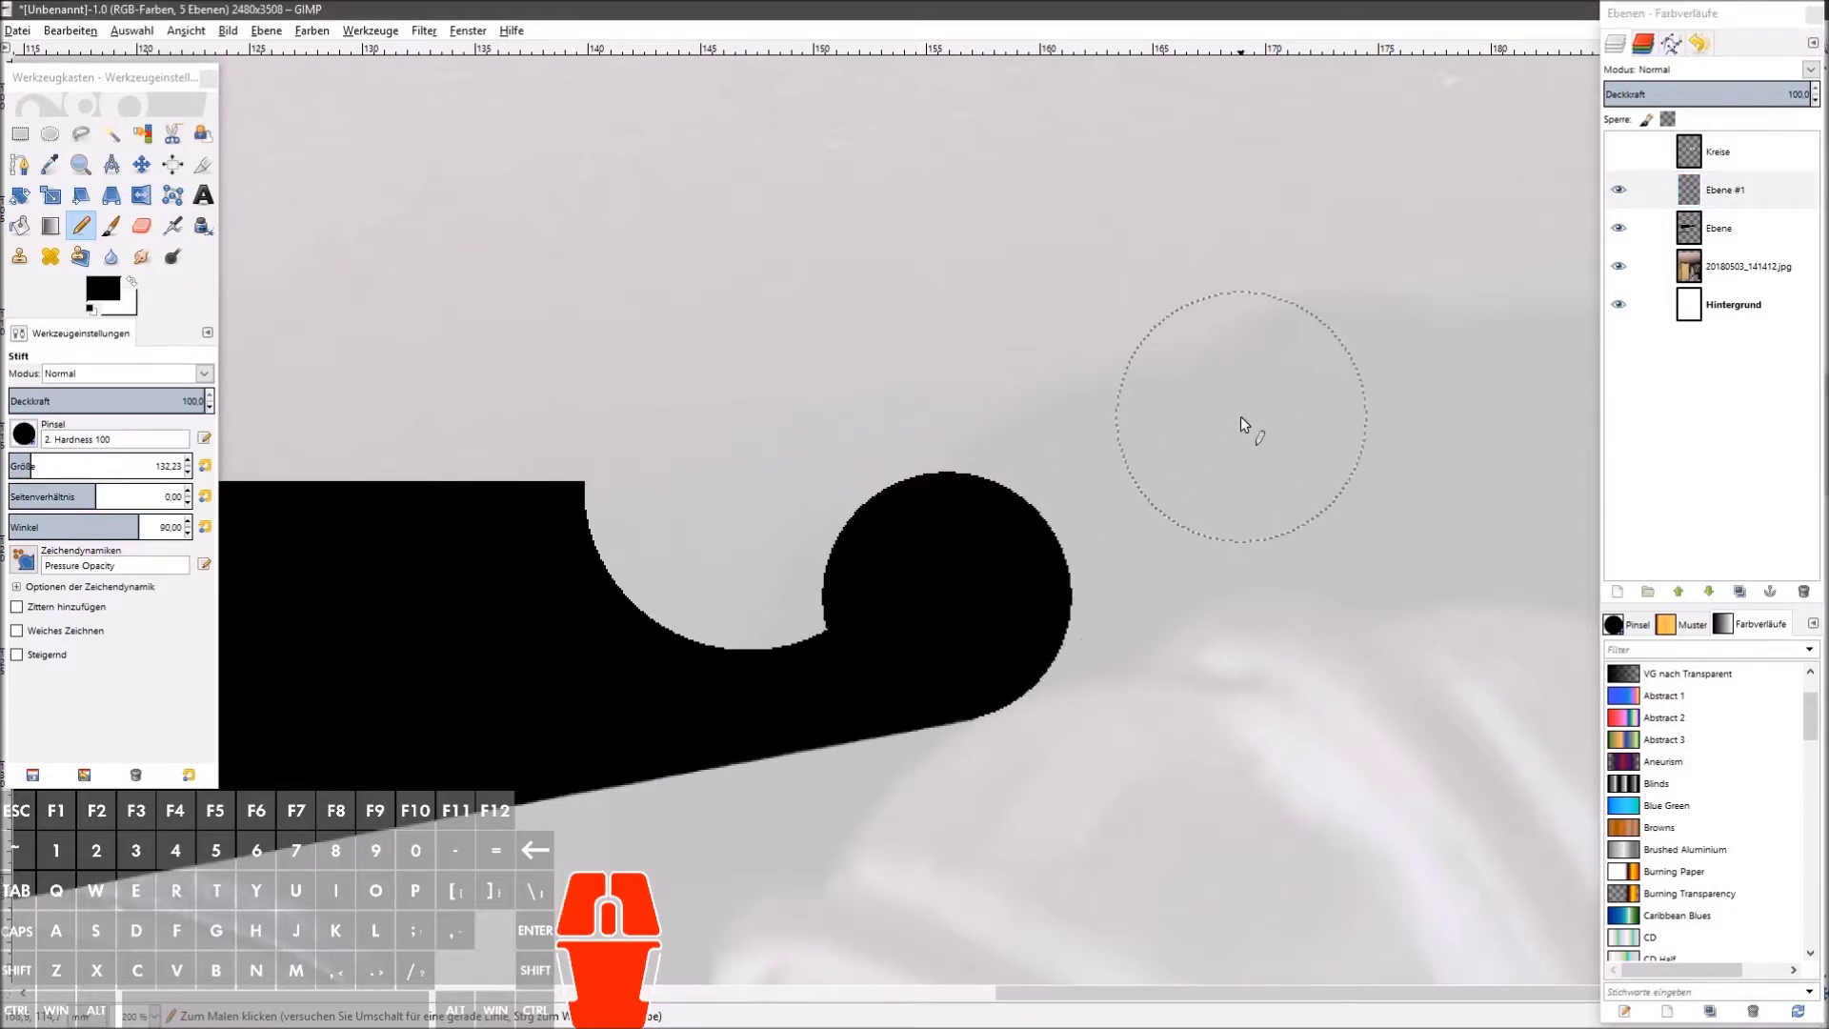
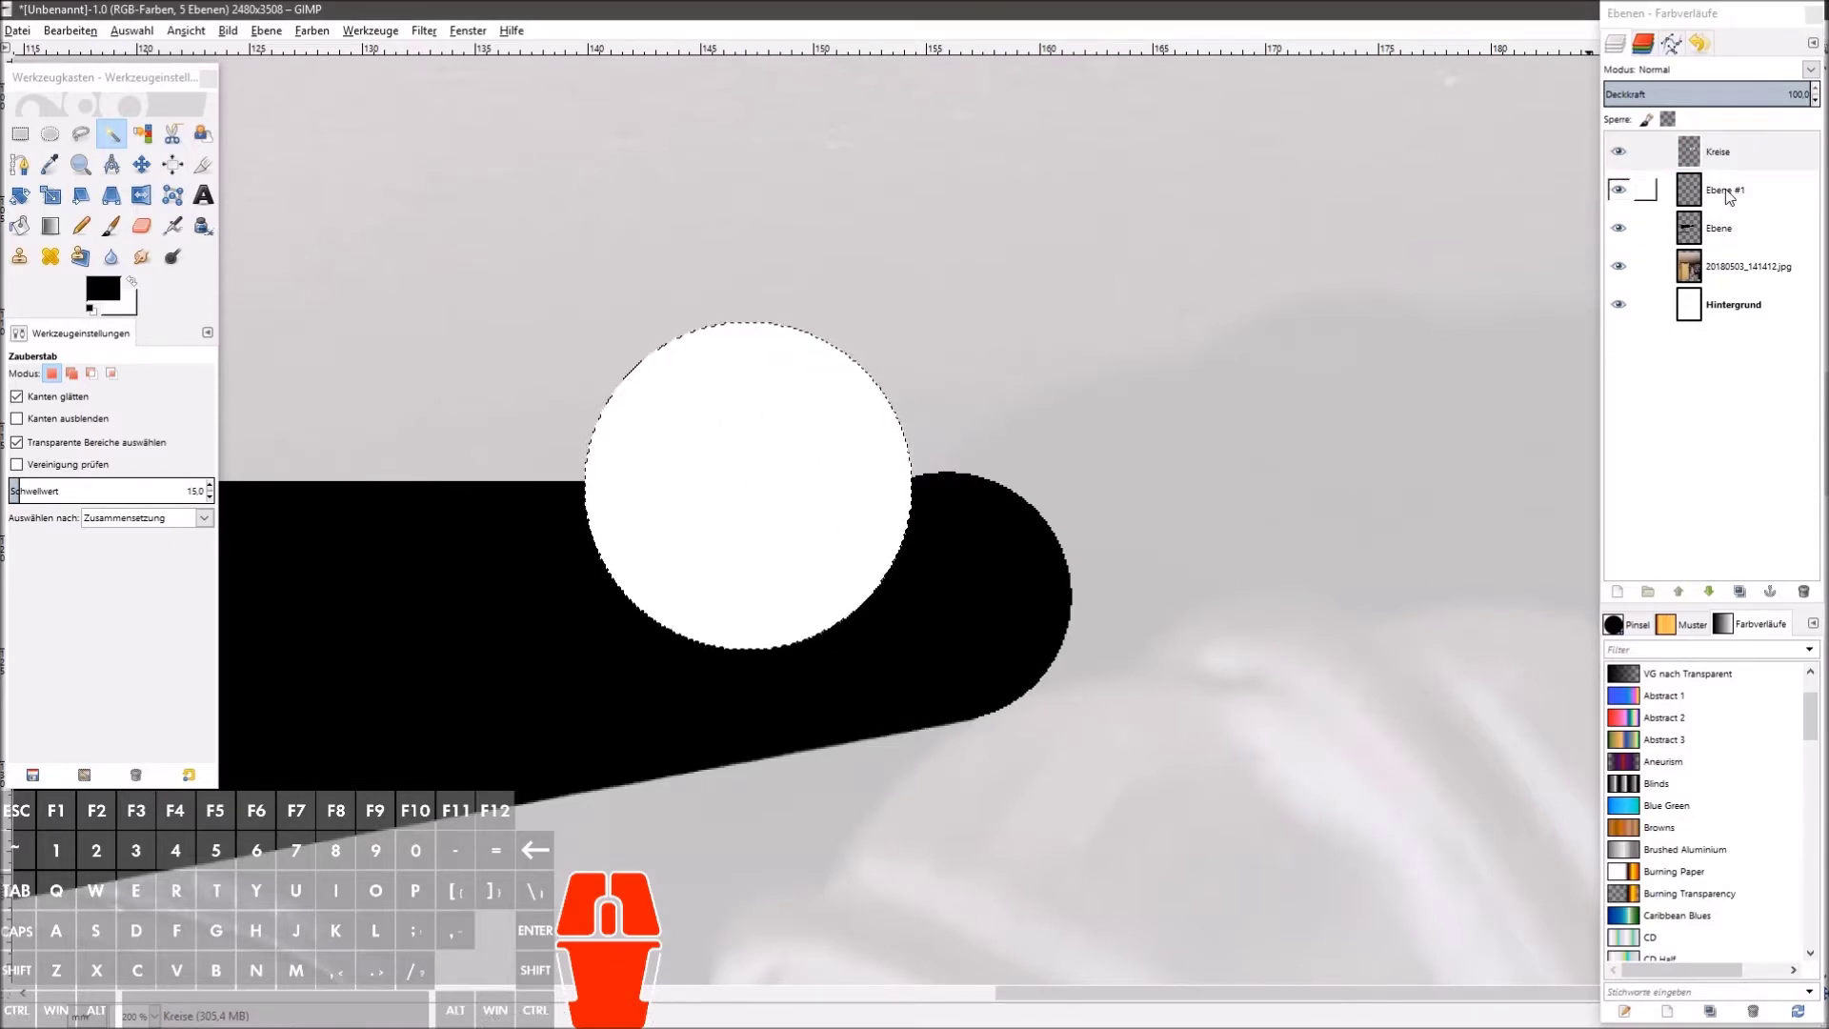
# Step: Switch to Ebene #1 and toggle the circles, bracket and photo layers while zooming around
pyautogui.click(1725, 206)
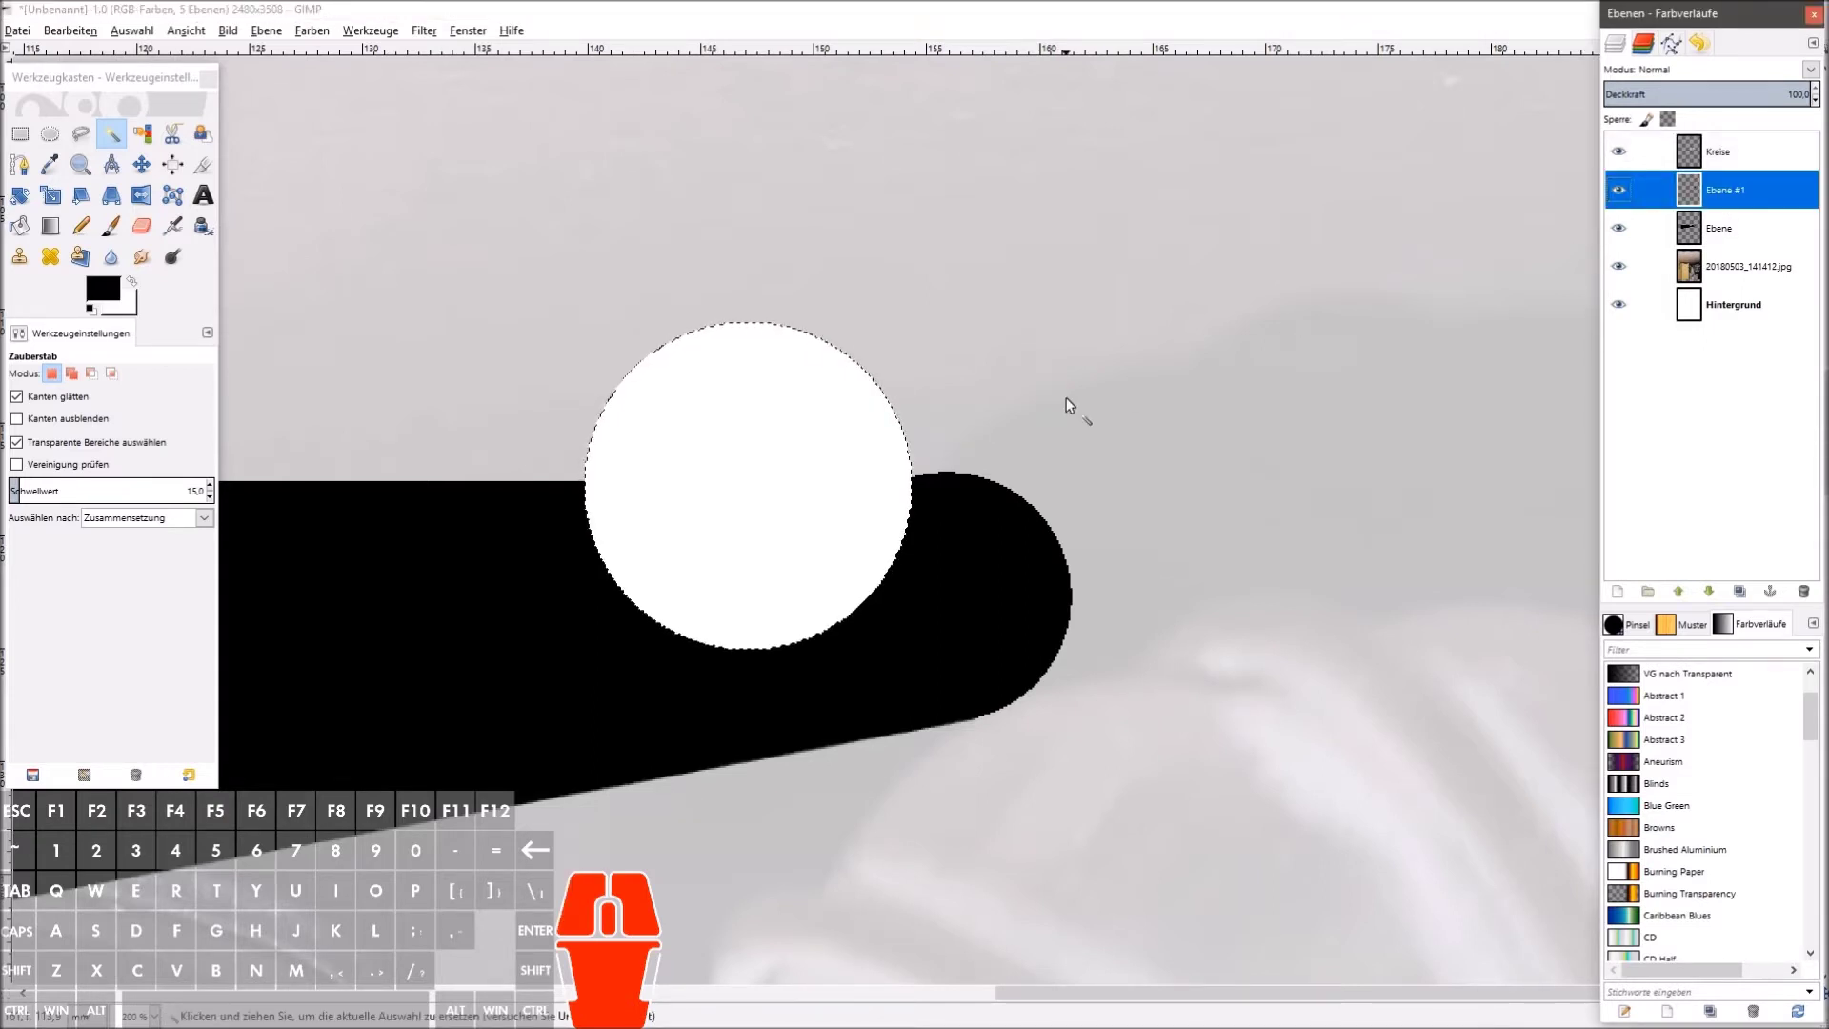
pyautogui.click(1622, 148)
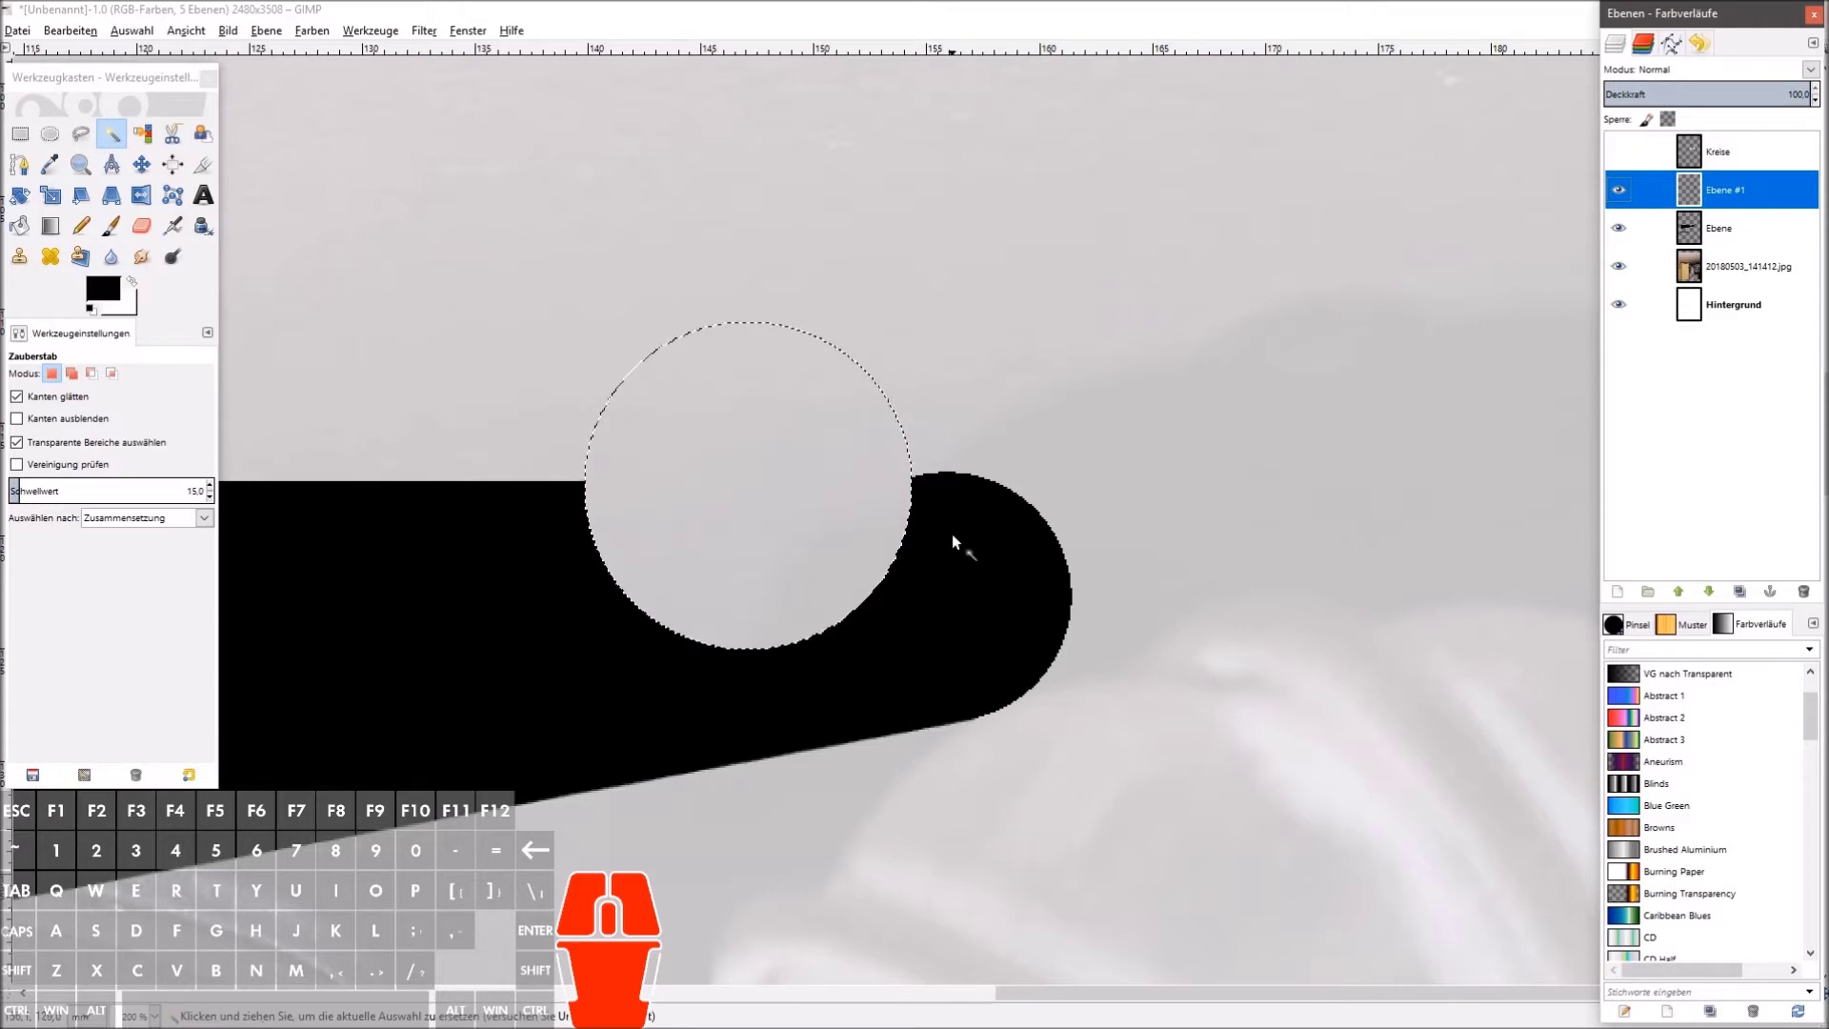
pyautogui.click(1631, 243)
pyautogui.click(1622, 281)
pyautogui.click(1622, 281)
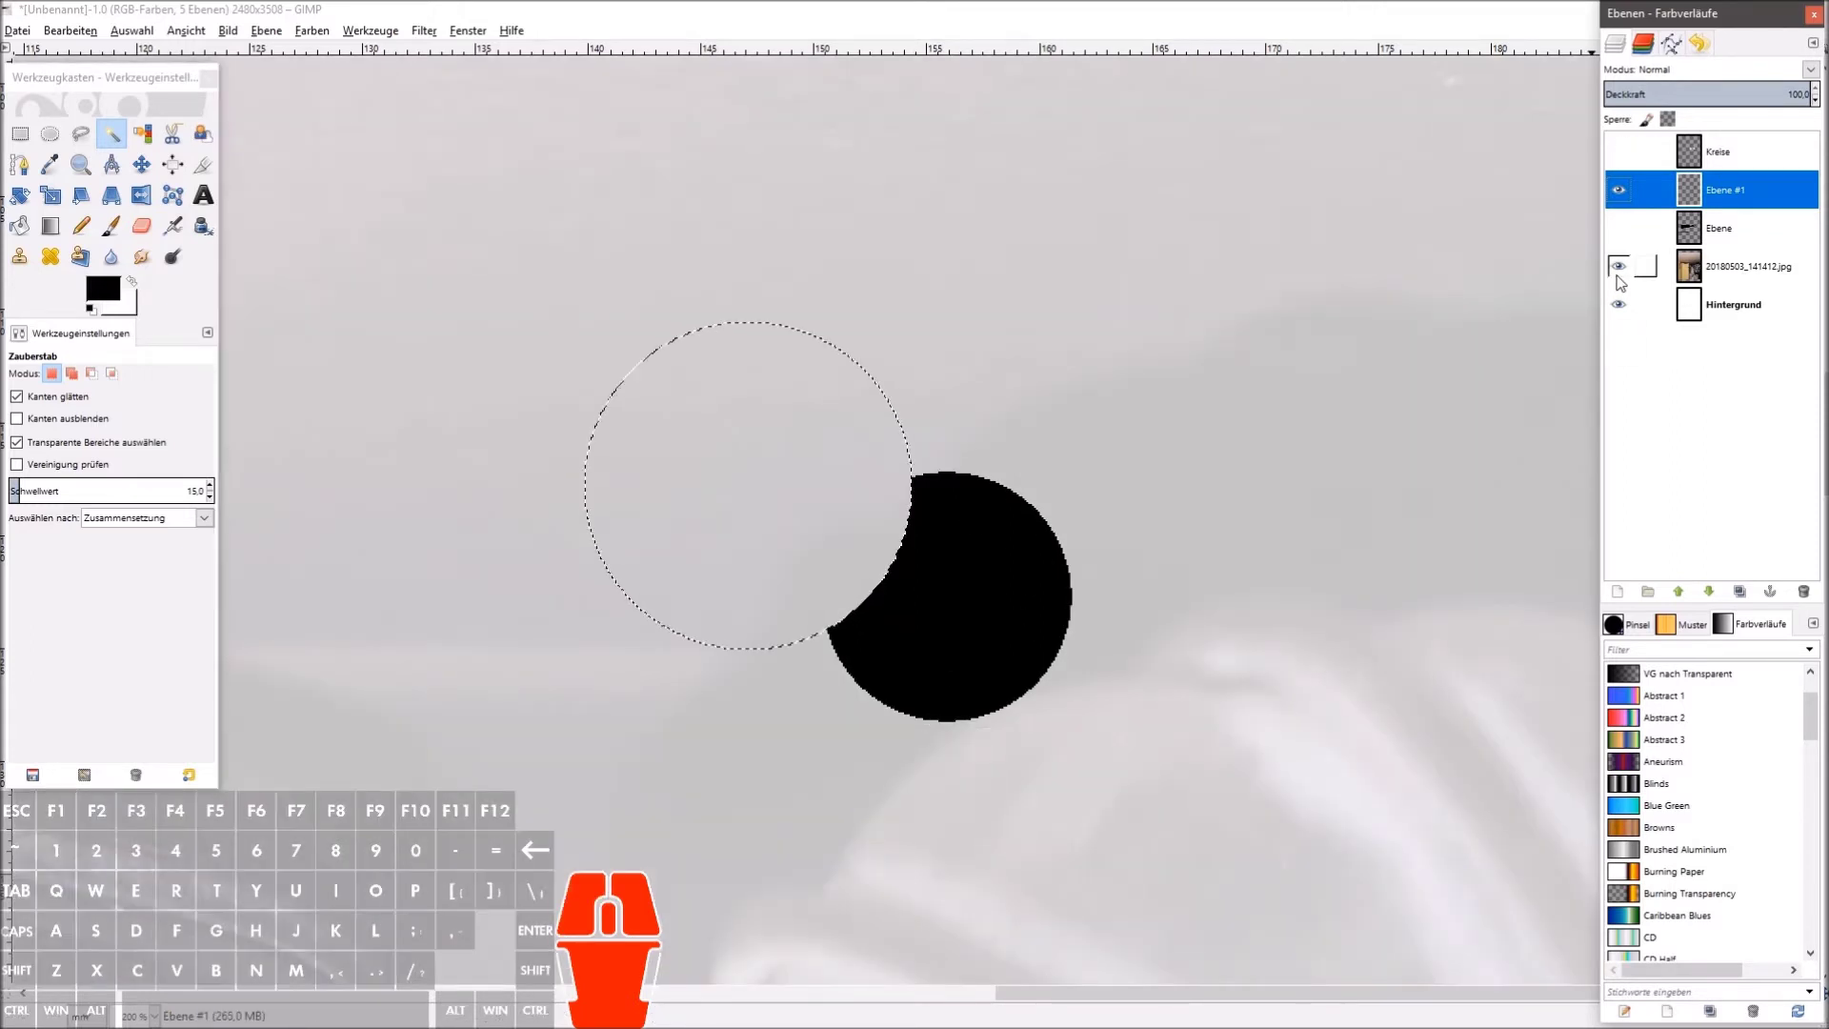
pyautogui.scroll(3)
pyautogui.scroll(3)
pyautogui.scroll(-3)
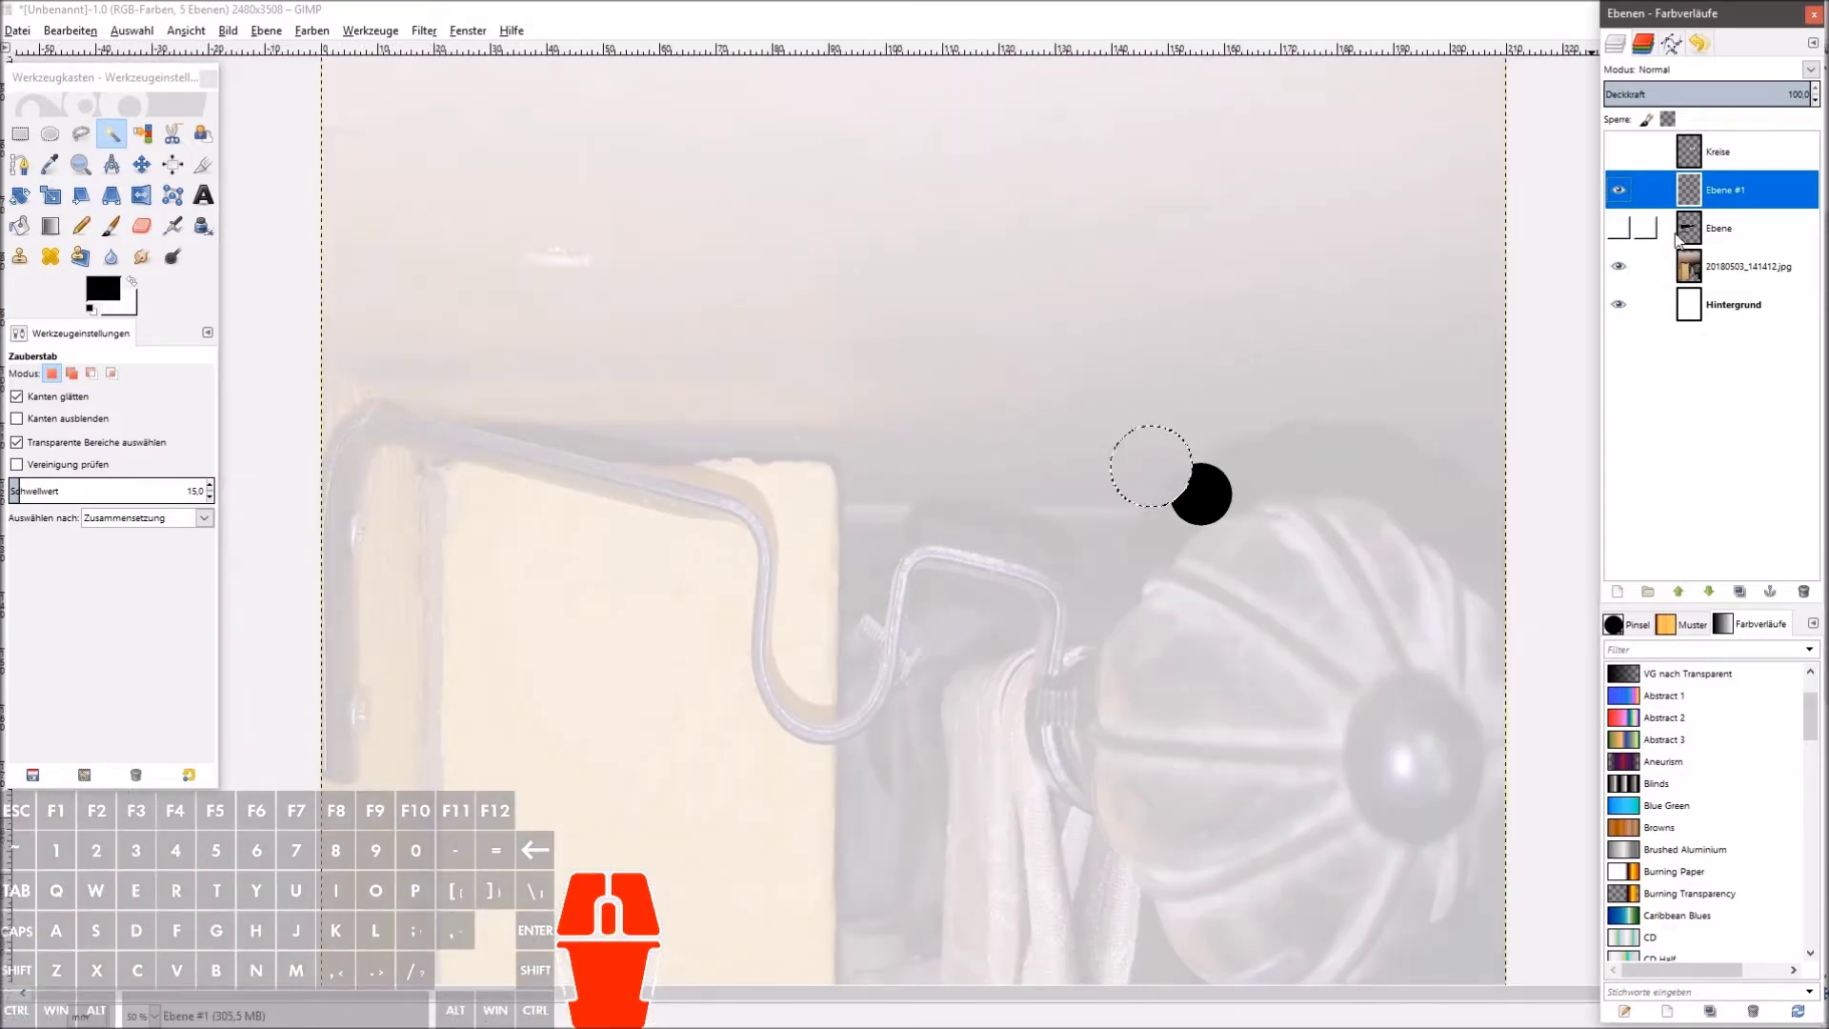
# Step: Show the main bracket layer again and clear the selected circle as a notch before the tip
pyautogui.click(1625, 234)
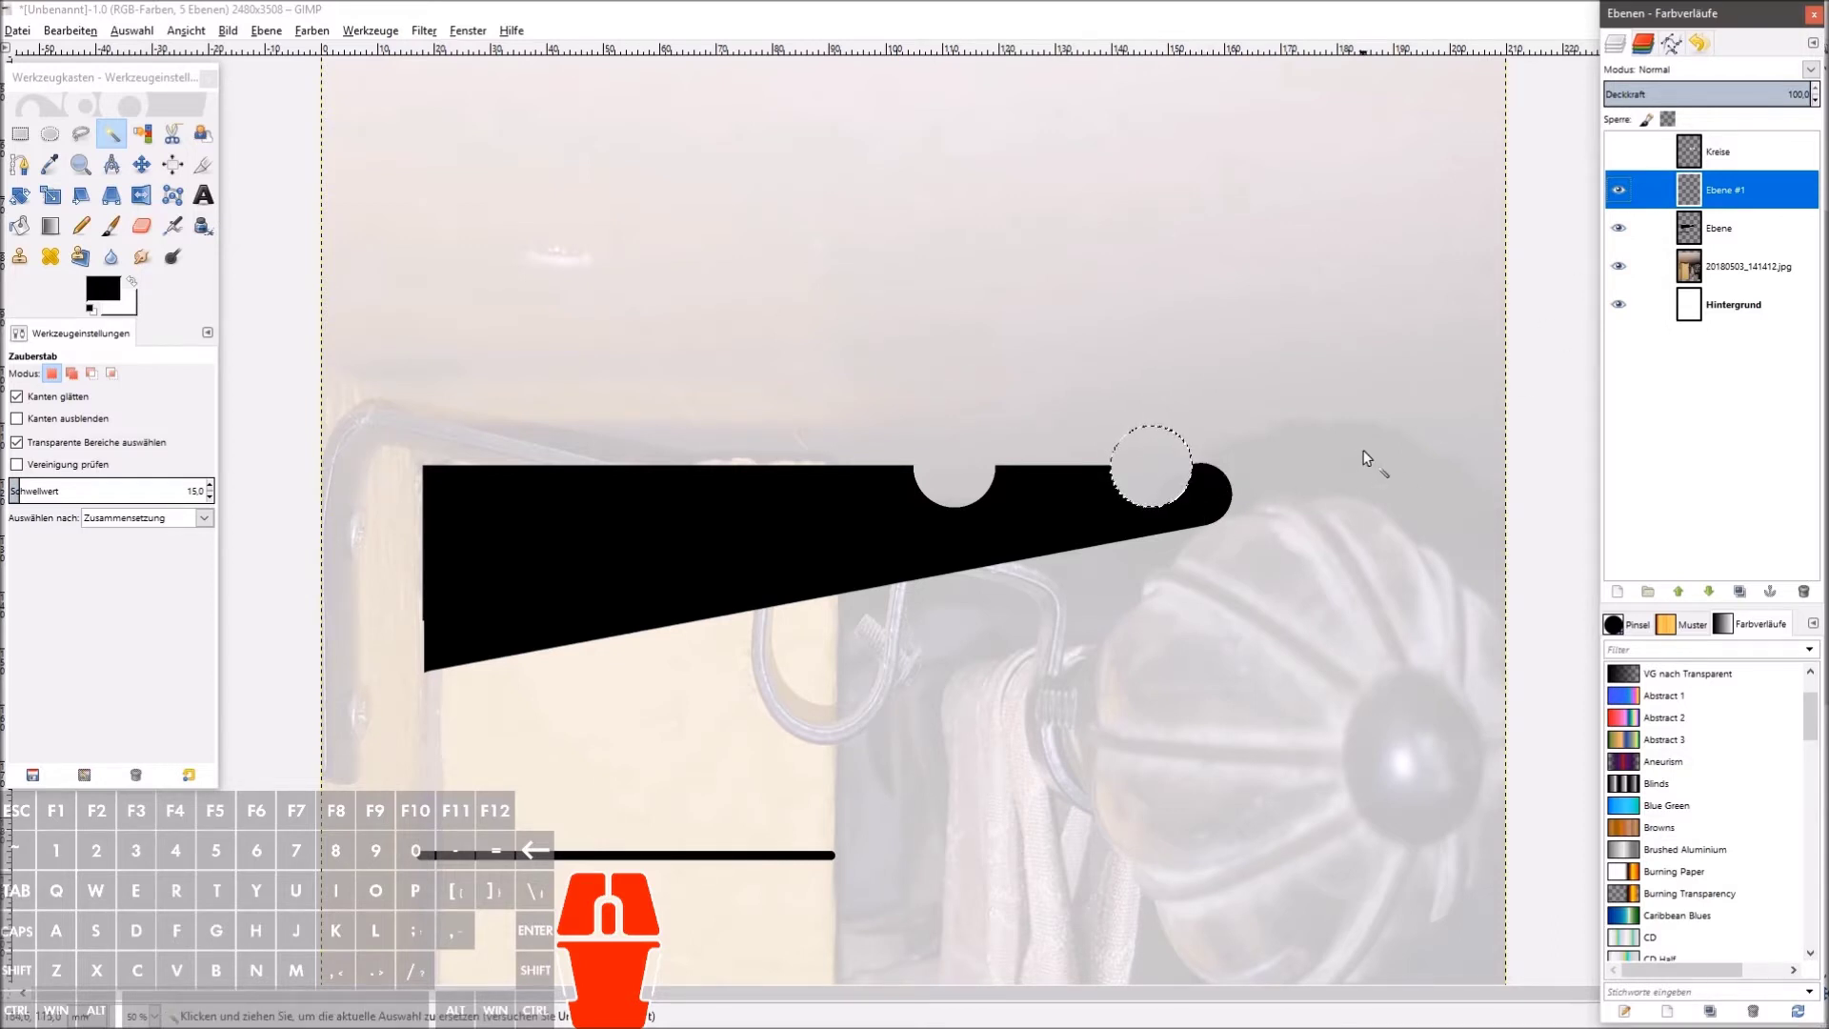
pyautogui.press('ctrl+a')
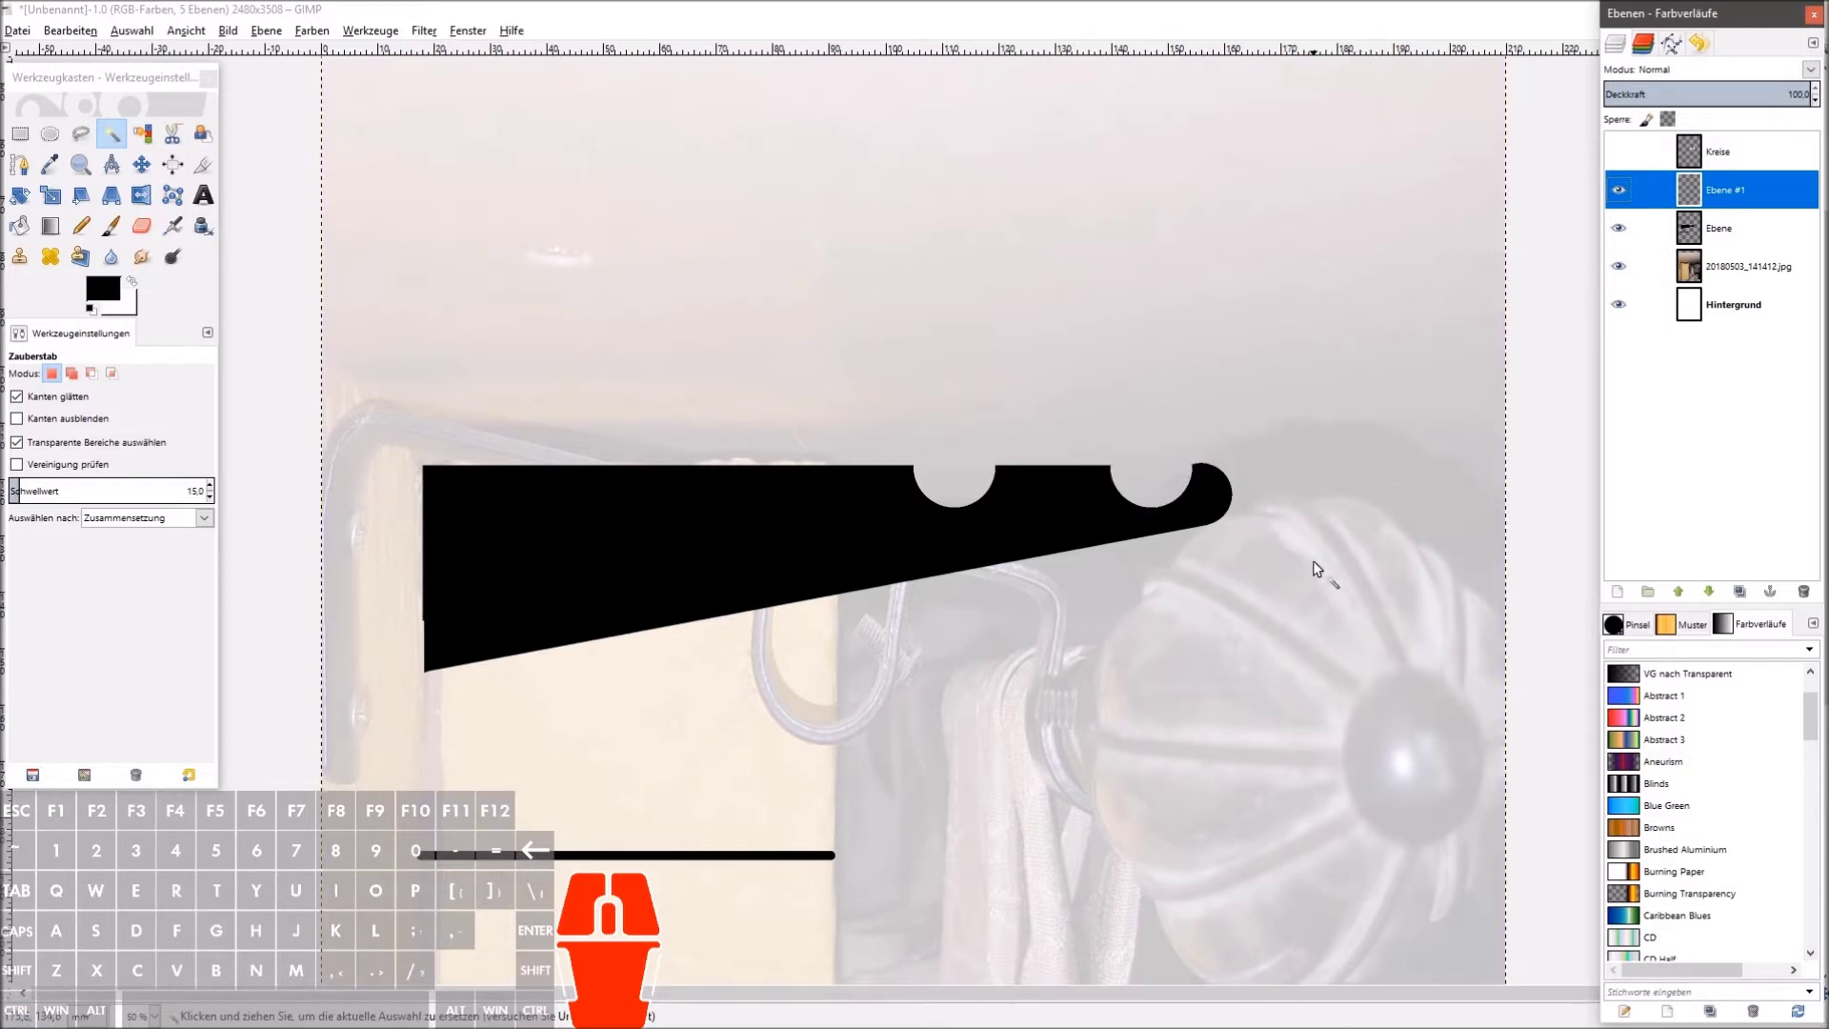
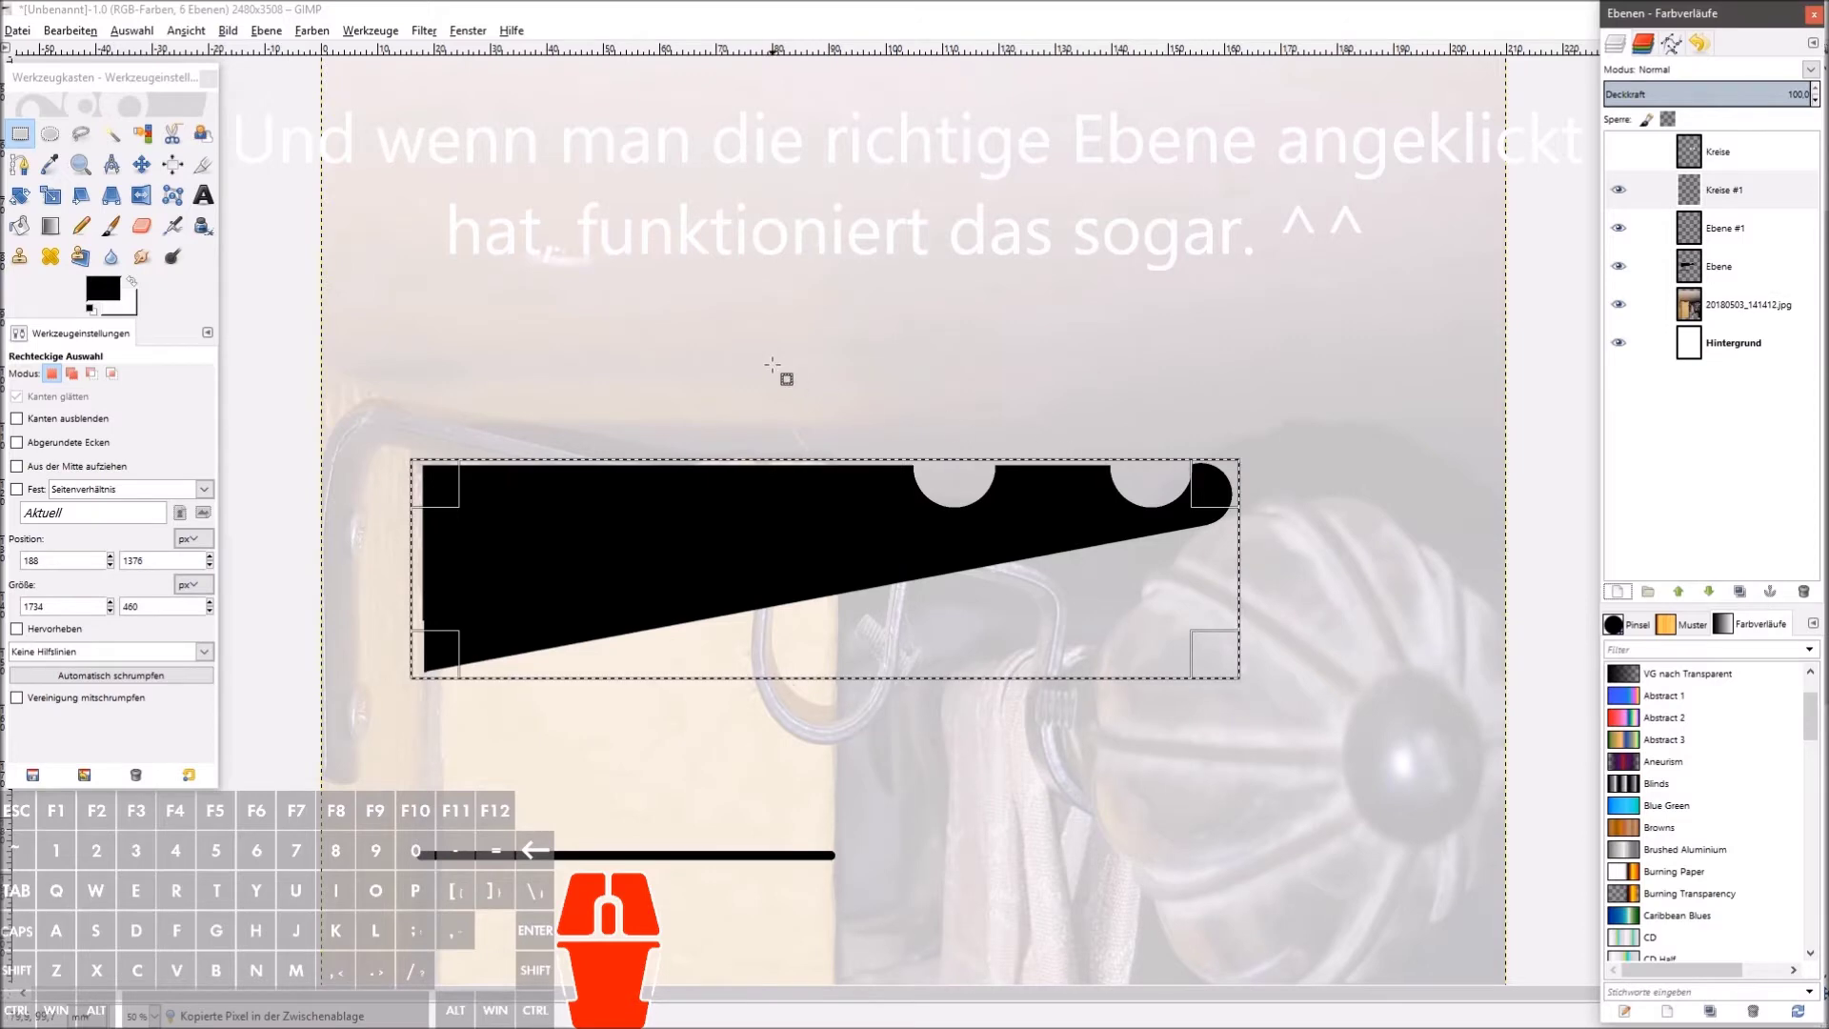
# Step: Paste and discard a bracket copy, toggle layer visibility and select the Ebene bracket layer
pyautogui.press('ctrl+v')
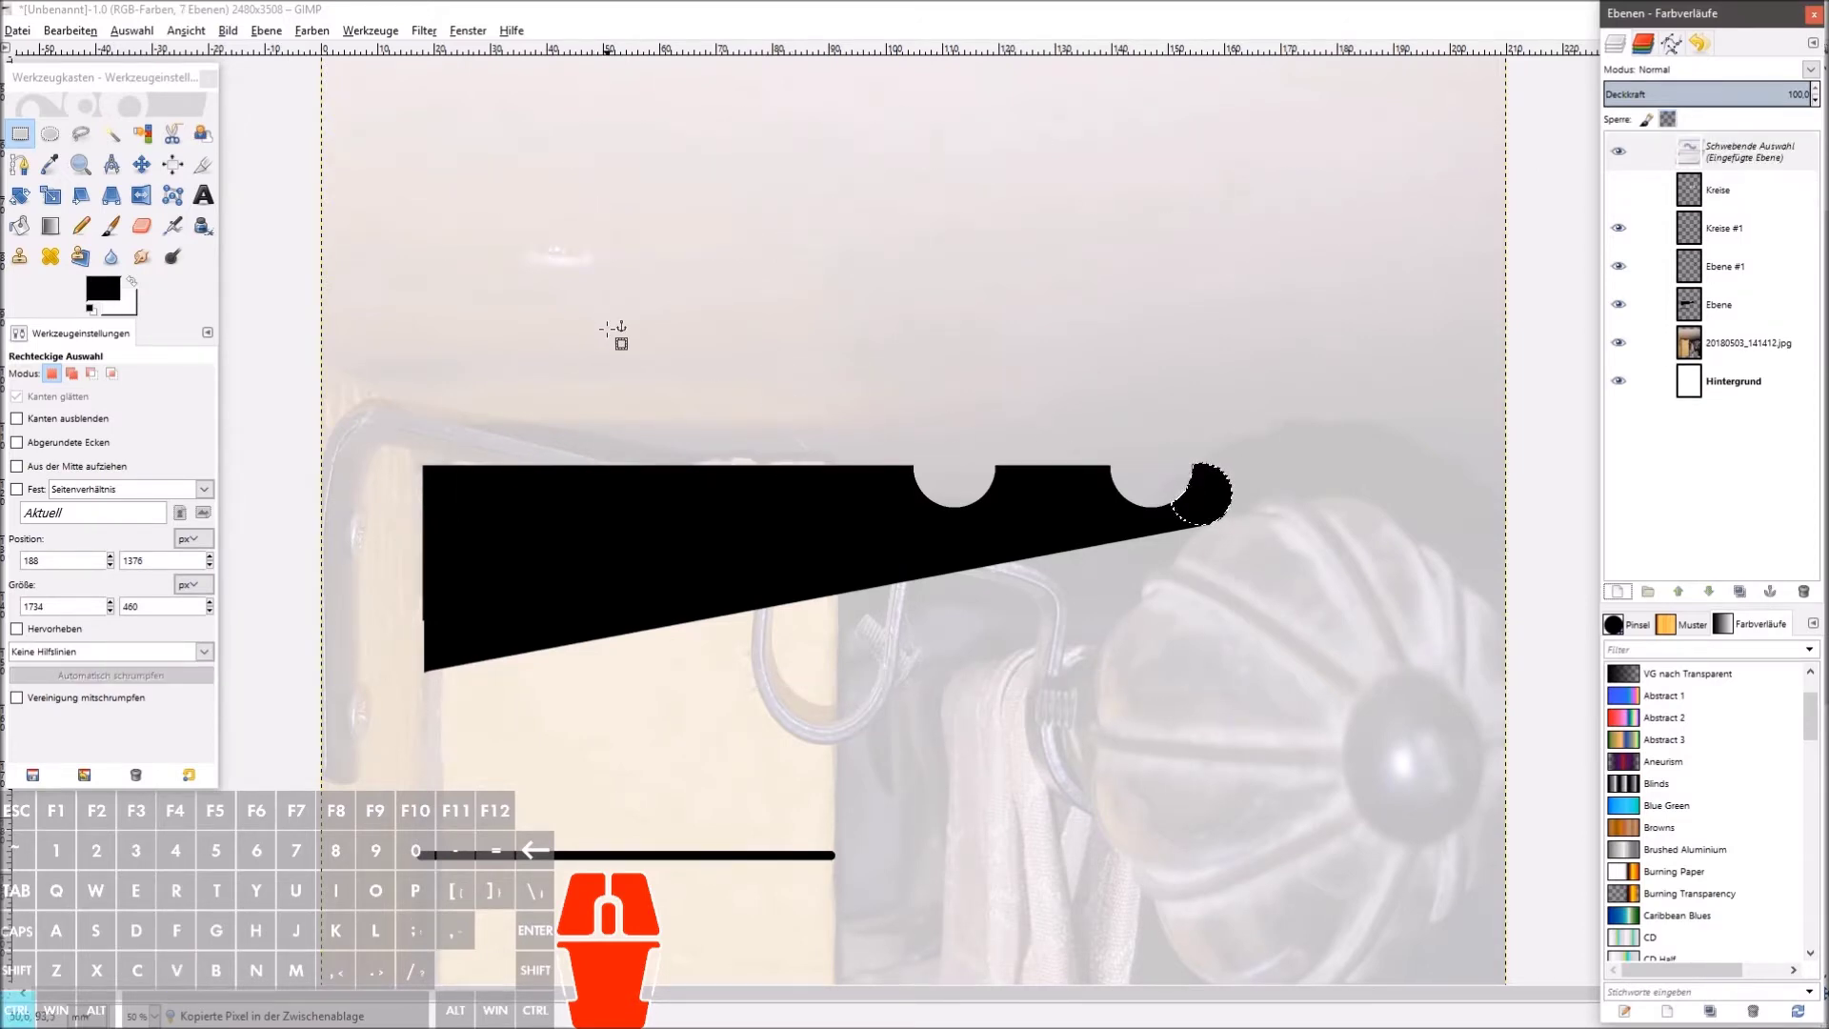
pyautogui.press('ctrl+z')
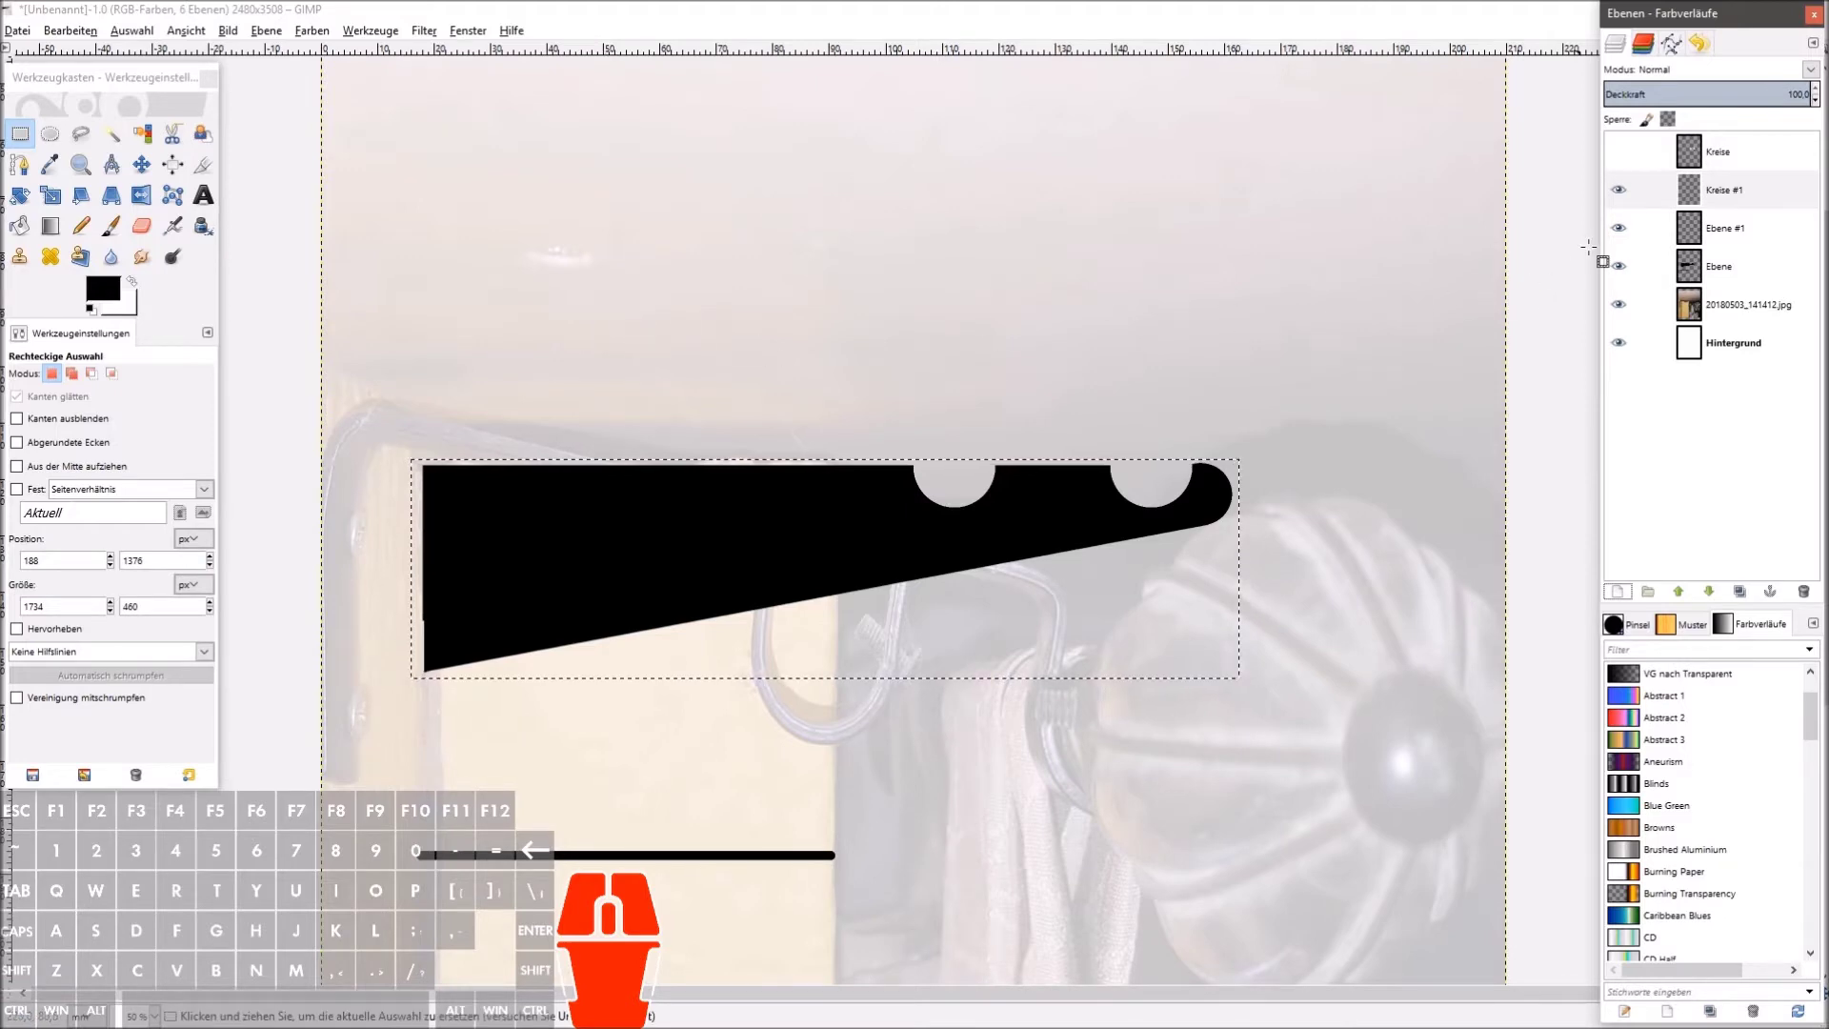
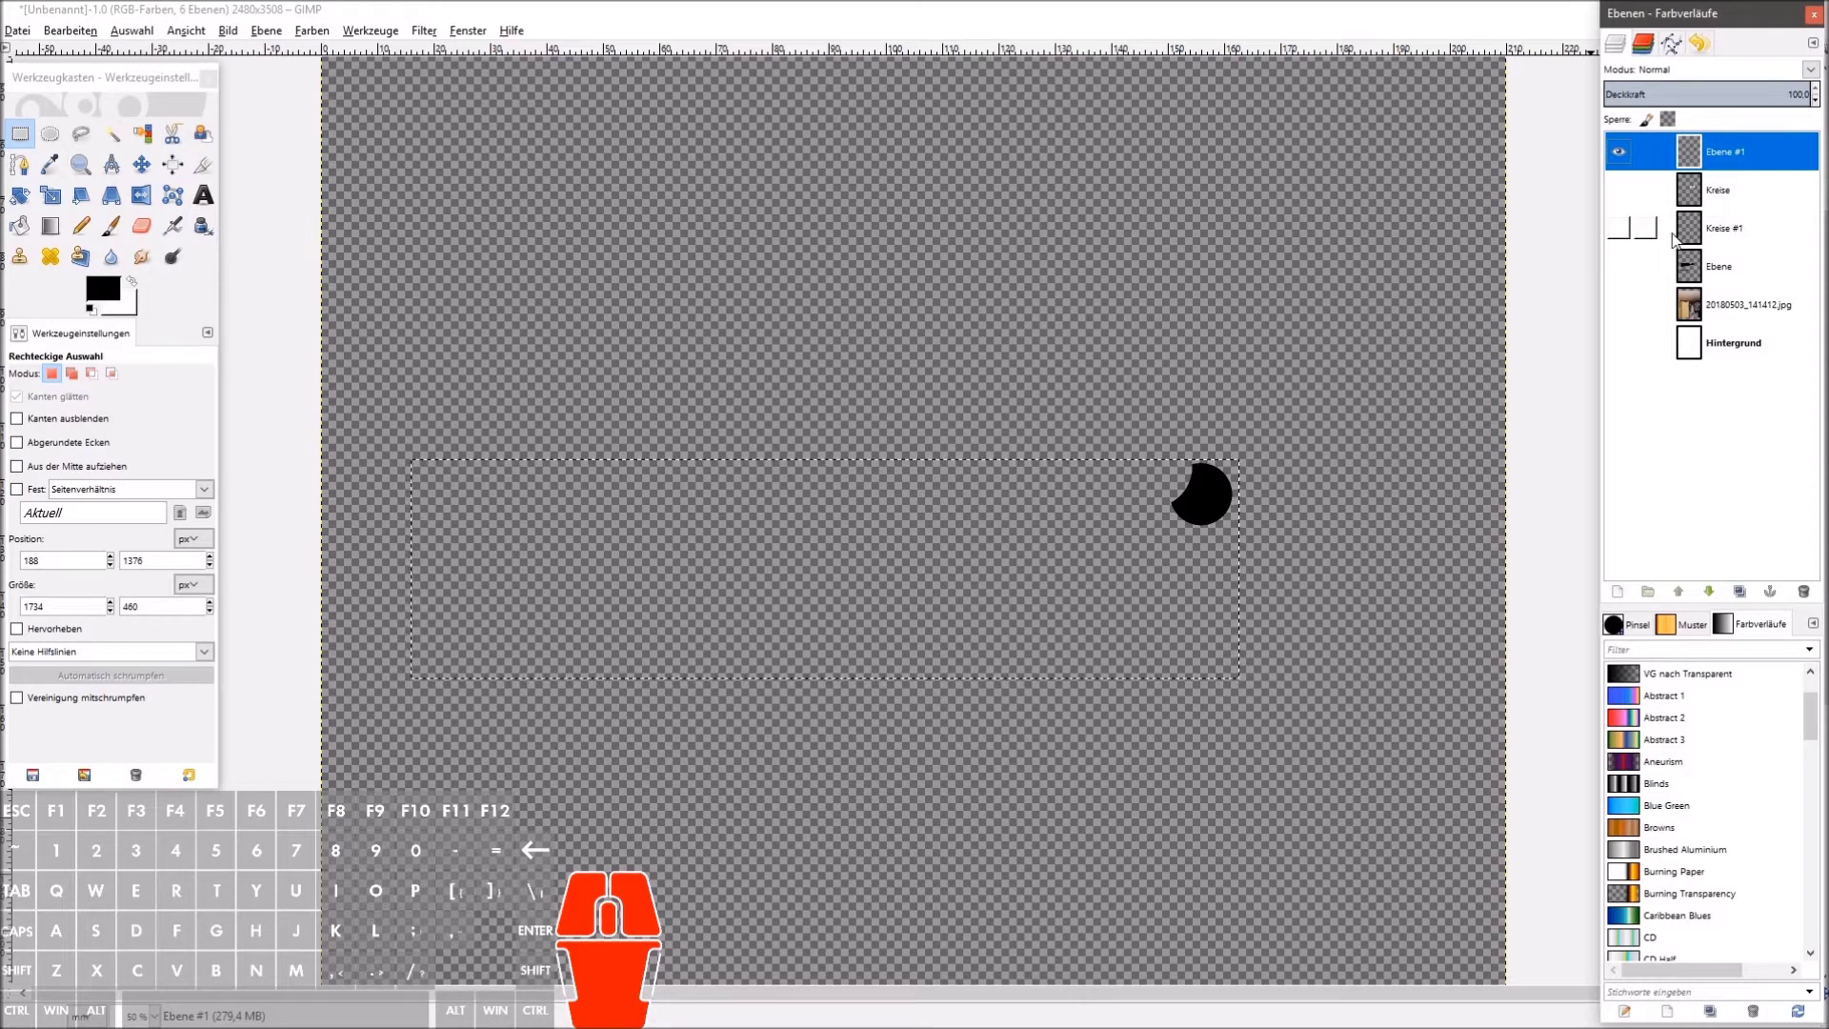
pyautogui.click(1619, 240)
pyautogui.click(1619, 153)
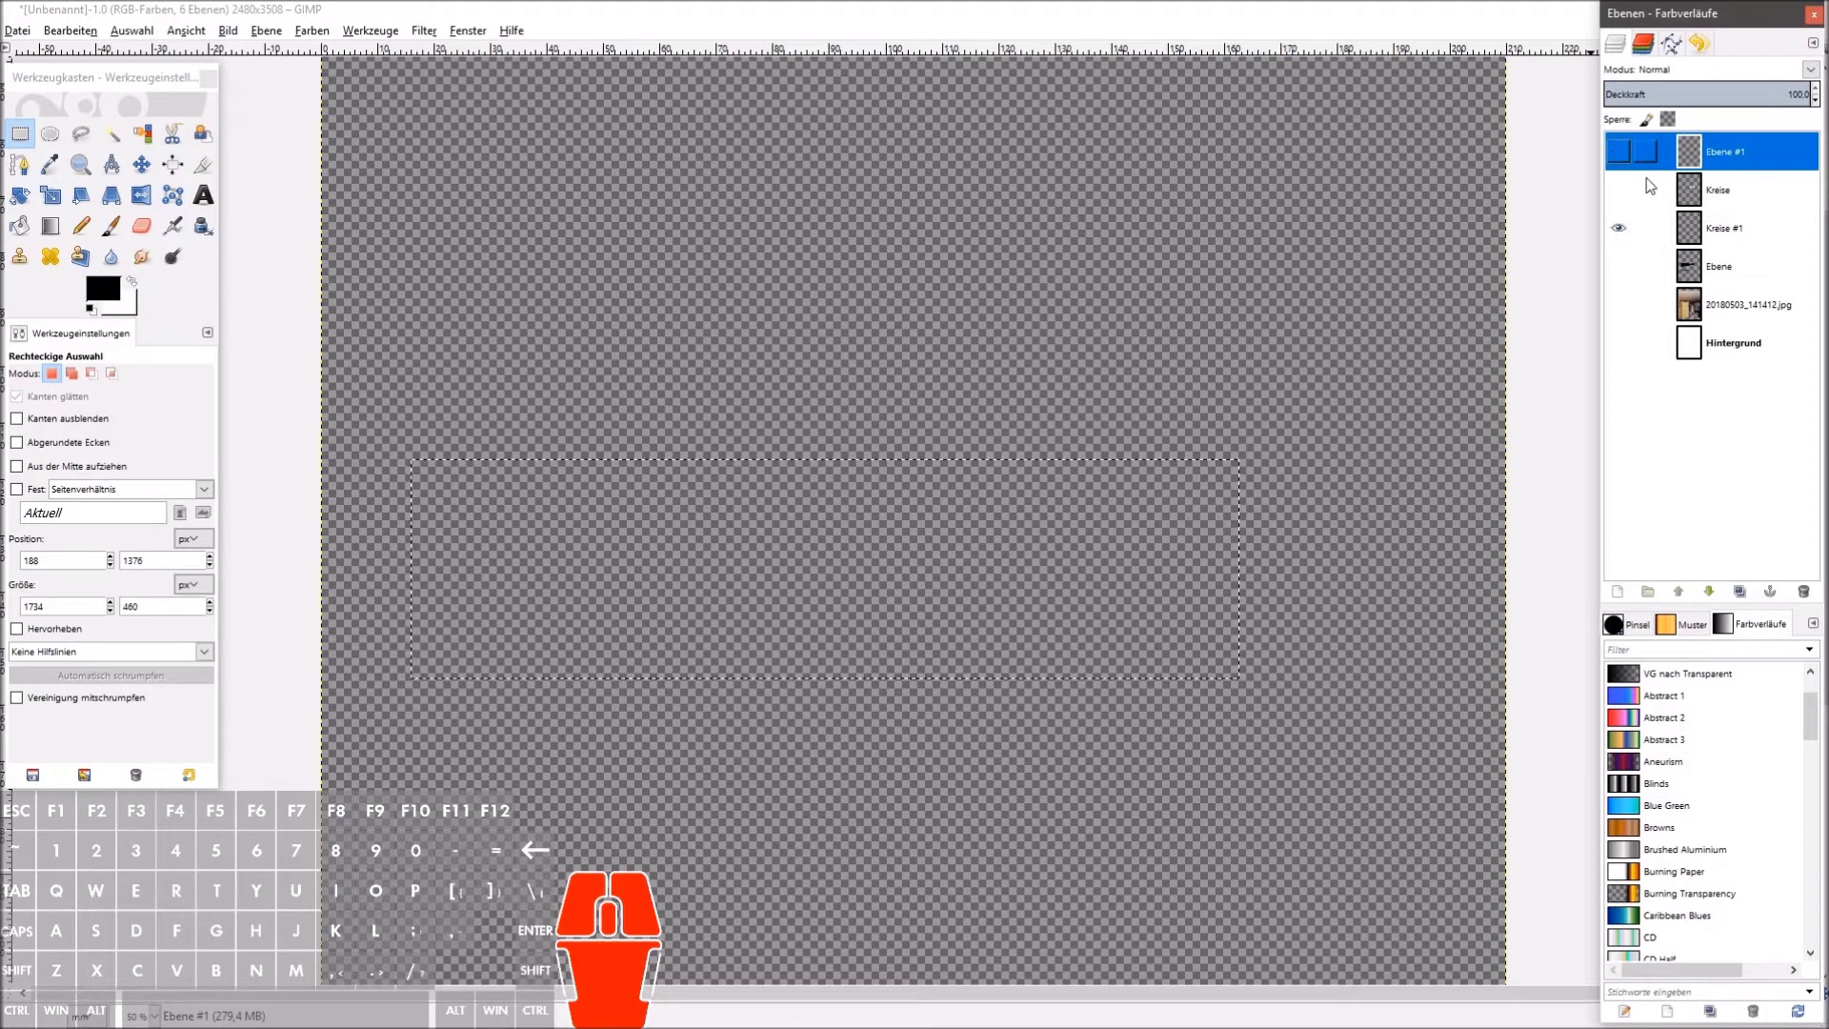
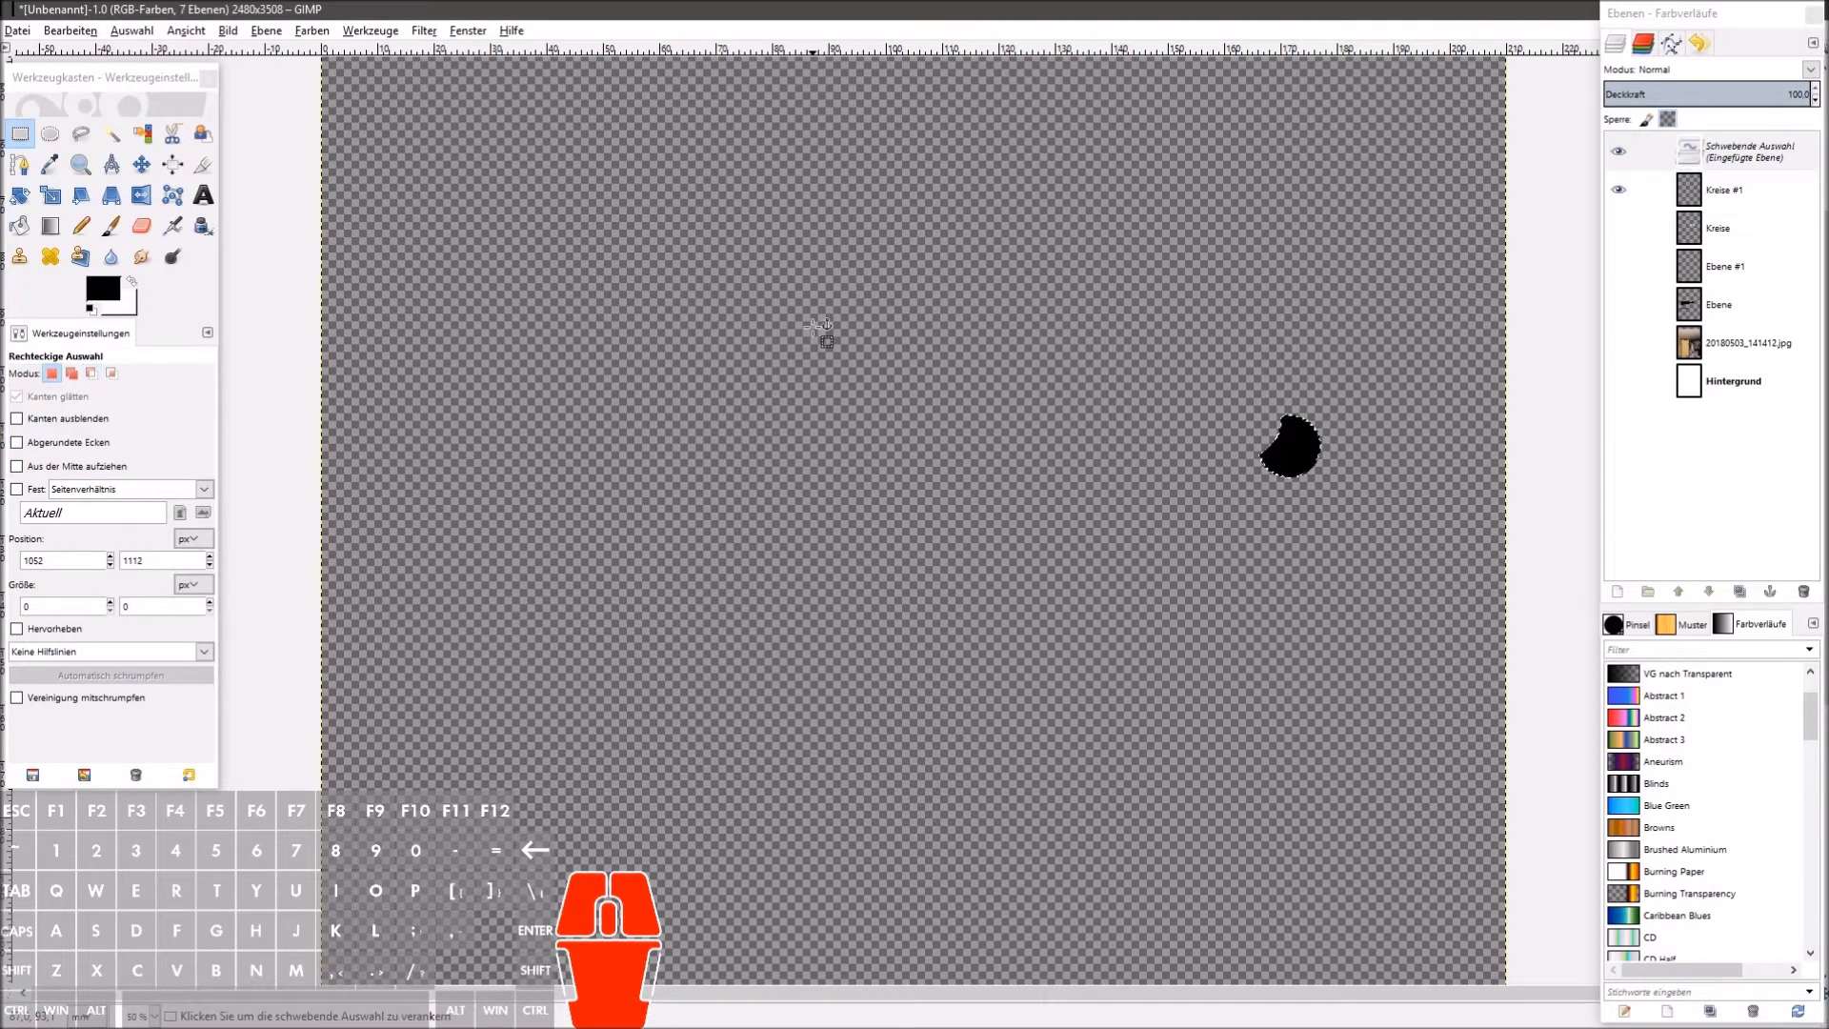
pyautogui.press('ctrl+z')
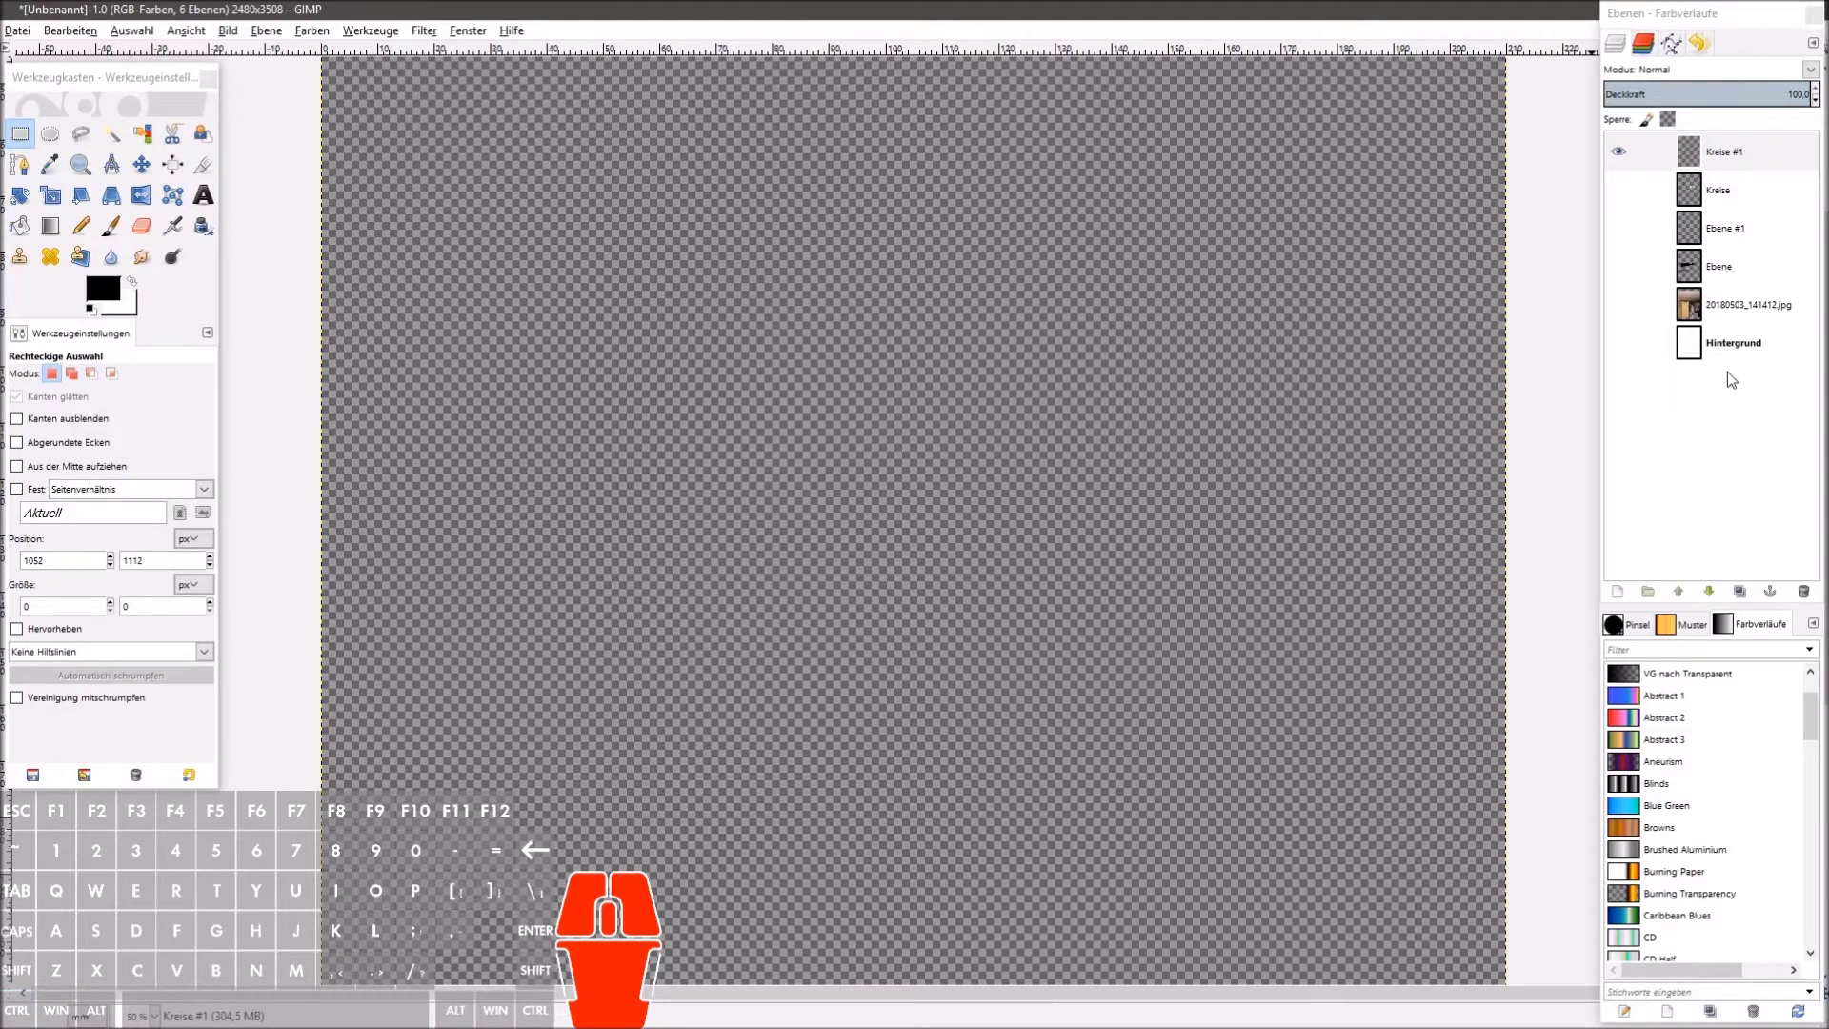
pyautogui.click(1723, 275)
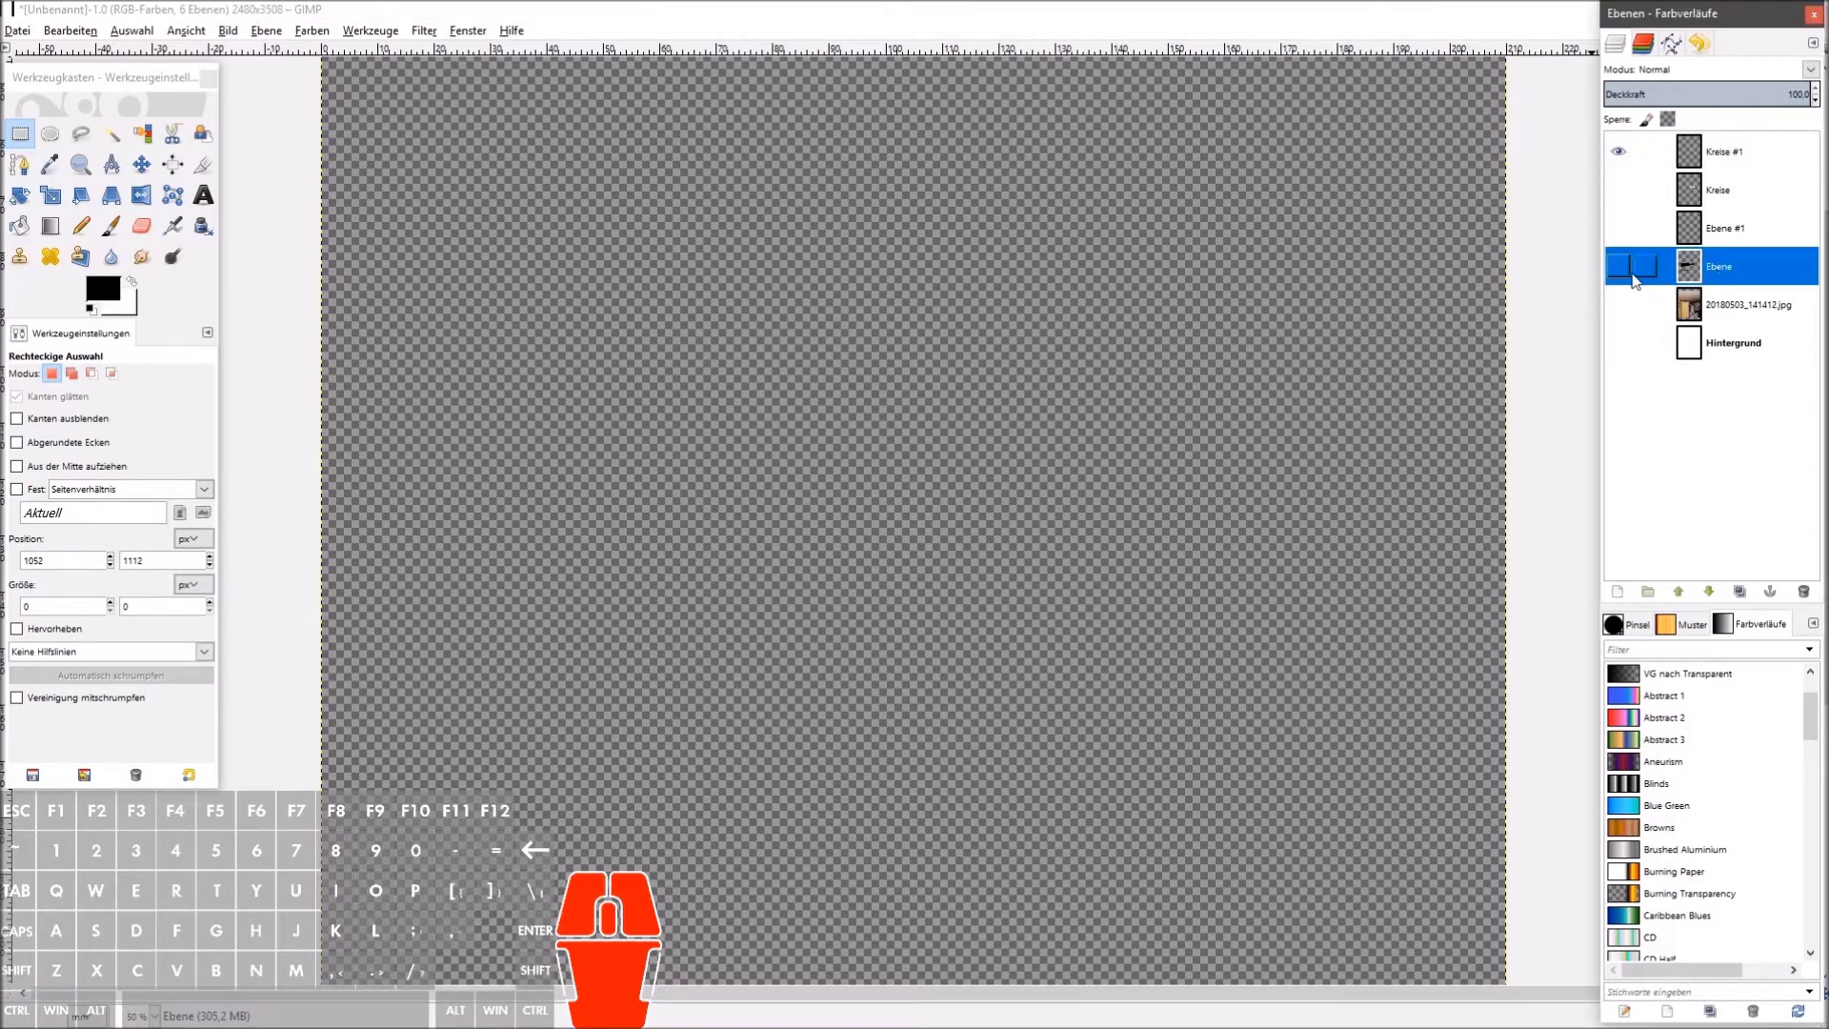
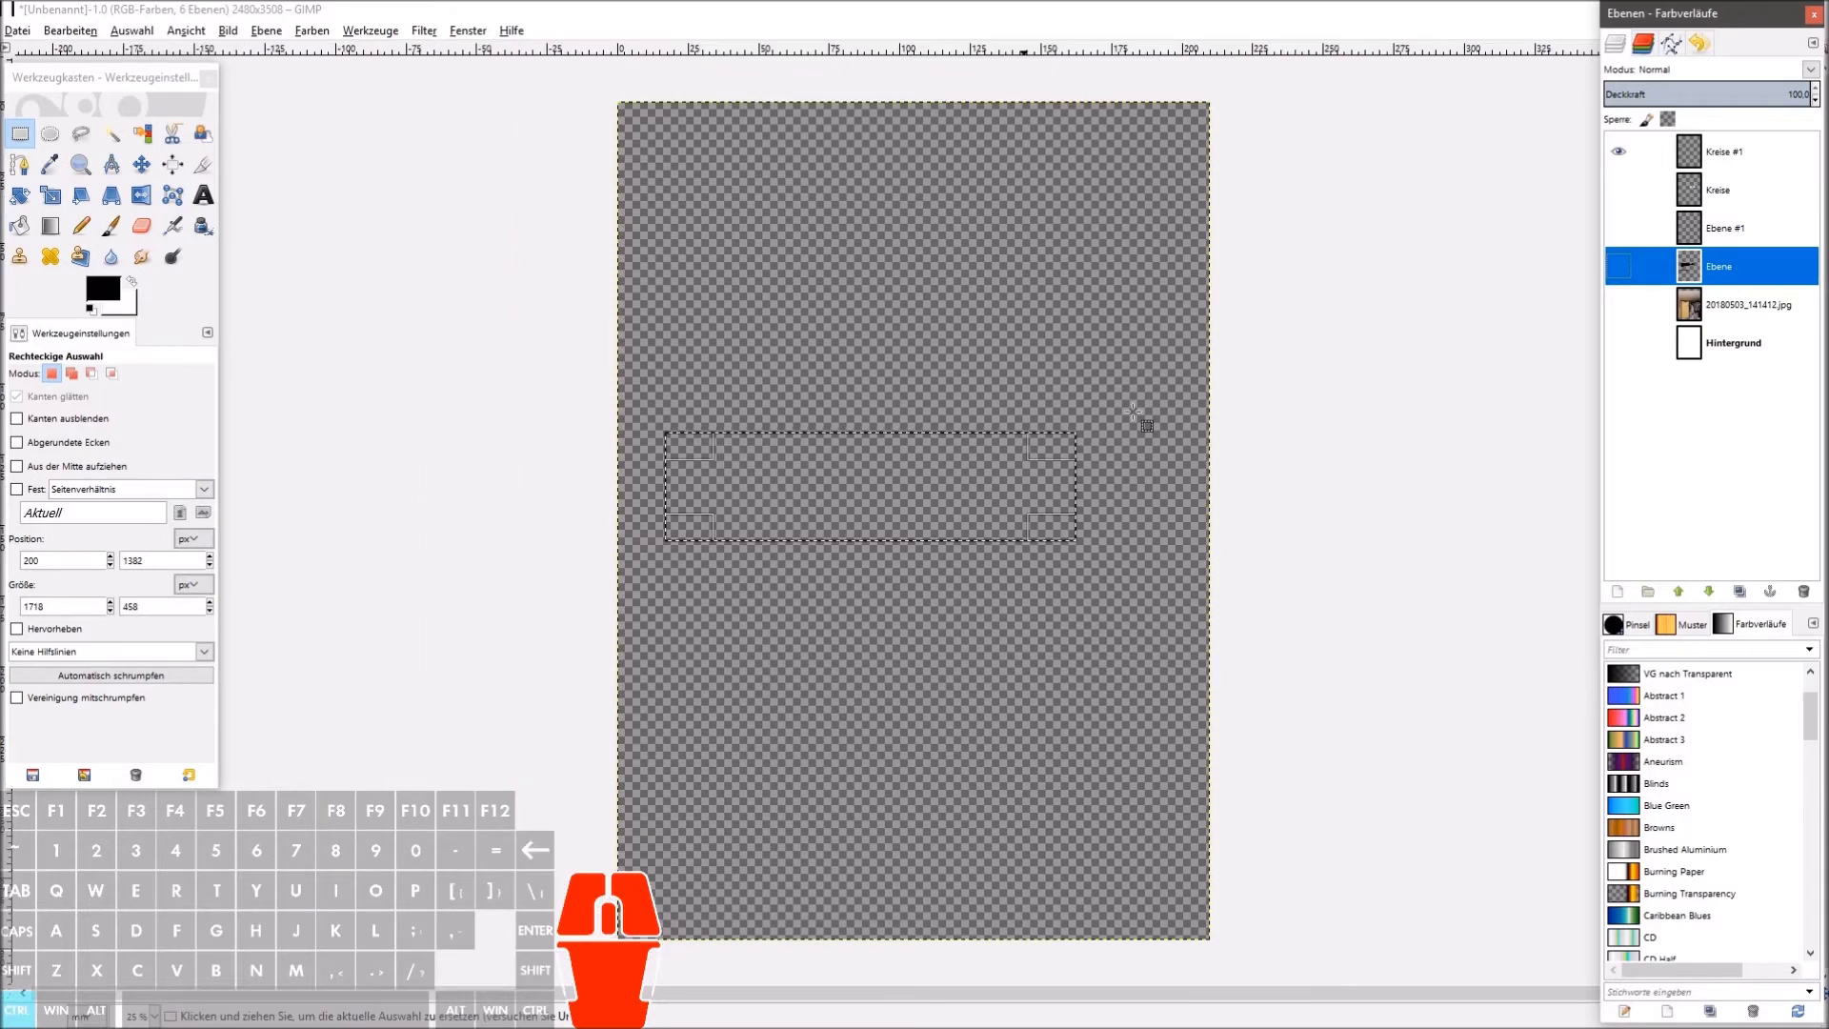
# Step: Paste the copied bracket and leave only the Kreise #1 and Ebene layers visible
pyautogui.press('ctrl+v')
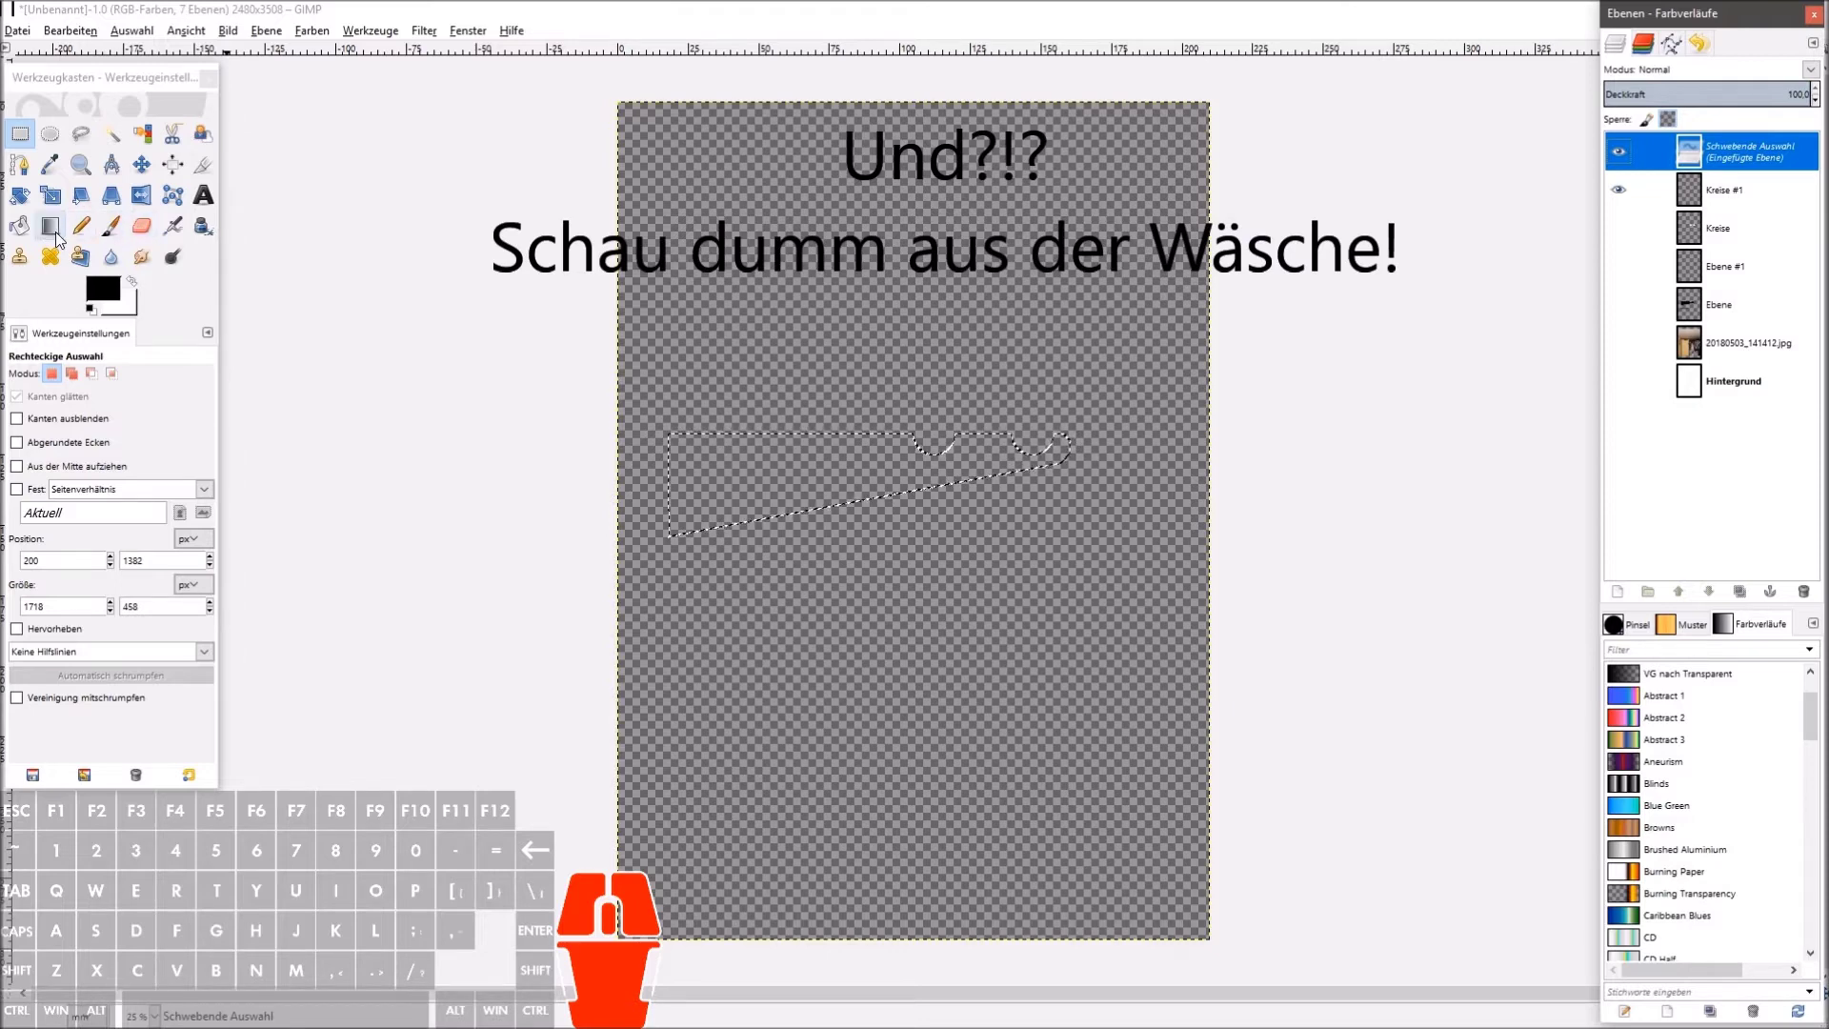
pyautogui.click(25, 233)
pyautogui.click(786, 467)
pyautogui.rightClick(1752, 153)
pyautogui.click(1632, 280)
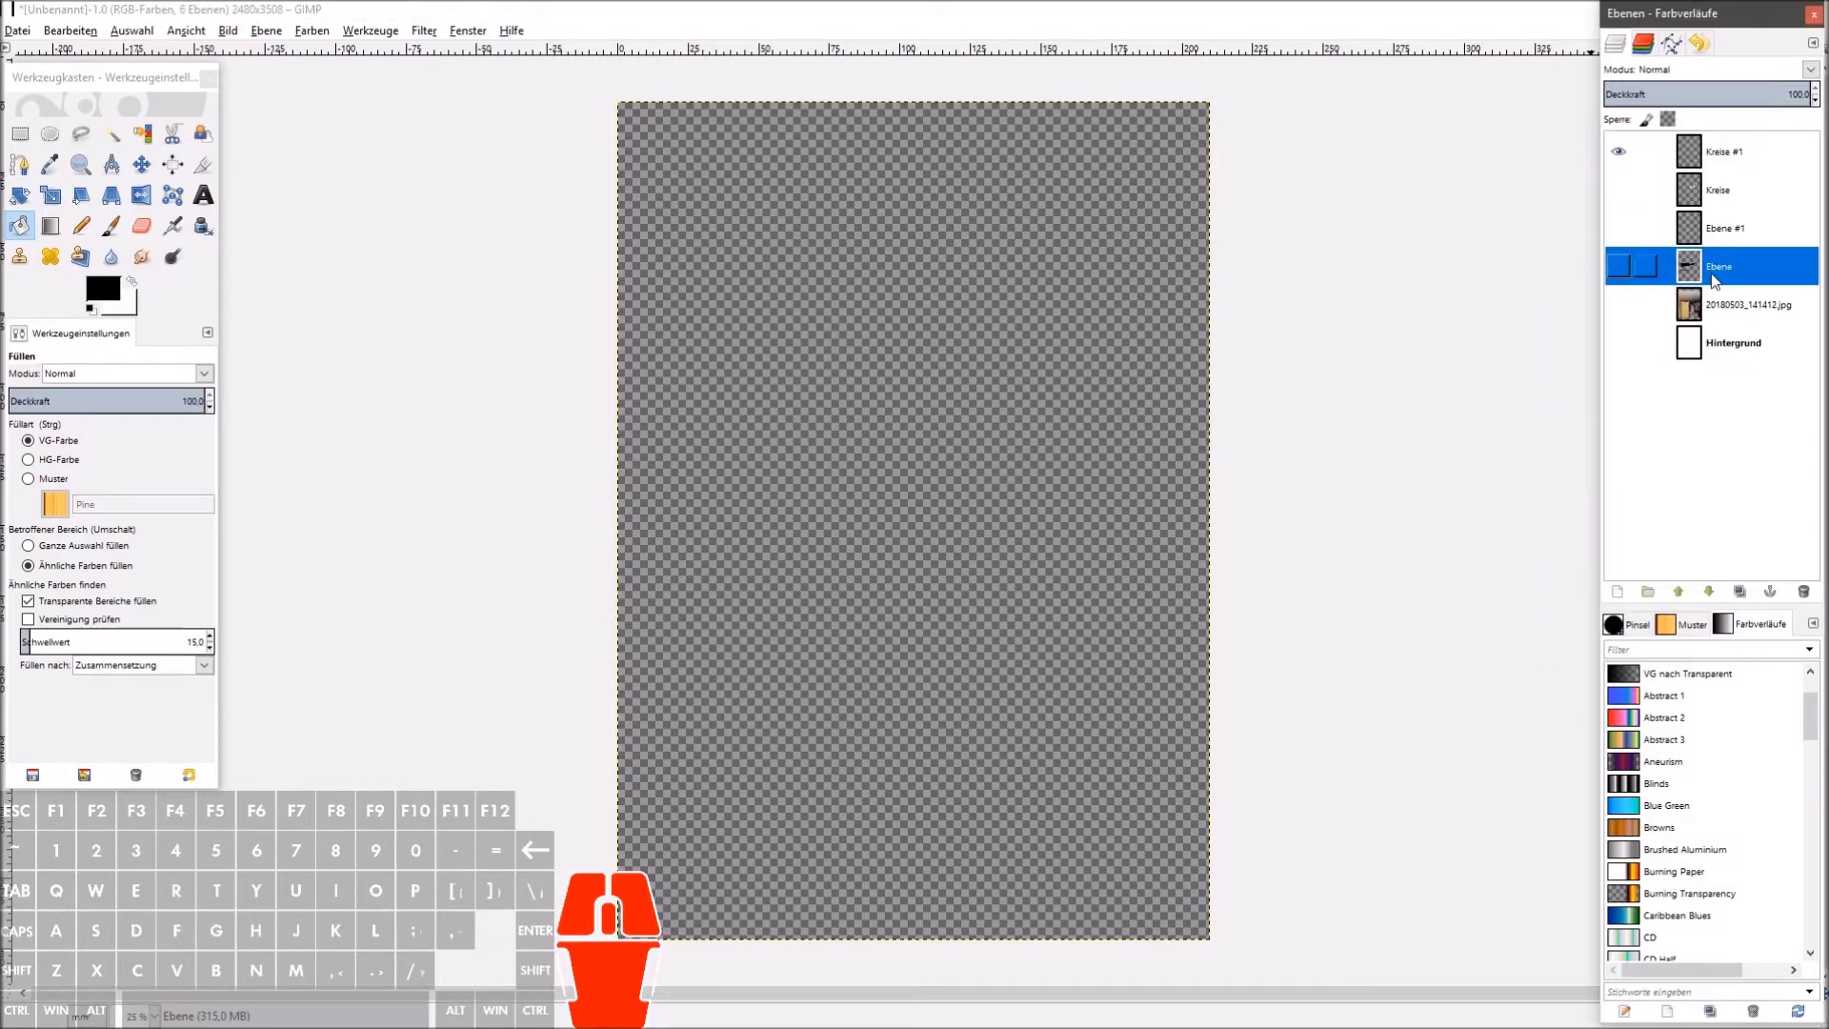
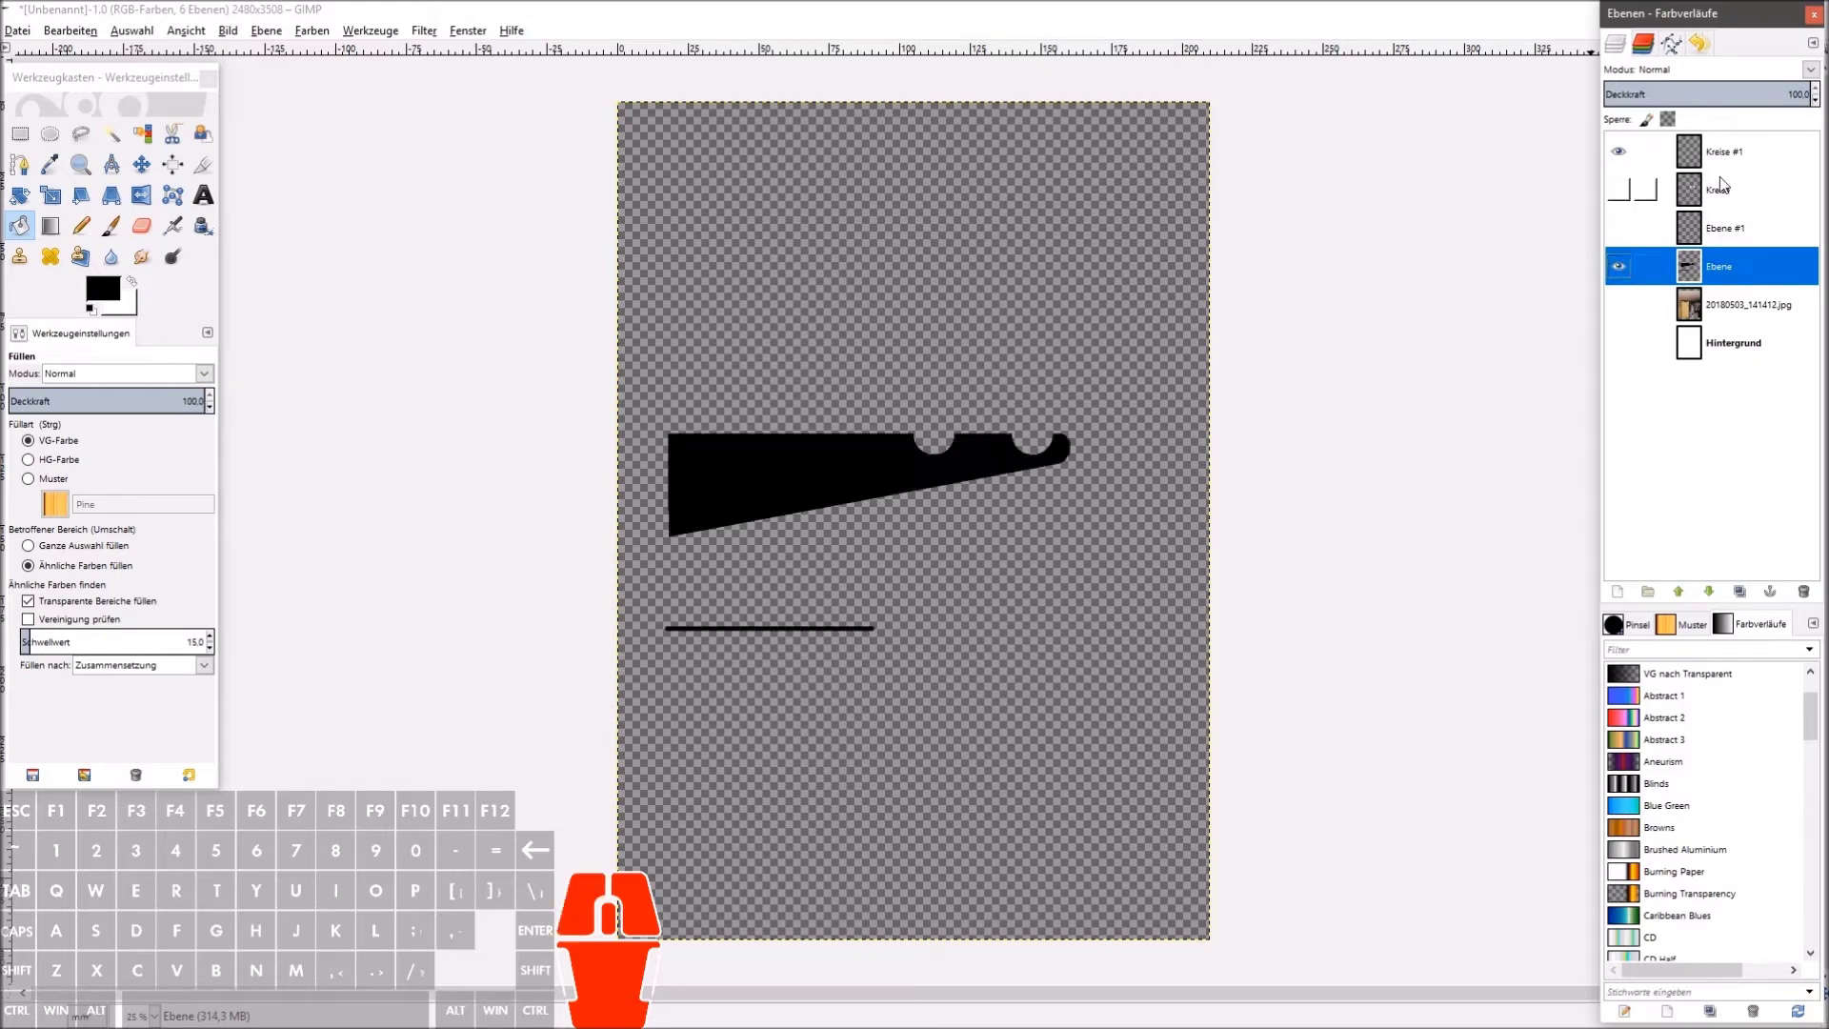
pyautogui.click(1734, 165)
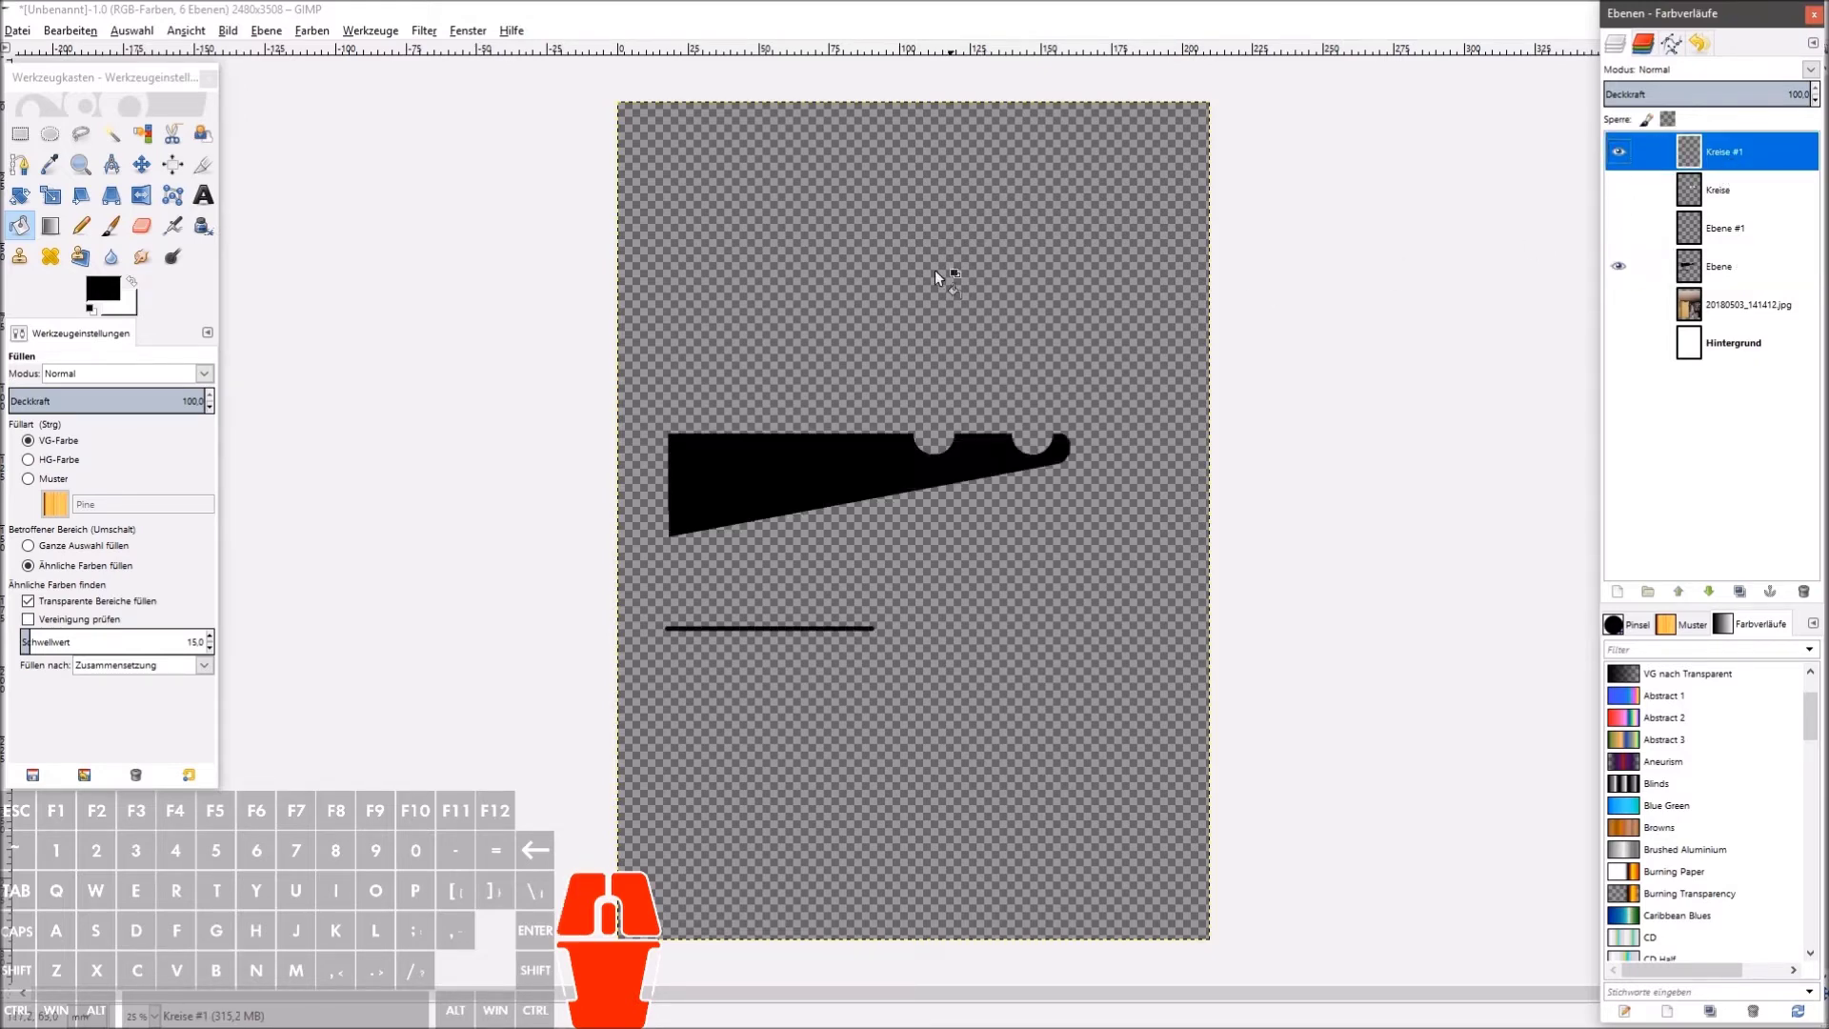
# Step: Undo the stray fill and paste a fresh floating copy of the bracket offset below the original
pyautogui.click(824, 222)
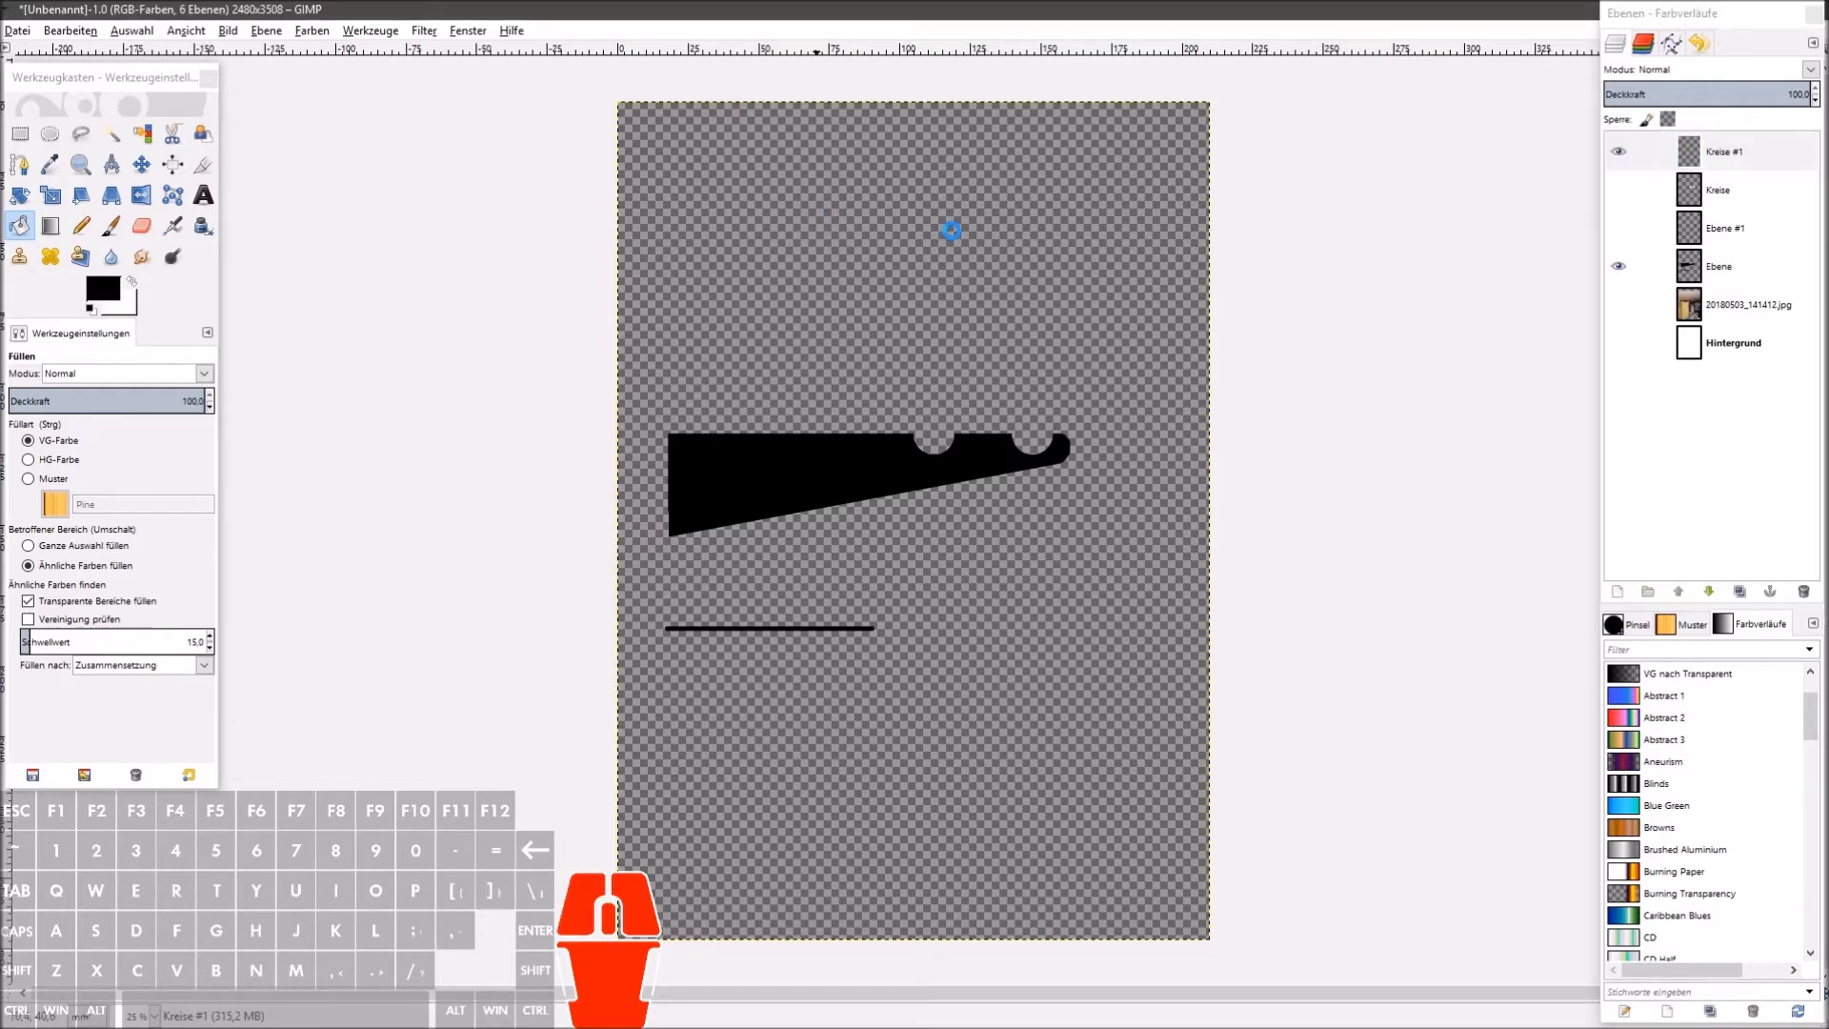
pyautogui.press('ctrl+z')
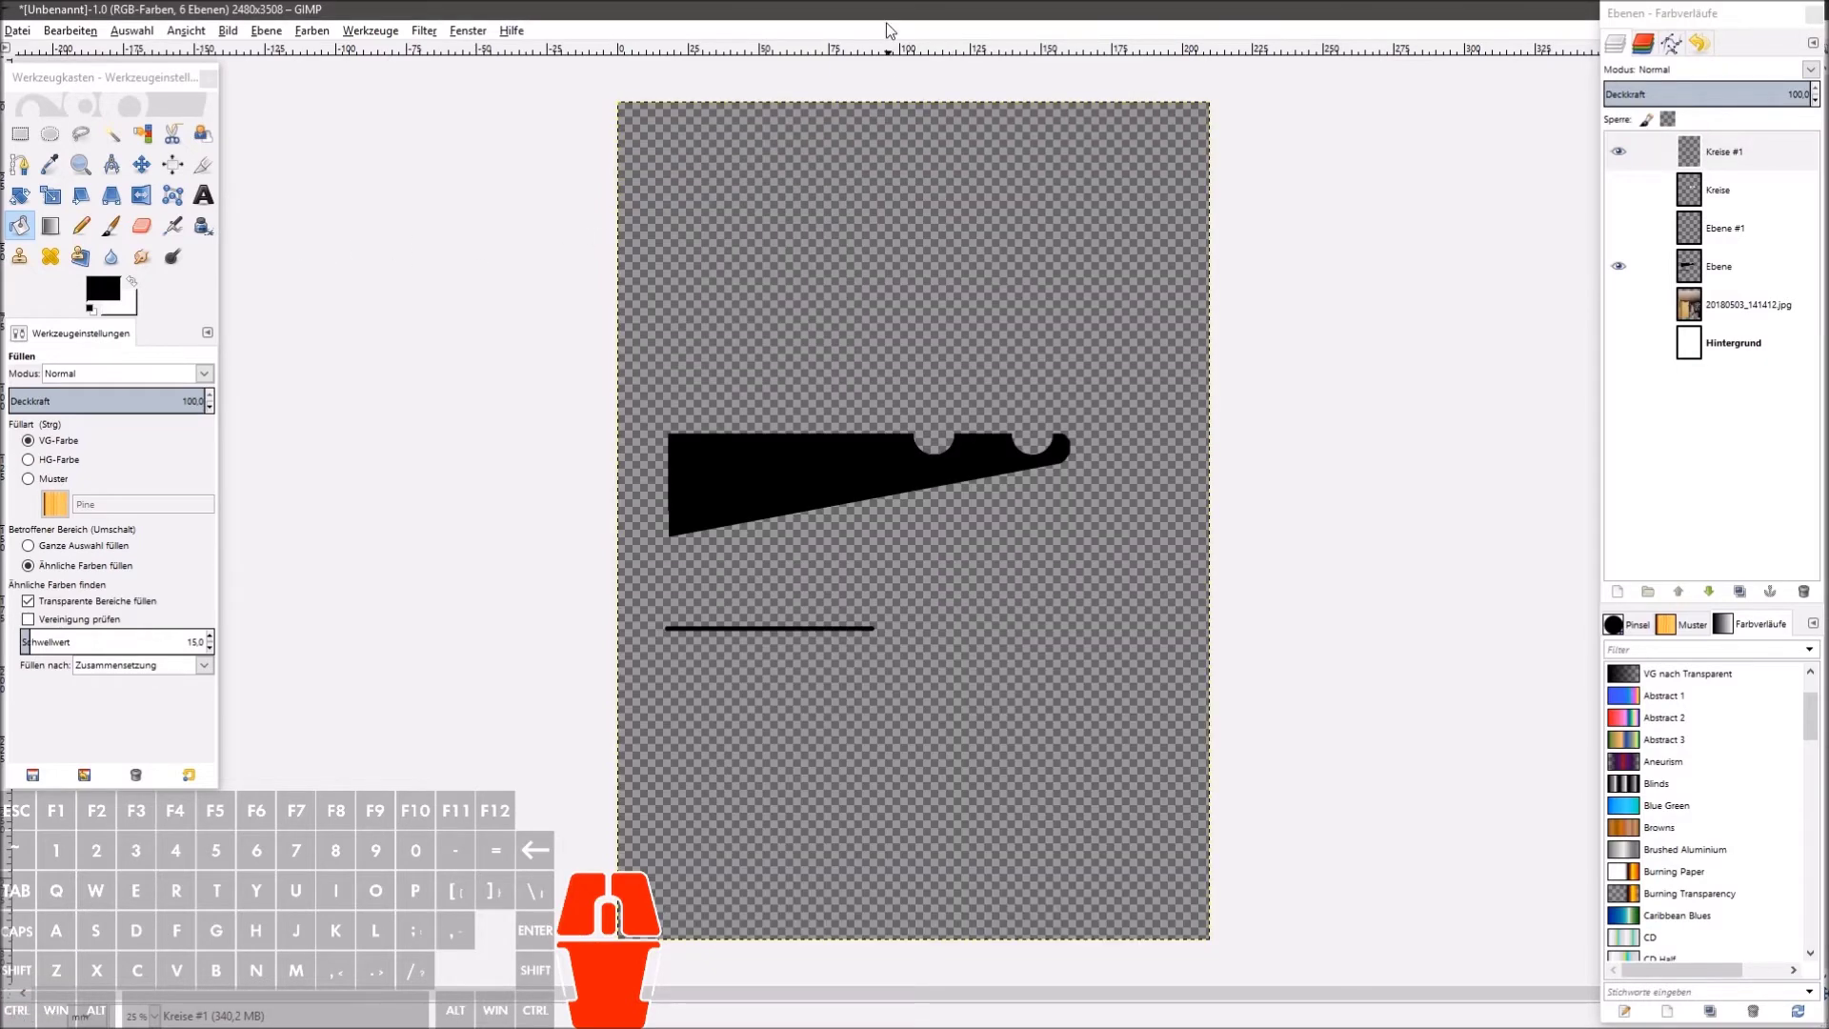
pyautogui.click(892, 22)
pyautogui.press('ctrl+v')
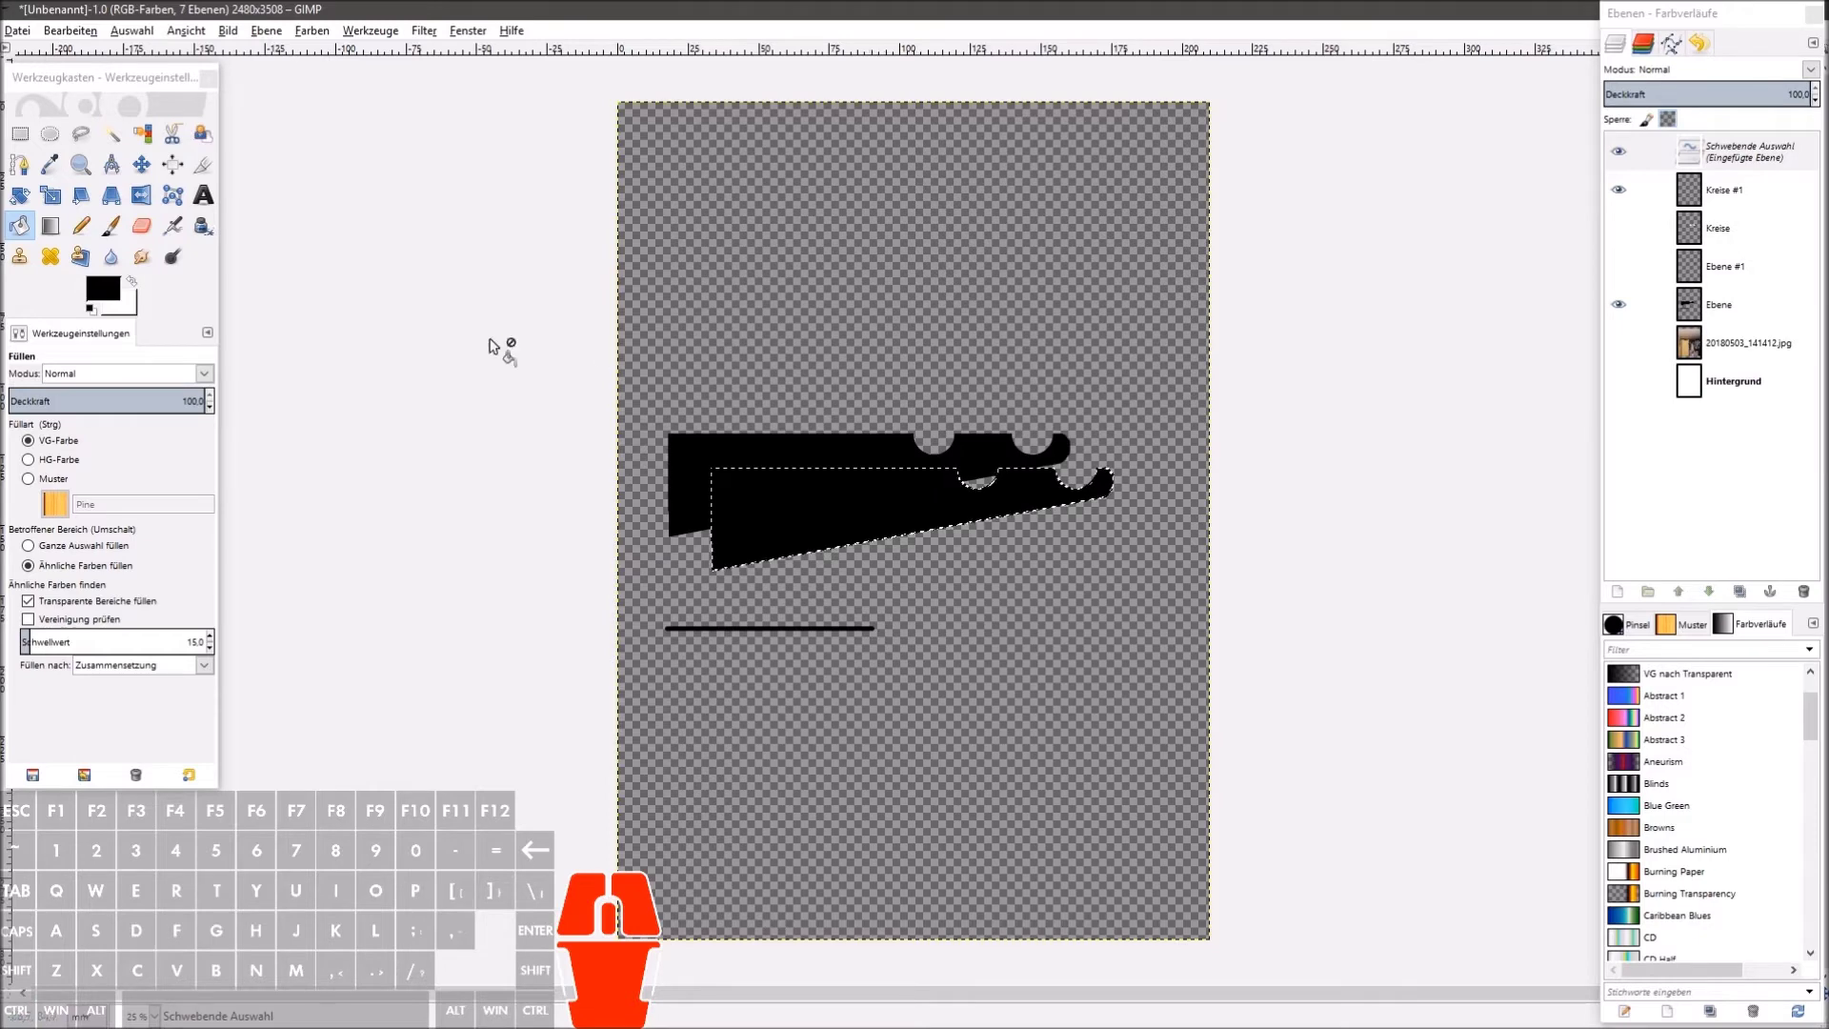
# Step: Move the pasted bracket to the top of the page and place a second copy as the row below
pyautogui.click(147, 174)
pyautogui.moveTo(794, 512); pyautogui.dragTo(717, 175)
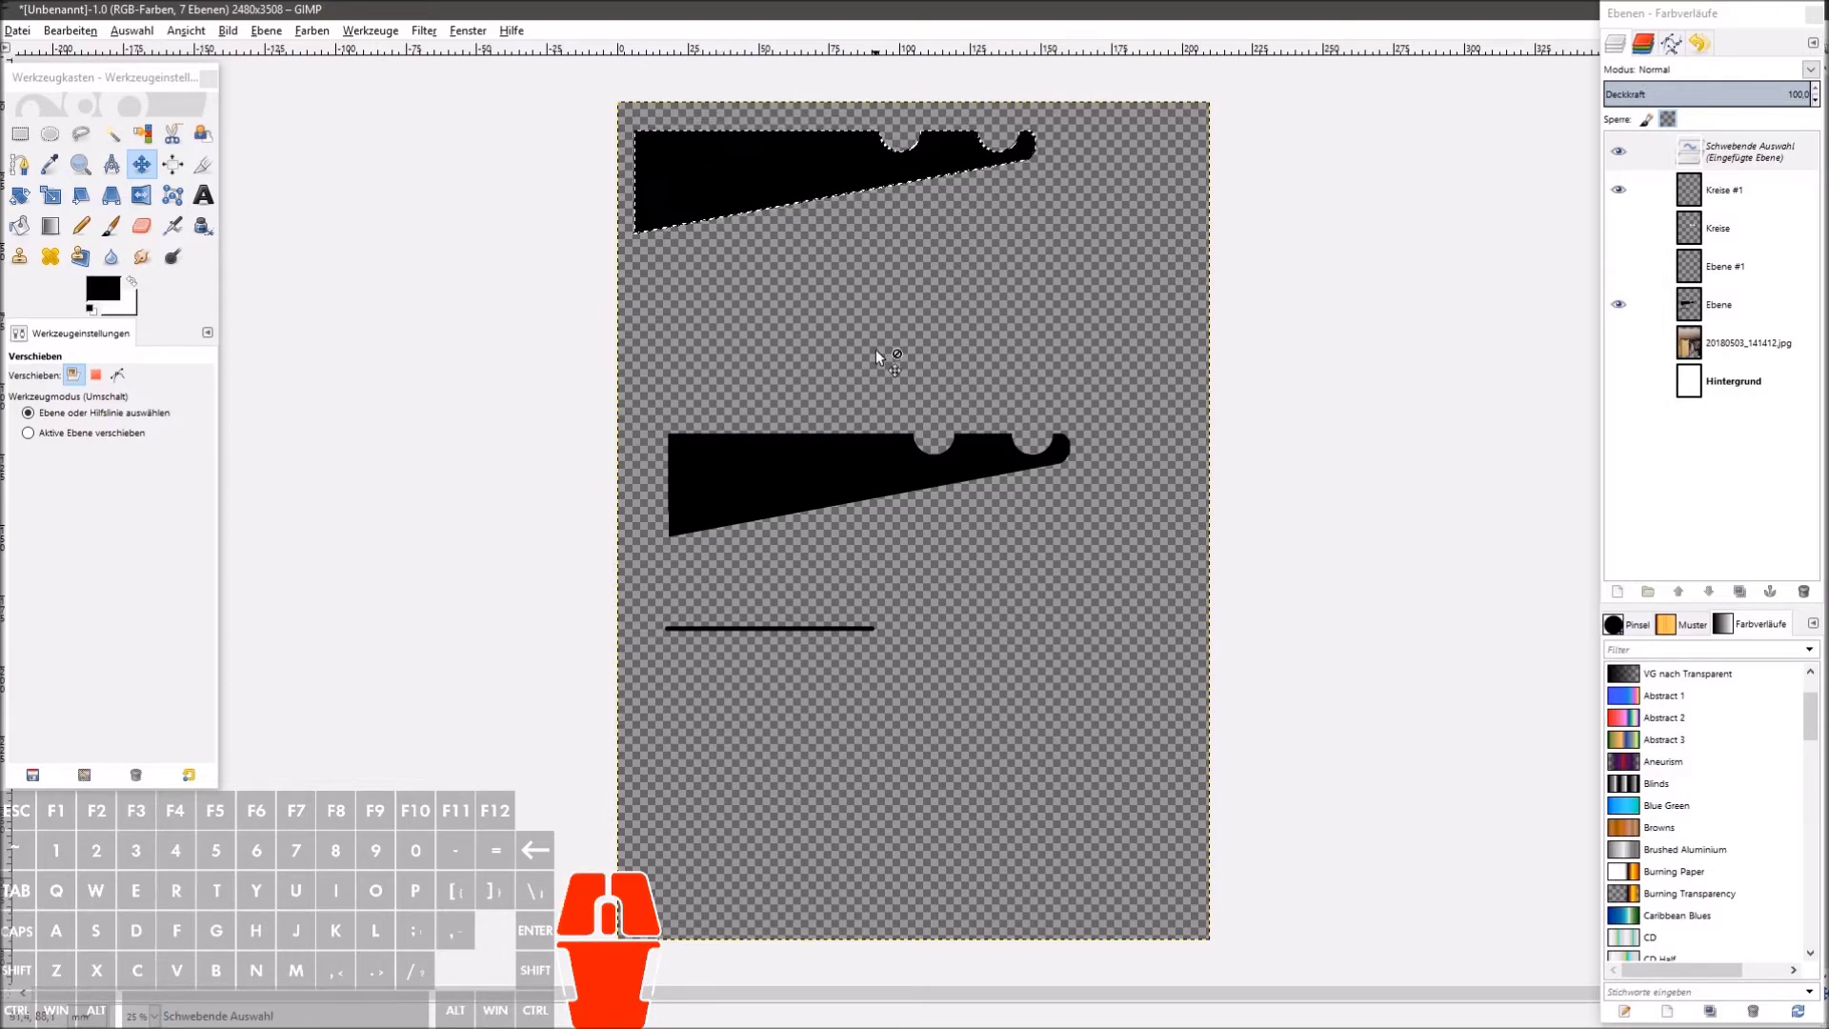
pyautogui.press('ctrl+v')
pyautogui.moveTo(779, 154); pyautogui.dragTo(780, 300)
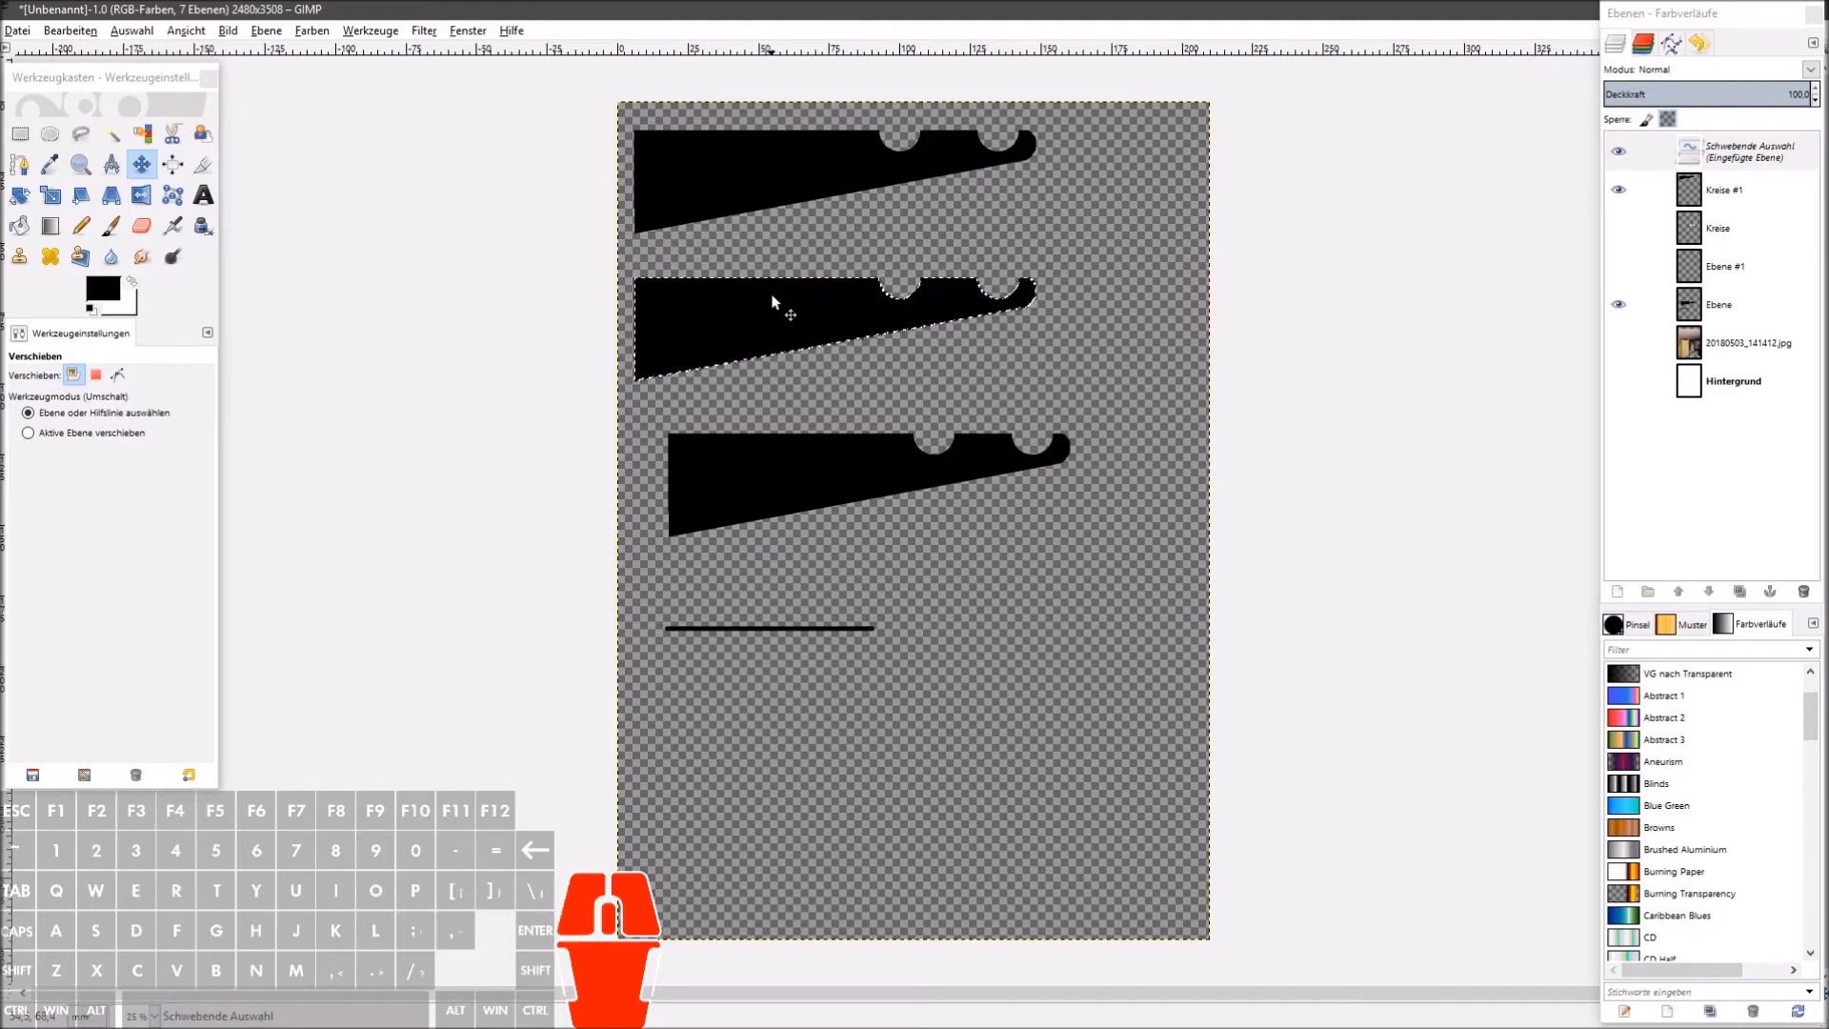
pyautogui.click(1635, 309)
pyautogui.click(769, 443)
# Step: Paste four more bracket copies, dropping each as the next evenly spaced row down the page
pyautogui.press('ctrl+v')
pyautogui.moveTo(788, 323); pyautogui.dragTo(790, 458)
pyautogui.press('ctrl+v')
pyautogui.moveTo(767, 463); pyautogui.dragTo(766, 587)
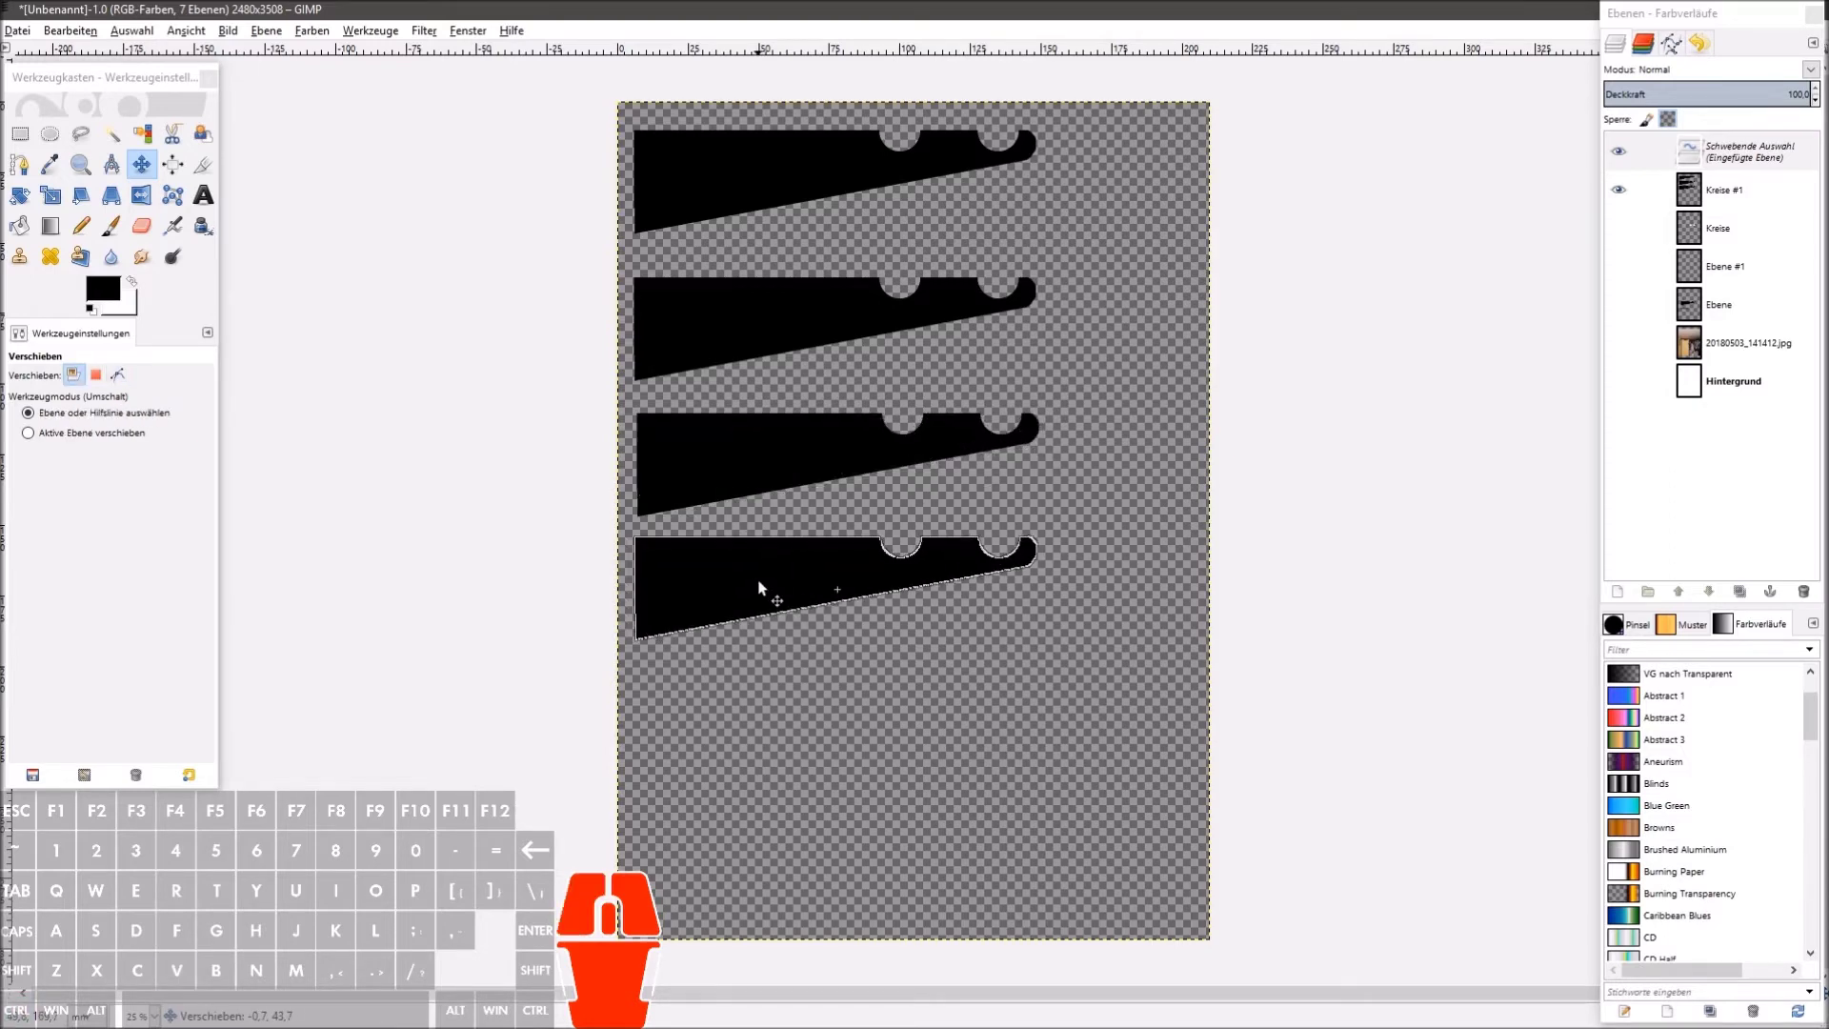
pyautogui.press('ctrl+v')
pyautogui.moveTo(770, 587); pyautogui.dragTo(772, 715)
pyautogui.press('ctrl+v')
pyautogui.moveTo(785, 705); pyautogui.dragTo(787, 842)
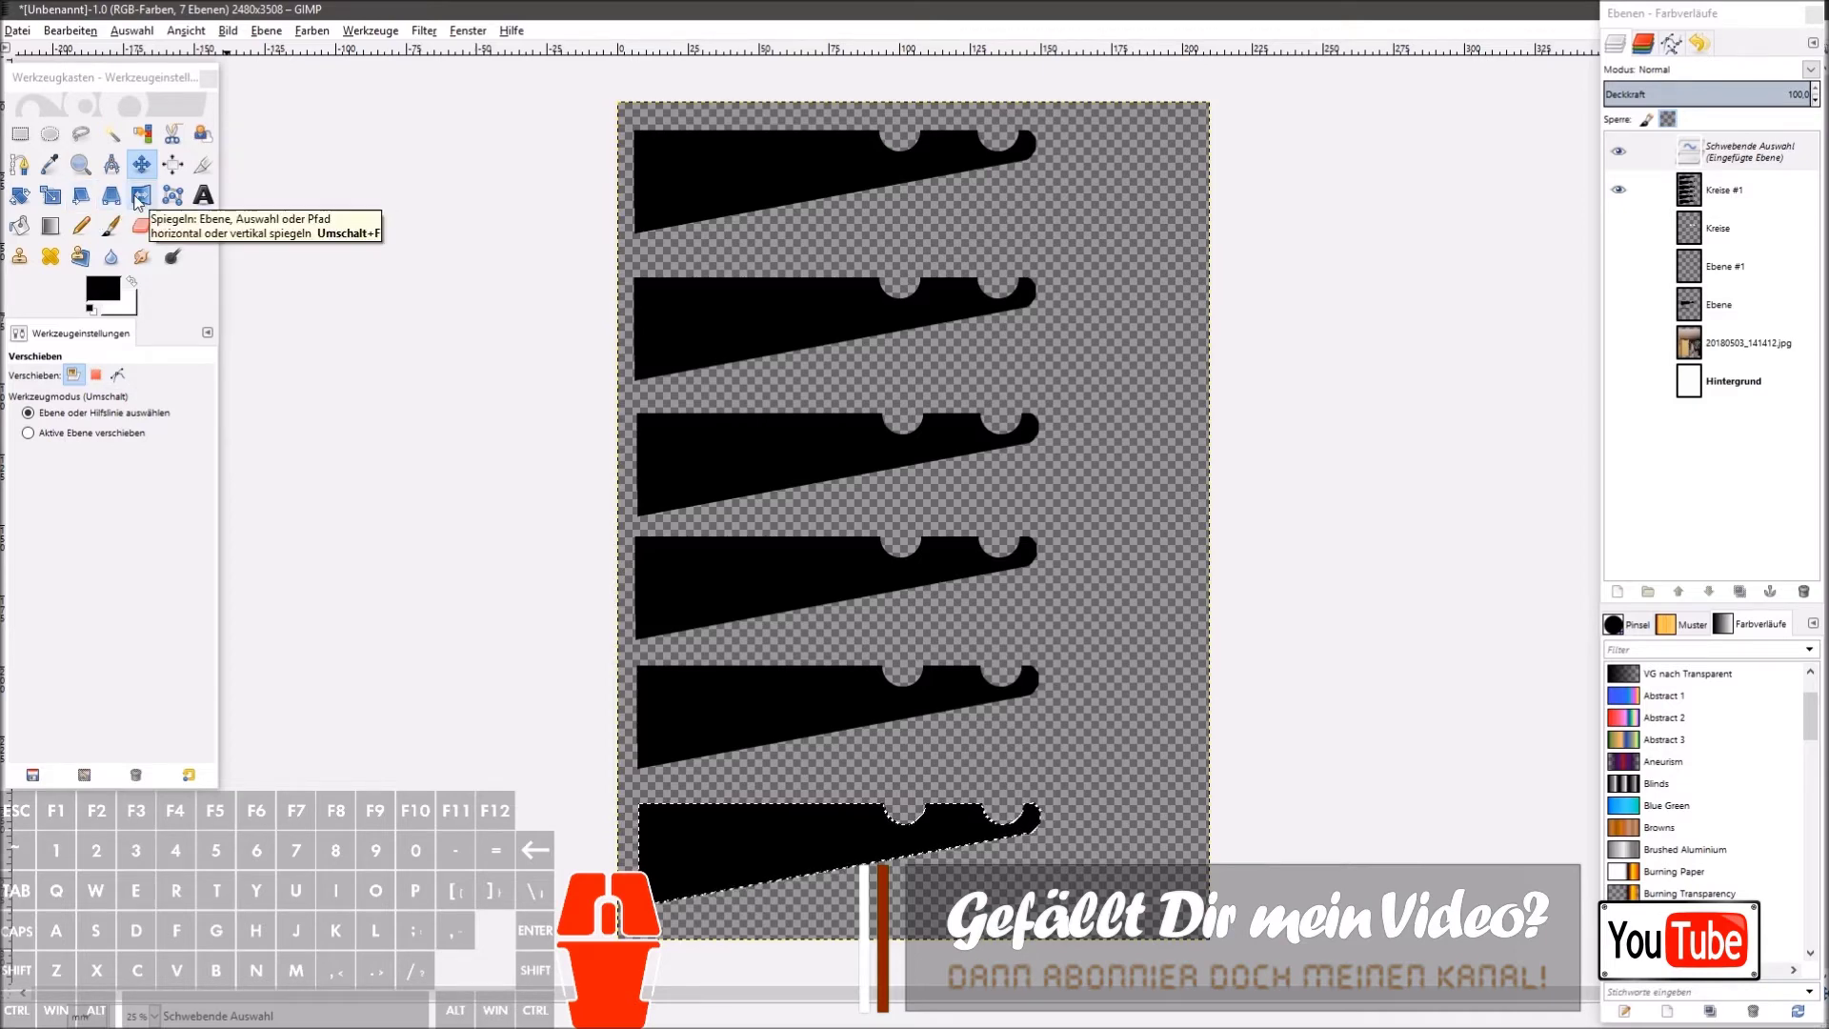
# Step: Flip a pasted bracket horizontally and move it to the right between the top two rows
pyautogui.click(141, 201)
pyautogui.moveTo(720, 839); pyautogui.dragTo(1056, 833)
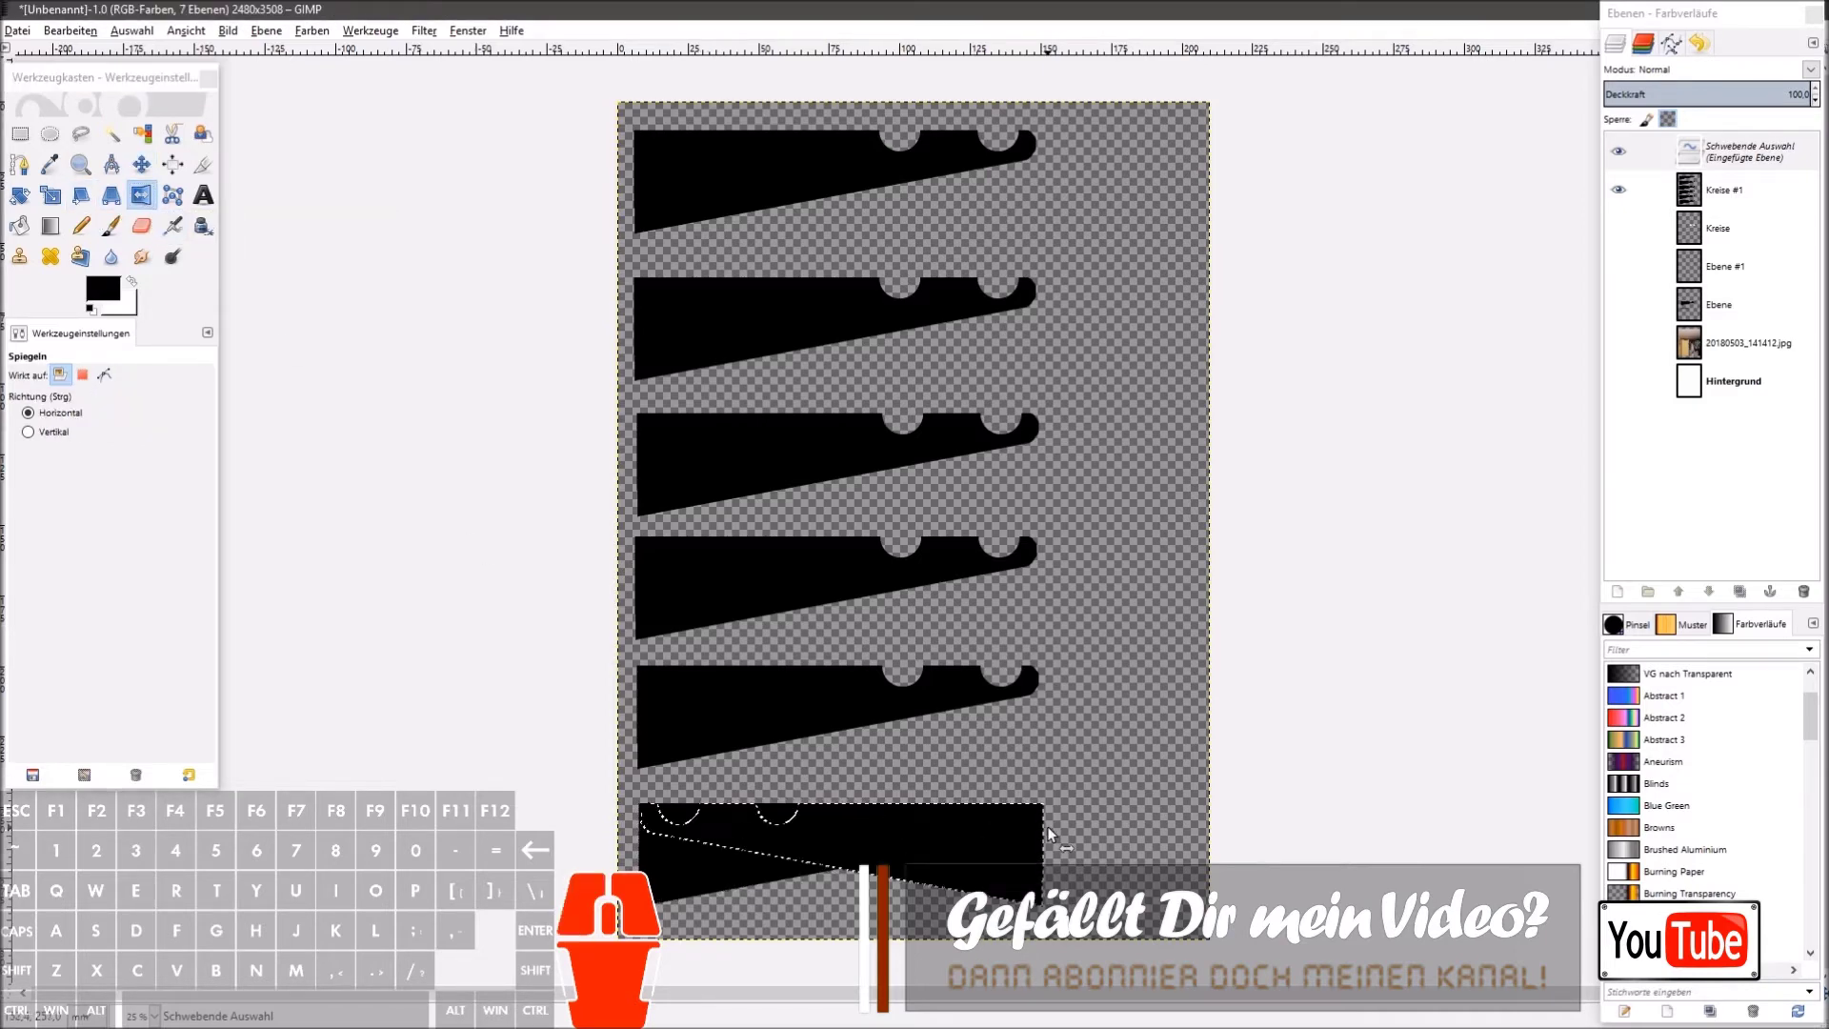
pyautogui.click(154, 170)
pyautogui.moveTo(922, 848); pyautogui.dragTo(1080, 248)
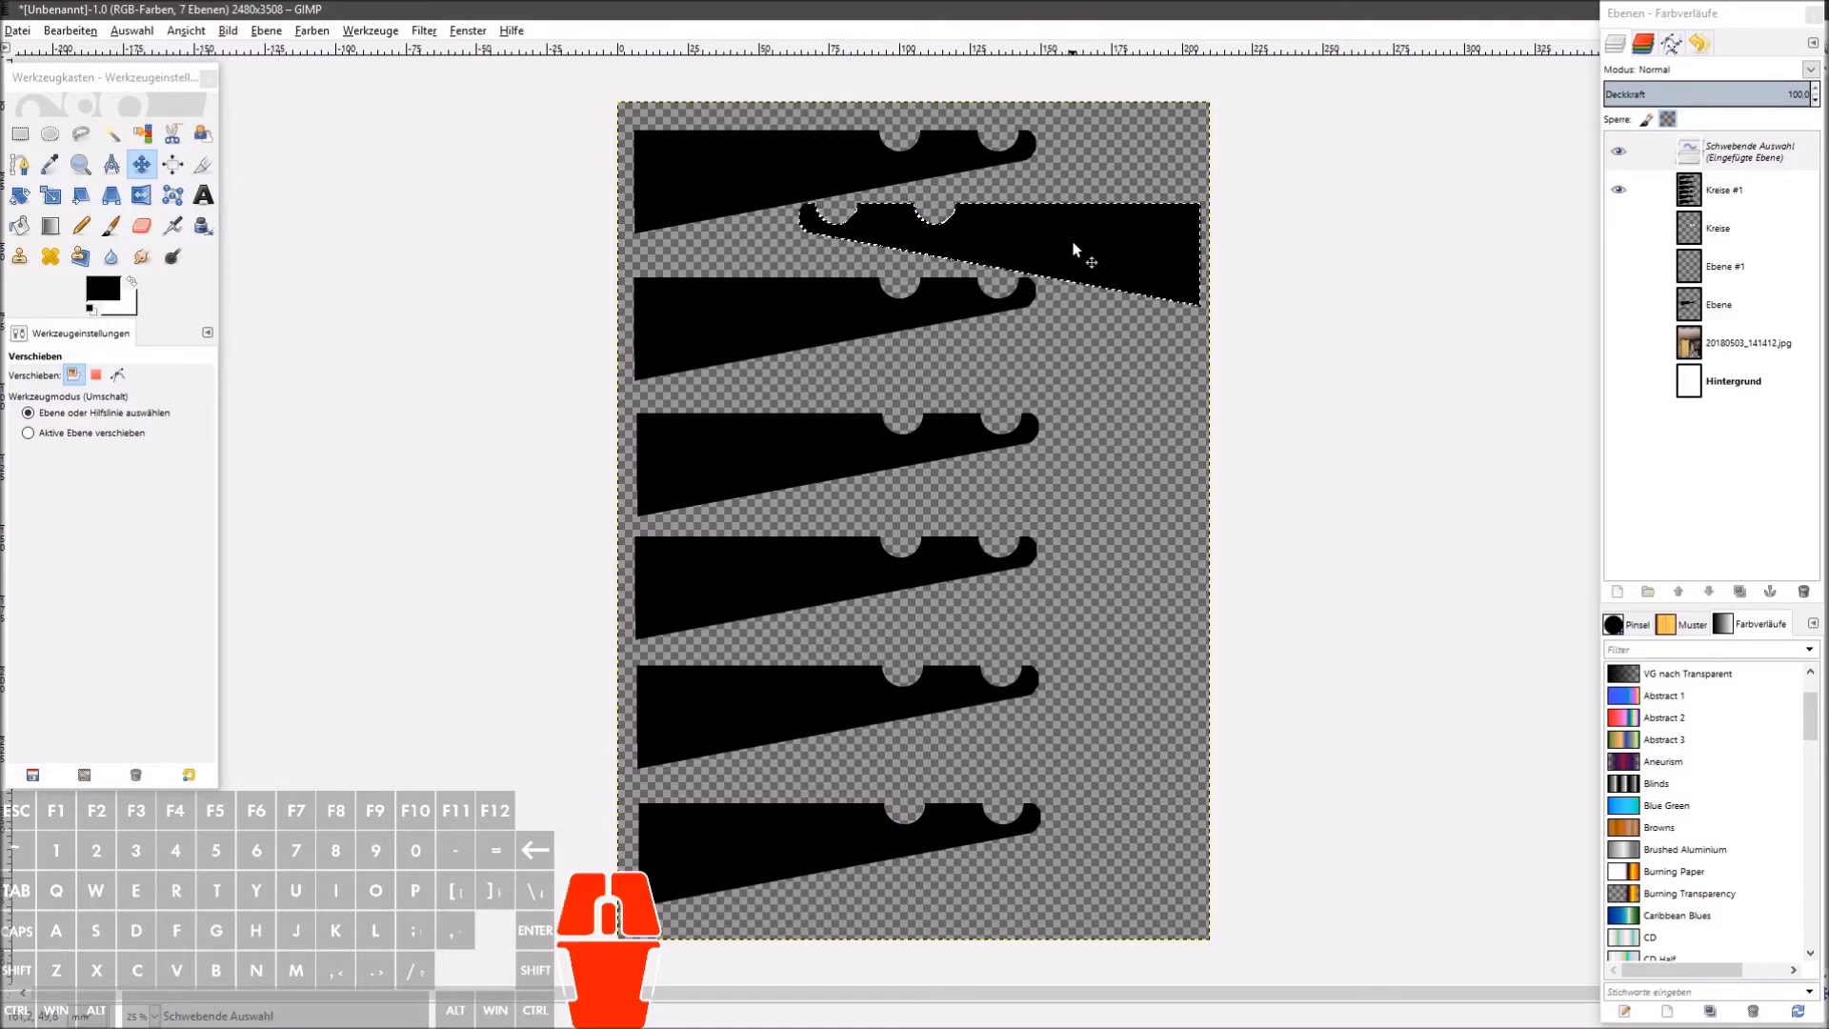
pyautogui.click(1122, 186)
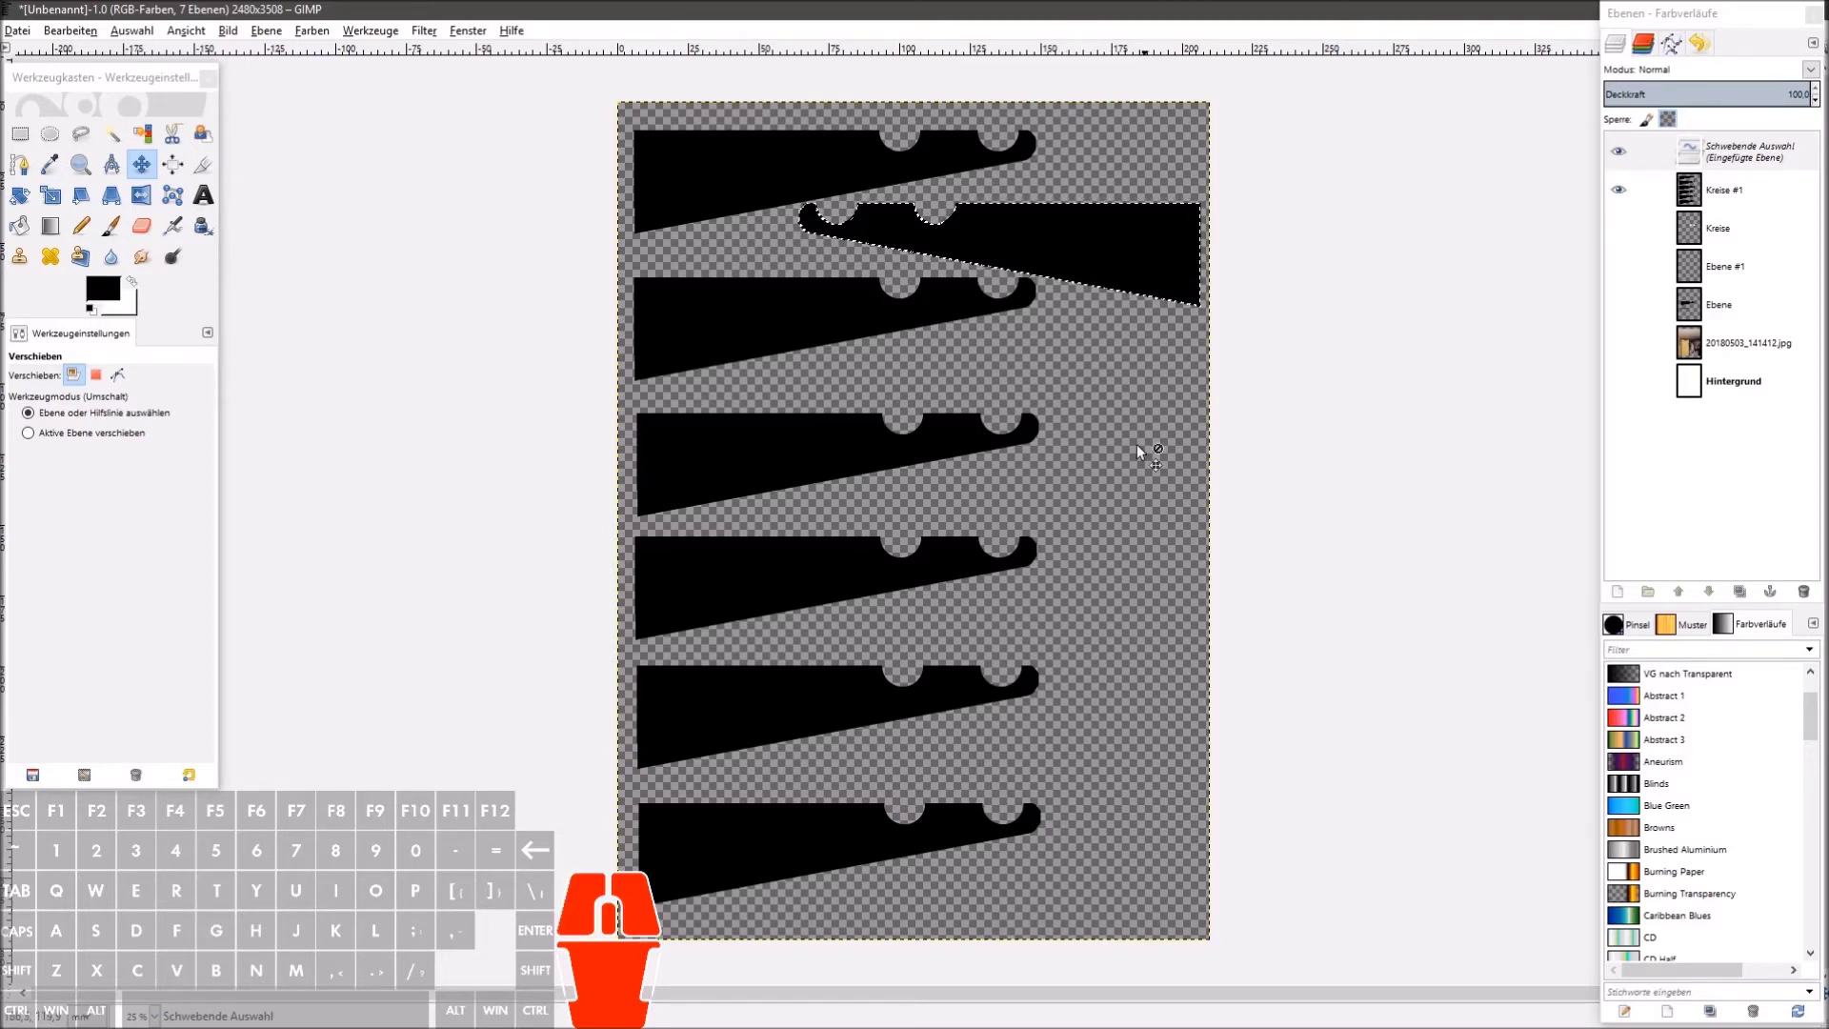
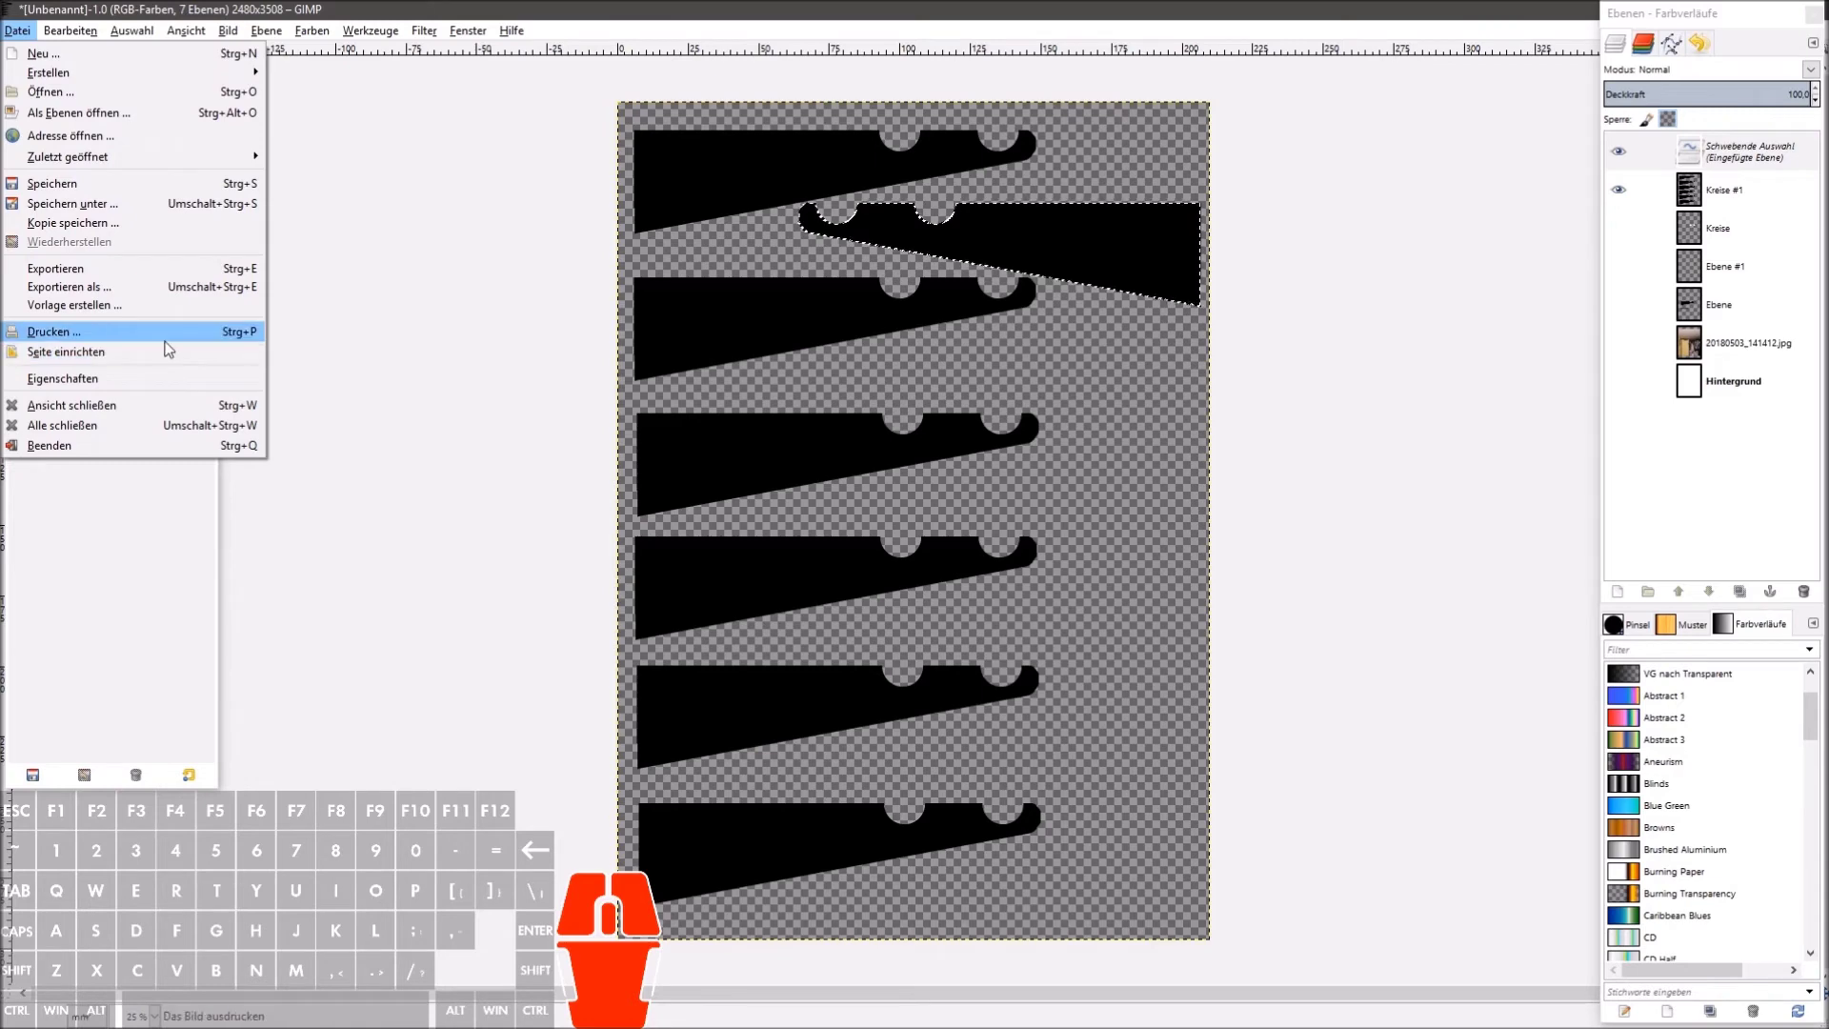
pyautogui.click(171, 350)
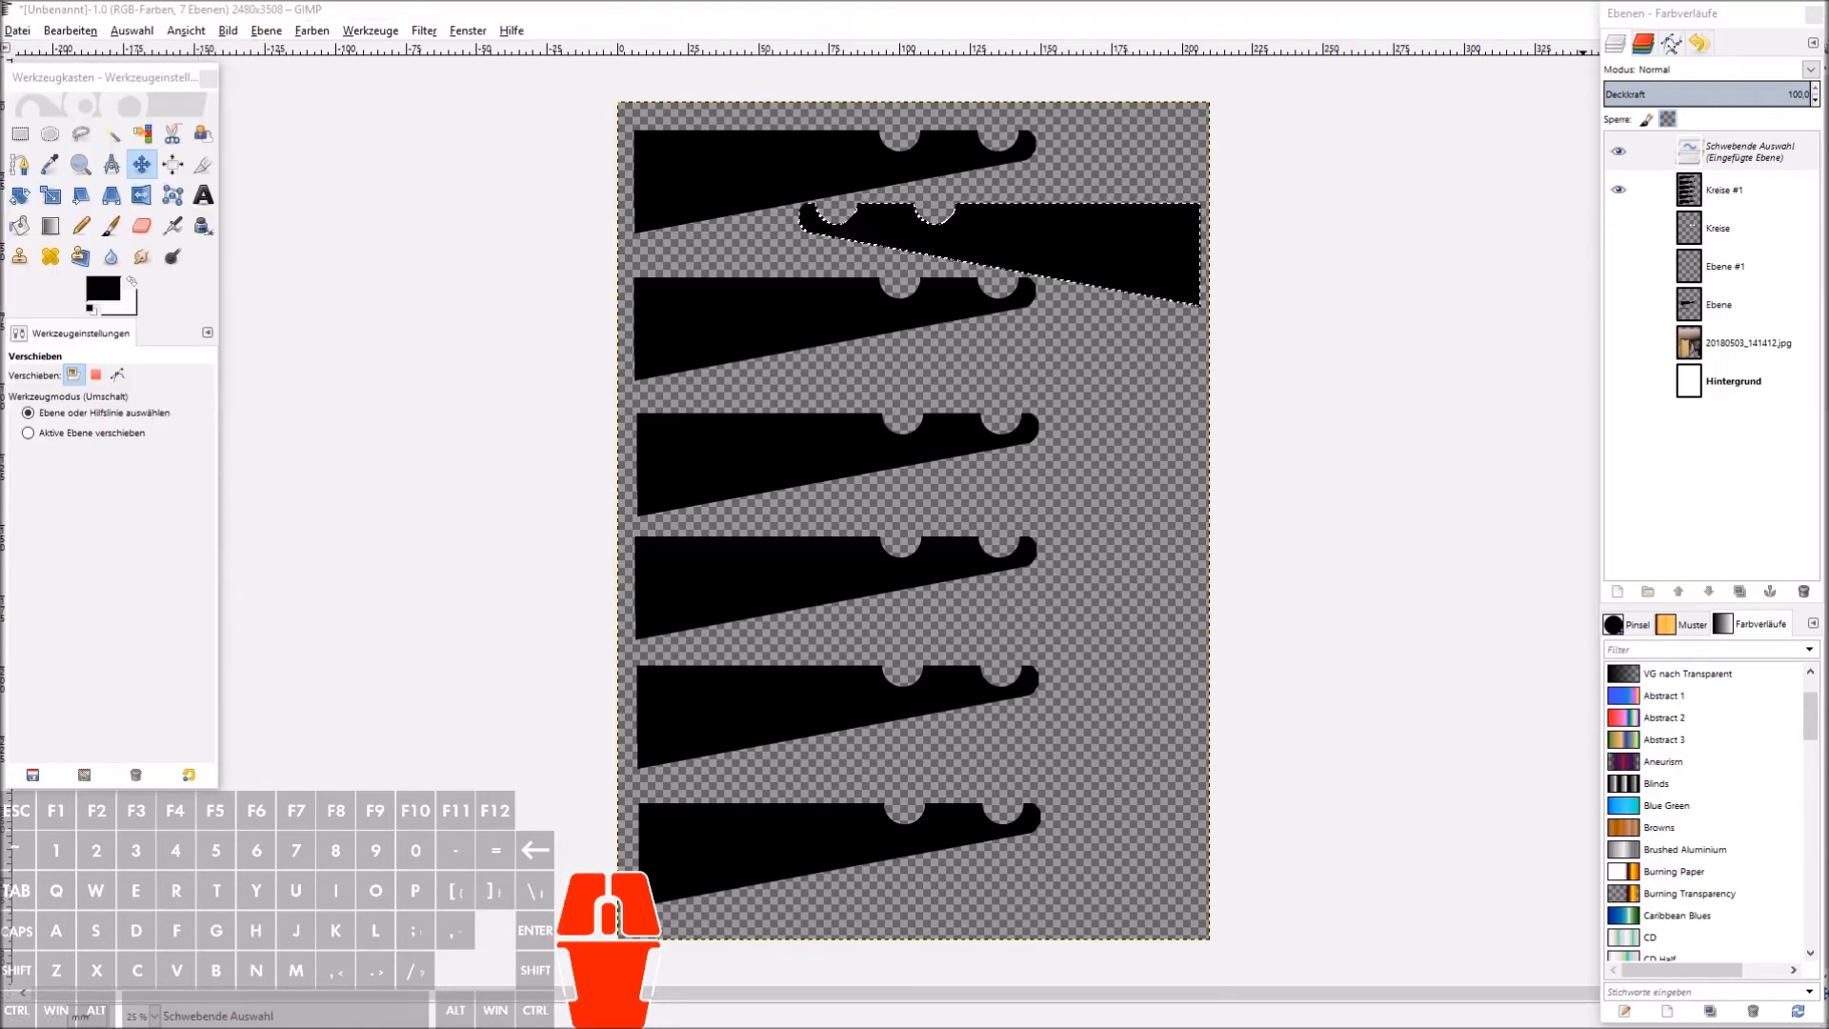
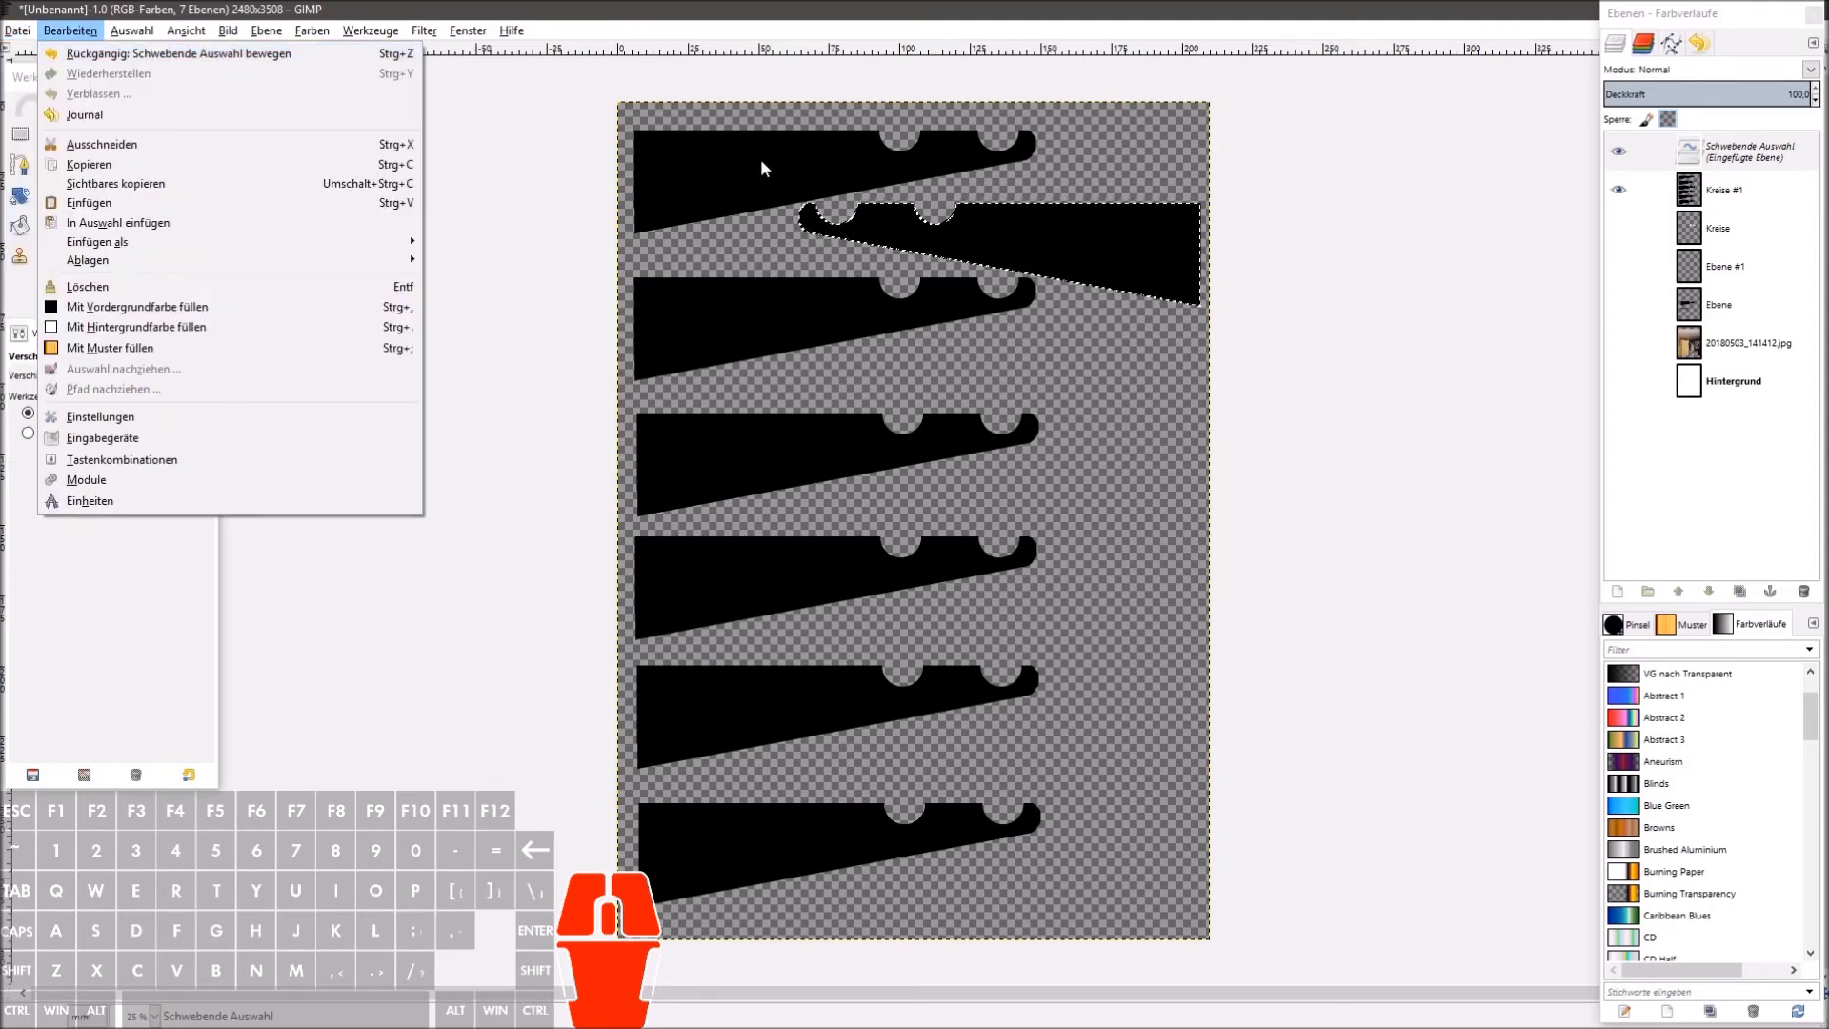
# Step: Make the photo layer visible at about 76% opacity and shift it beneath the bracket rows
pyautogui.click(1638, 349)
pyautogui.click(1630, 347)
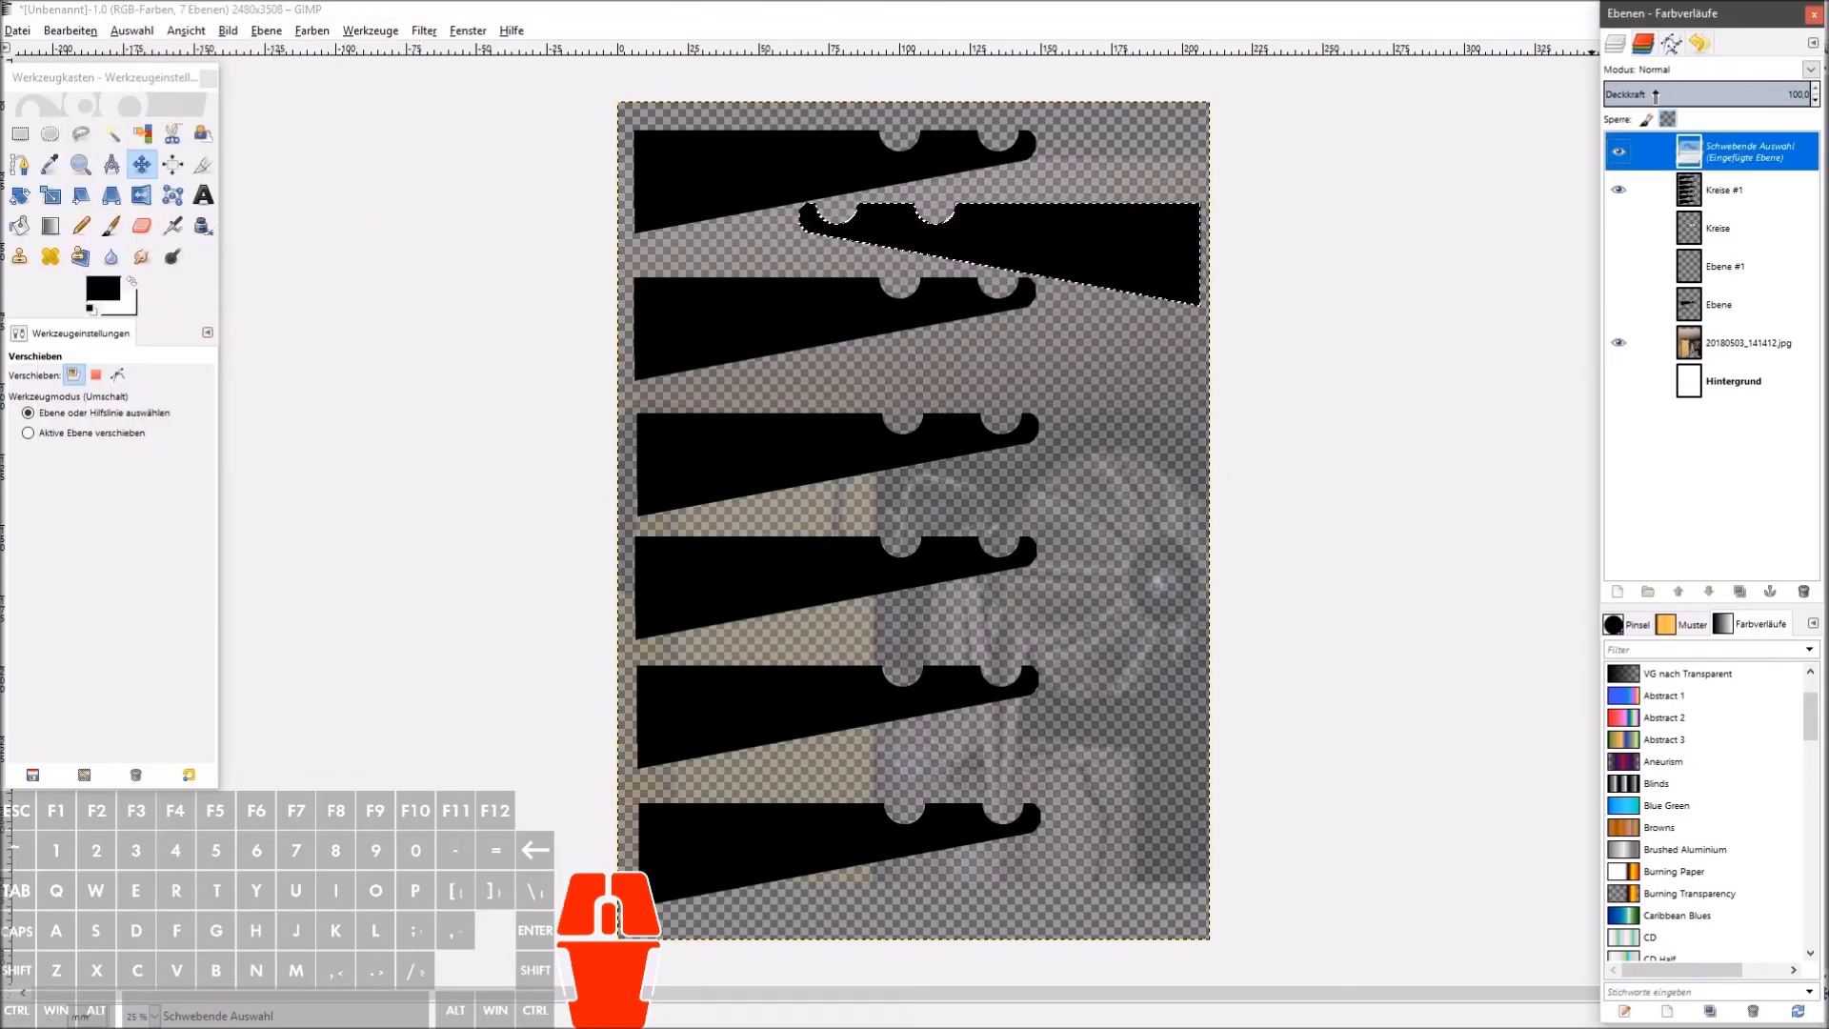
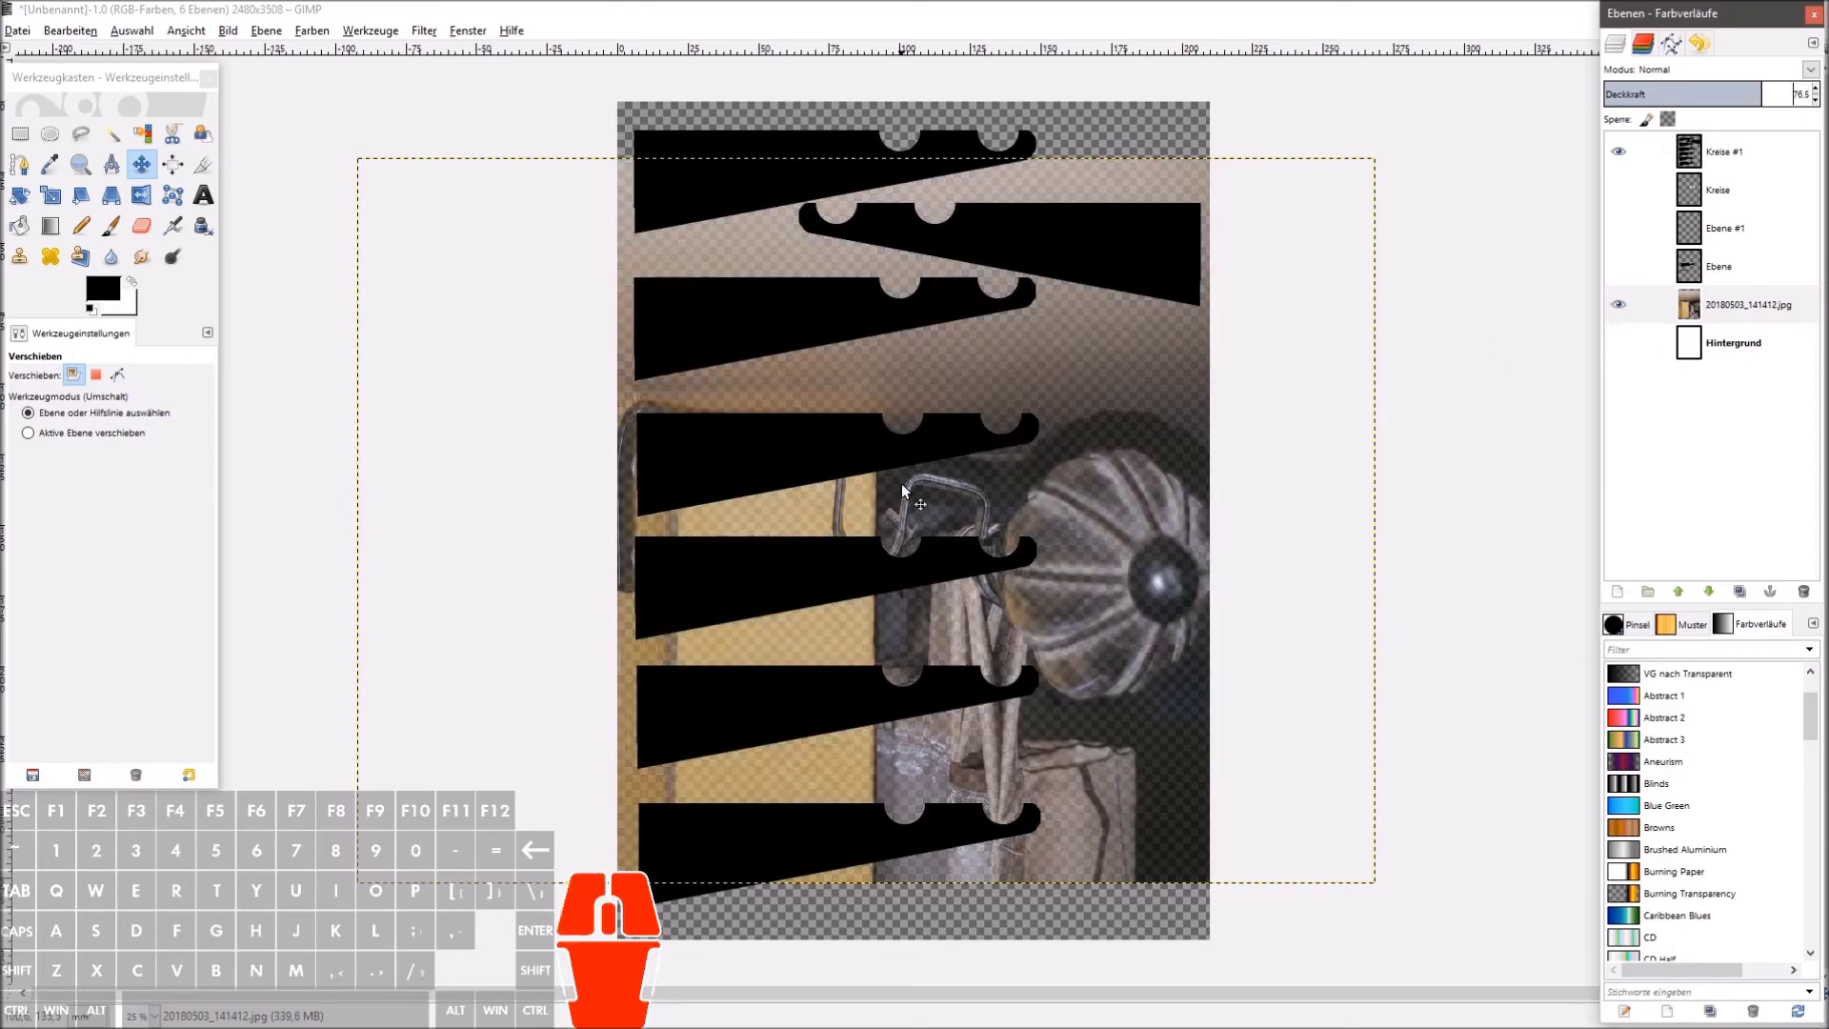
pyautogui.click(152, 165)
pyautogui.moveTo(1093, 500); pyautogui.dragTo(1064, 442)
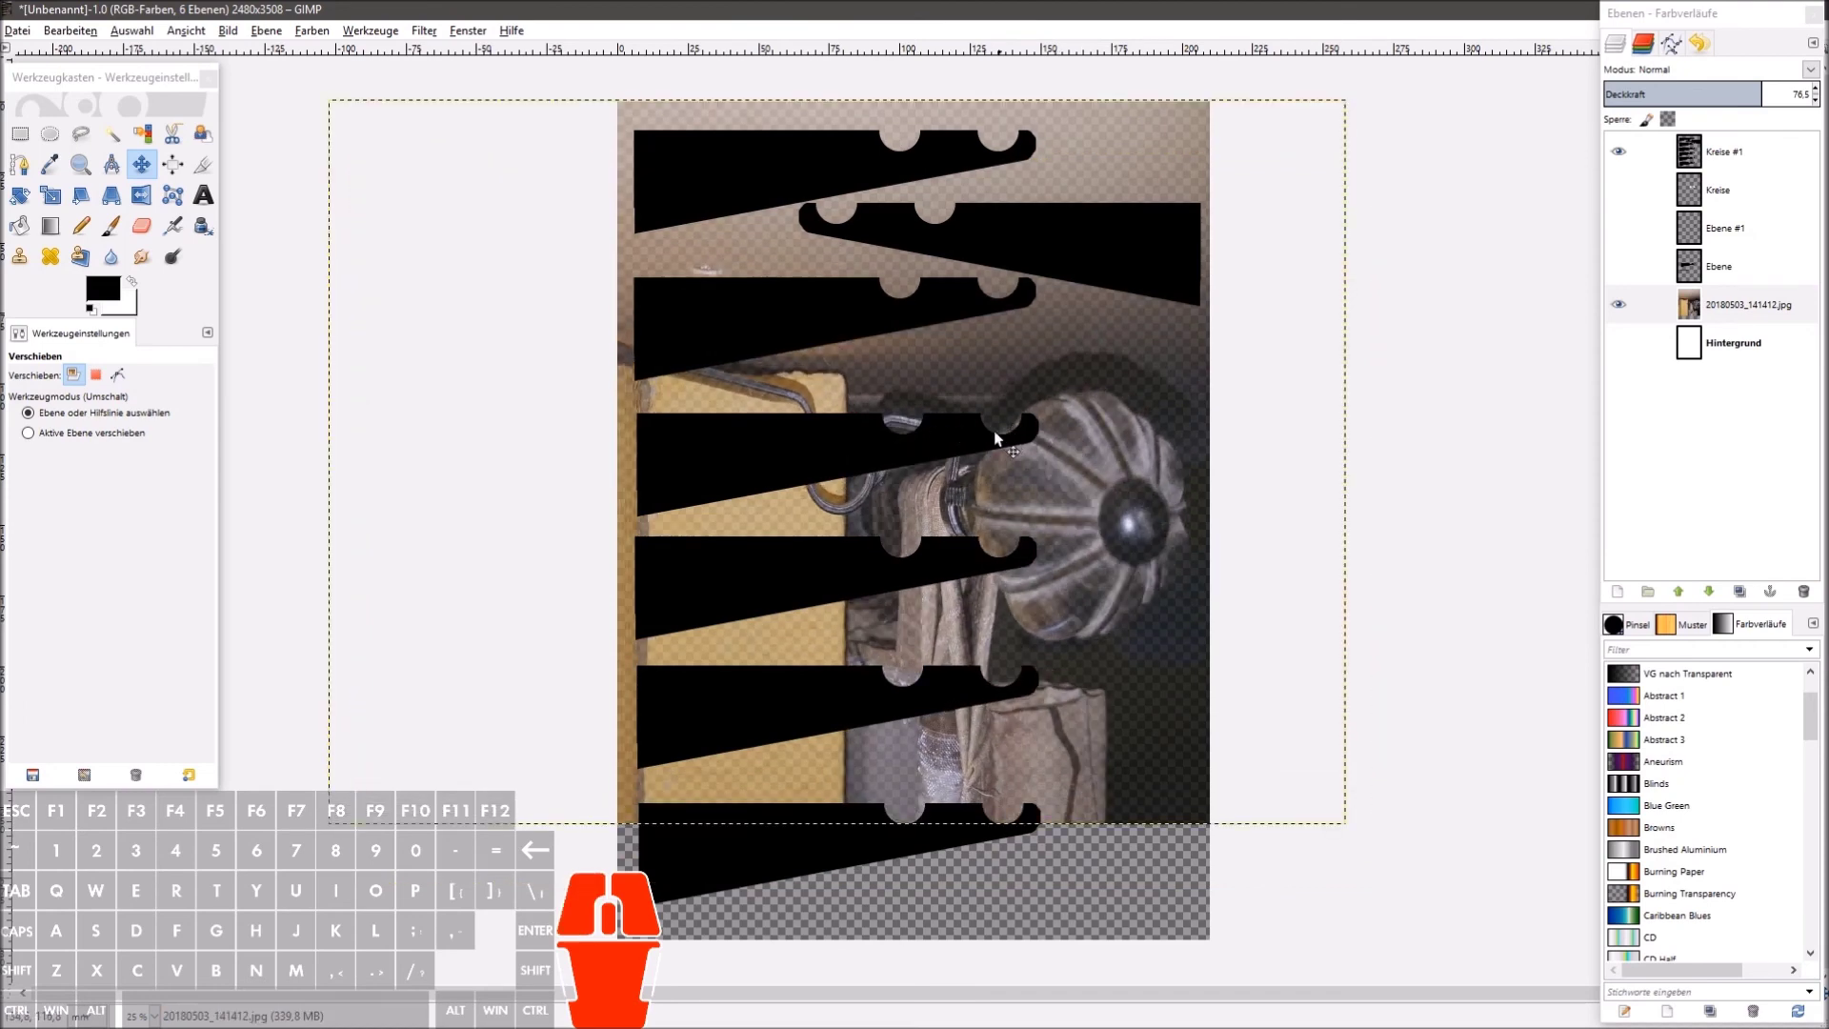